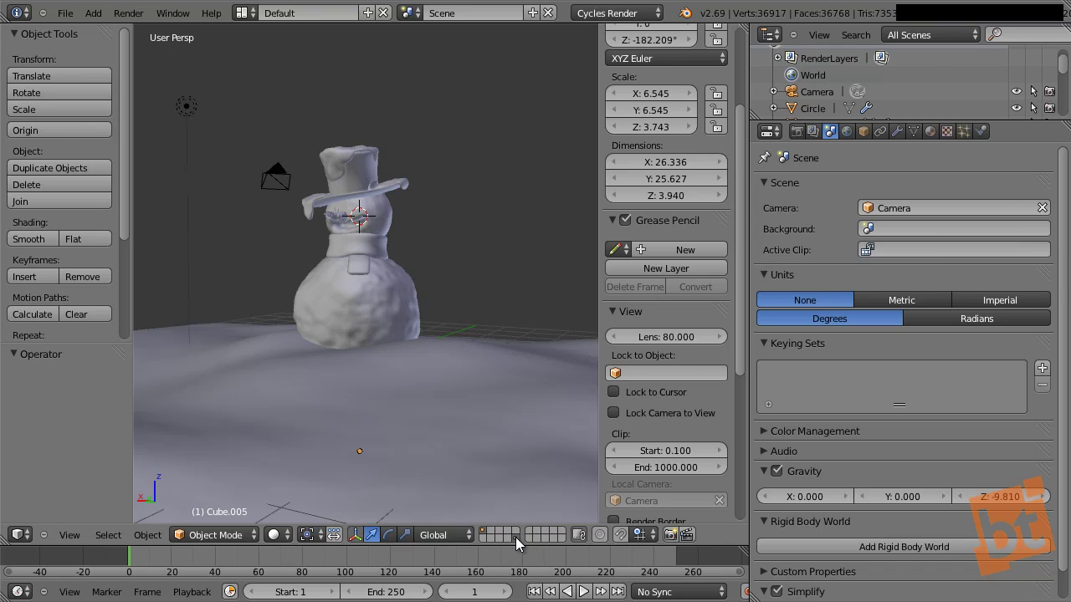
Select the camera, switch to its view and rotate it toward the snowman
middle_click(406, 257)
middle_click(355, 304)
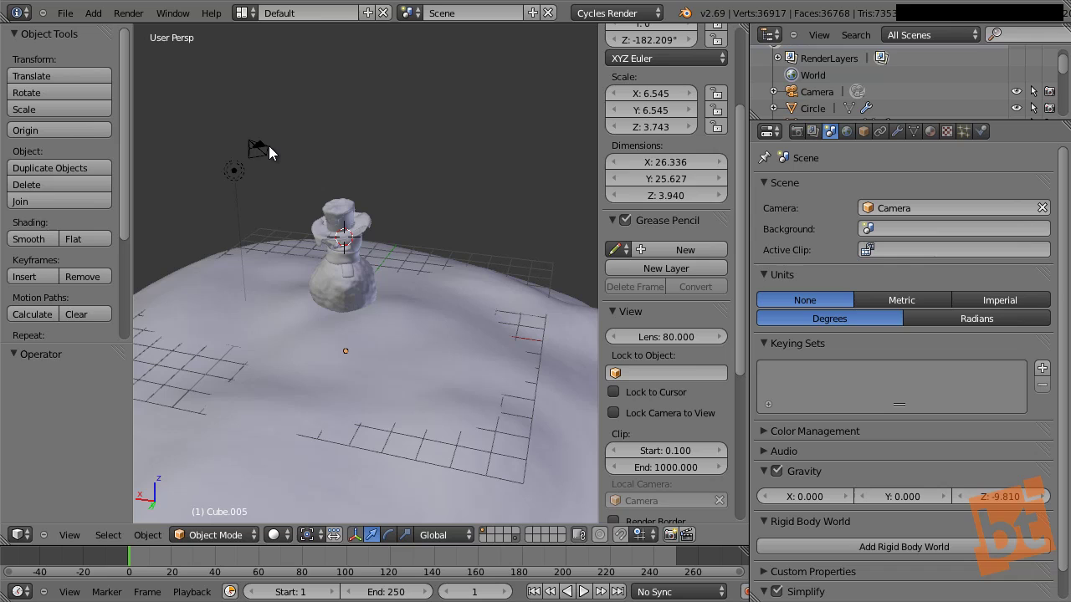
right_click(274, 152)
middle_click(367, 263)
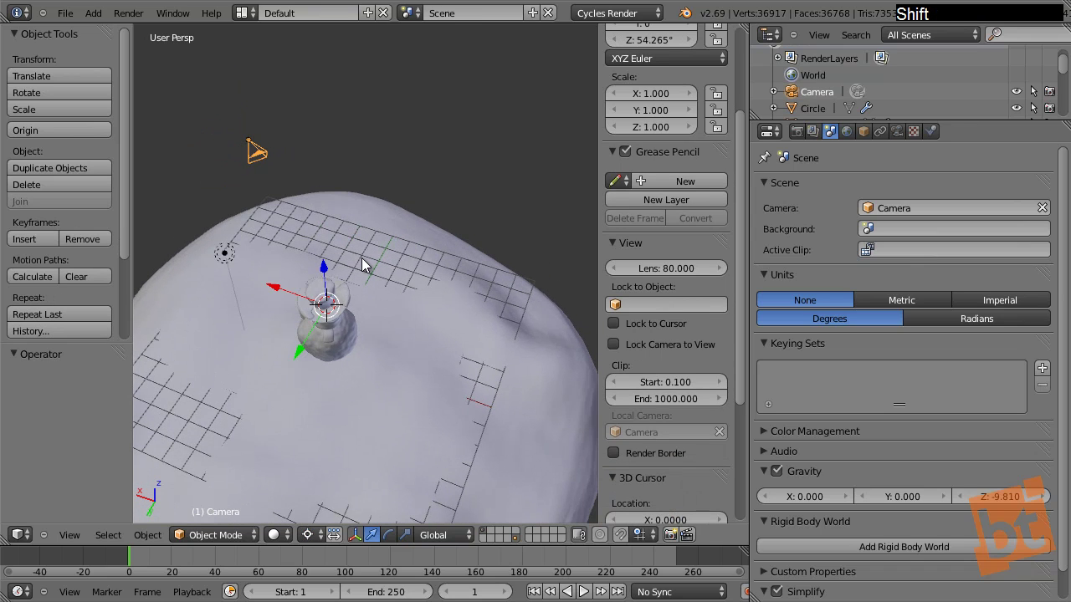
key("r")
left_click(193, 372)
key("KP_0")
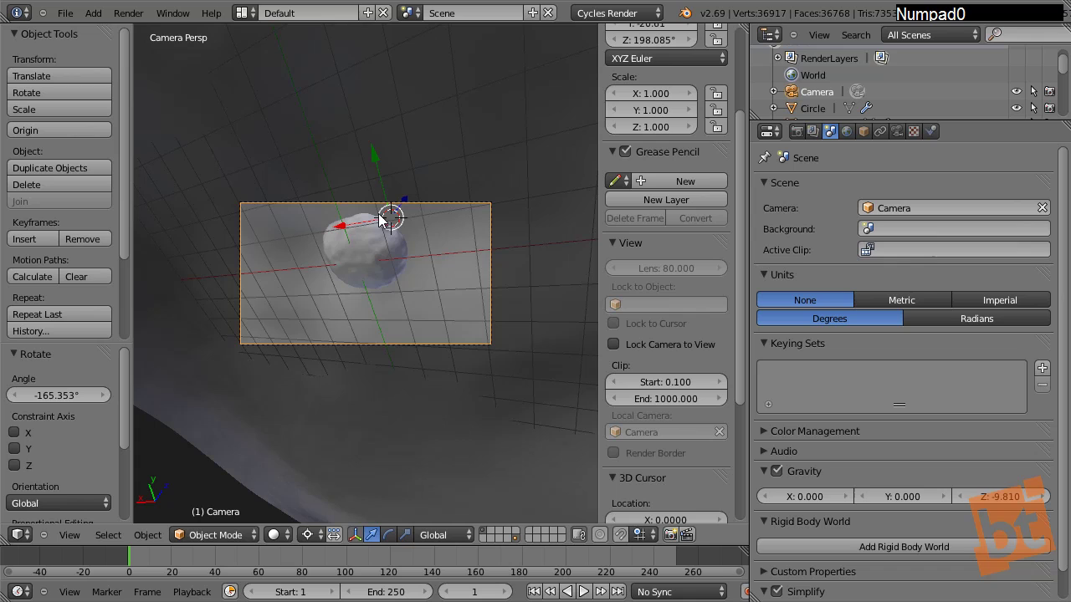
left_click(409, 205)
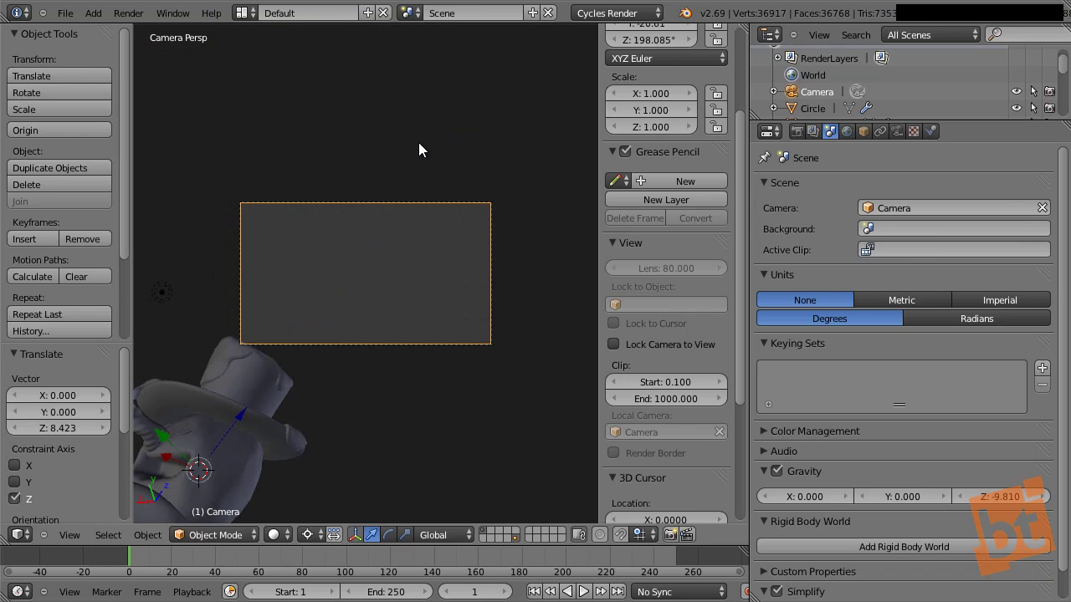
Move and rotate the camera about its vertical axis until the snowman sits centred in frame
key("shift+f")
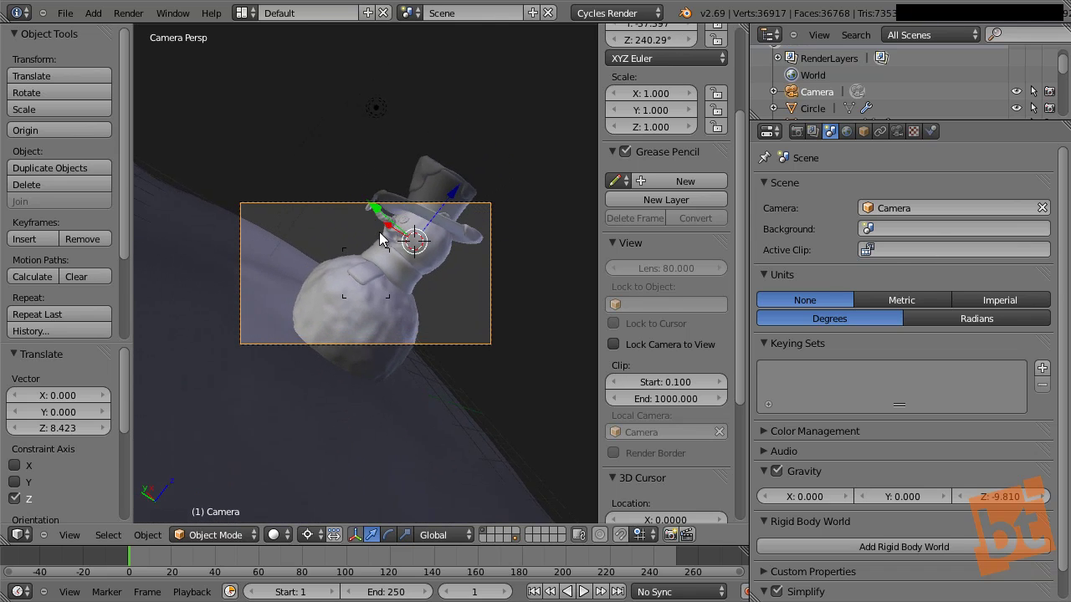
left_click(384, 238)
key("r")
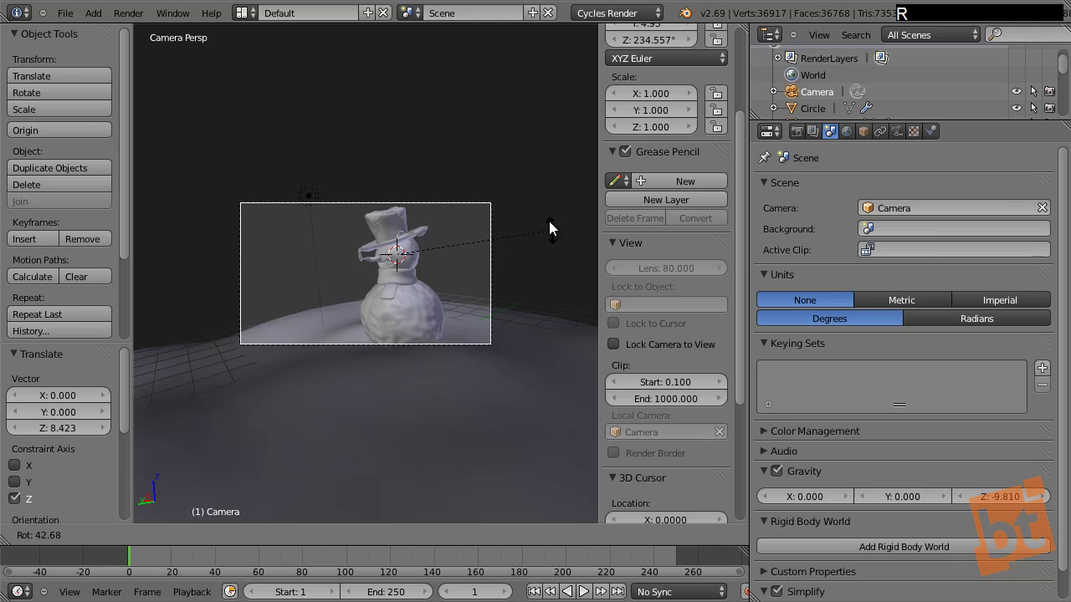
left_click(551, 215)
key("r")
key("z")
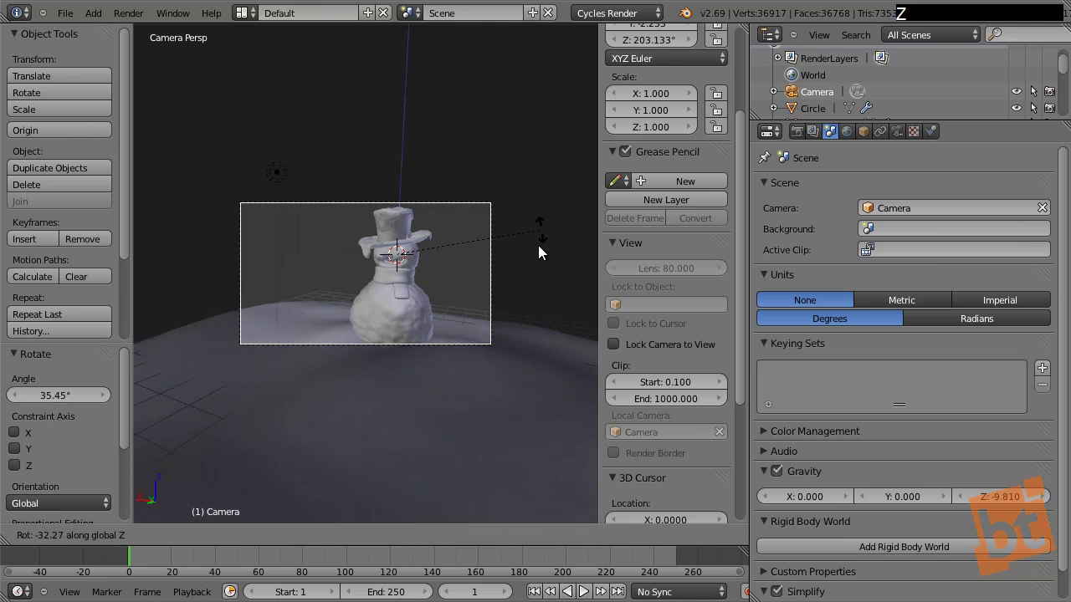
left_click(534, 224)
key("g")
left_click(488, 209)
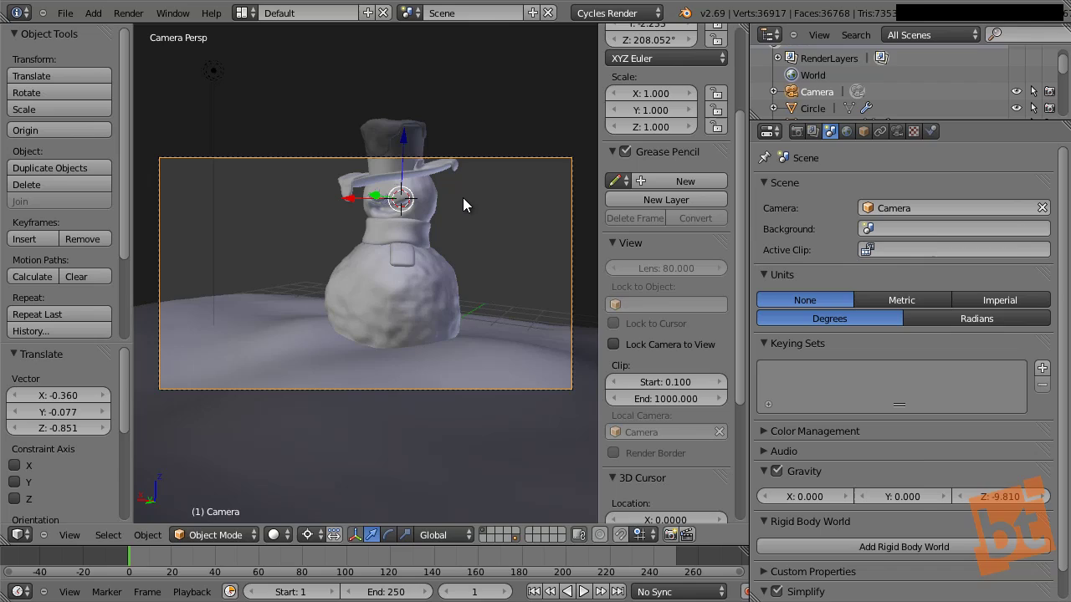
key("shift+space")
Dolly the locked camera view back so the snowman appears smaller in the frame
middle_click(581, 274)
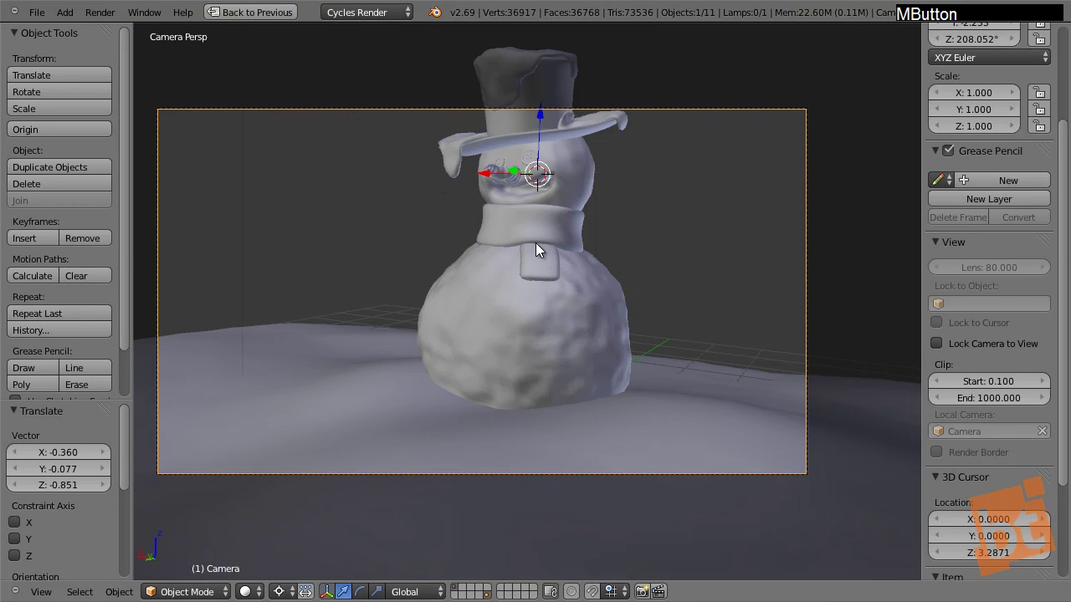
middle_click(550, 243)
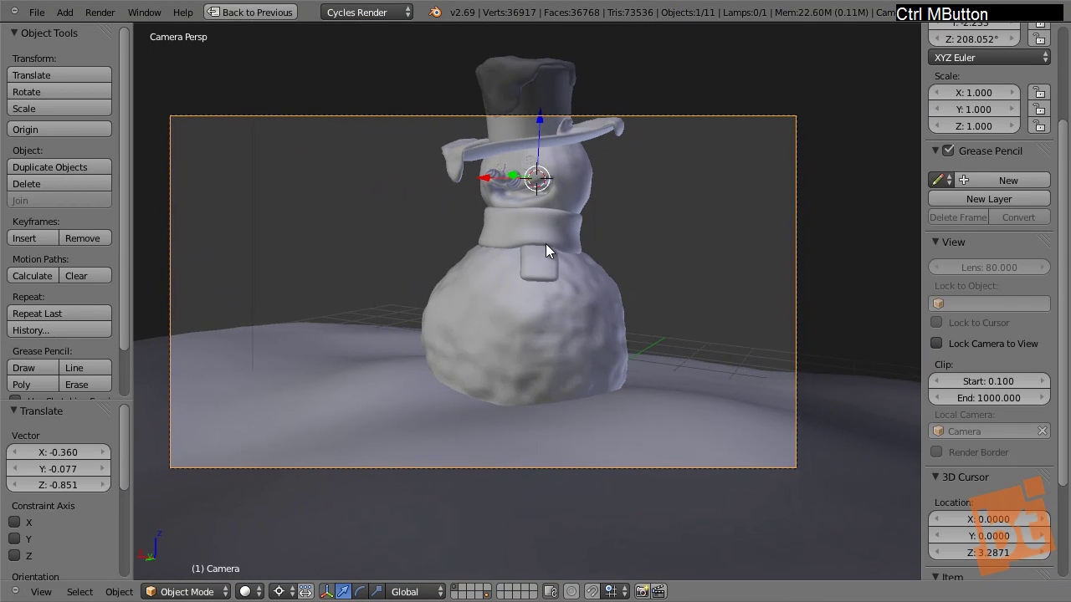
middle_click(560, 277)
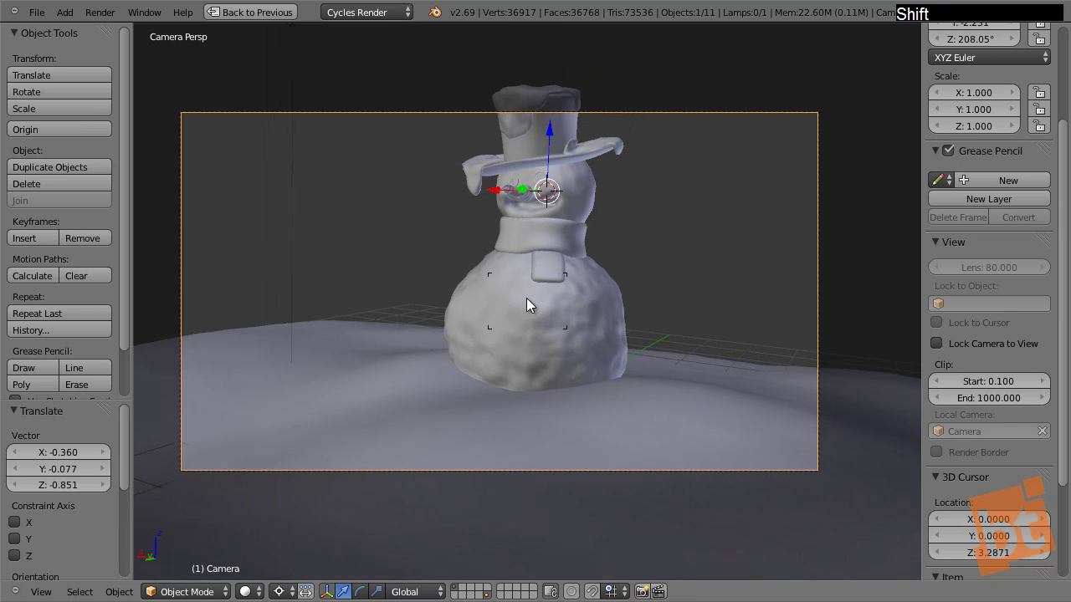
middle_click(557, 288)
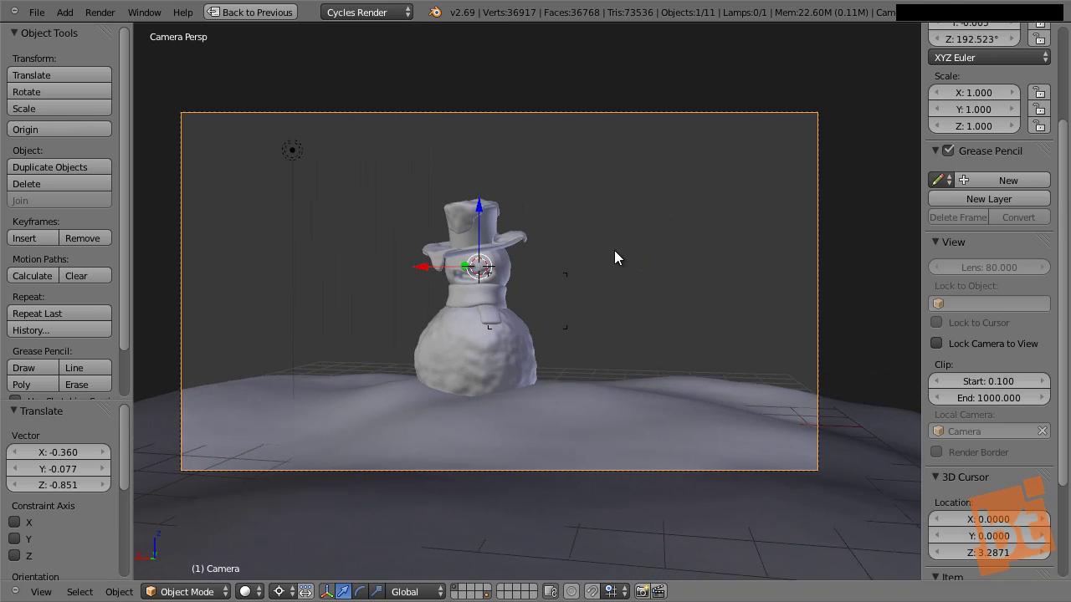
left_click(619, 256)
key("shift+f")
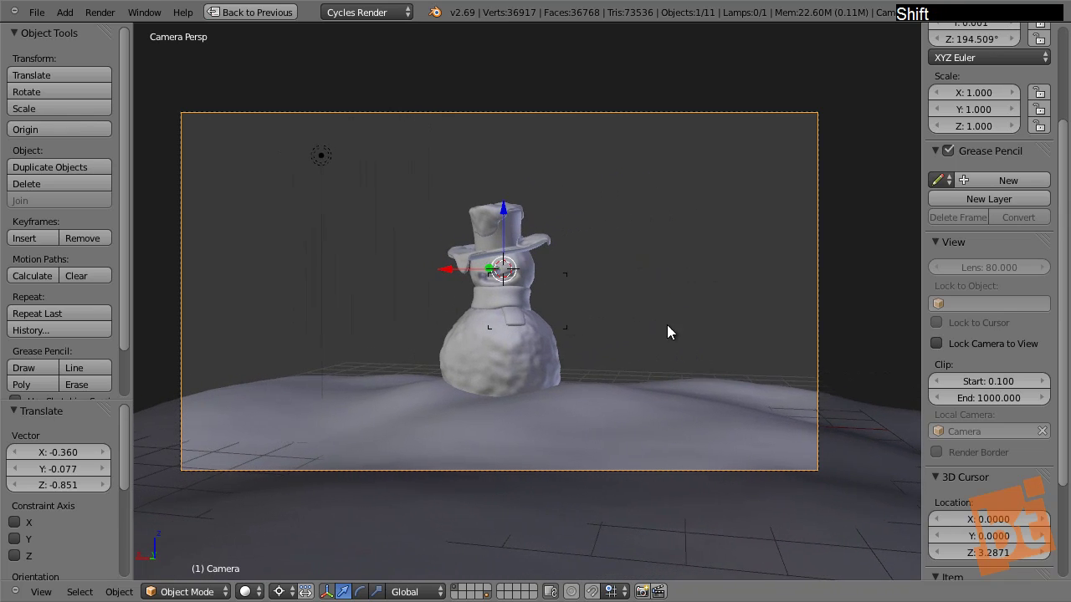
left_click(589, 335)
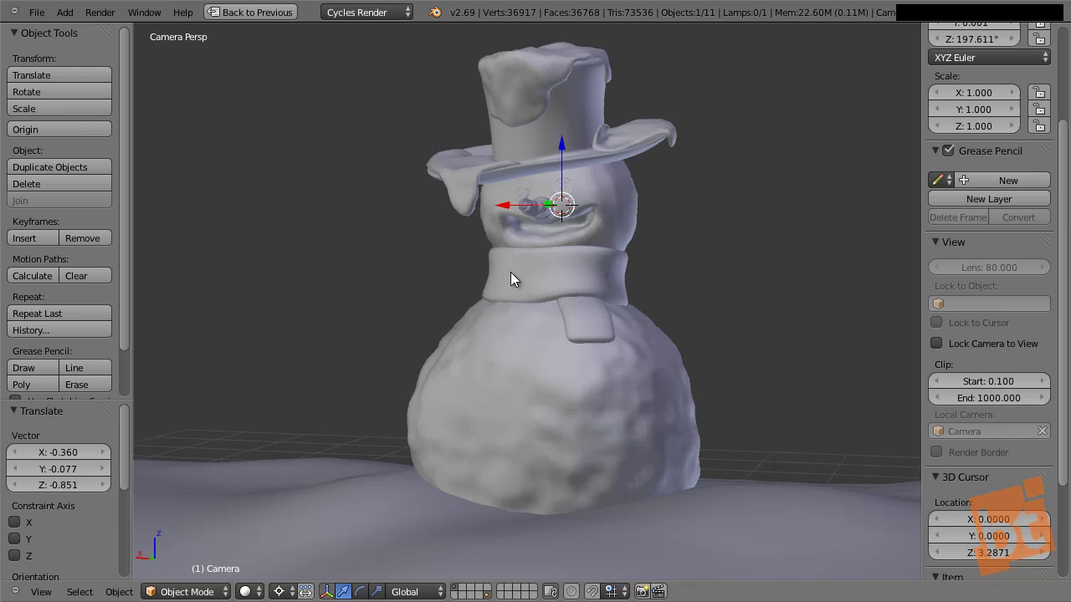
middle_click(684, 252)
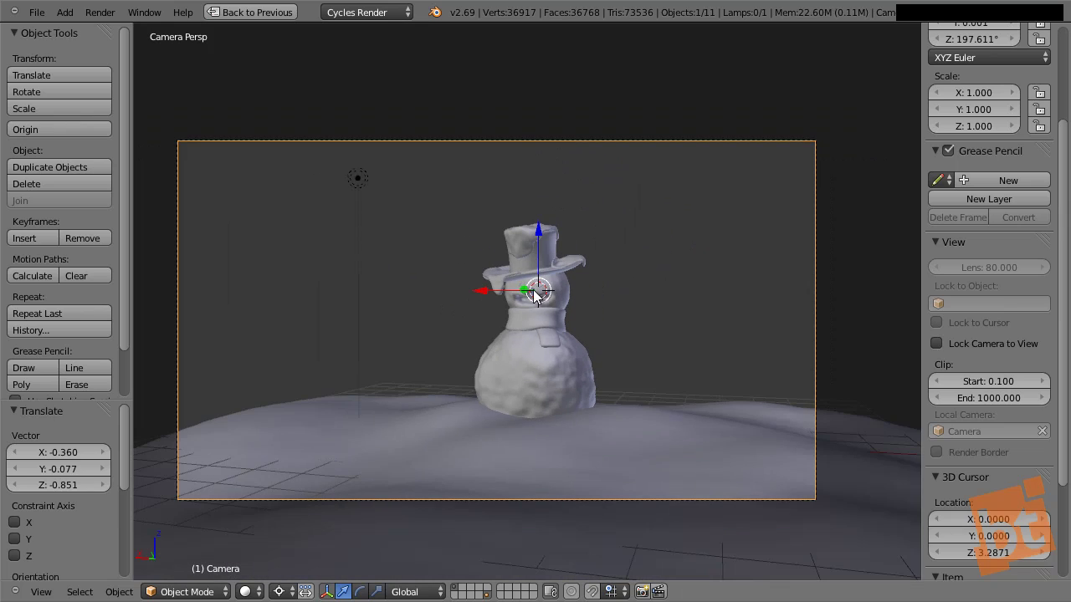
right_click(299, 432)
Edit the ground mesh and select faces along its left and outer edges
key("Tab")
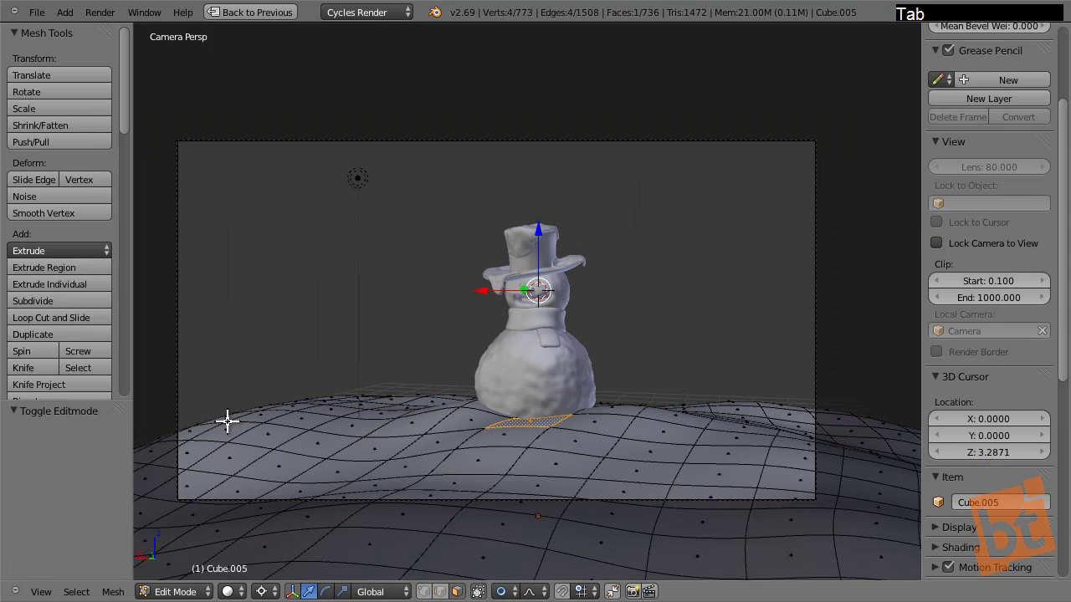
right_click(196, 424)
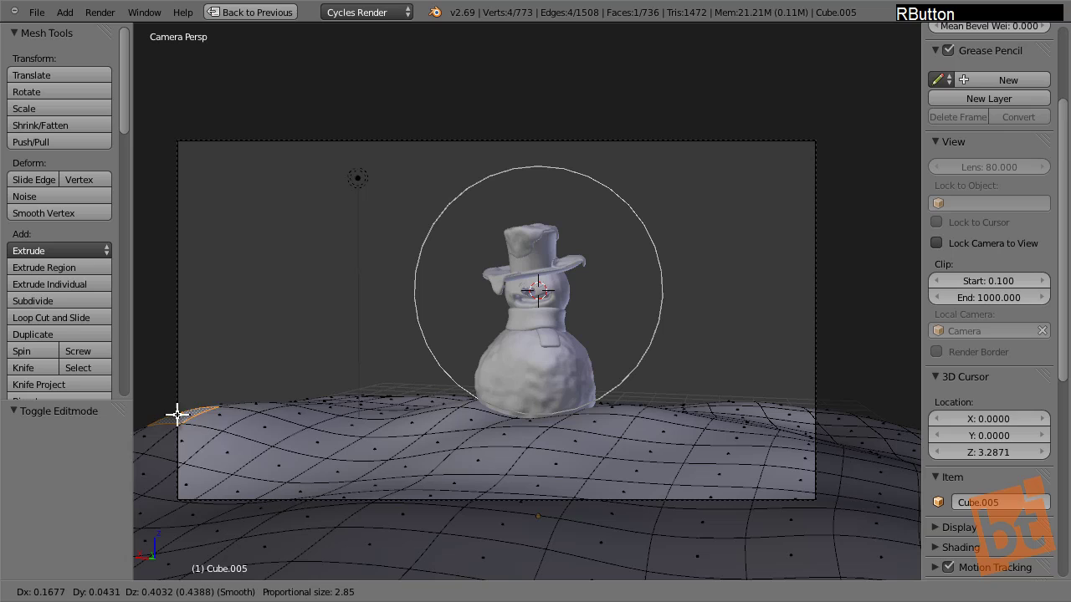
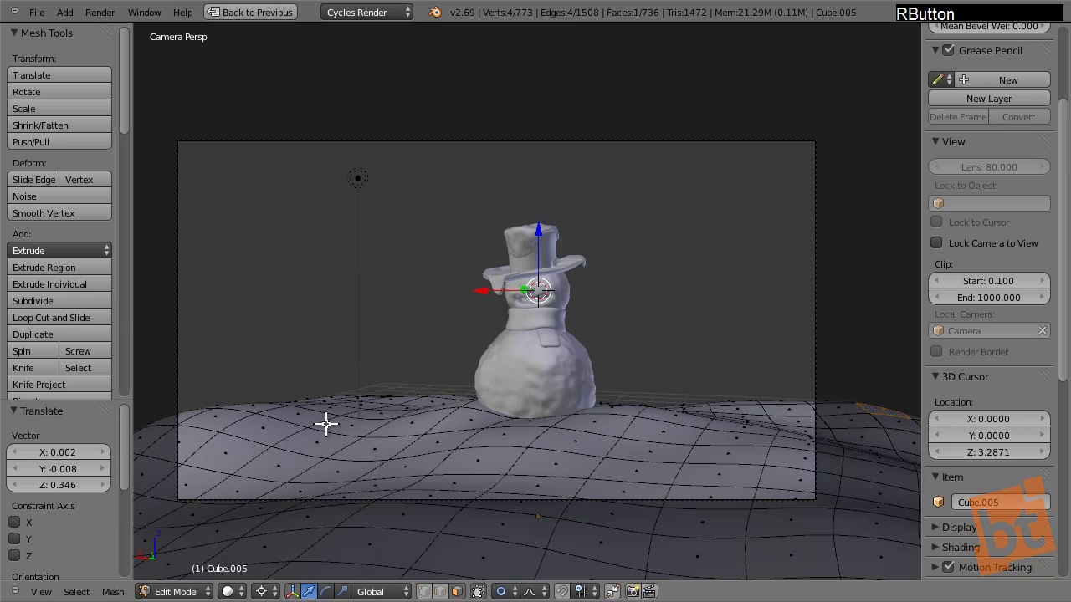
right_click(148, 426)
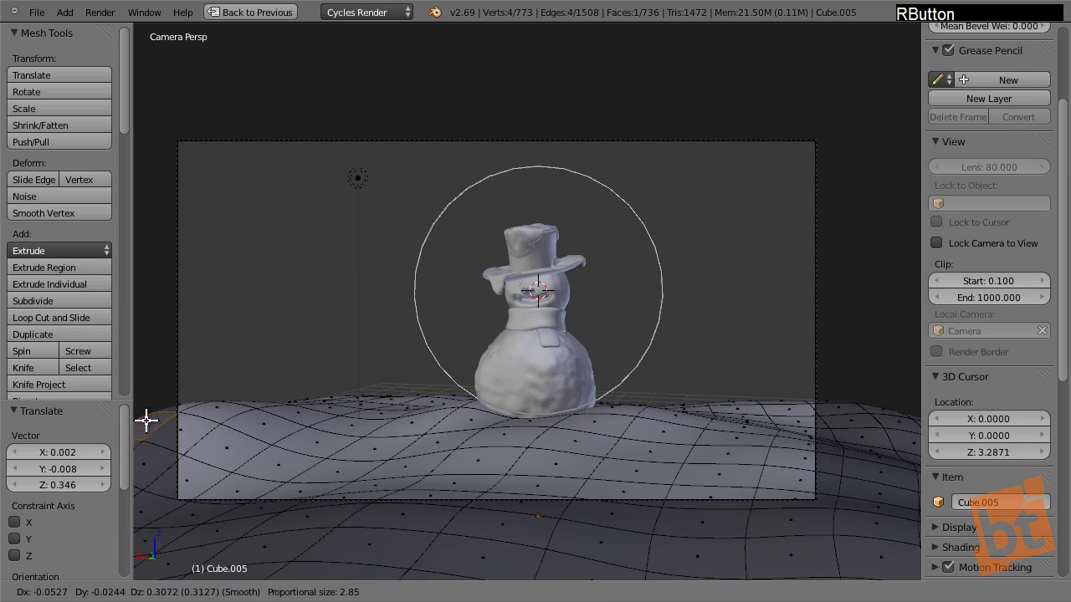
middle_click(306, 331)
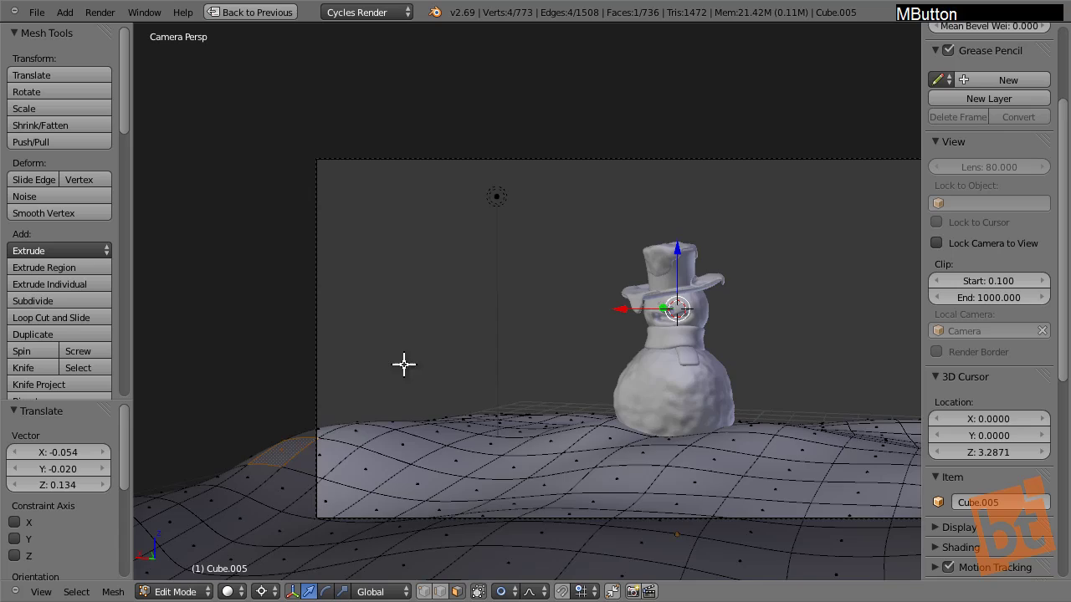
middle_click(393, 356)
right_click(306, 244)
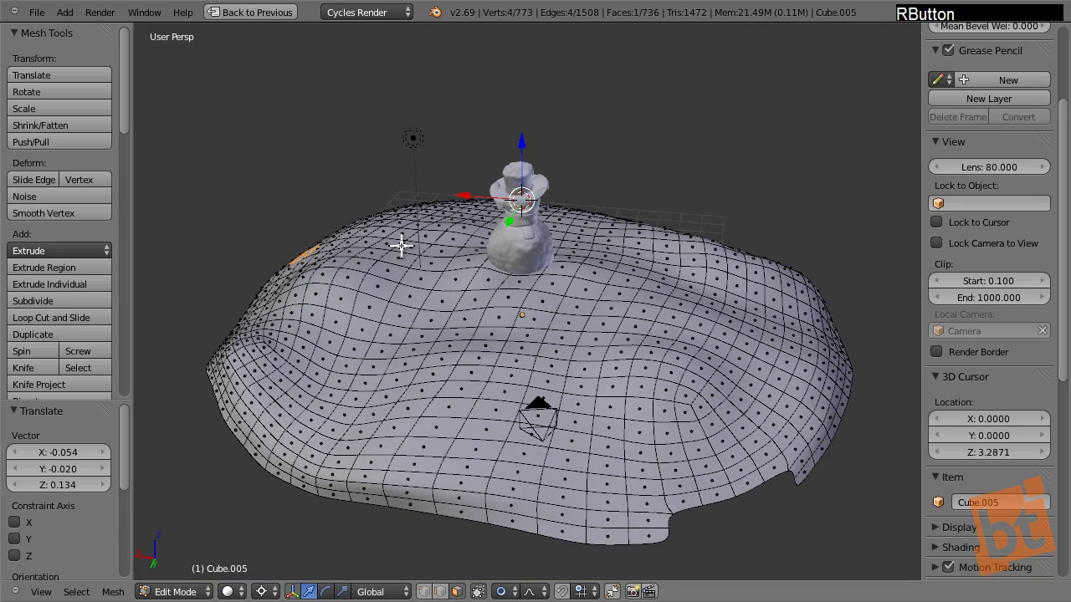
Lift the selected ground with proportional falloff into soft mounds and finish editing
key("KP_0")
key("g")
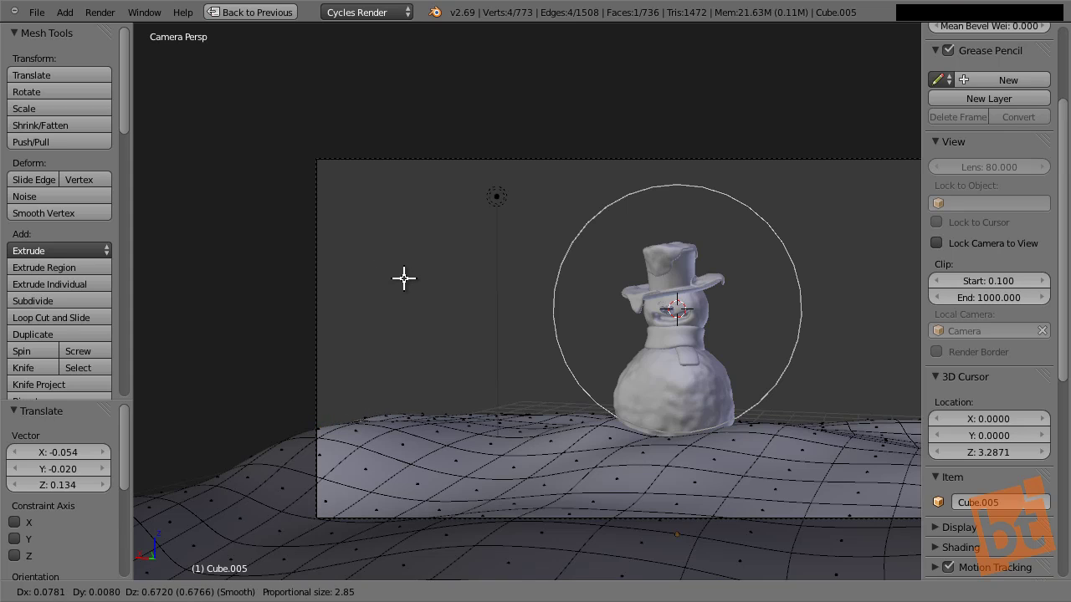
left_click(406, 274)
middle_click(493, 301)
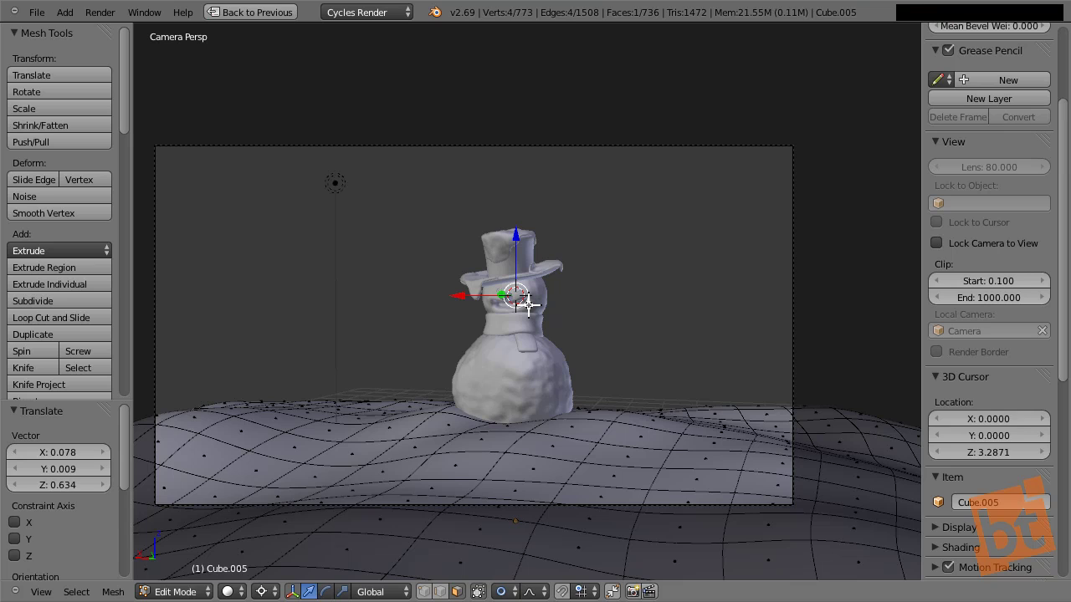
key("Tab")
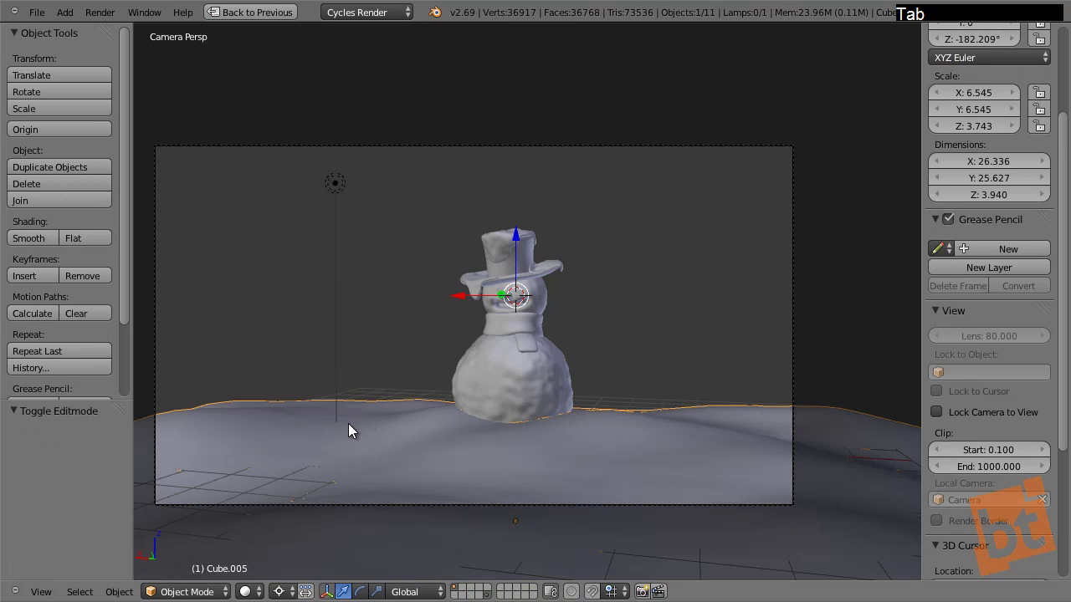
Duplicate the snowy ground and slide the copy back along Y behind the snowman
key("shift+d")
key("y")
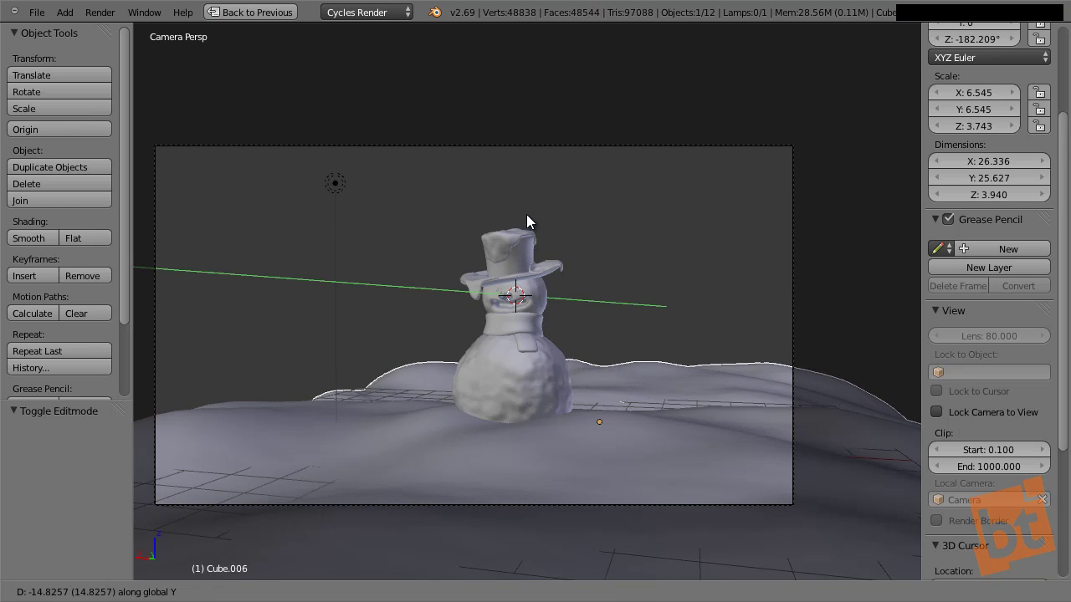
left_click(531, 220)
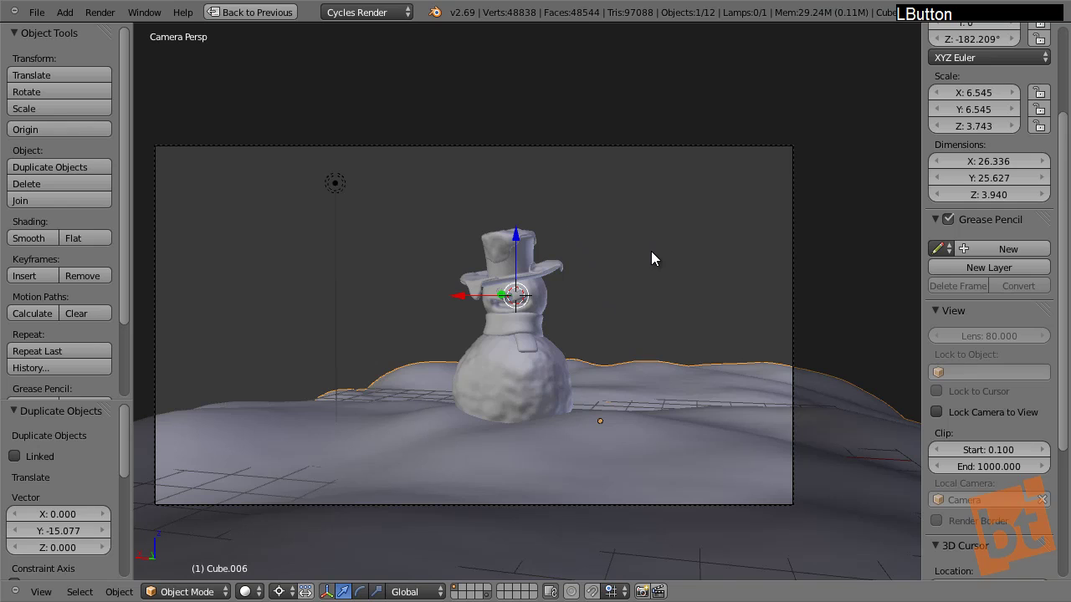
key("s")
right_click(746, 216)
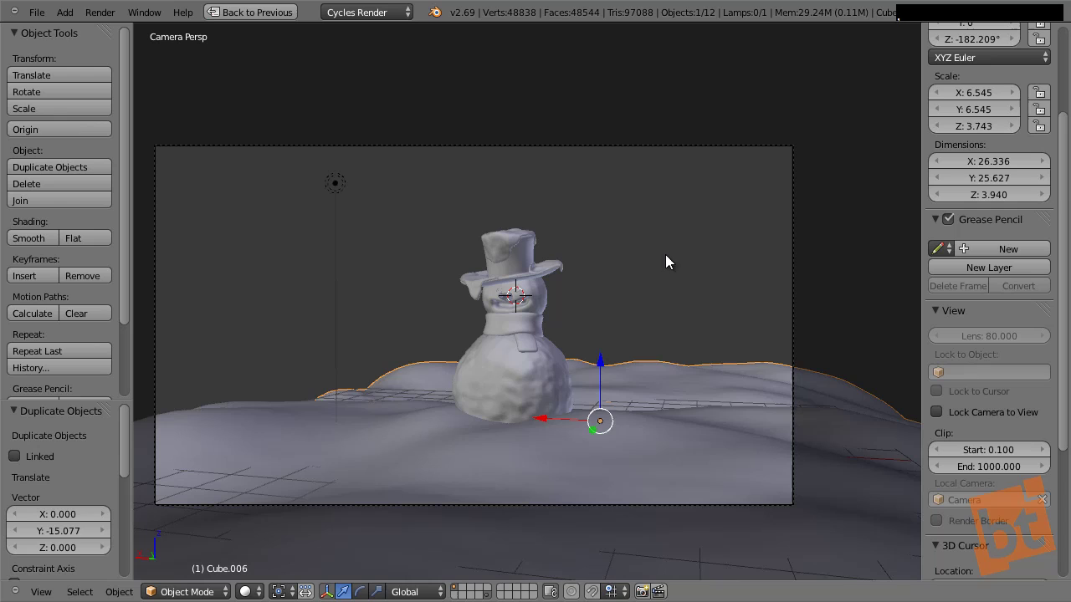
Scale the duplicate drift down to about 0.8 and turn it about the vertical axis into a low ridge
key("s")
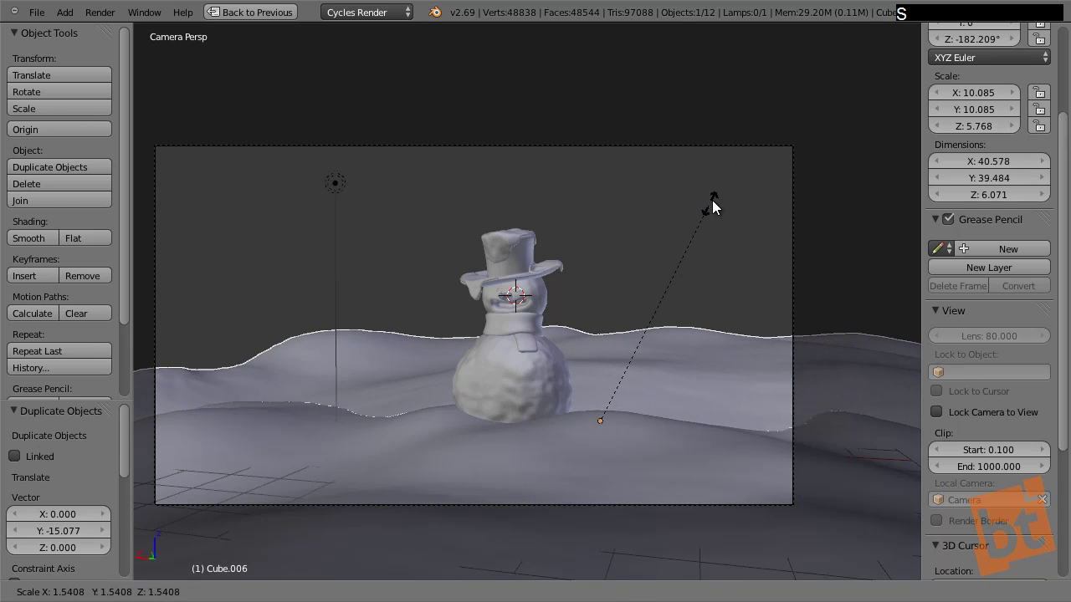
left_click(718, 205)
key("s")
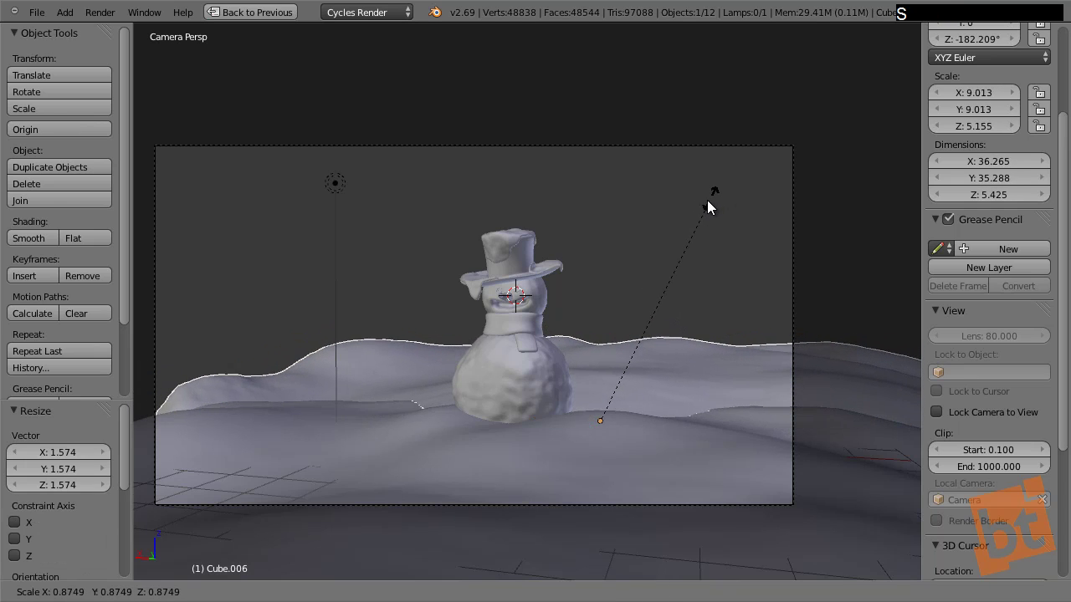
left_click(733, 199)
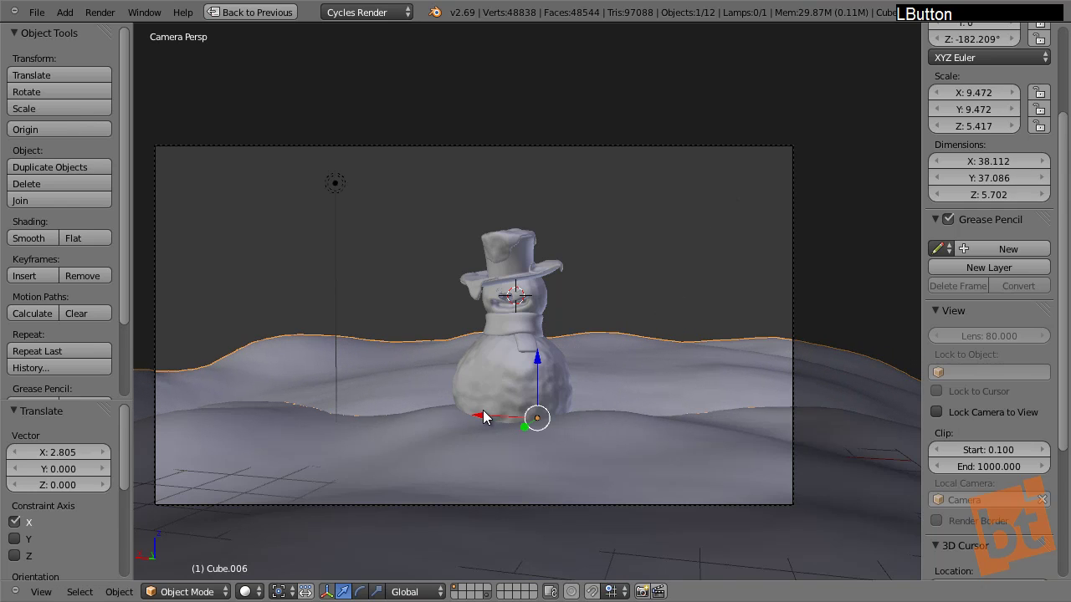
key("r")
key("z")
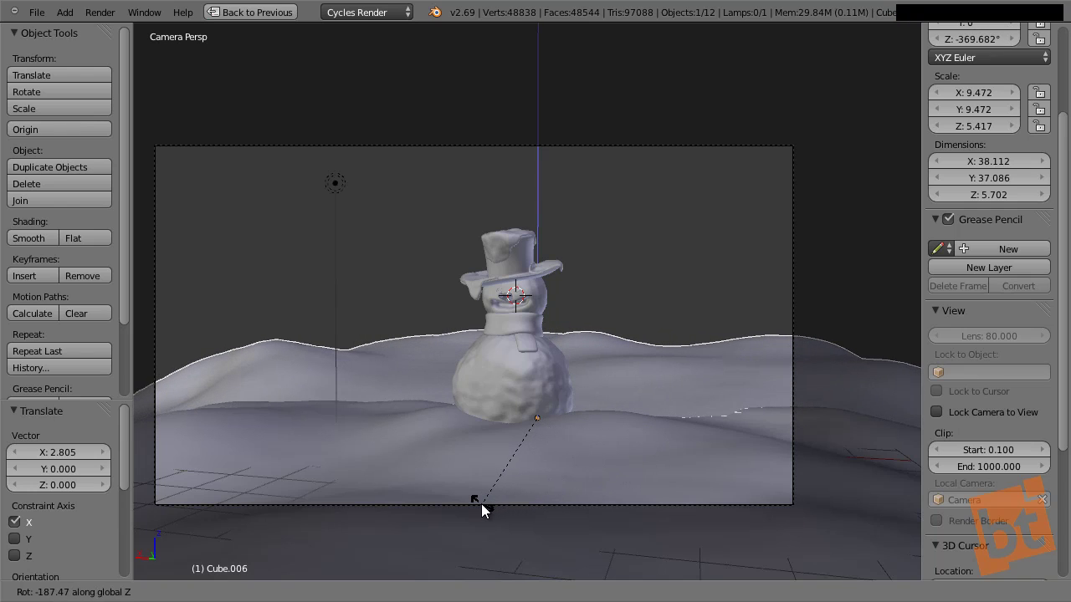
left_click(487, 506)
key("s")
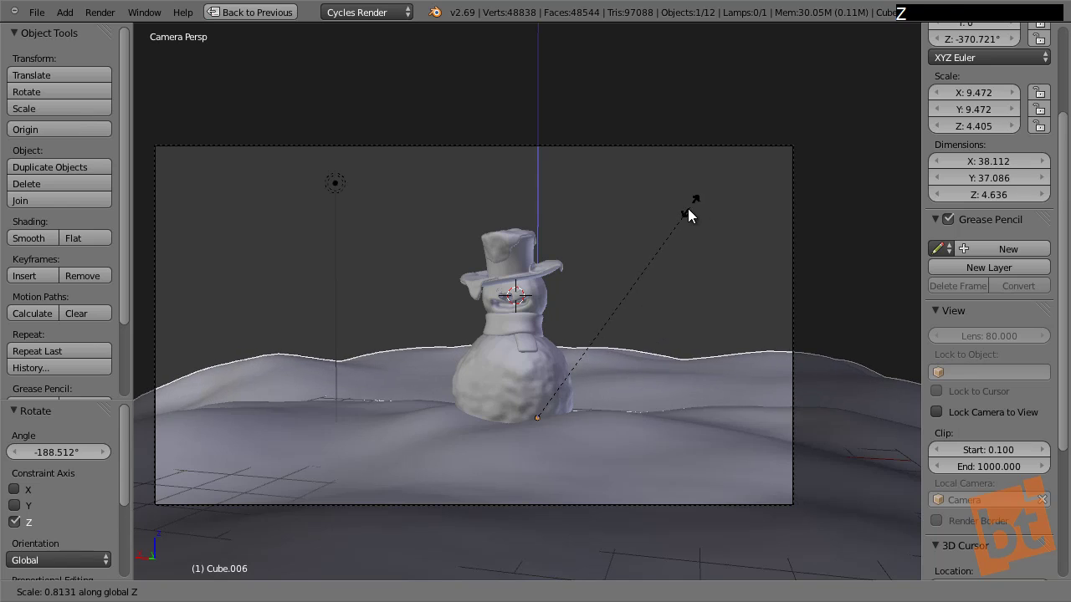
left_click(696, 218)
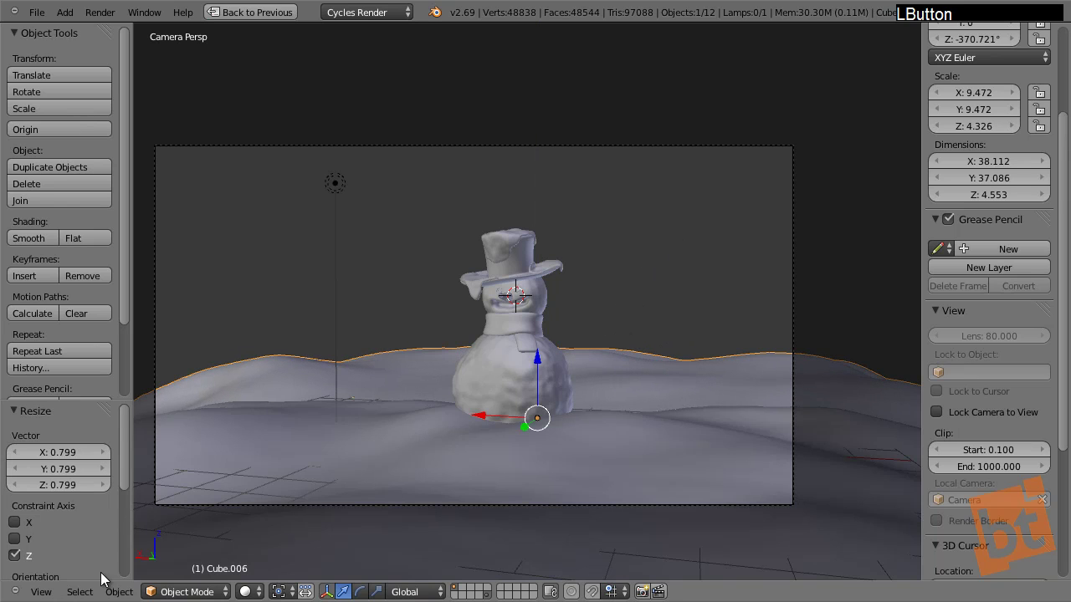
key("shift+space")
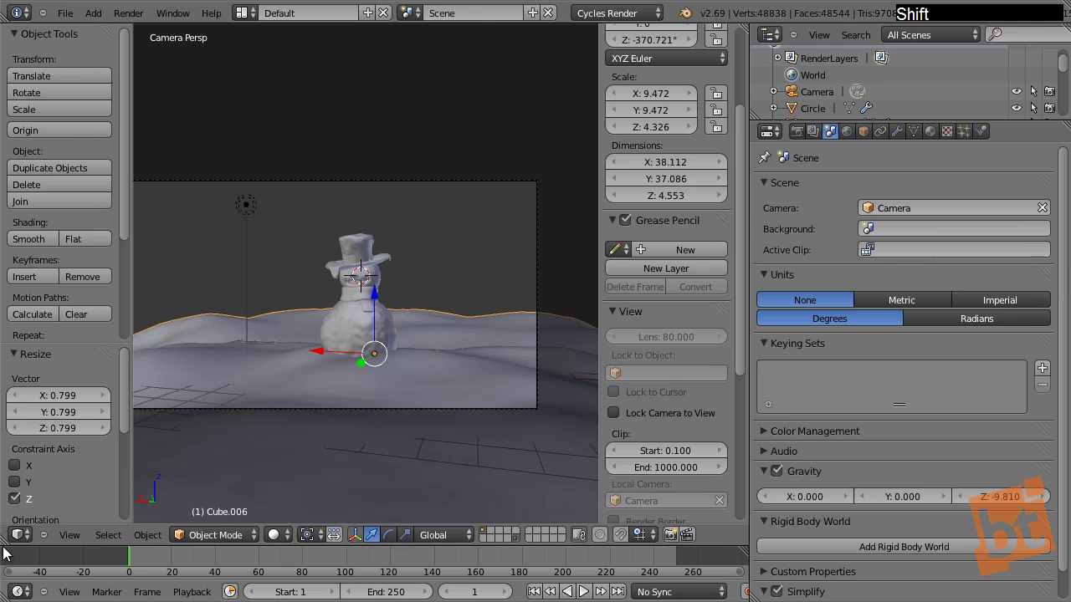
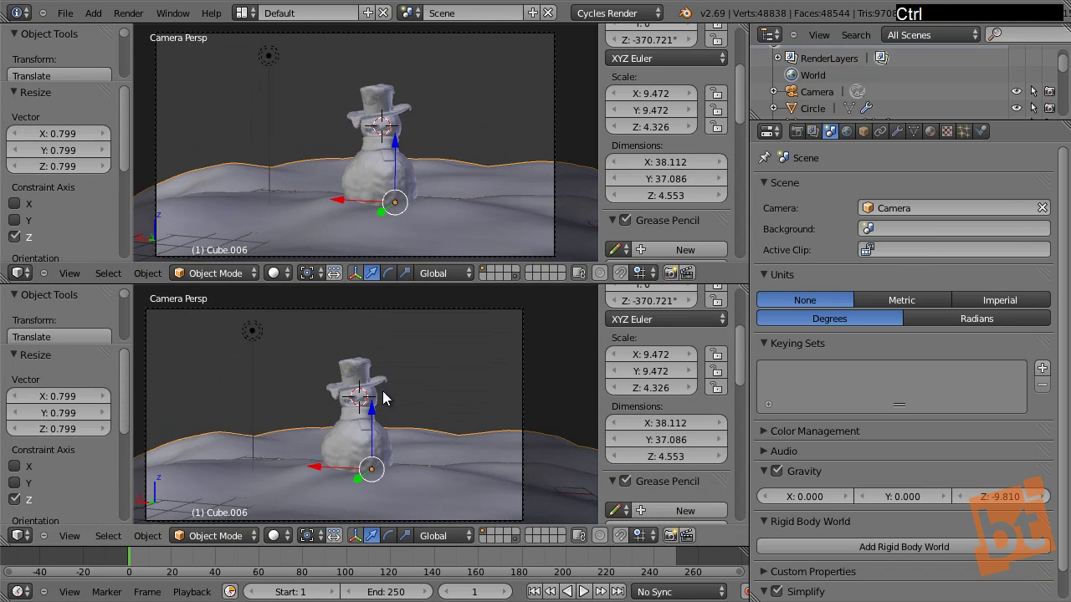
In the free view, widen the duplicated drift along the X axis
middle_click(395, 410)
middle_click(411, 445)
left_click(312, 442)
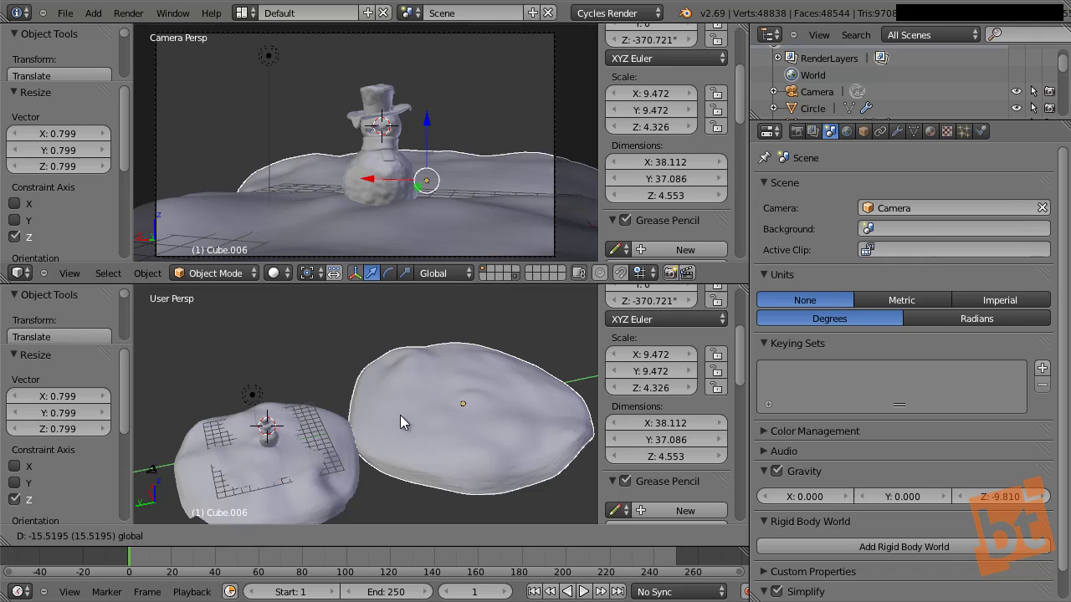
key("s")
key("x")
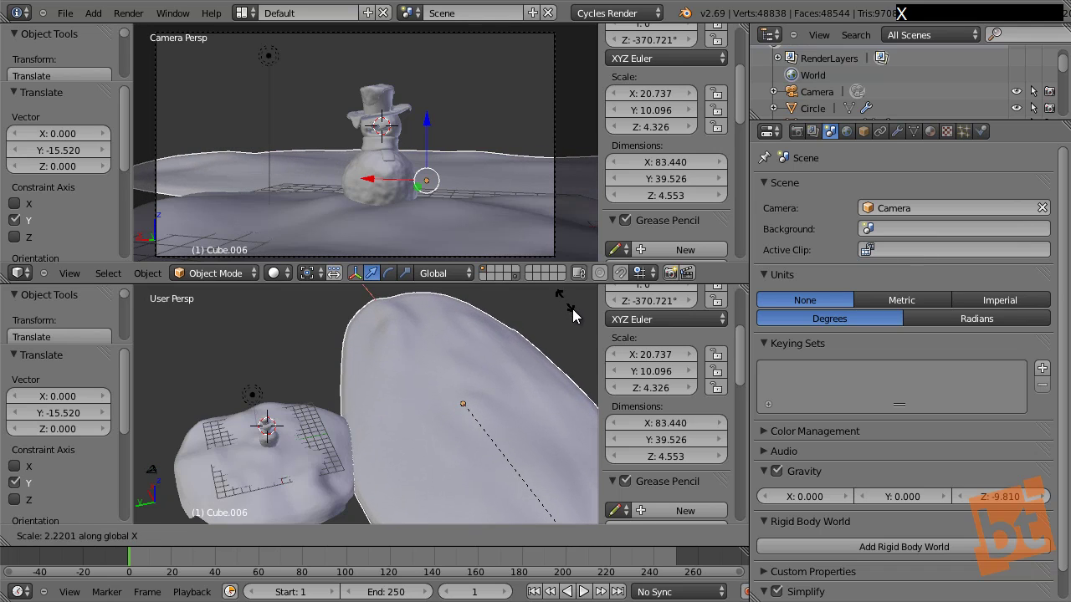
left_click(516, 310)
Move the widened drift along Z into place beneath the snowman
middle_click(442, 386)
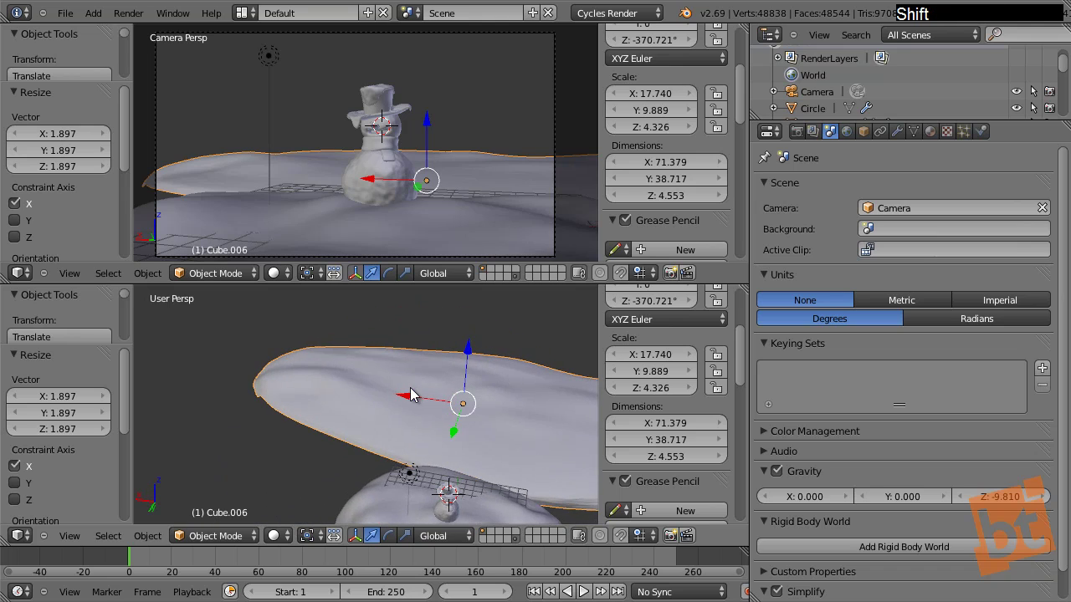
left_click(412, 405)
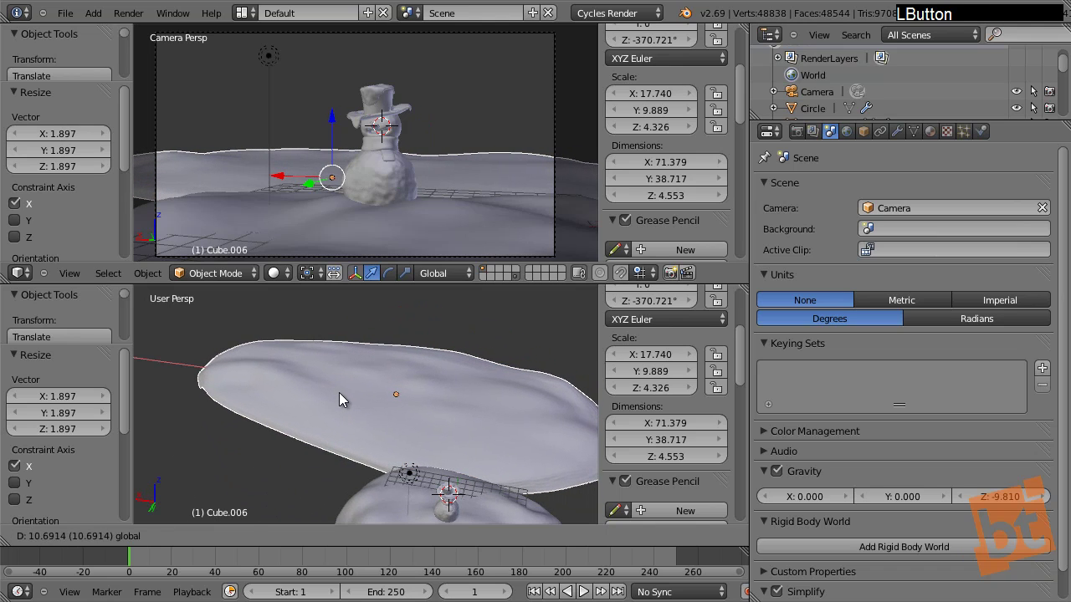
key("g")
key("z")
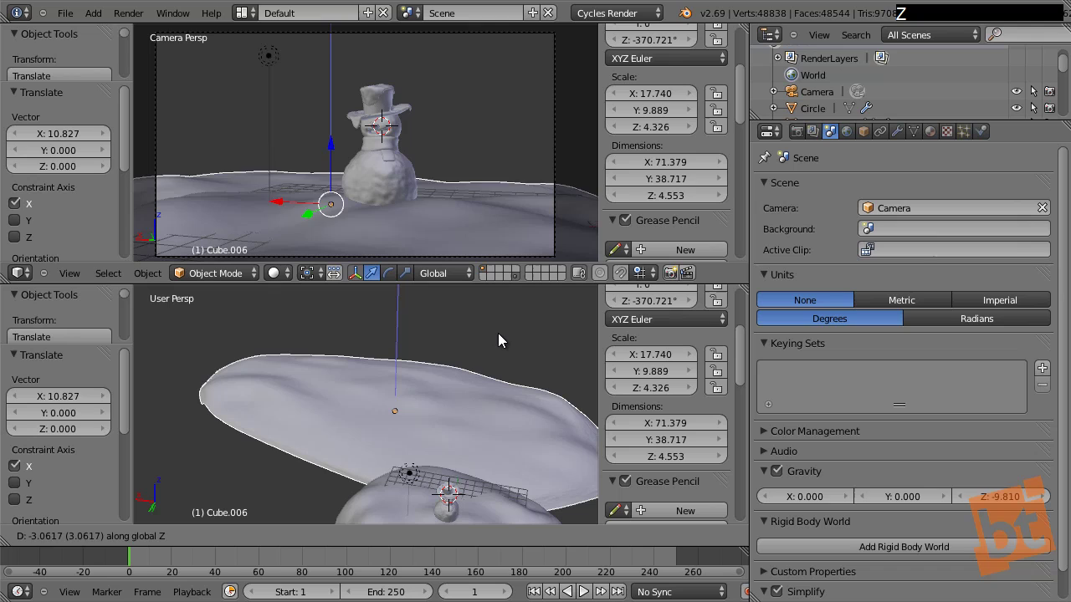
left_click(505, 343)
middle_click(388, 381)
middle_click(342, 403)
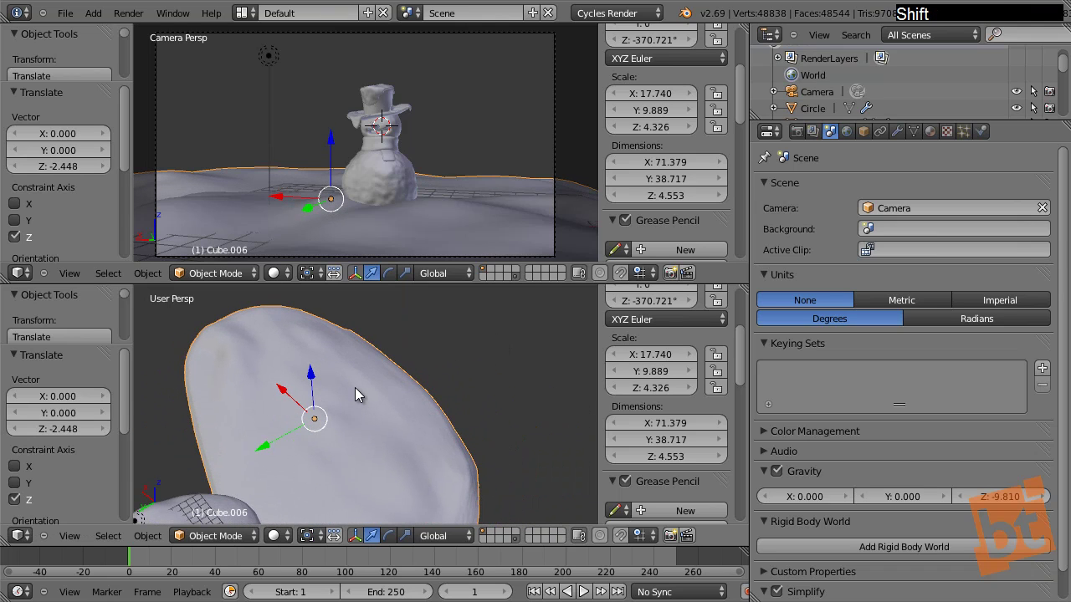
Duplicate the drift, slide the copy back along Y and rotate it about Z
key("shift+d")
key("y")
left_click(544, 346)
key("r")
key("z")
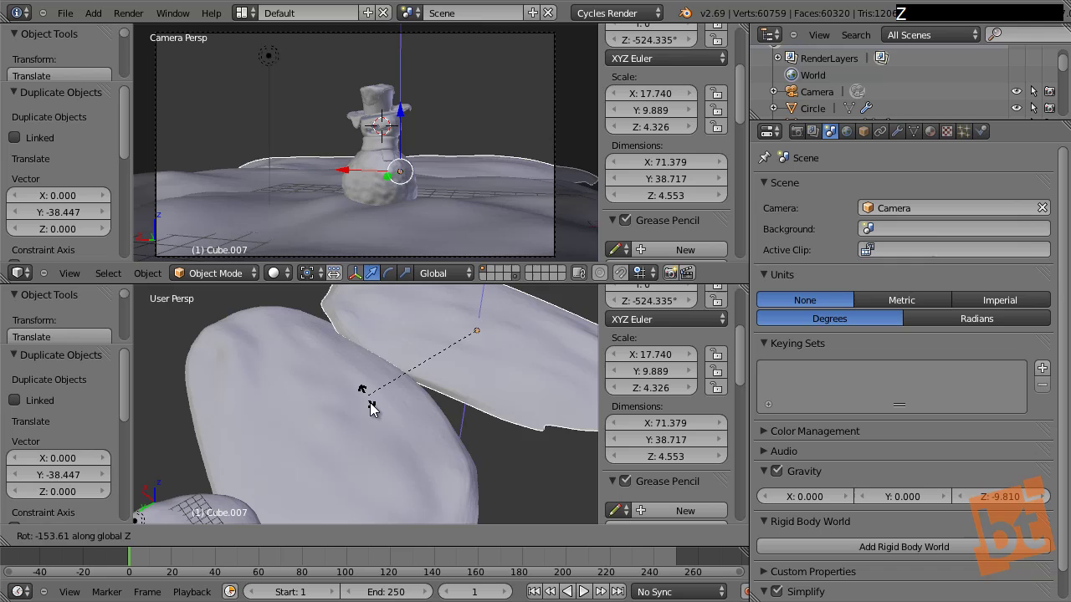
left_click(382, 418)
key("r")
left_click(506, 117)
Enlarge the drift copy and reposition it as a further ridge behind the snowman
key("s")
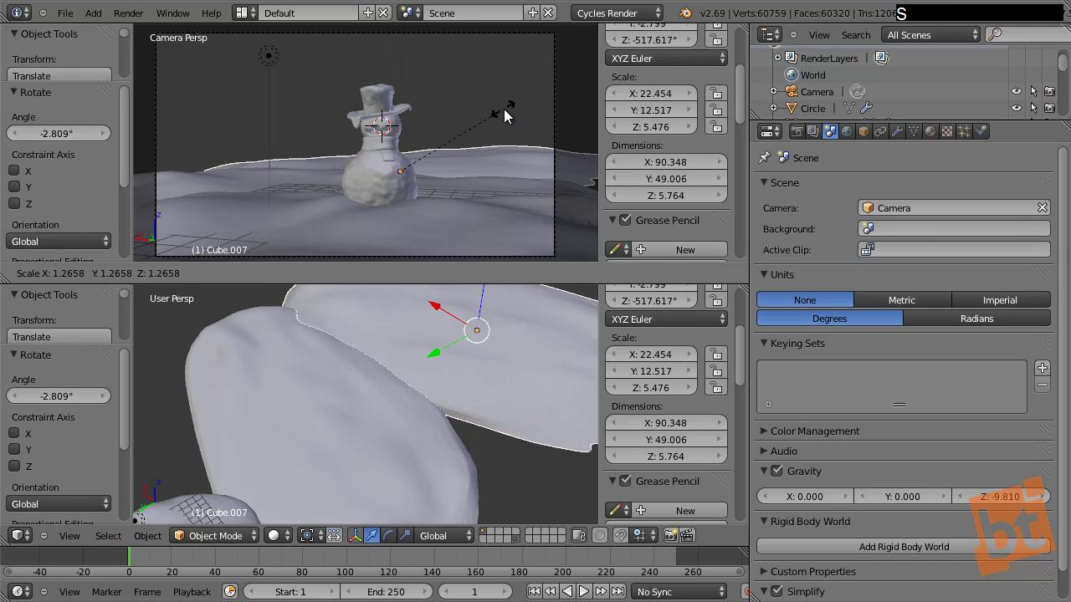
left_click(524, 117)
key("g")
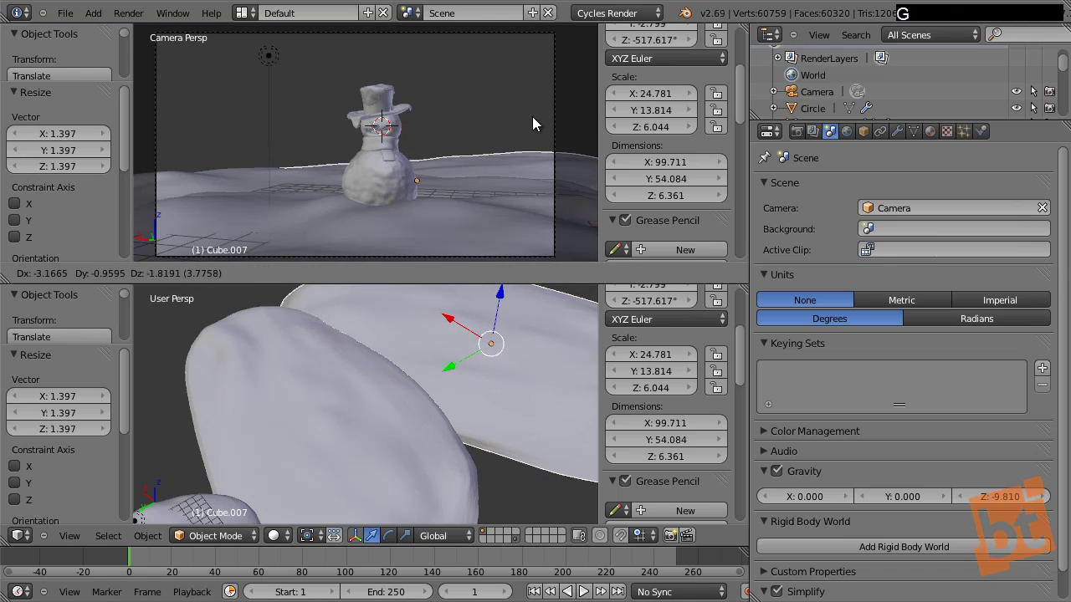
left_click(539, 125)
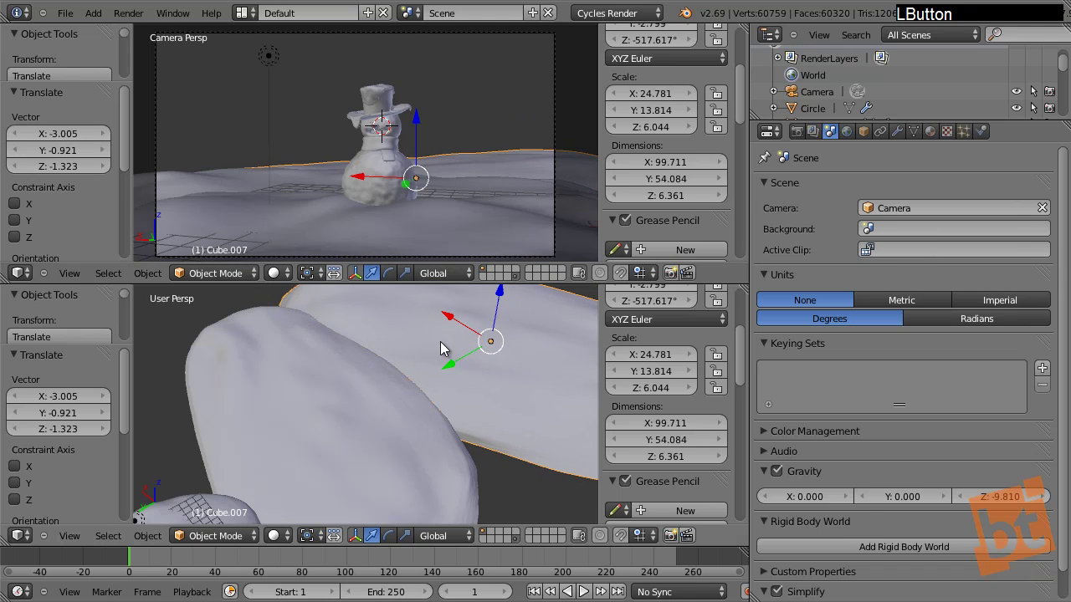
left_click(459, 370)
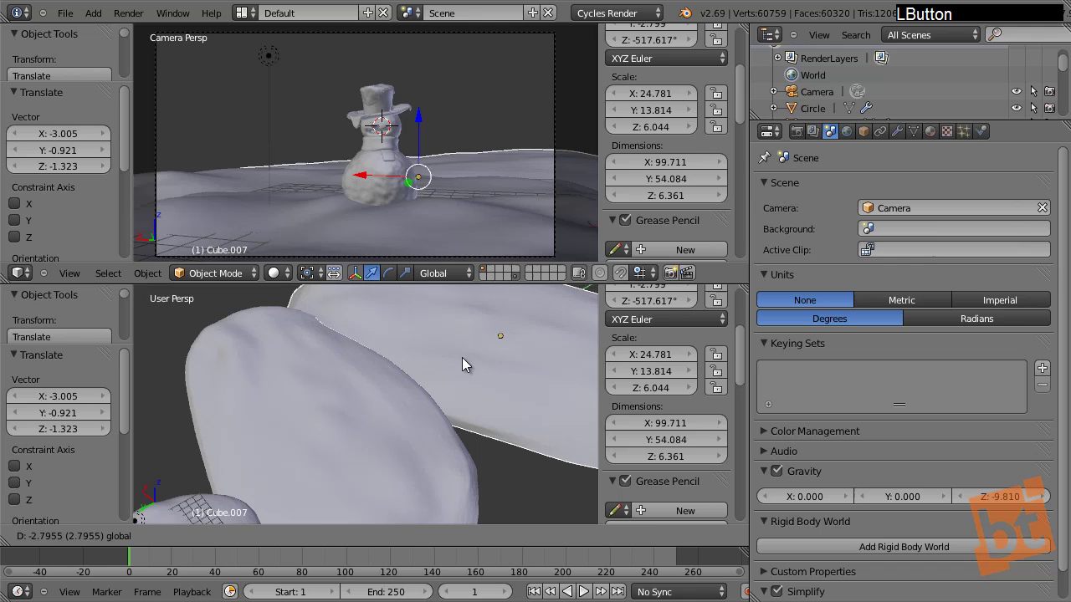
left_click(464, 320)
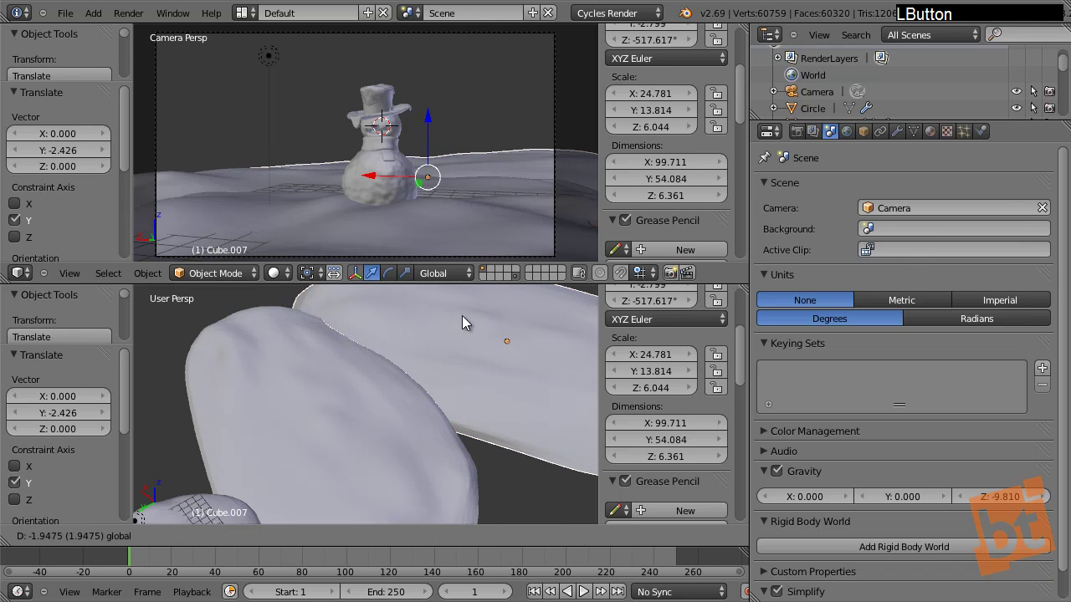
middle_click(412, 346)
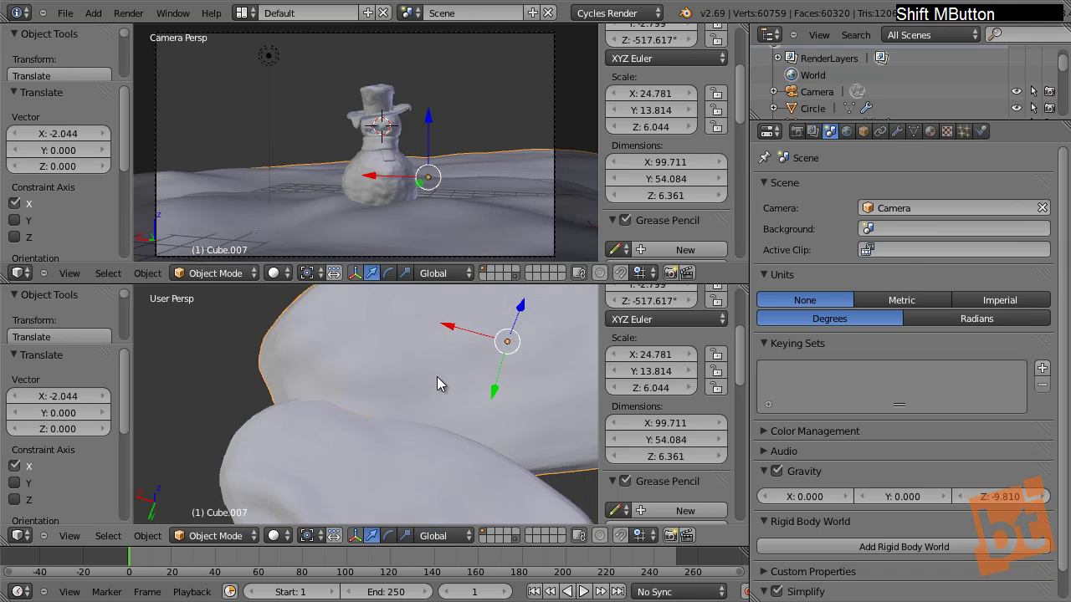
middle_click(423, 419)
Make another drift copy and rotate it about the Z axis
key("shift+d")
left_click(485, 360)
key("r")
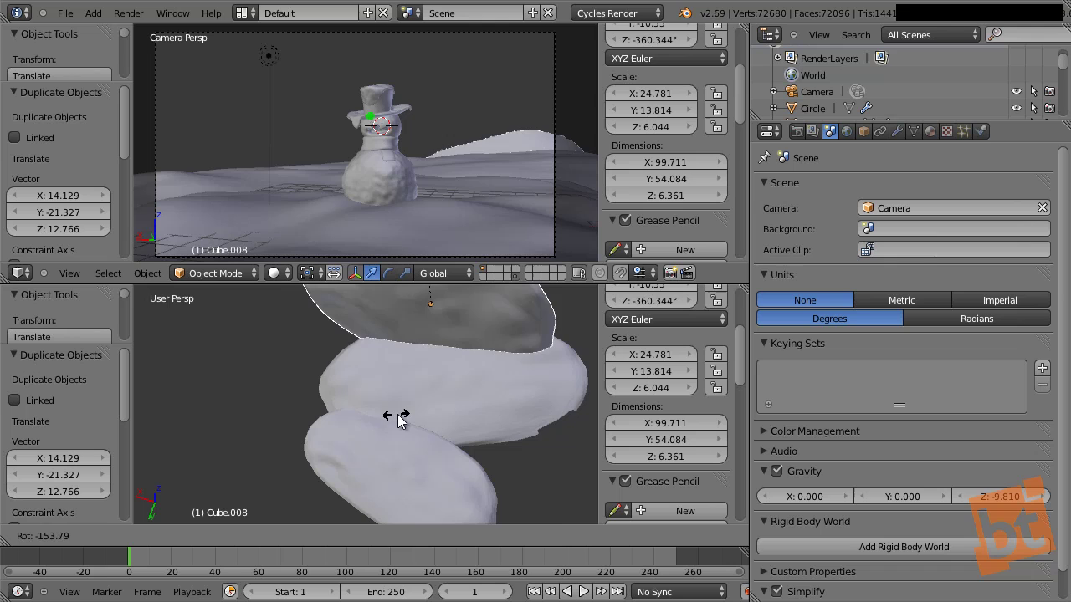
right_click(405, 422)
middle_click(493, 477)
key("r")
key("z")
left_click(420, 506)
Lower the new copy along Z and slide it sideways along X beside the other drifts
key("g")
key("z")
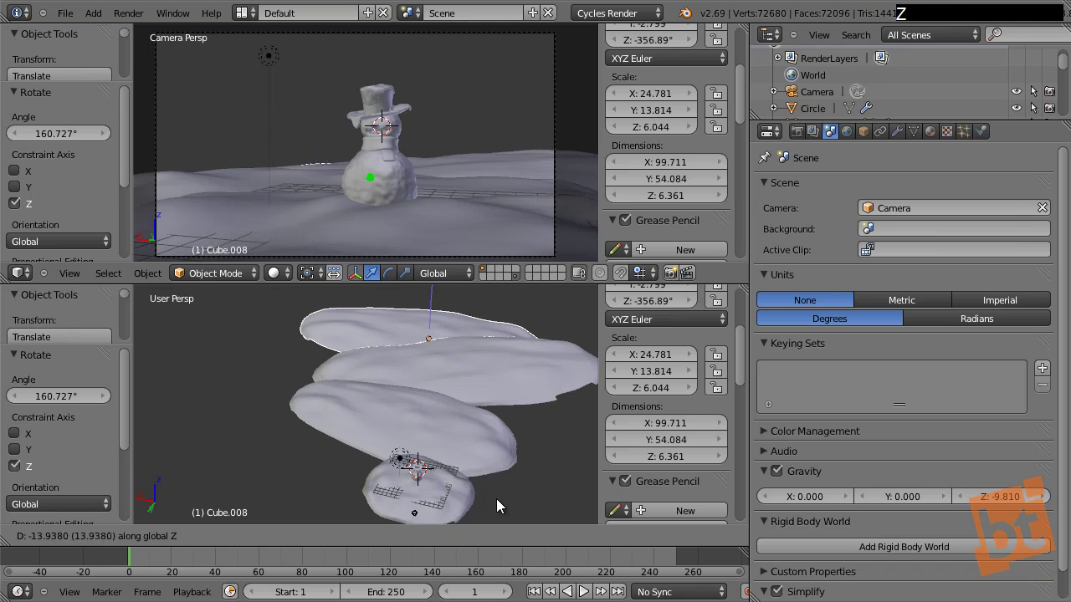
left_click(504, 508)
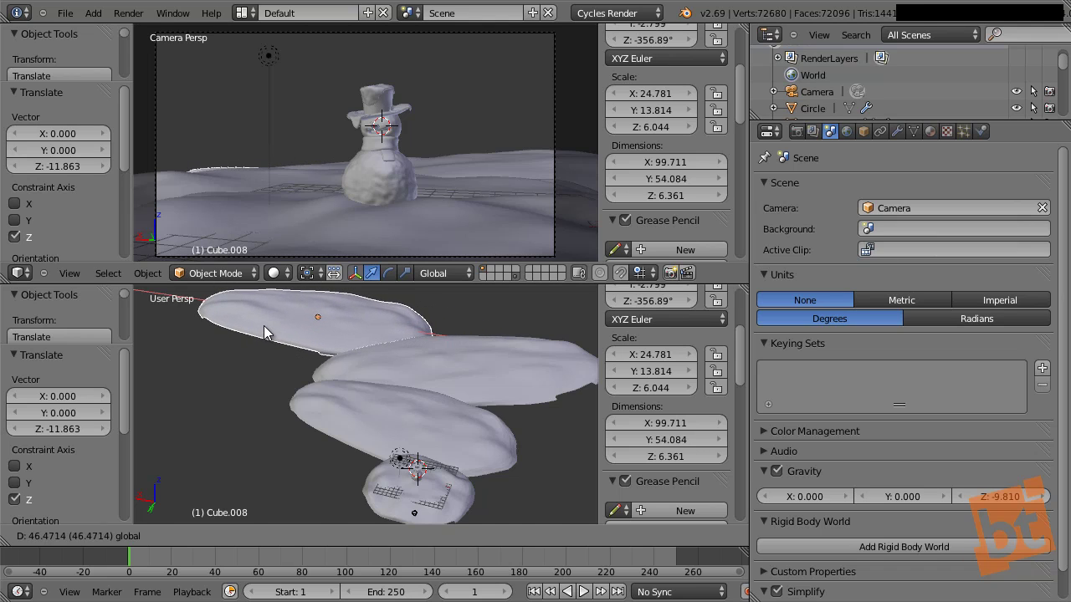
middle_click(365, 436)
middle_click(347, 383)
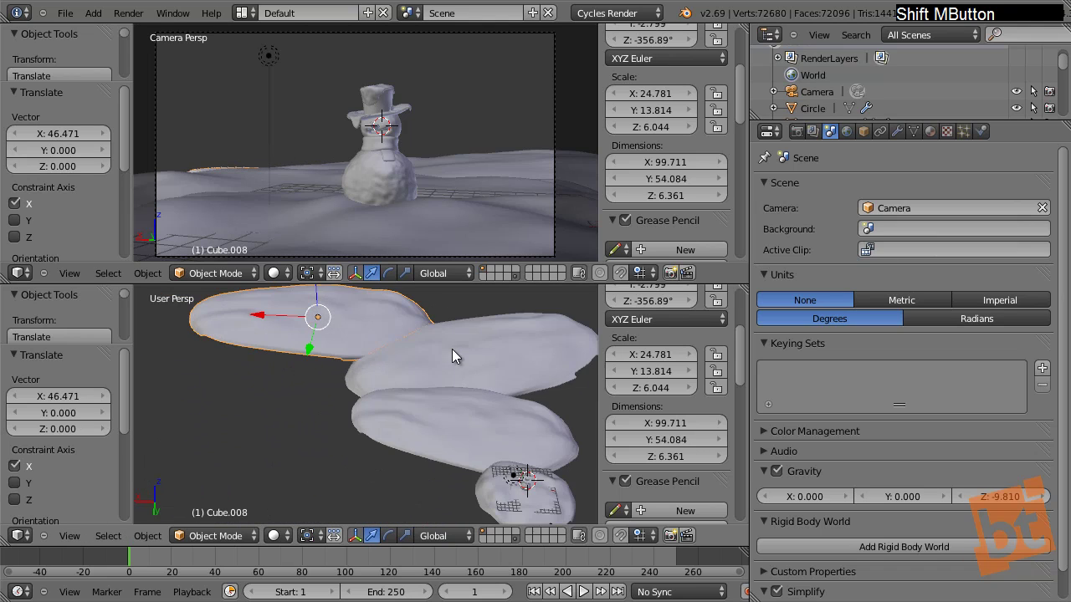
left_click(262, 327)
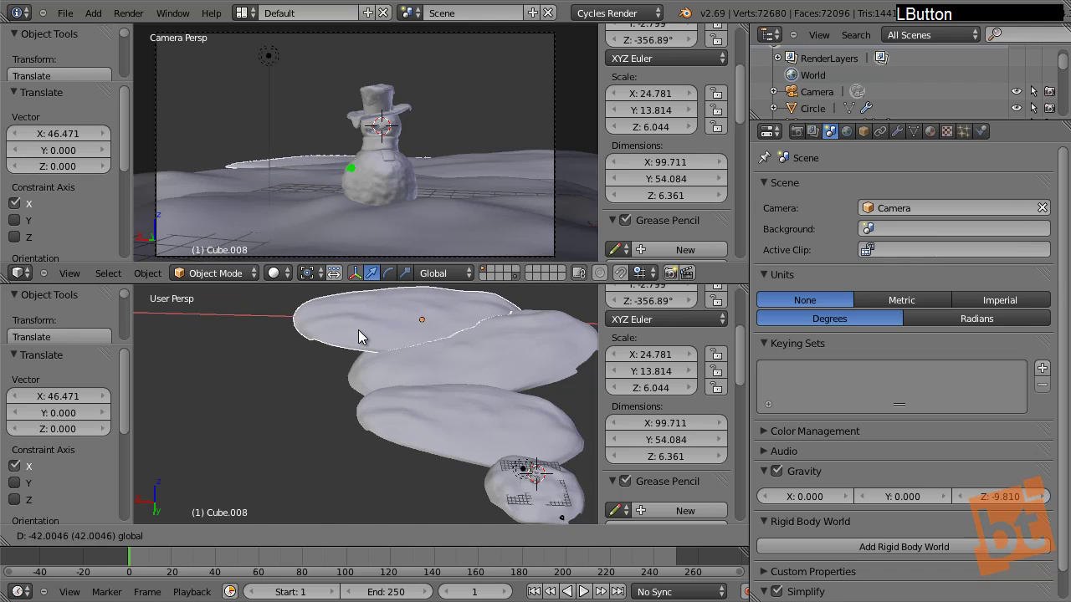
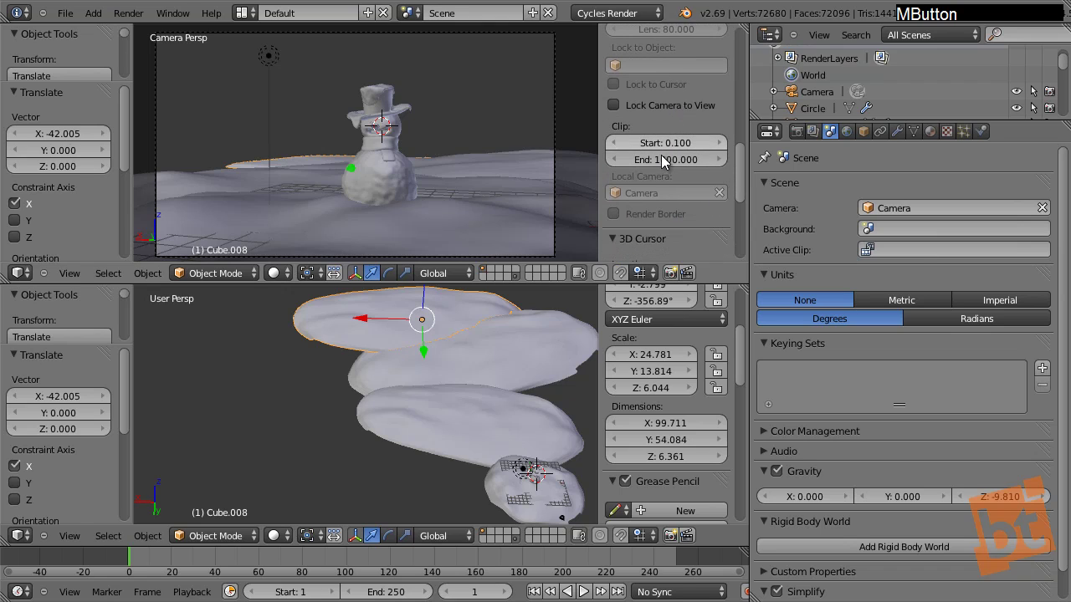
Adjust the camera's clipping end distance and settle a drift piece's position
left_click(660, 158)
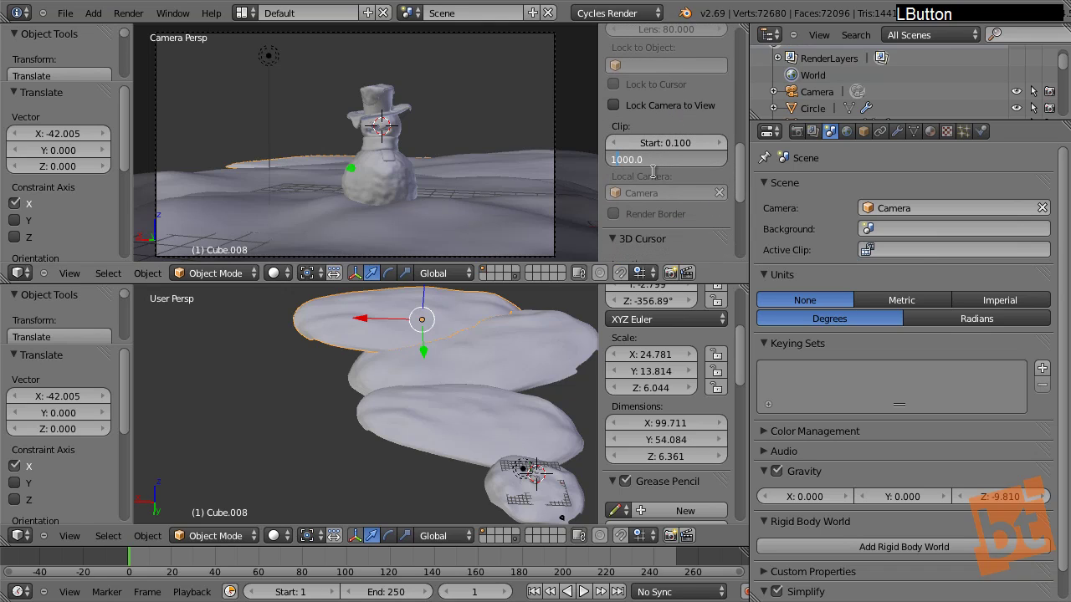
key("0")
key("Return")
left_click(365, 328)
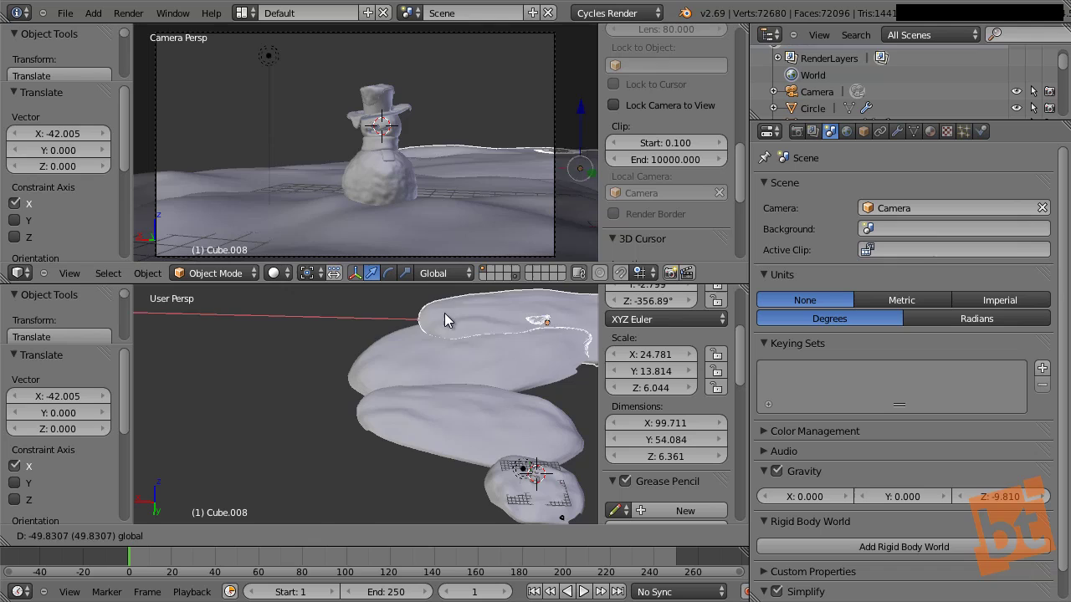
left_click(387, 321)
right_click(387, 321)
Select the camera and enter 10 in a field of its properties panel
right_click(561, 91)
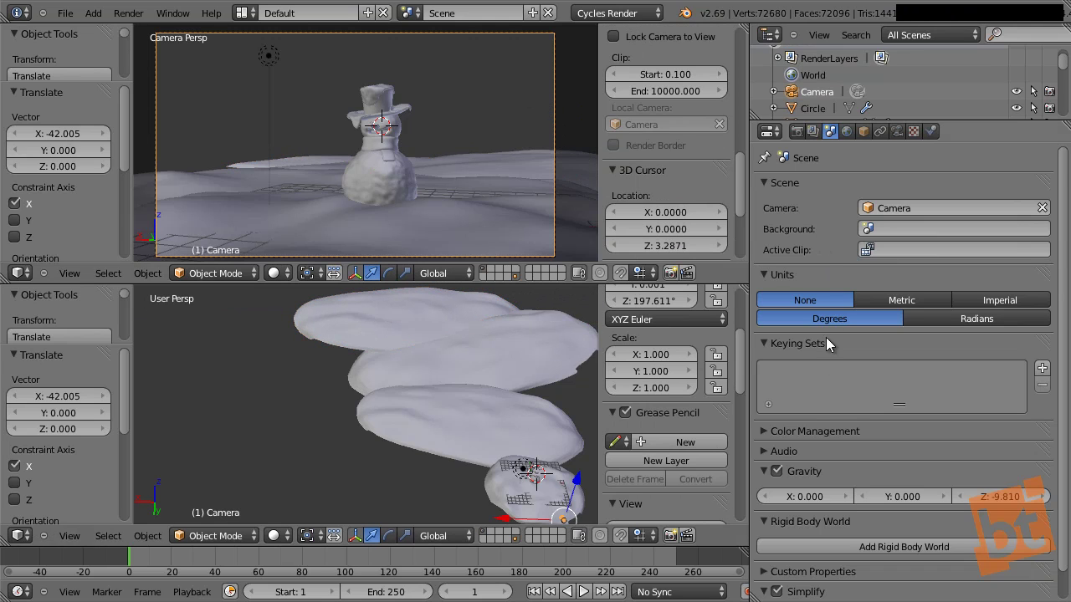
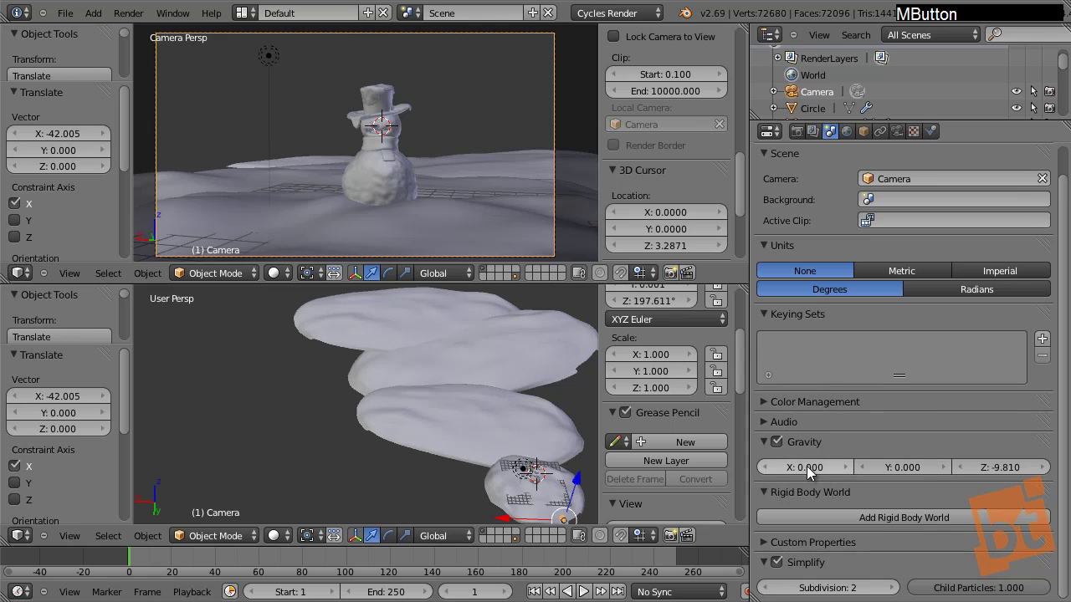
left_click(898, 132)
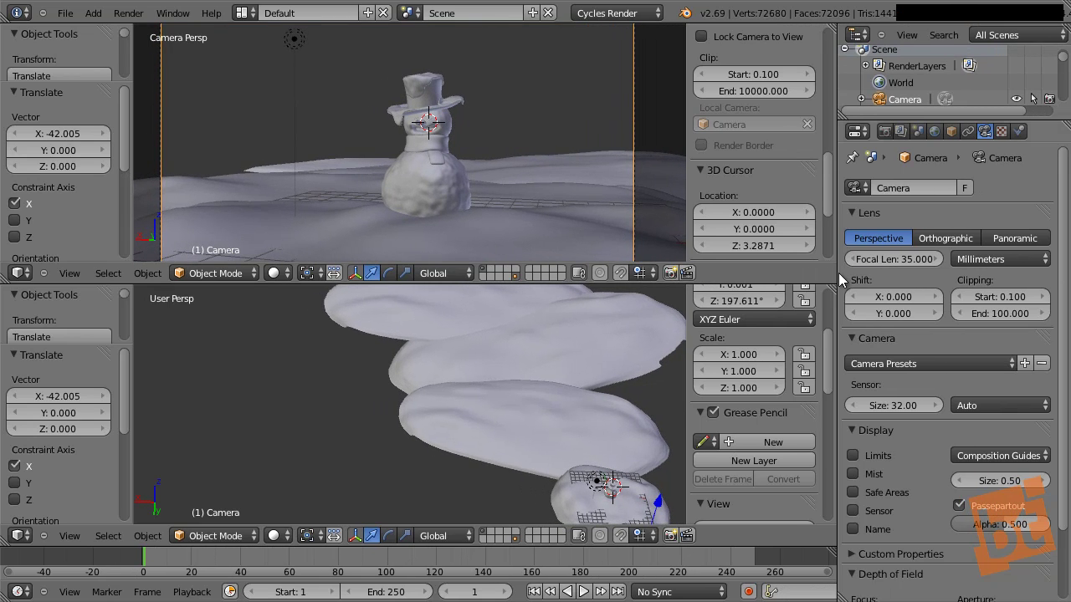
left_click(992, 309)
key("1")
key("0")
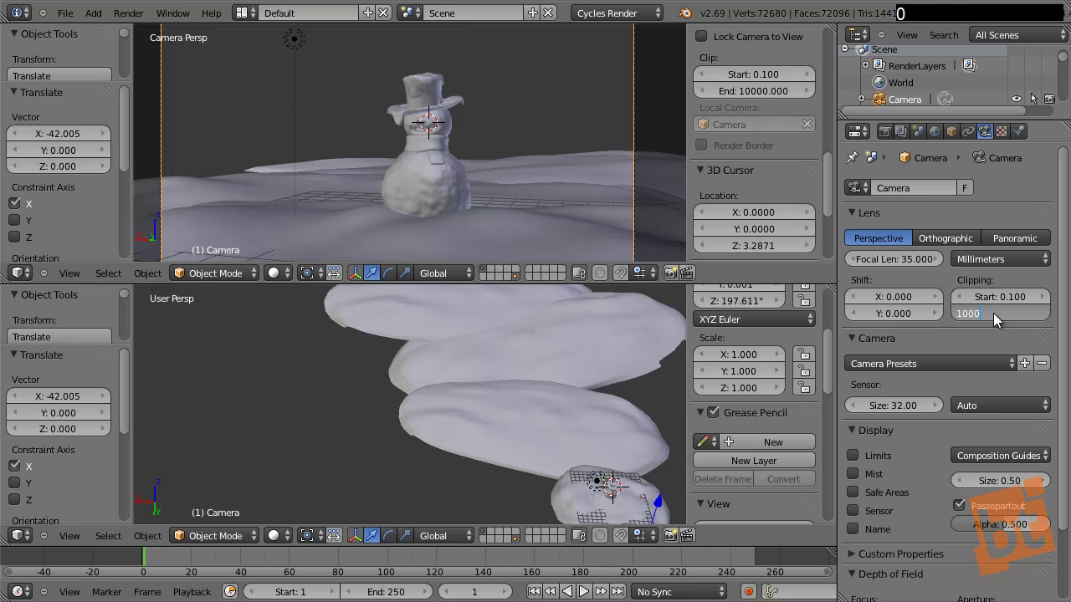
key("Return")
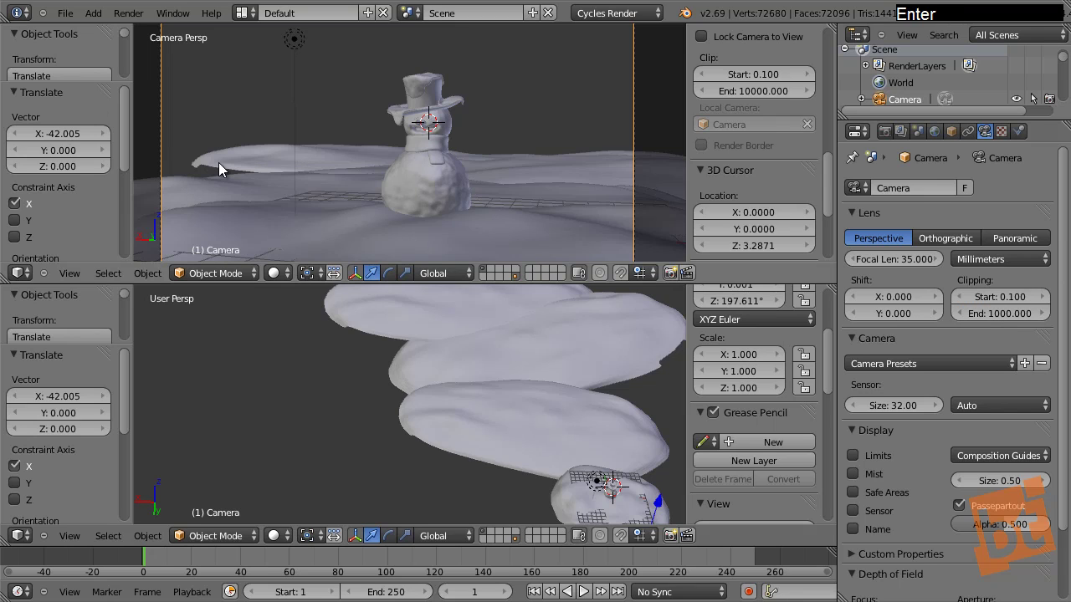
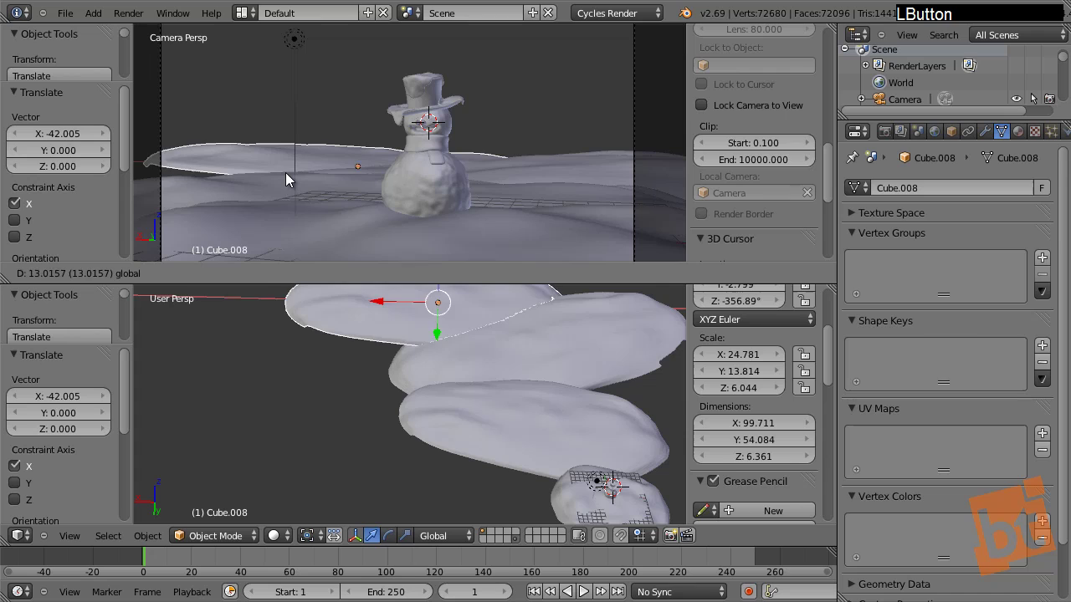
Turn and shift a background drift about the vertical axis, then pick through the other drift pieces
key("r")
left_click(455, 105)
key("g")
key("z")
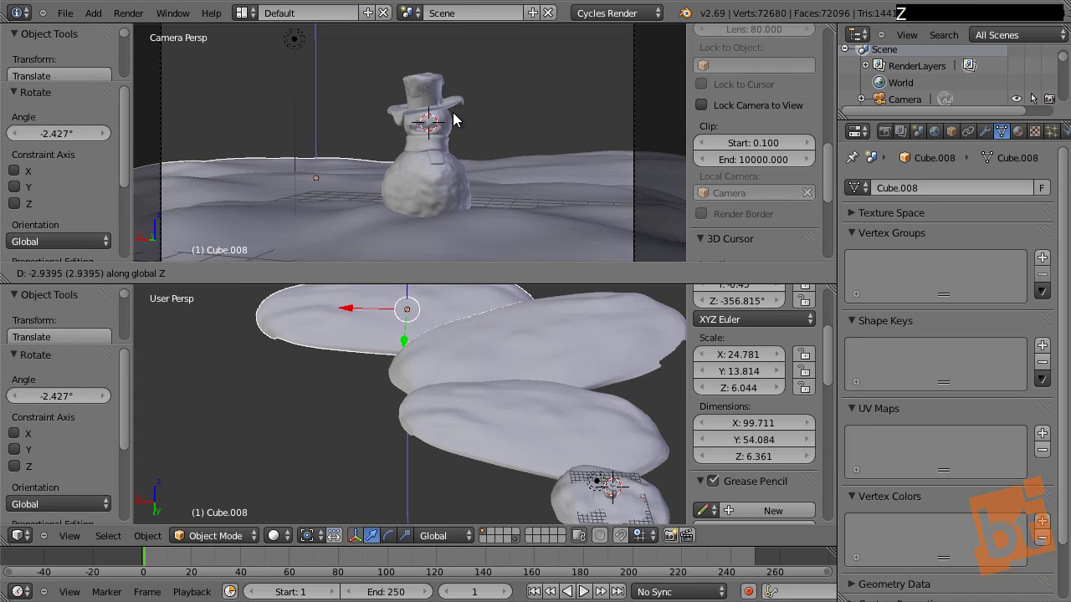
left_click(456, 117)
key("a")
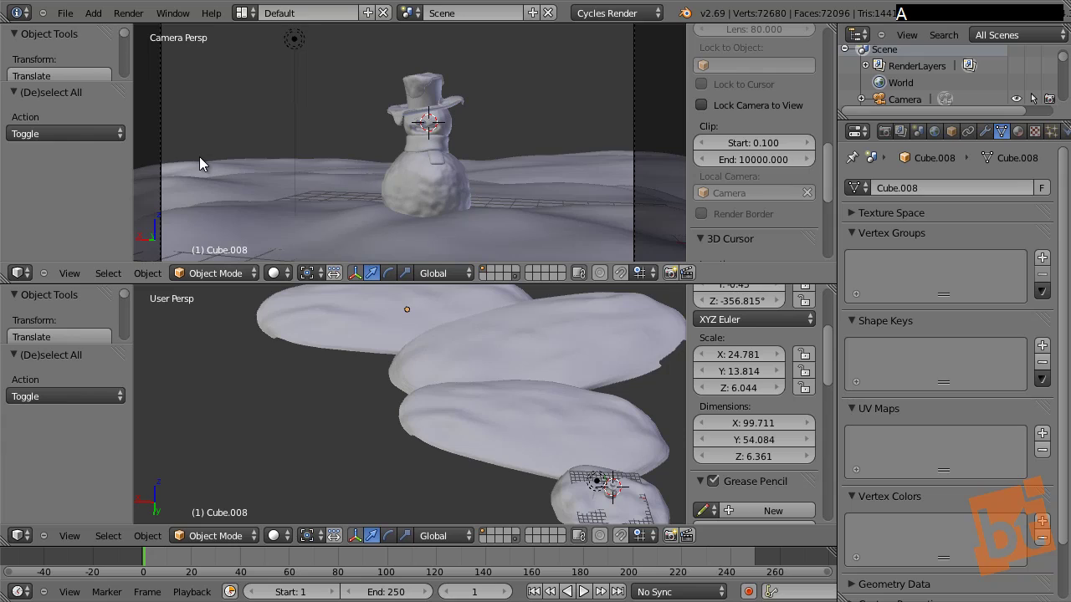
right_click(247, 167)
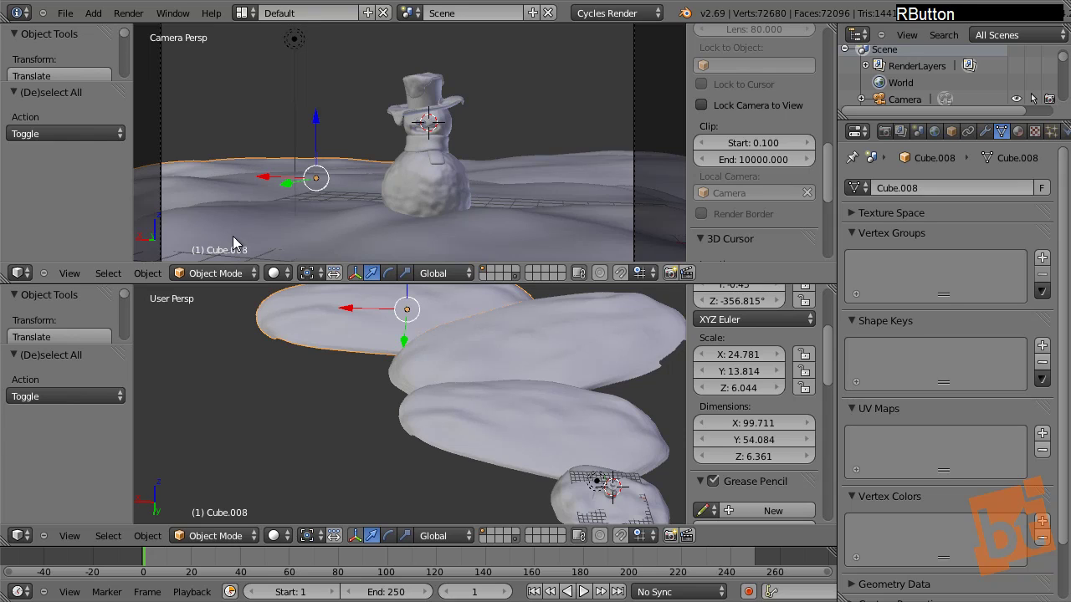
key("a")
right_click(589, 167)
key("a")
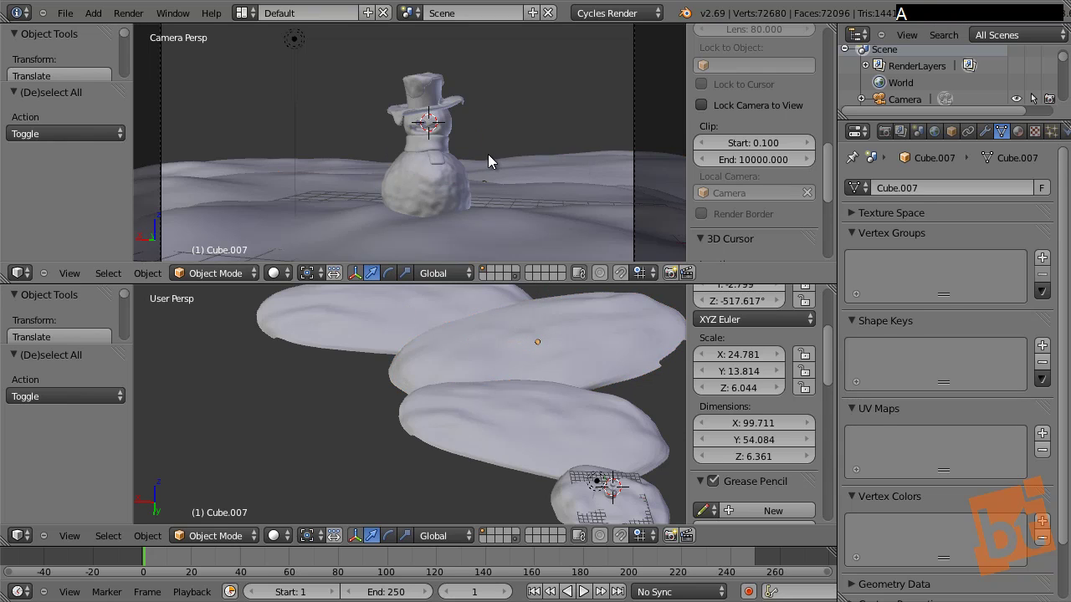
Save the snowman scene as 05.blend in the 01_blend_files folder, overwriting the existing file
middle_click(501, 195)
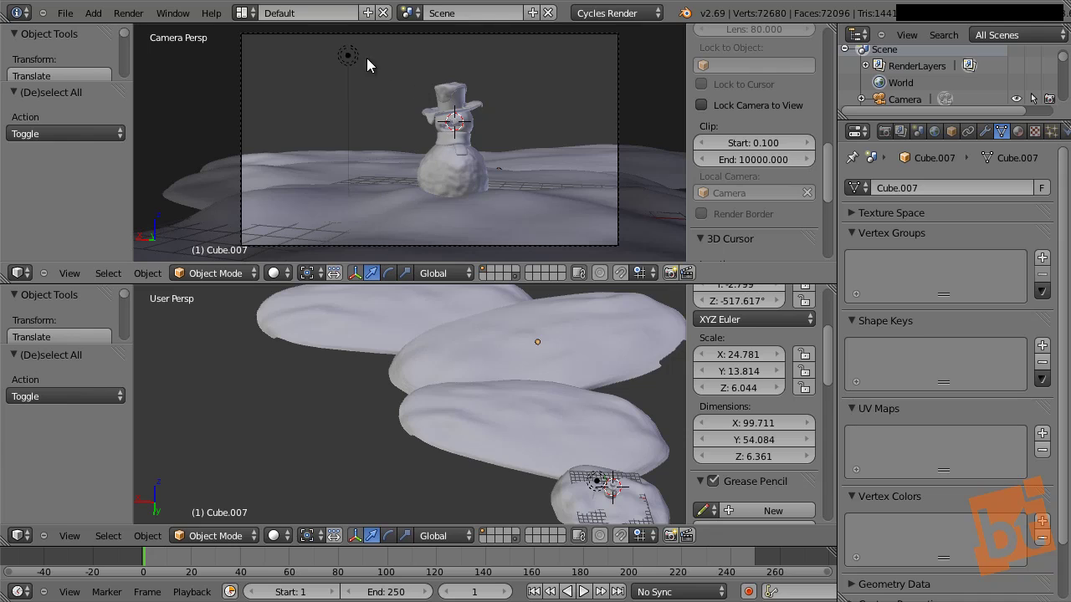
right_click(358, 60)
key("a")
right_click(459, 182)
middle_click(527, 151)
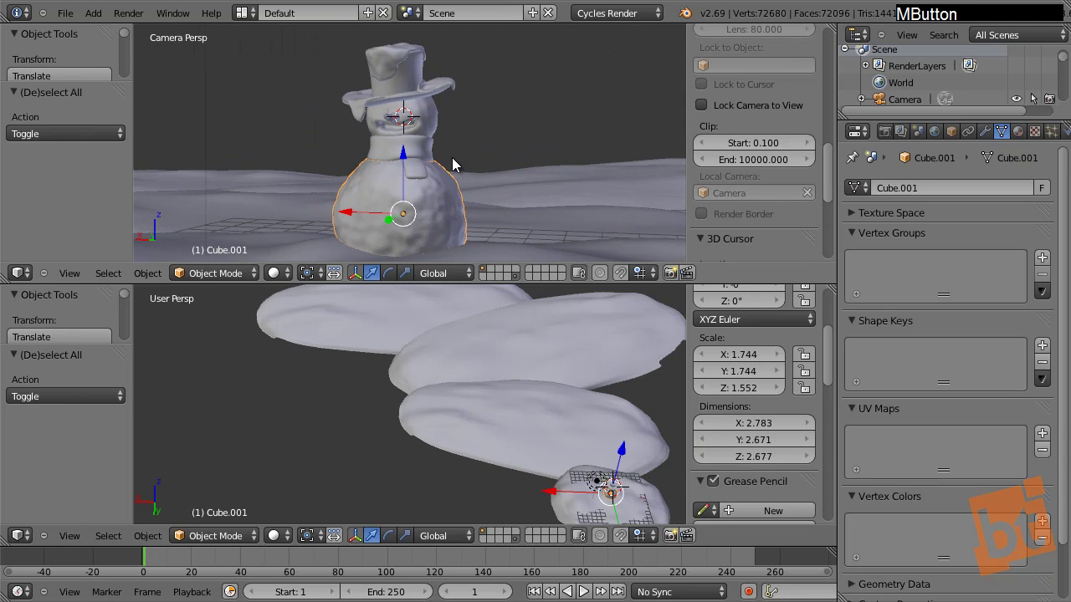
left_click(294, 276)
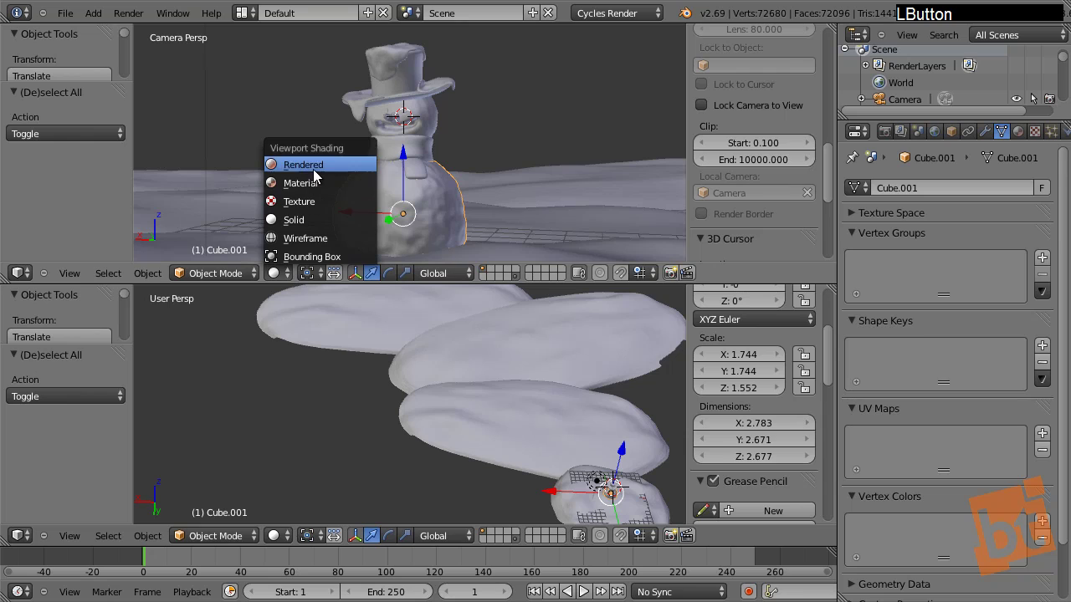
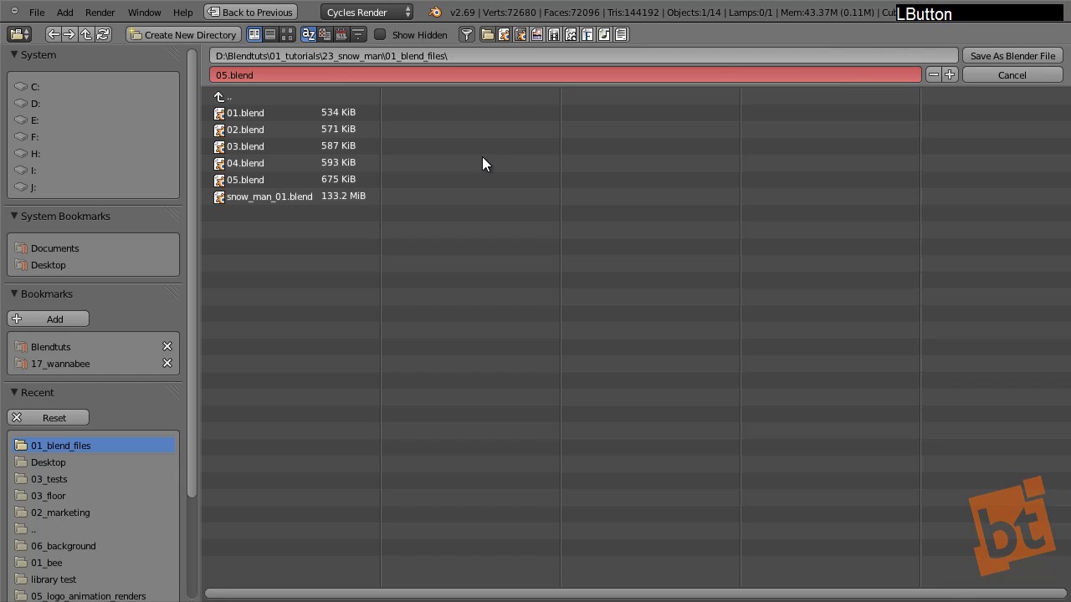
key("KP_Add")
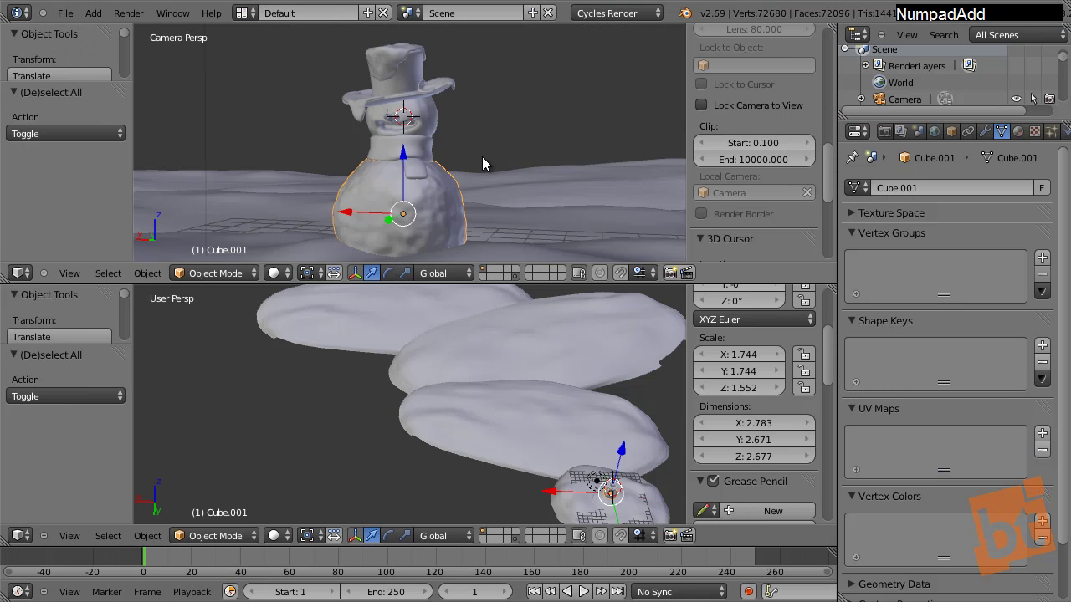
Give the selected hat a new material and rename it in the Material properties
right_click(437, 124)
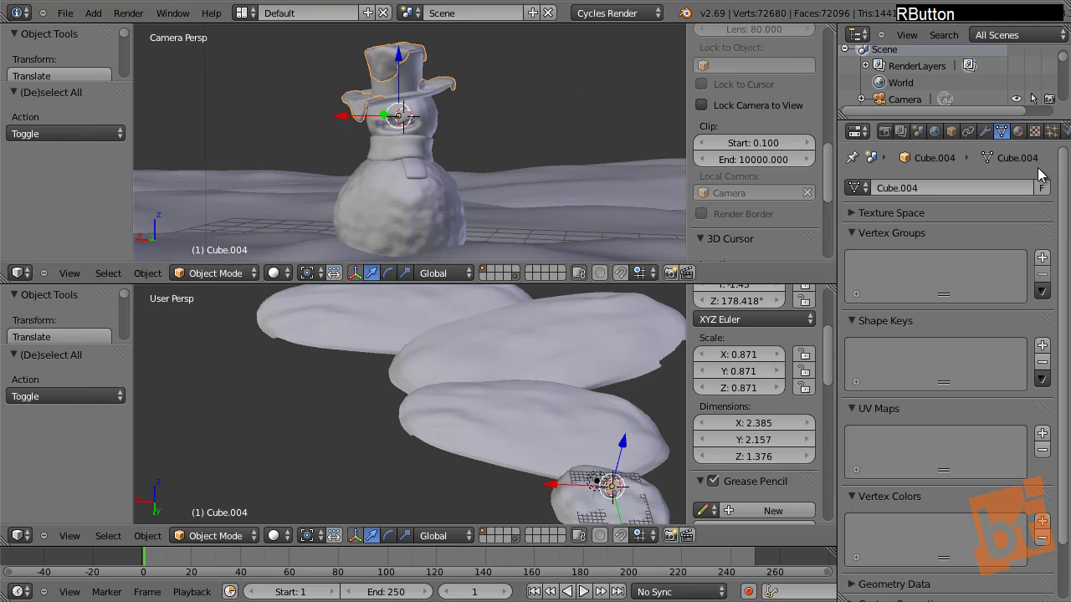
left_click(1027, 139)
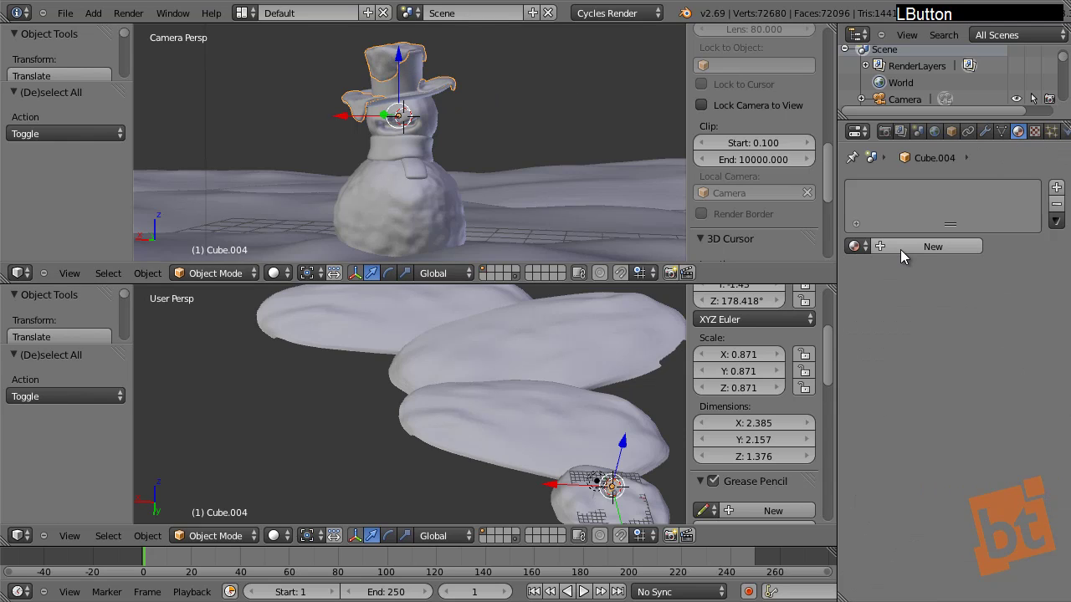
left_click(905, 251)
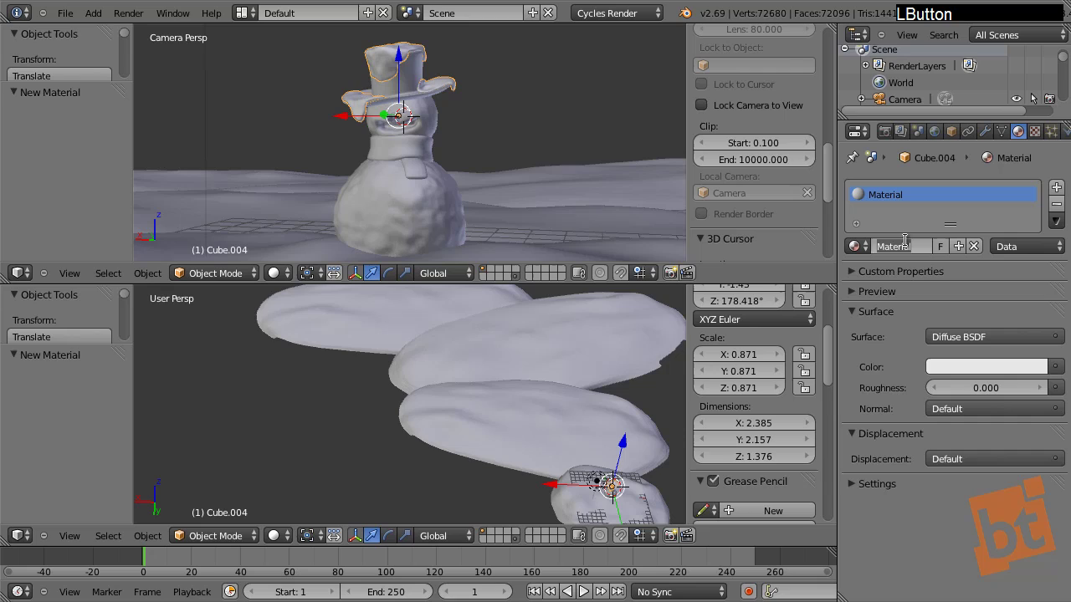
key("s")
key("o")
key("w")
key("BackSpace")
key("a")
key("t")
key("Return")
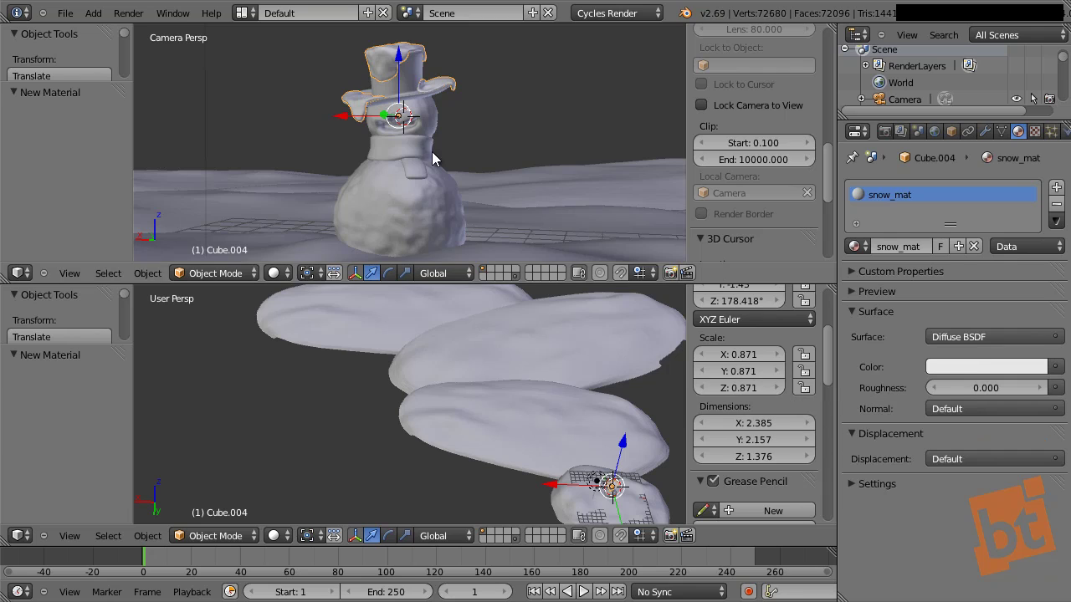
Add the body and snow drift pieces to the selection with the hat active and link its material to them
right_click(442, 123)
right_click(435, 219)
right_click(525, 269)
right_click(540, 228)
right_click(541, 191)
right_click(250, 177)
right_click(384, 54)
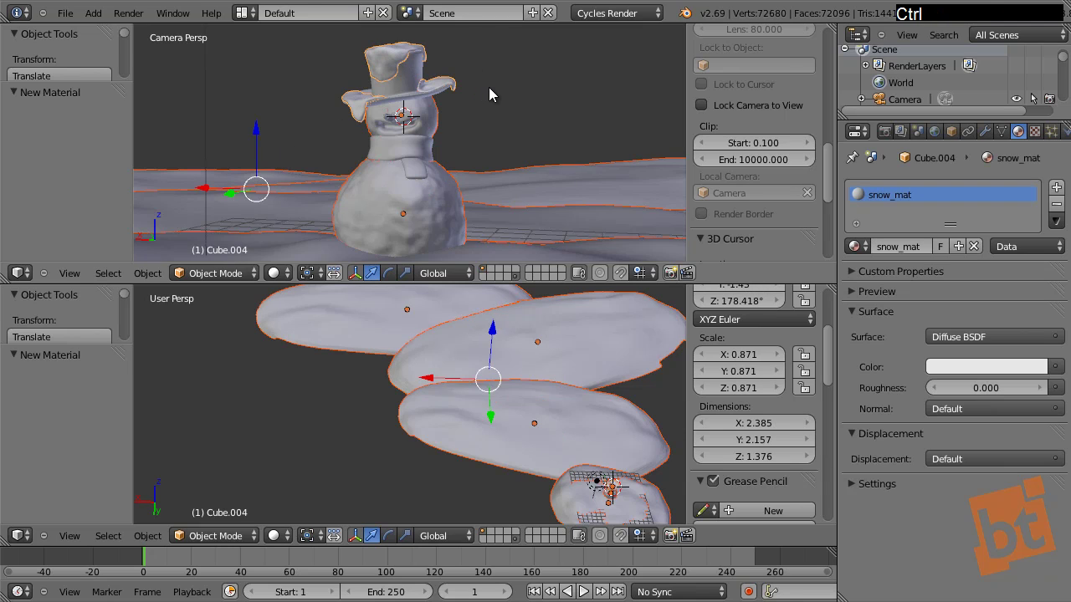
key("ctrl+c")
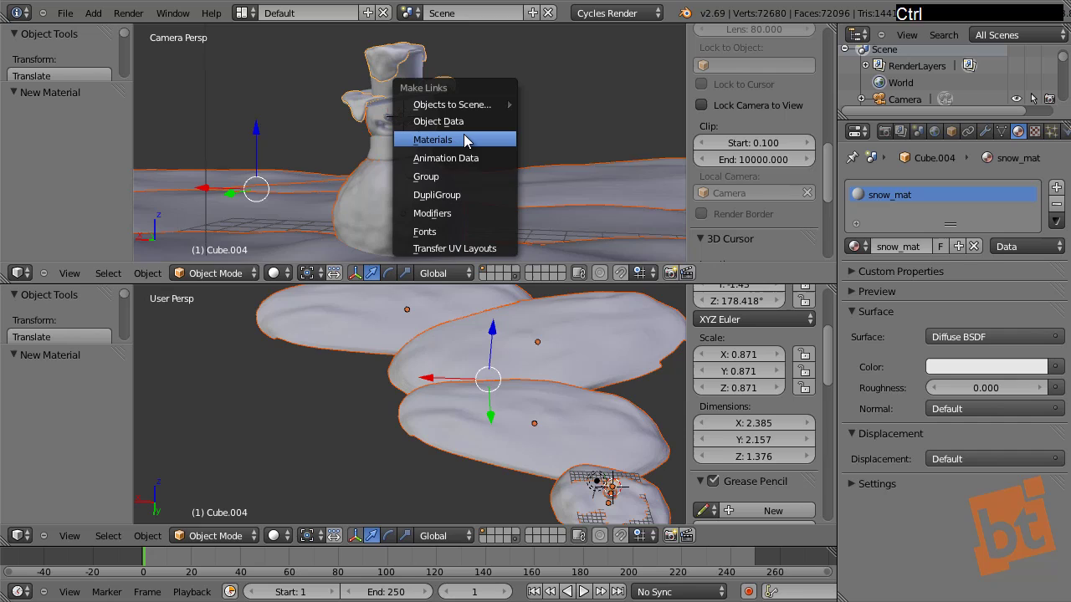
left_click(471, 140)
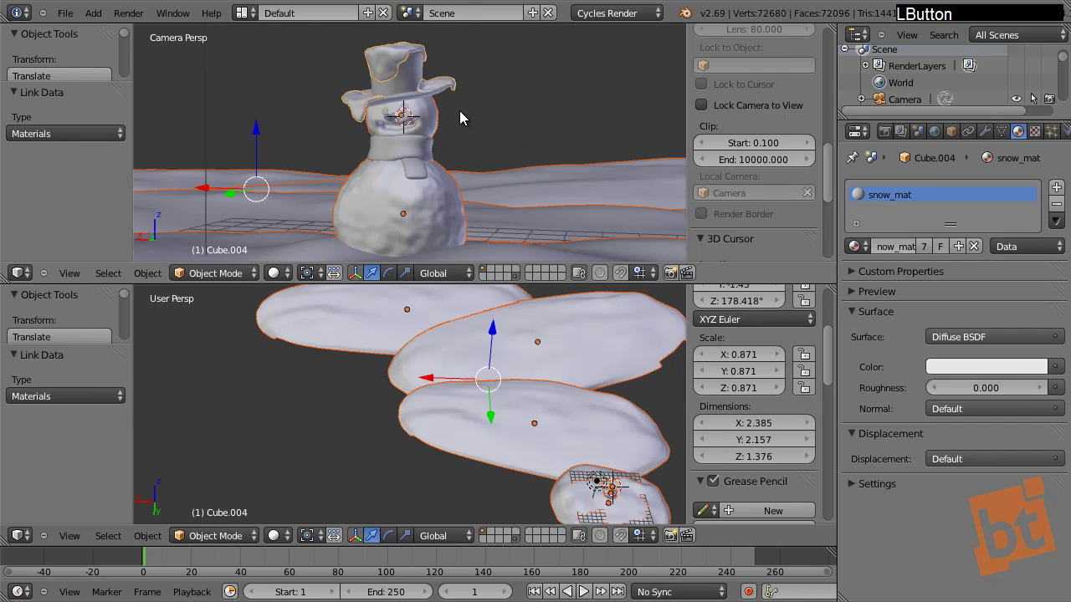
right_click(446, 123)
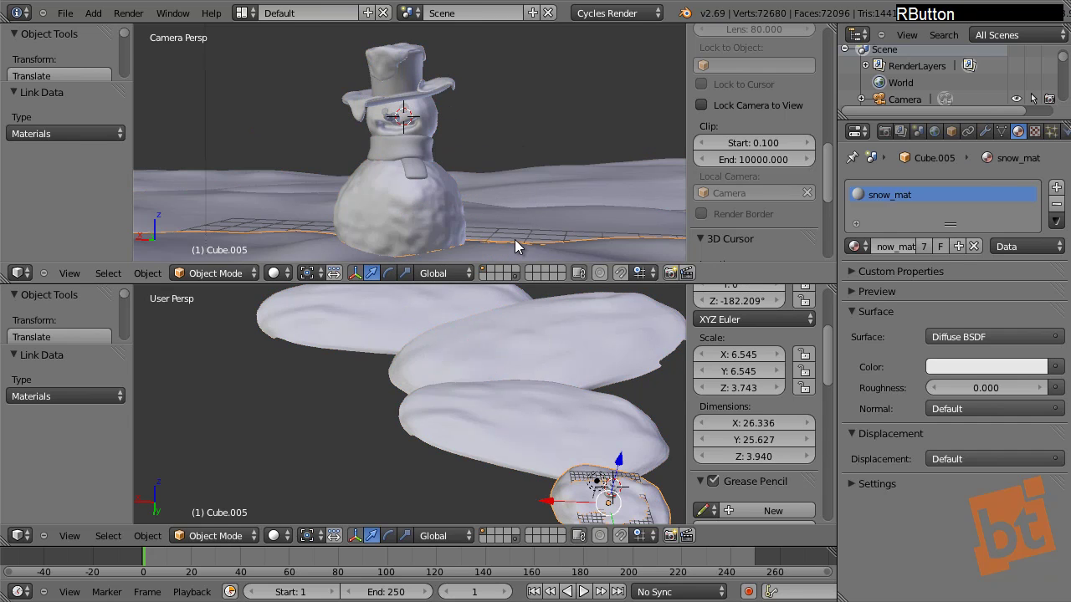
Switch the camera view to a live rendered preview and select the lamp in the lower view
key("a")
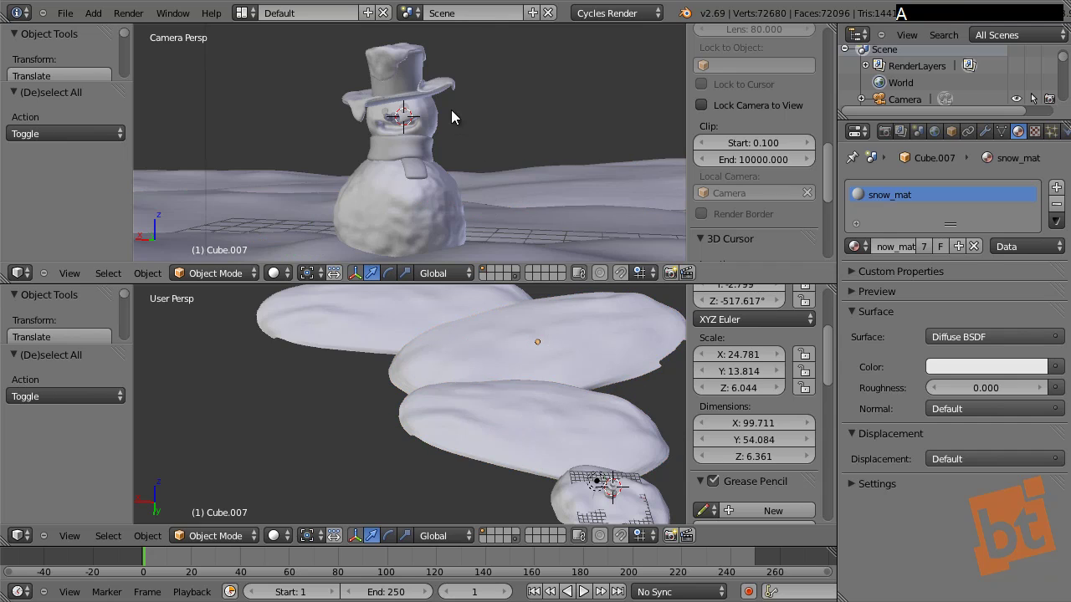
left_click(282, 276)
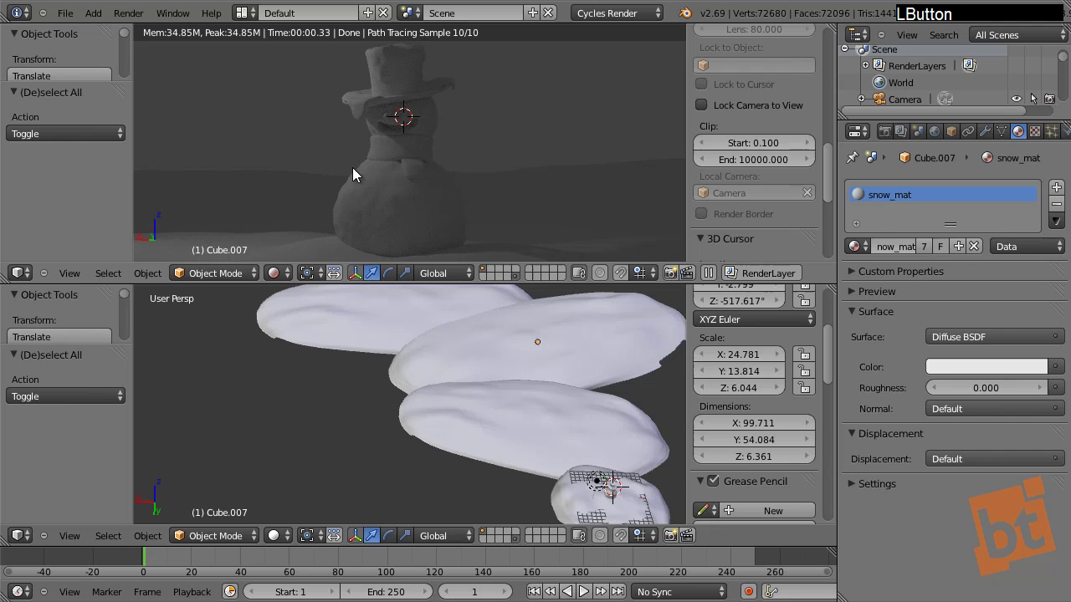
middle_click(468, 373)
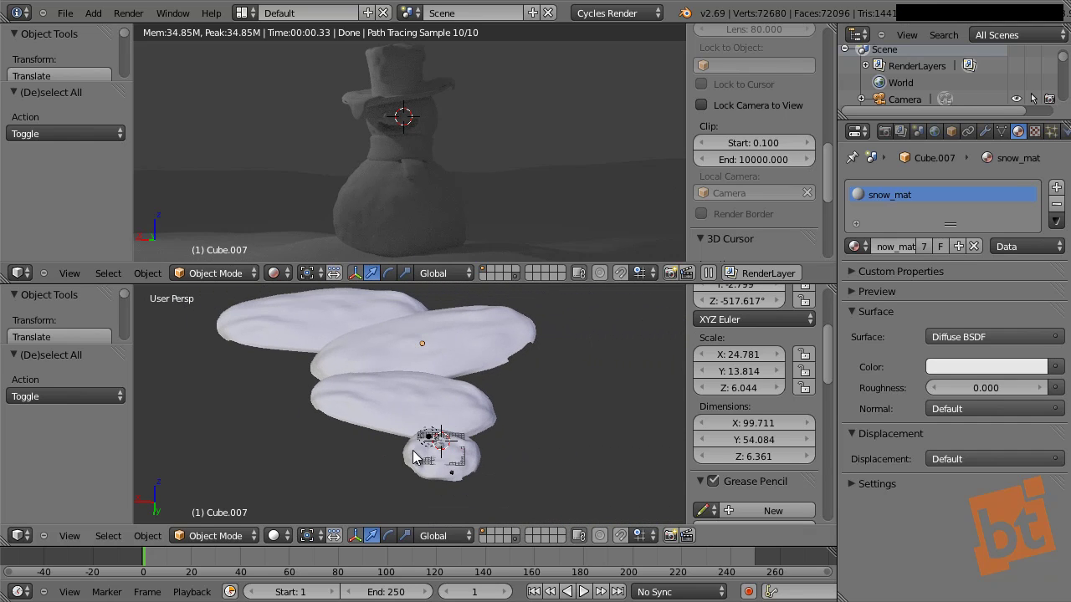
right_click(449, 427)
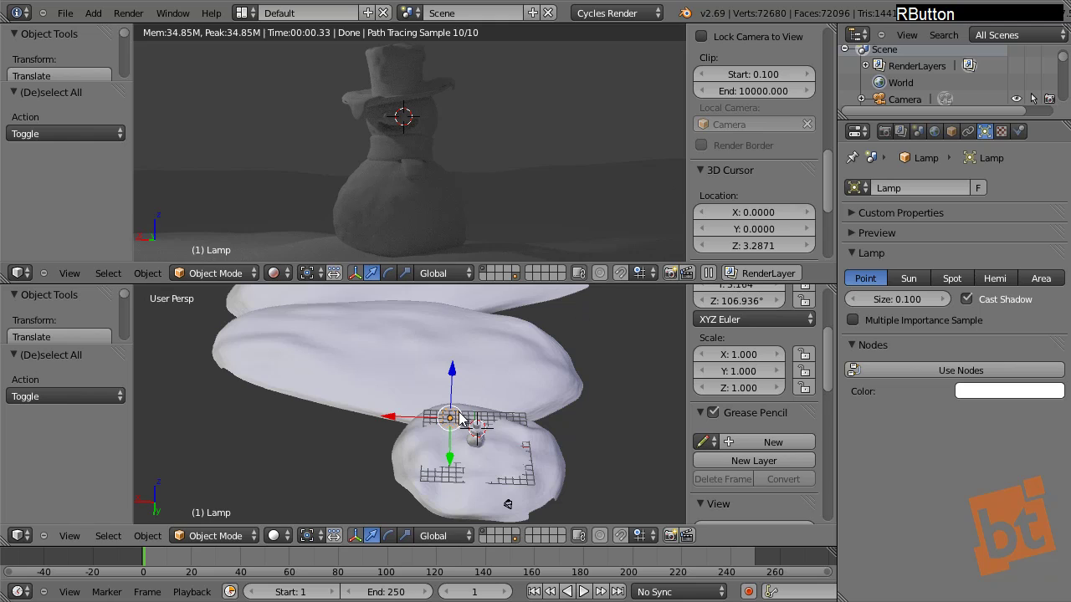
middle_click(355, 434)
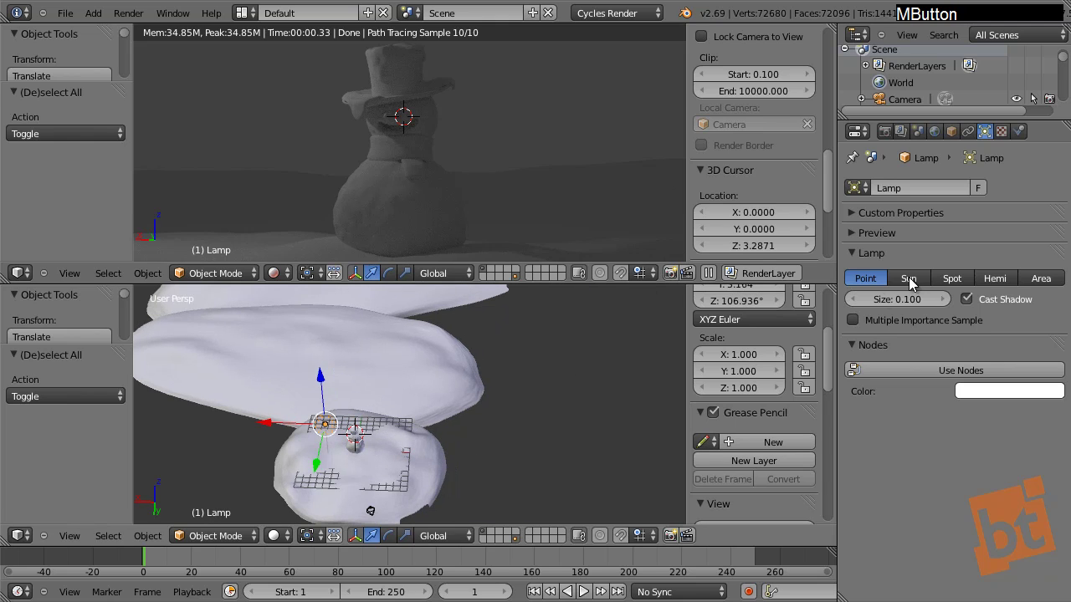
left_click(914, 285)
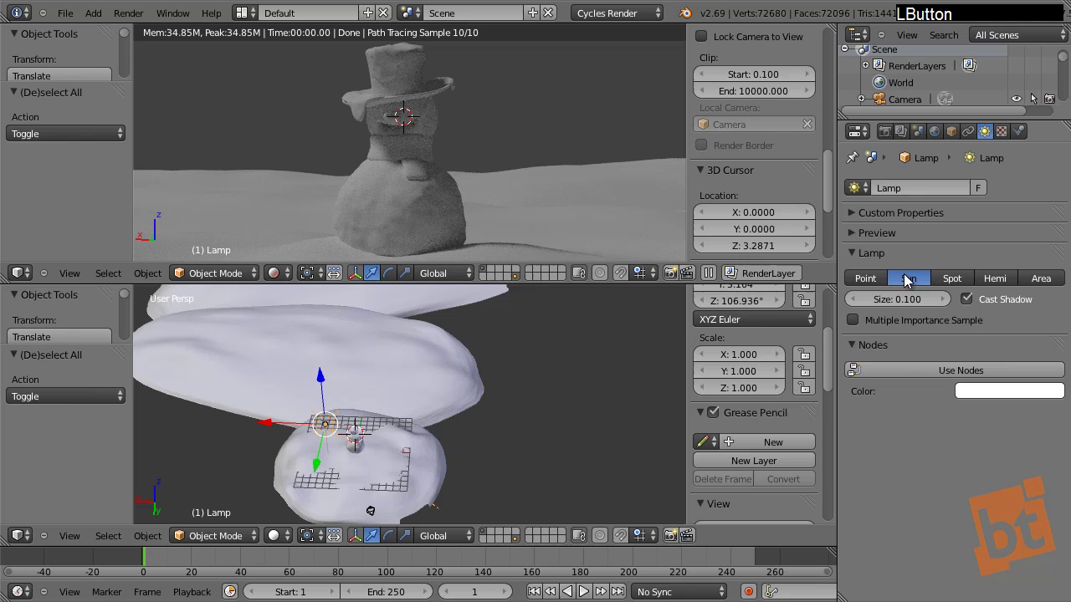
middle_click(349, 425)
middle_click(427, 407)
Rotate the lamp about the global Z axis several times while watching the rendered shading on the snowman
key("r")
key("z")
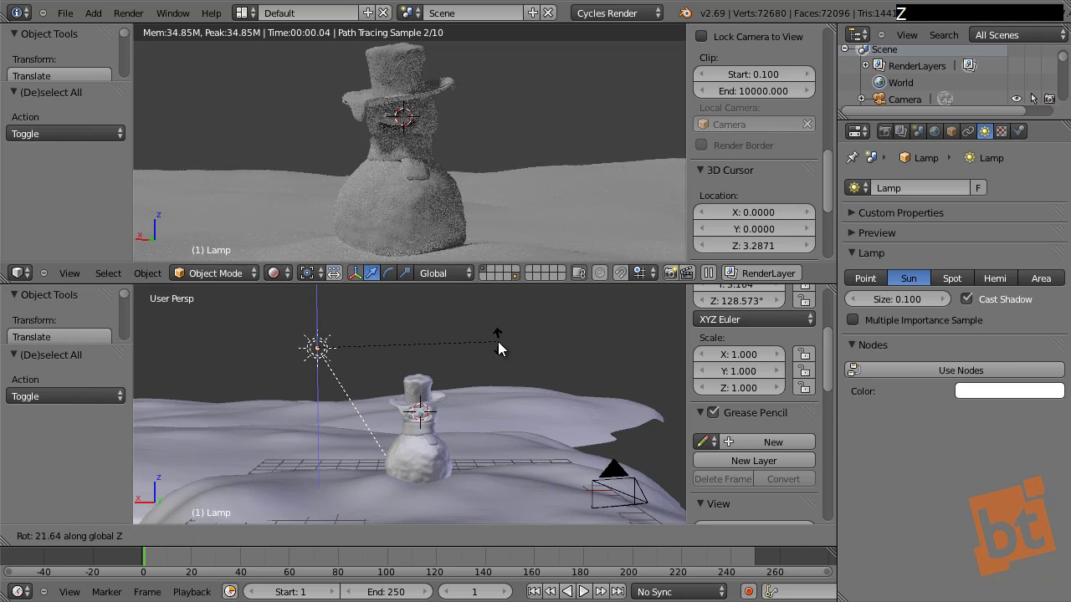
left_click(492, 346)
key("r")
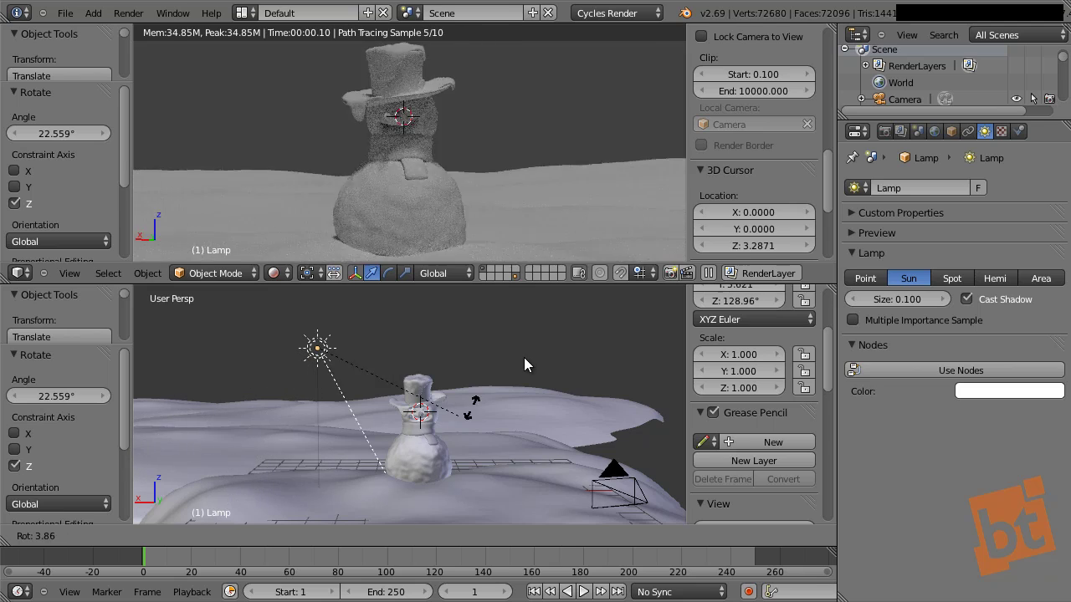
left_click(537, 326)
key("r")
key("z")
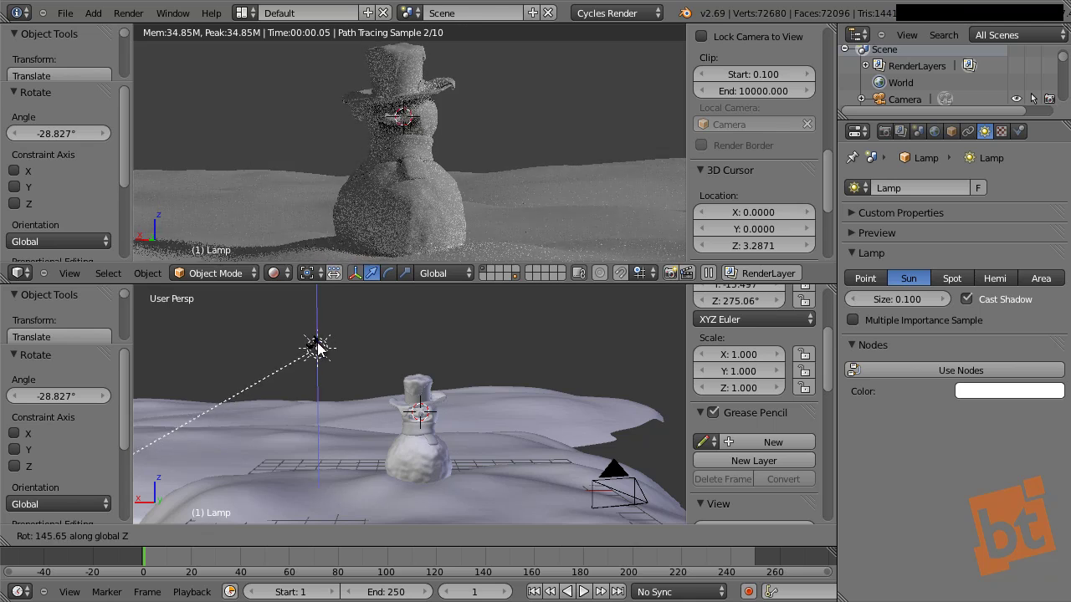
left_click(325, 355)
middle_click(495, 409)
key("r")
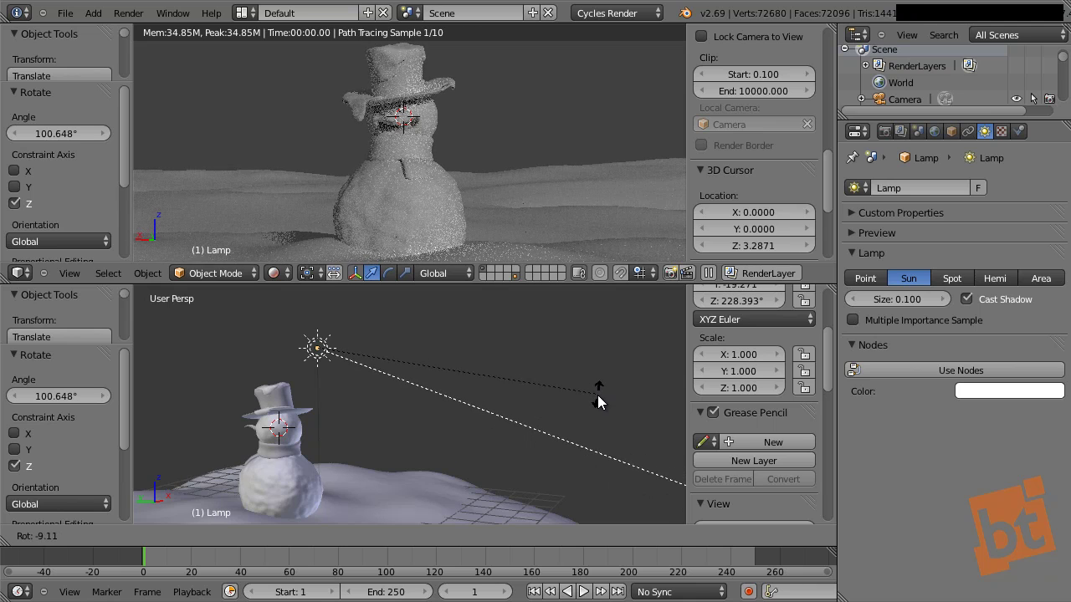
left_click(603, 401)
key("r")
key("z")
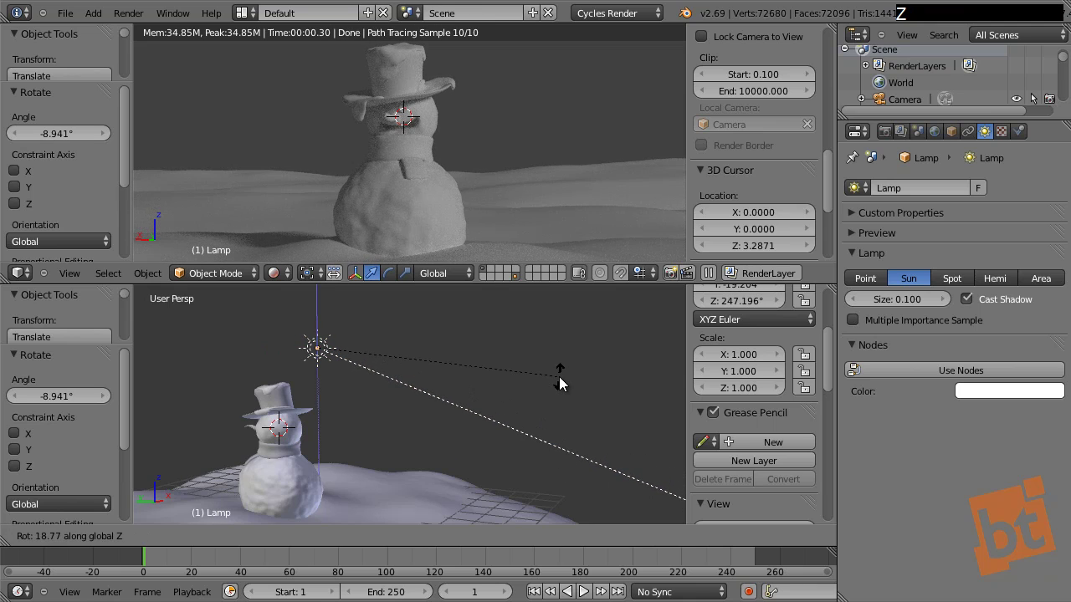
left_click(563, 382)
key("r")
key("z")
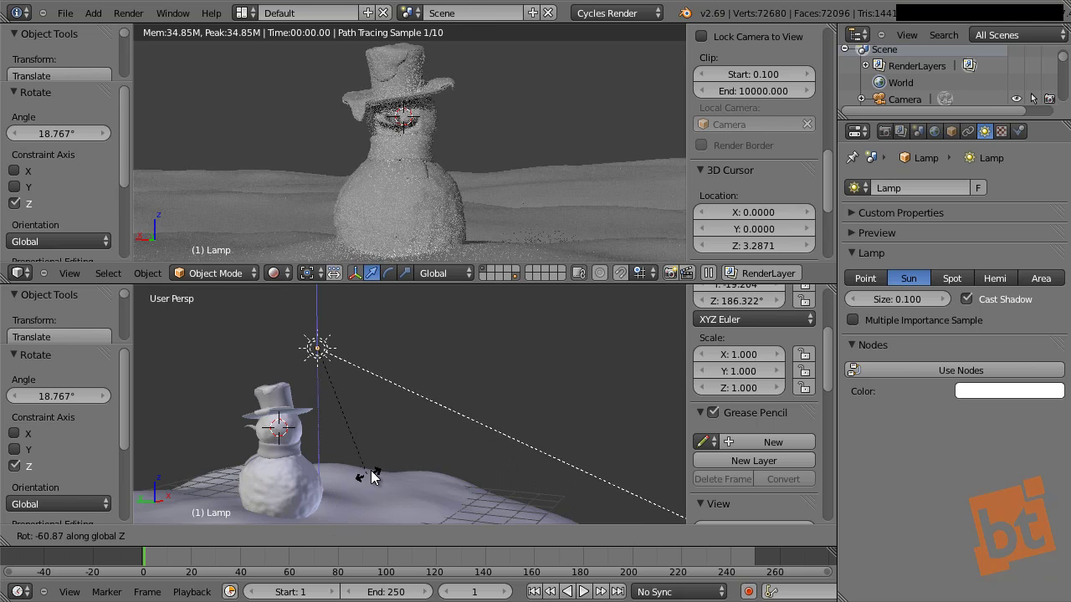
left_click(370, 486)
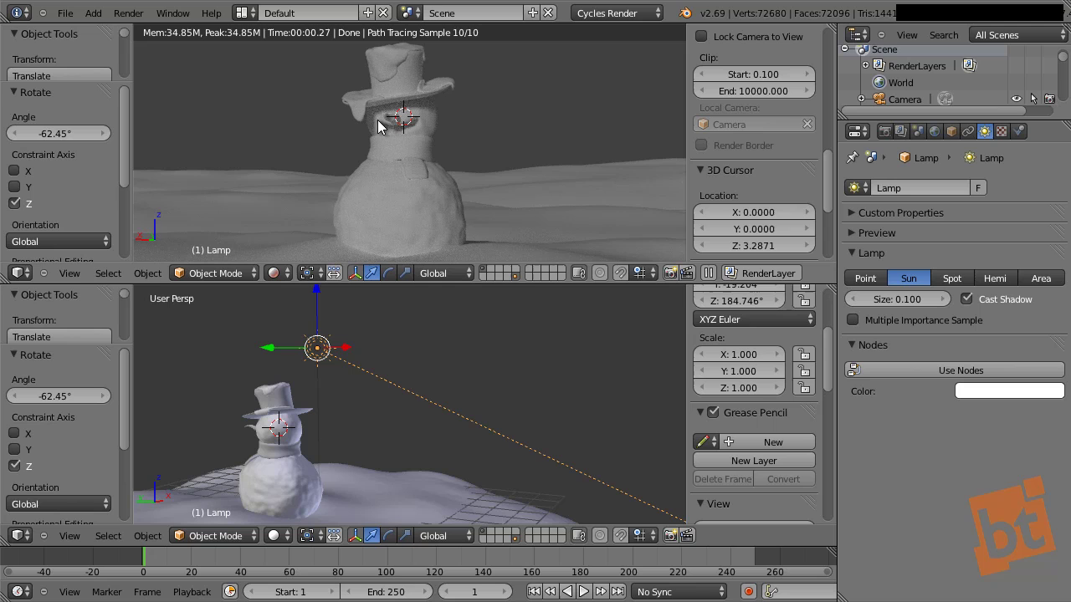
key("r")
key("z")
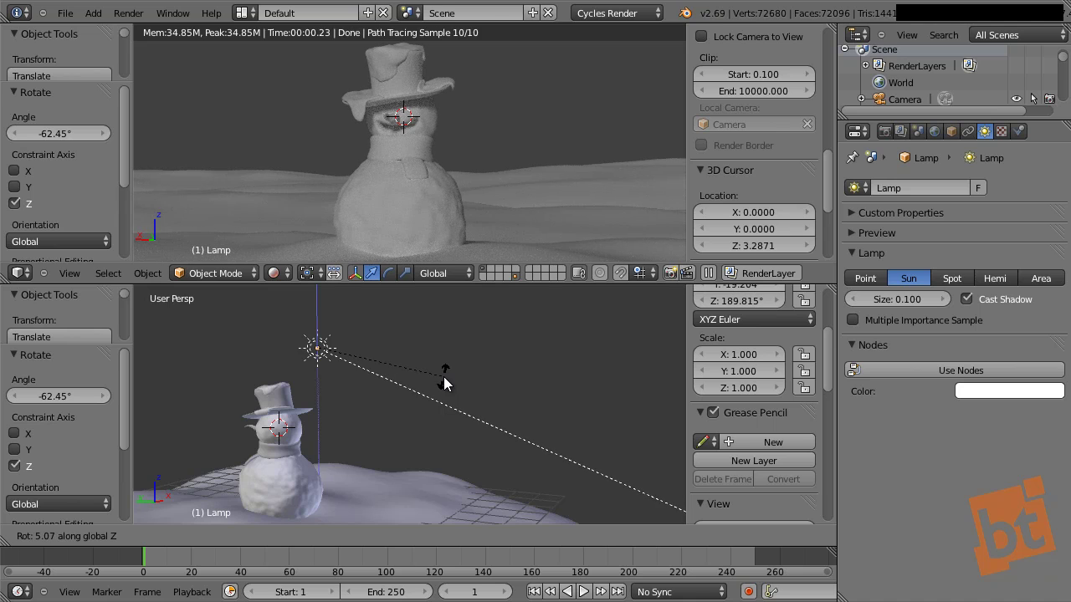
left_click(451, 385)
middle_click(430, 230)
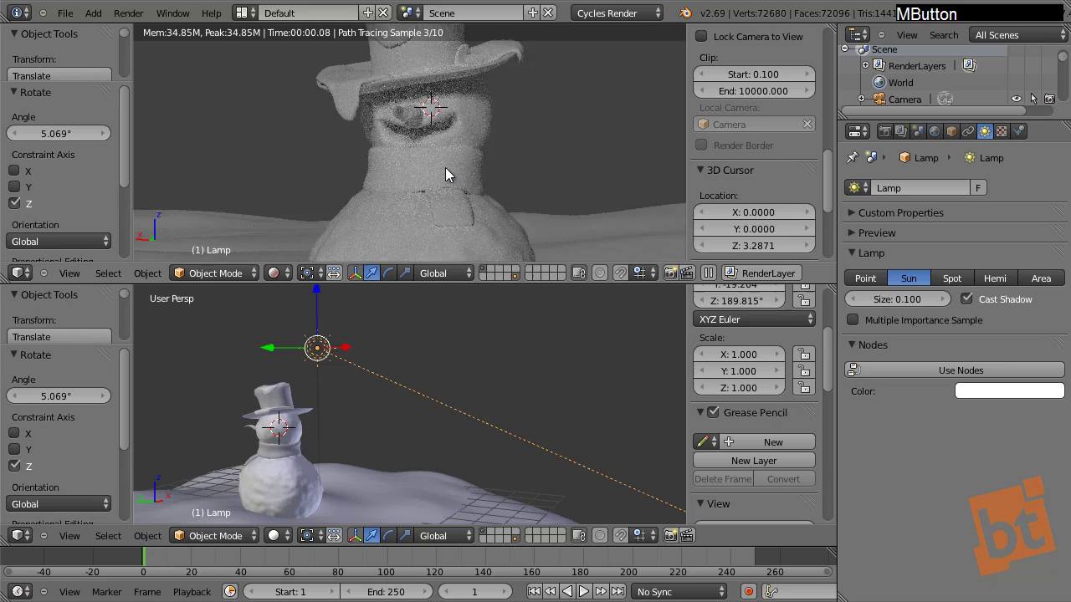
middle_click(459, 204)
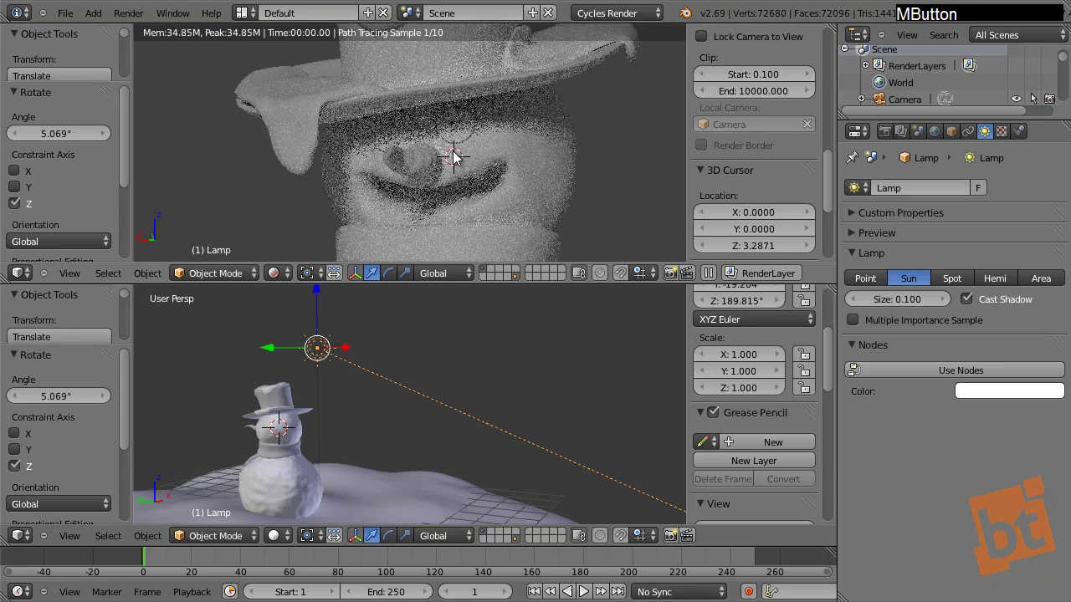
Give one eye button a new material named 'buttonmat'
right_click(467, 145)
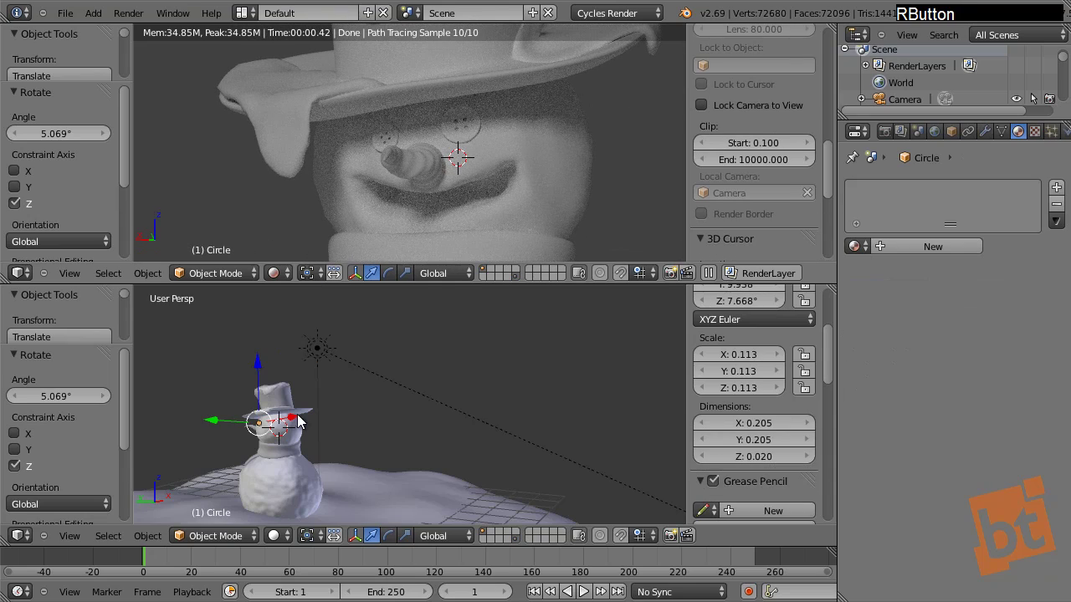
middle_click(319, 427)
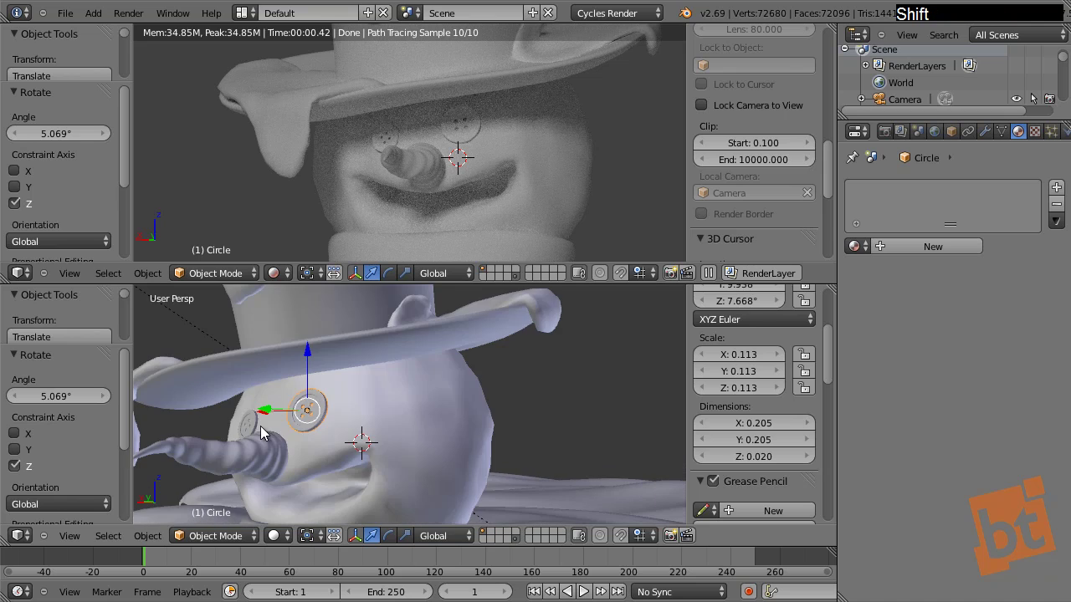
middle_click(312, 445)
middle_click(397, 425)
left_click(918, 259)
key("b")
key("u")
key("t")
key("o")
key("n")
key("m")
key("a")
key("t")
key("Return")
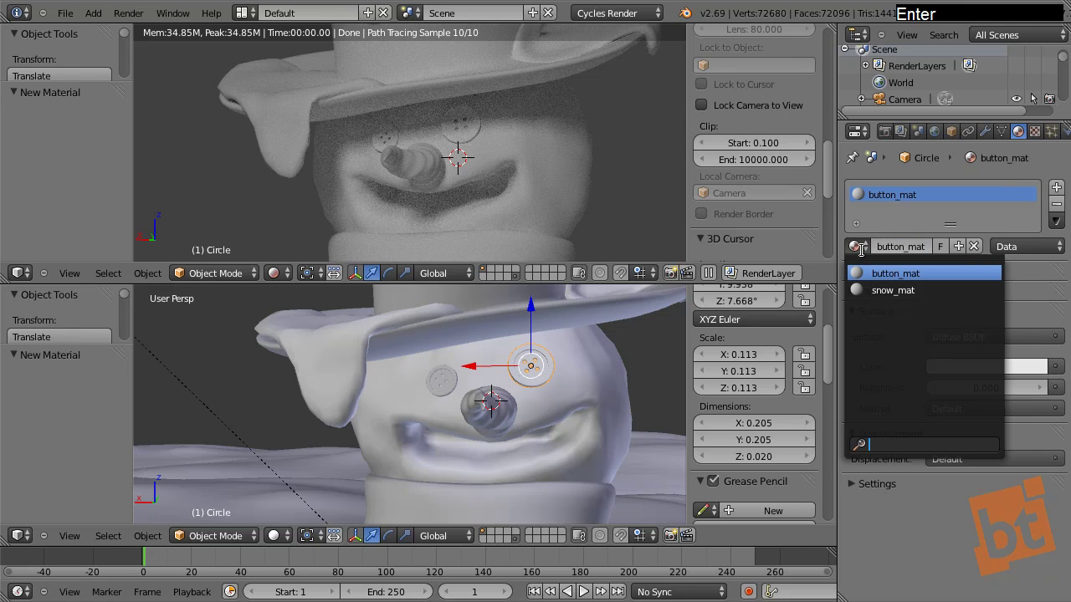
Select the other eye with the first active and link the button material to it
right_click(458, 386)
right_click(521, 367)
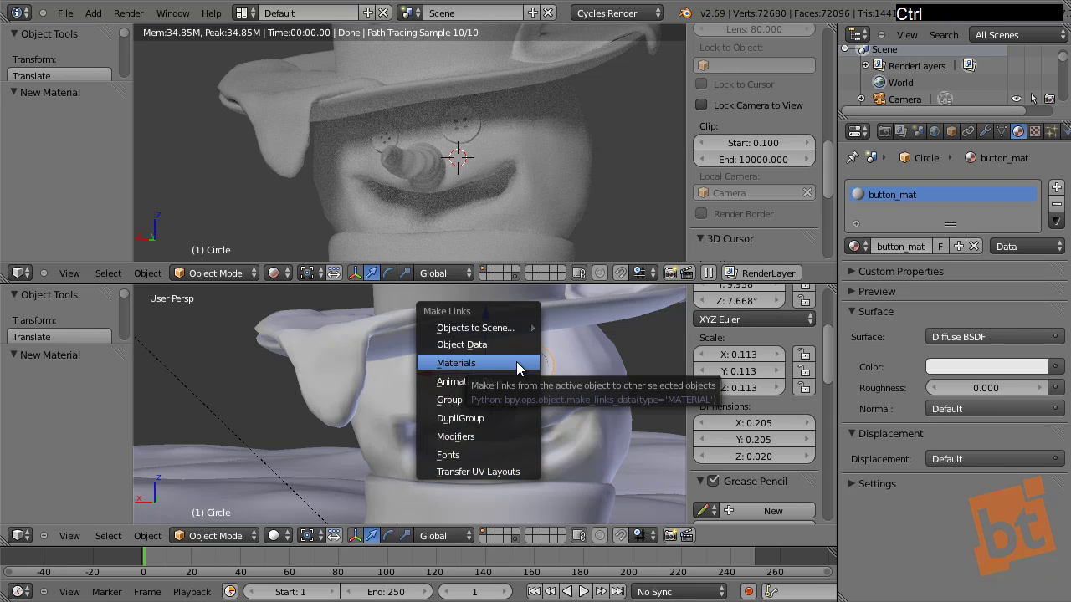
left_click(498, 367)
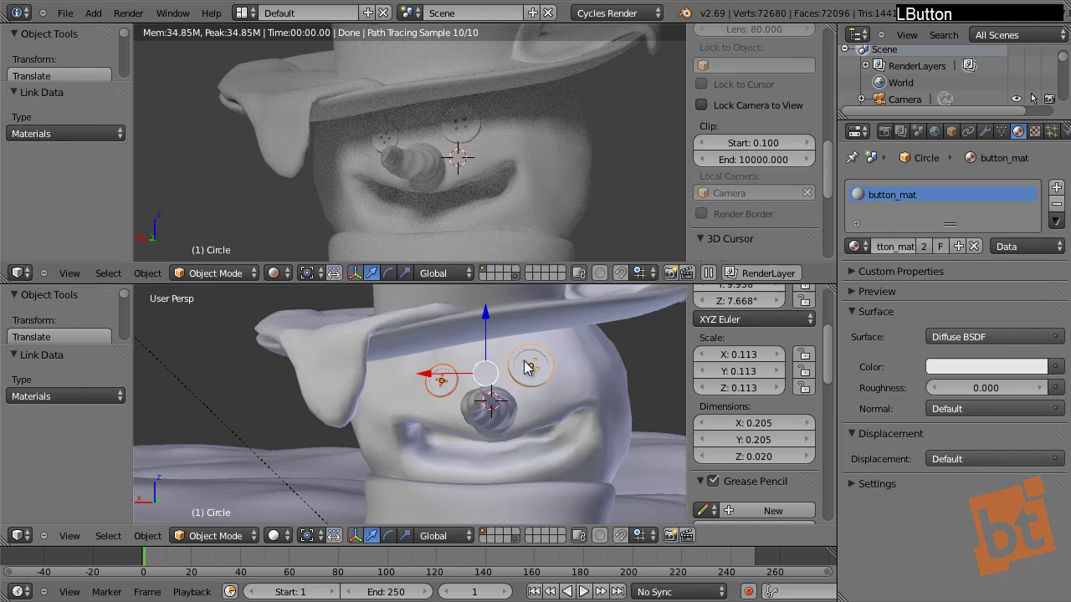
key("F9")
Set the button material's diffuse colour to a dark brown
left_click(981, 340)
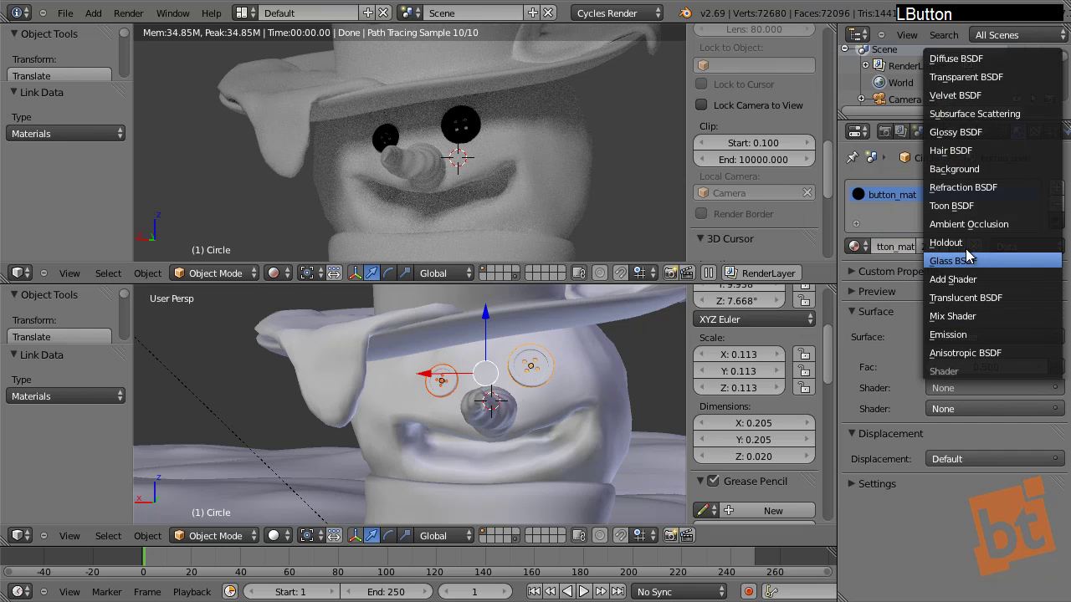
left_click(963, 64)
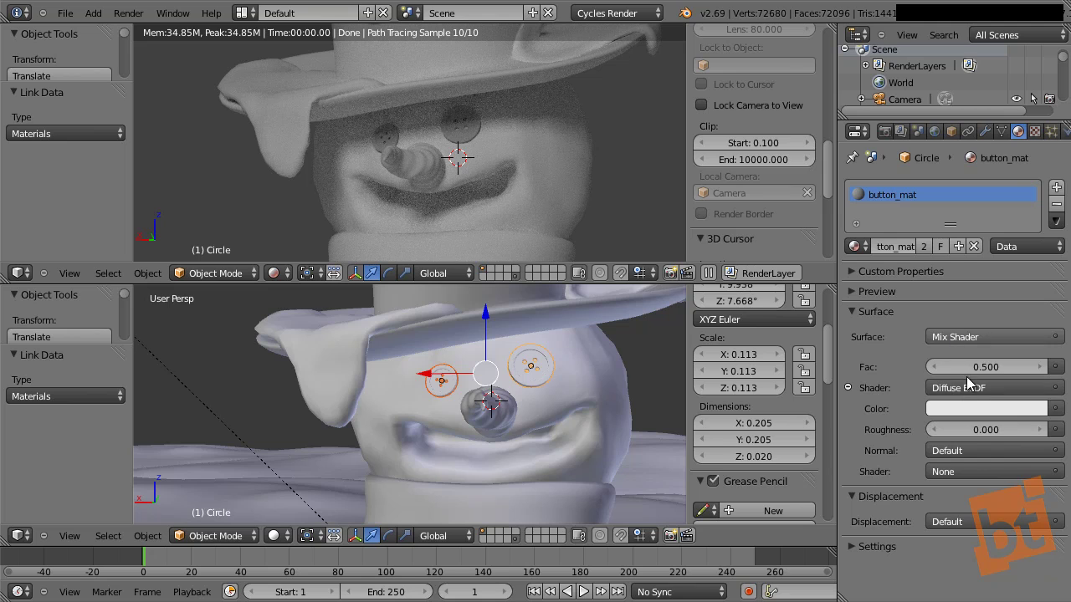
left_click(985, 480)
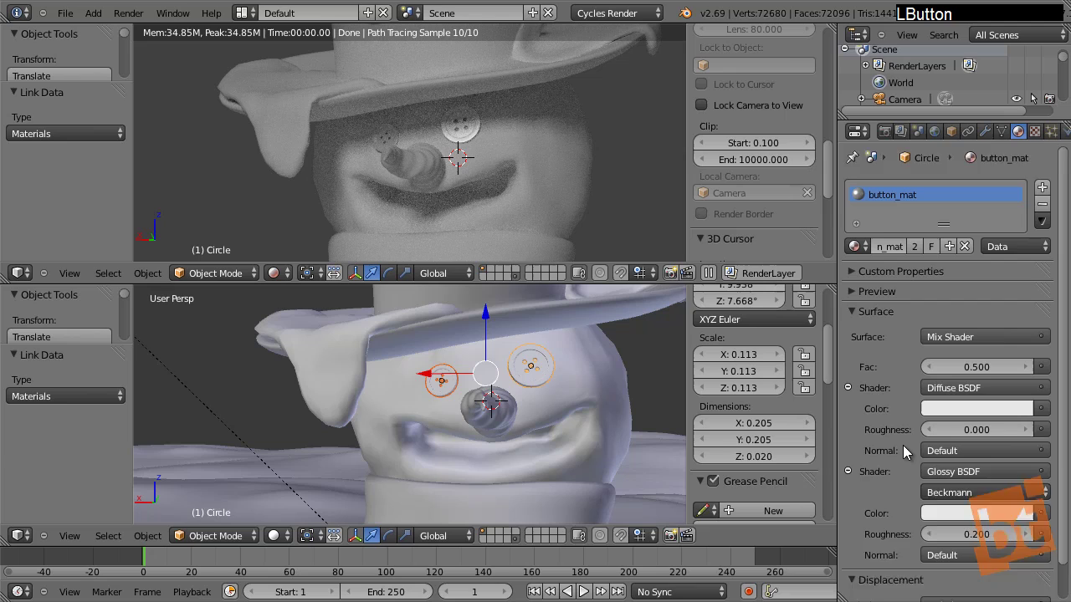
left_click(943, 375)
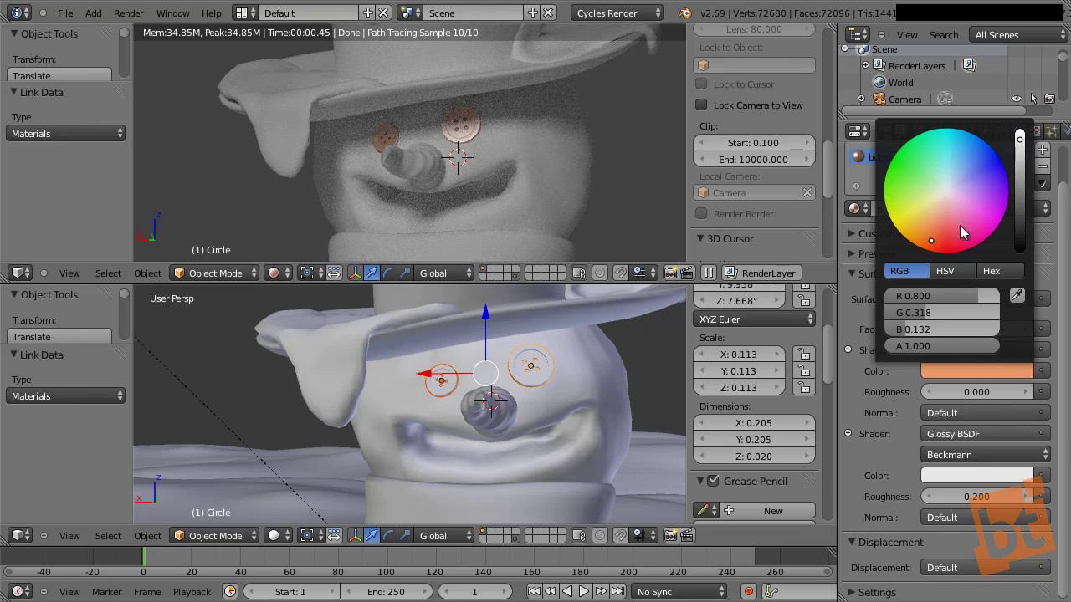
left_click(1027, 165)
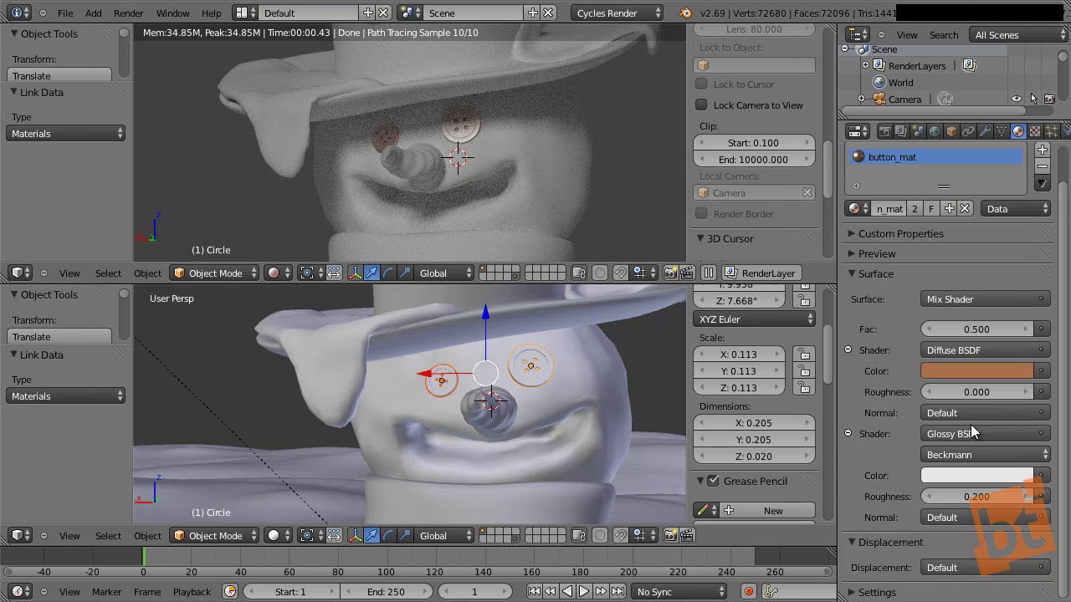
left_click(989, 479)
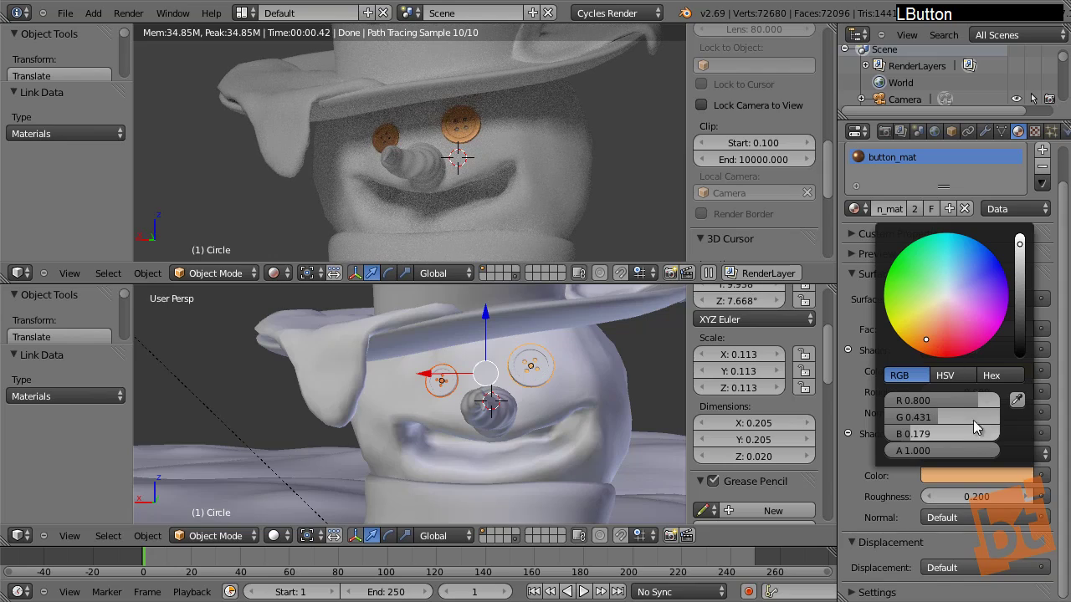
left_click(1026, 287)
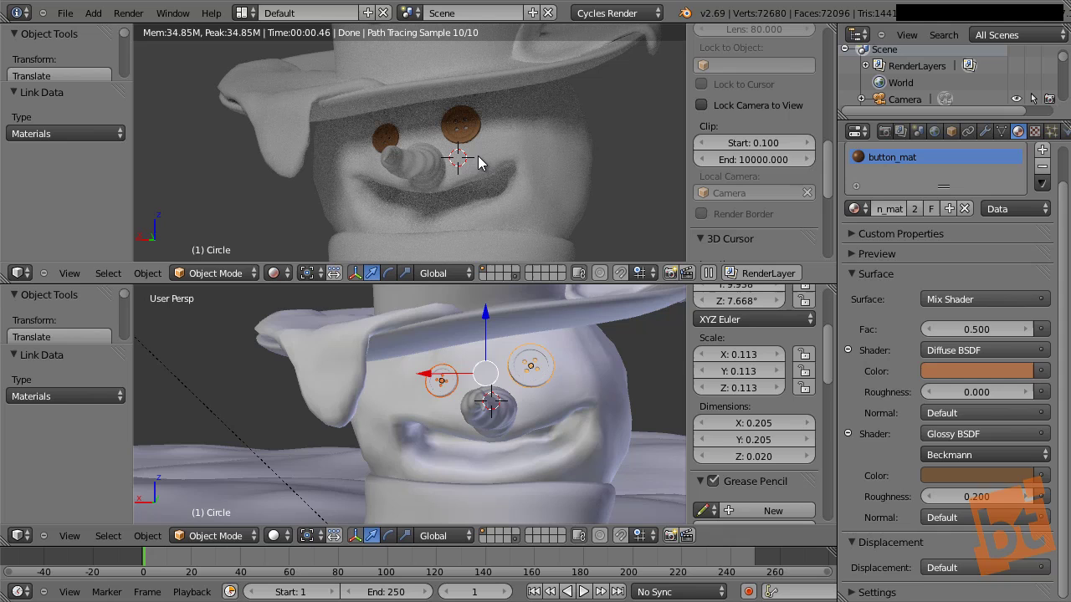
Give the carrot nose a new material coloured orange
right_click(419, 169)
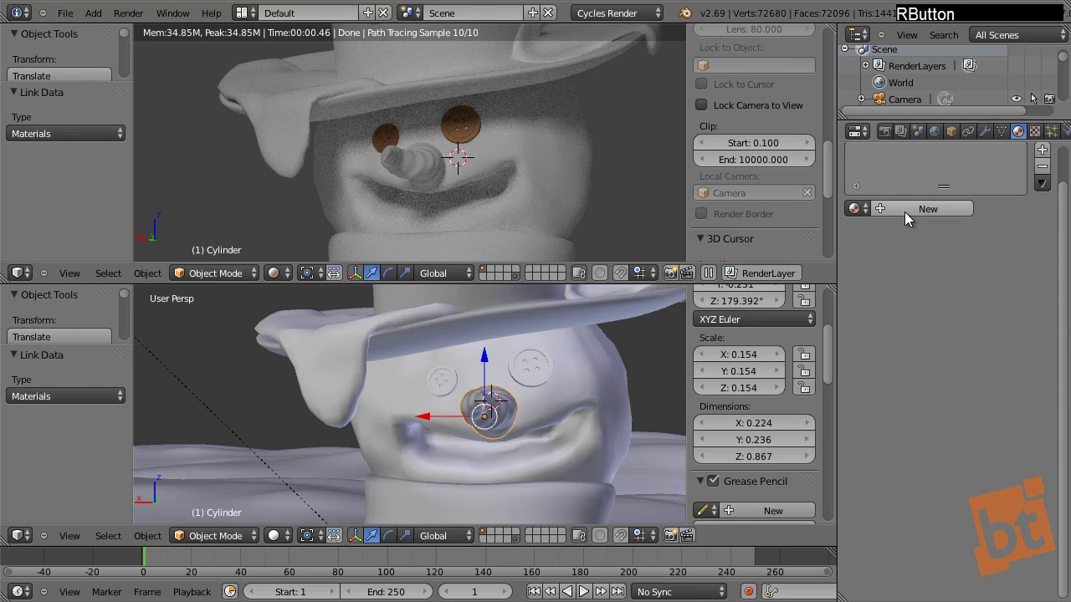
left_click(912, 220)
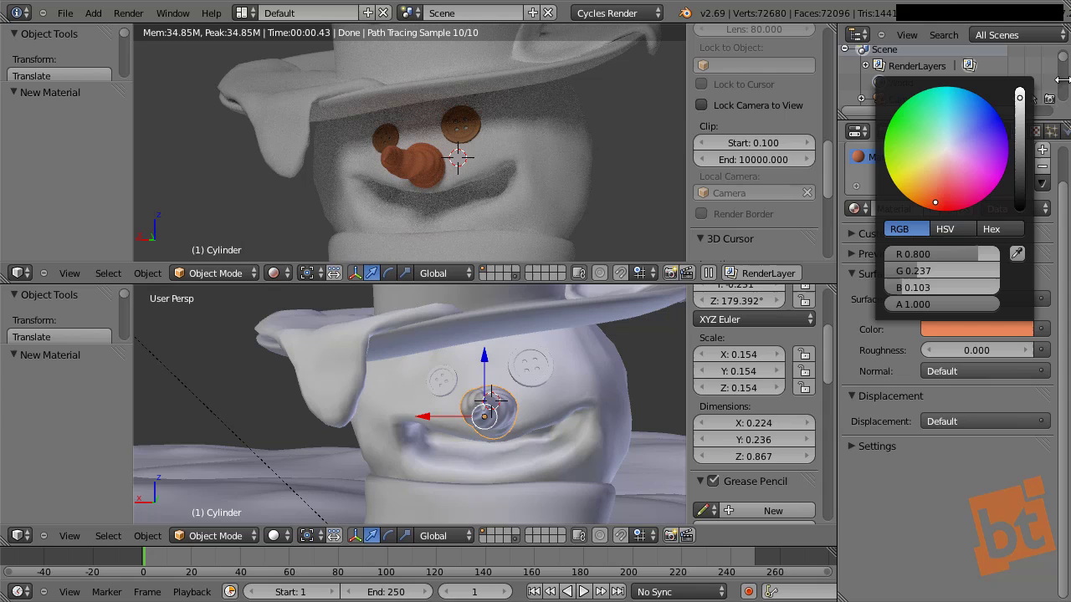
left_click(1025, 104)
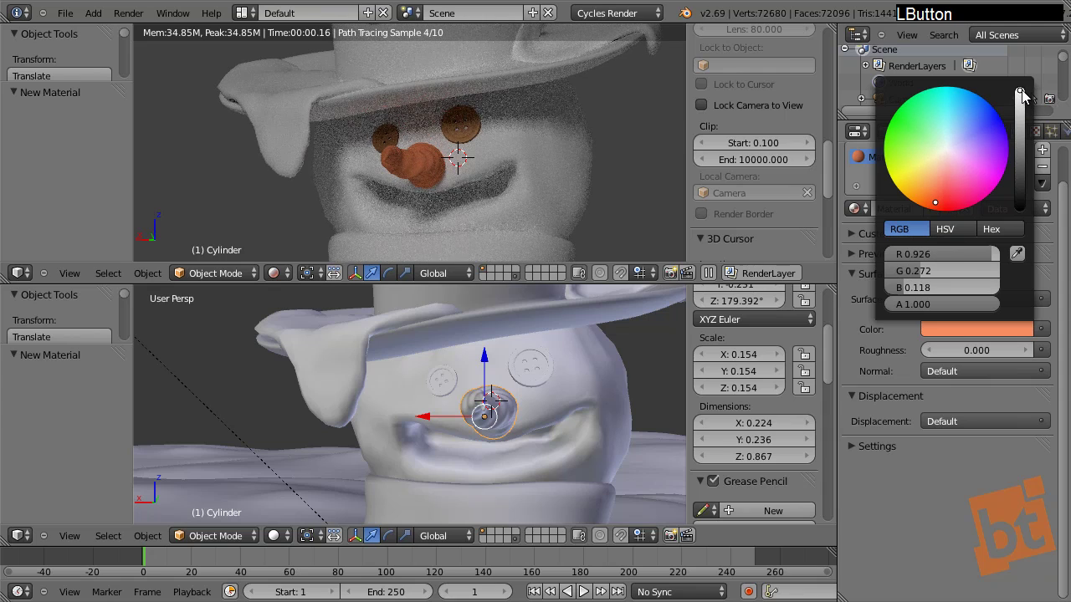
left_click(936, 208)
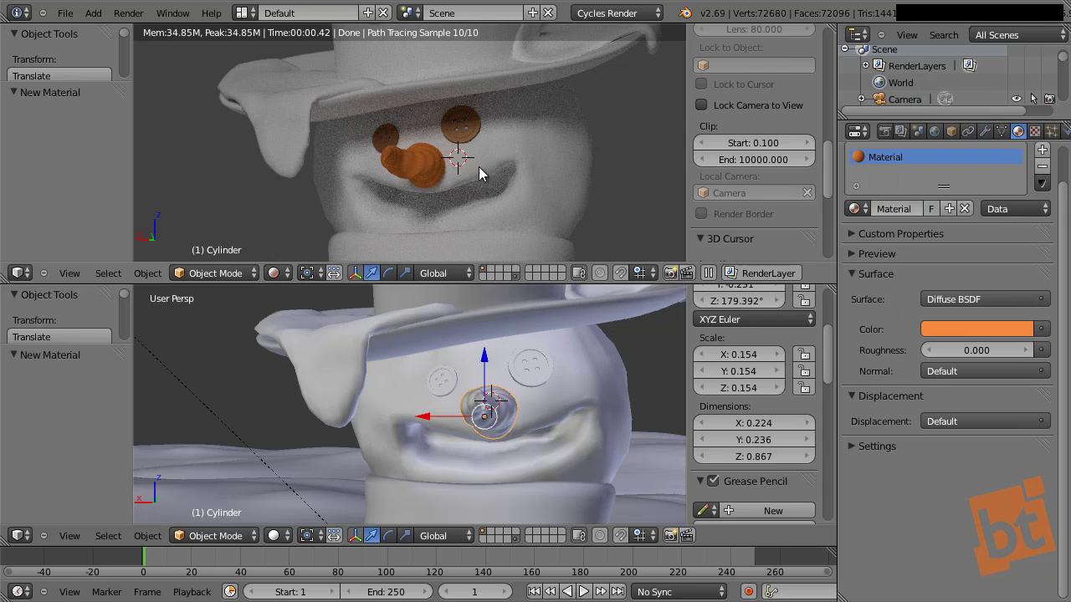
middle_click(522, 184)
Rename the nose's material to 'cartmat'
right_click(453, 78)
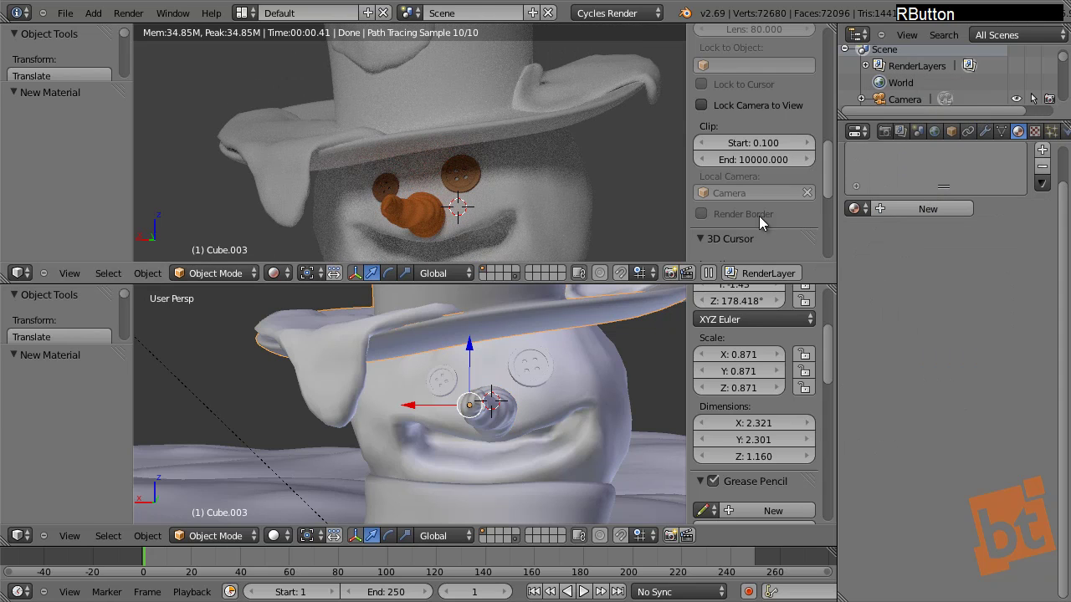
right_click(433, 217)
left_click(895, 206)
key("c")
key("a")
key("r")
key("t")
key("m")
key("a")
key("t")
key("Return")
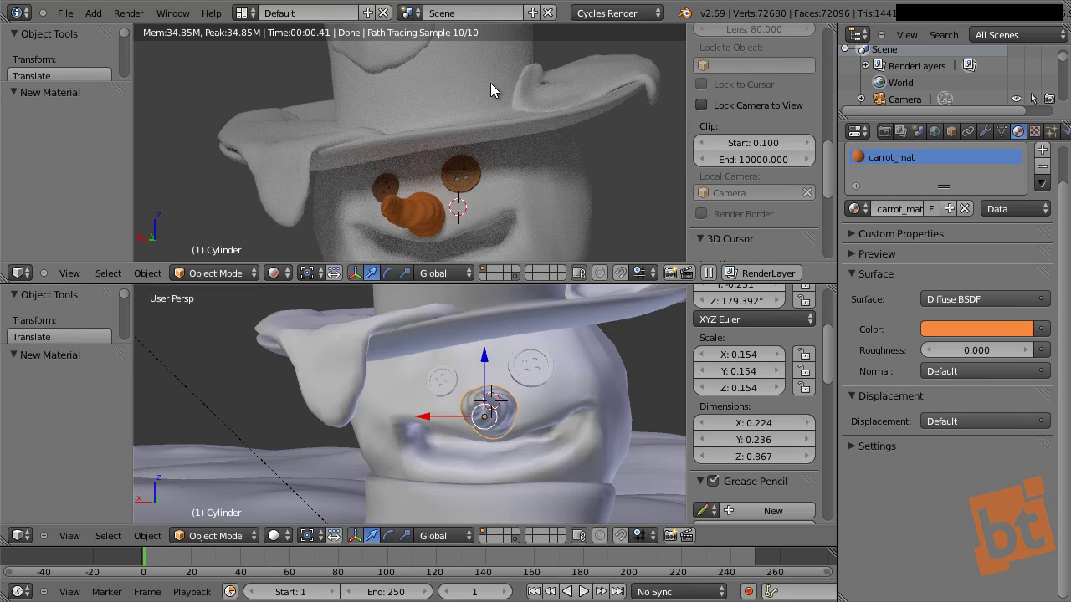
Rename the hat's material to 'hatmat' and set its diffuse colour to black
right_click(494, 135)
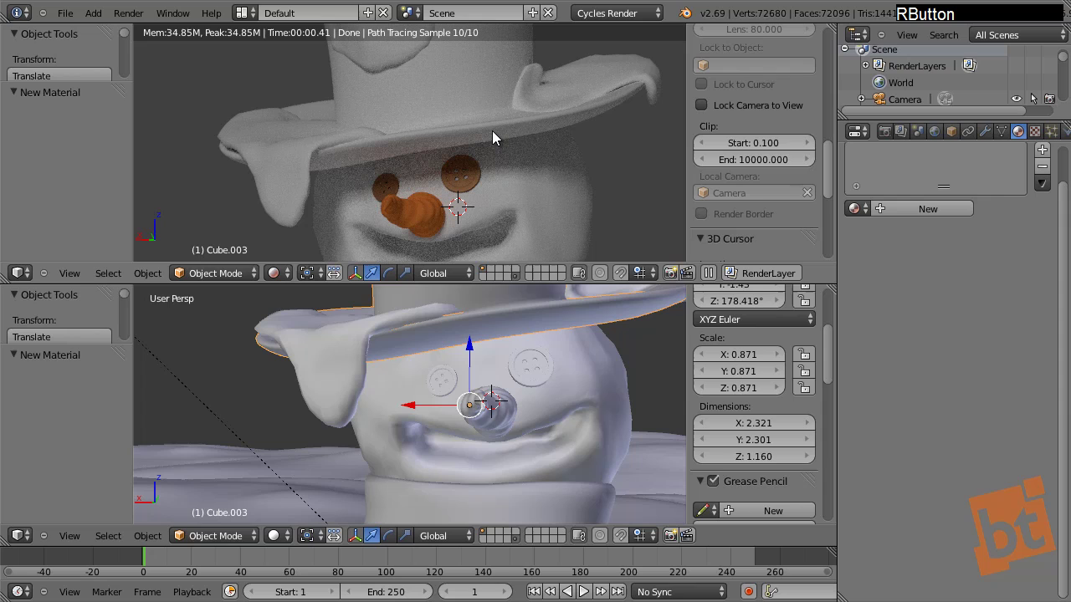
left_click(912, 214)
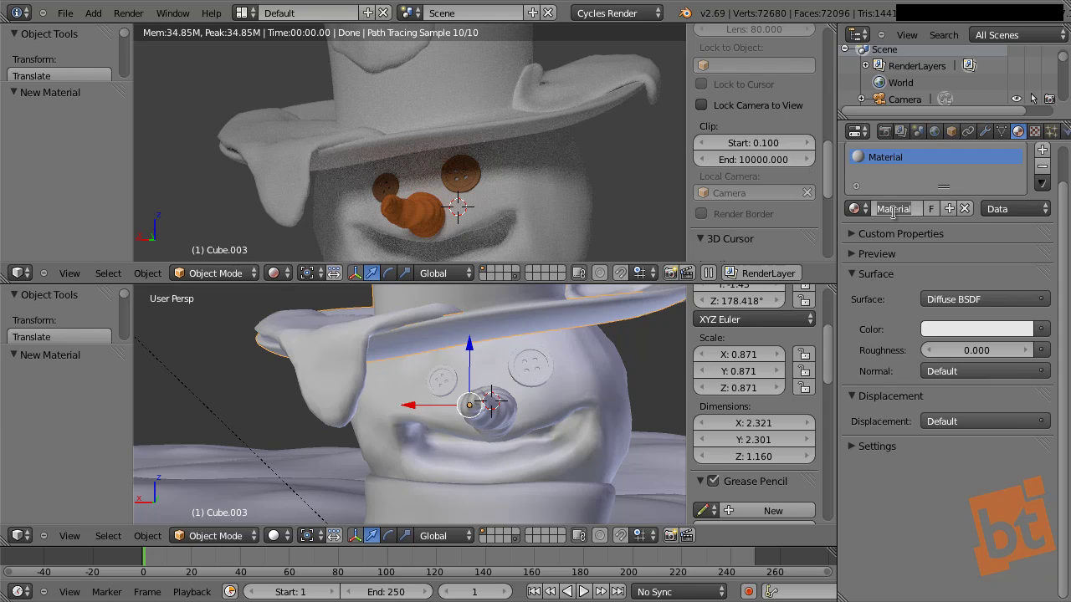
key("h")
key("a")
key("t")
key("m")
key("a")
key("t")
key("Return")
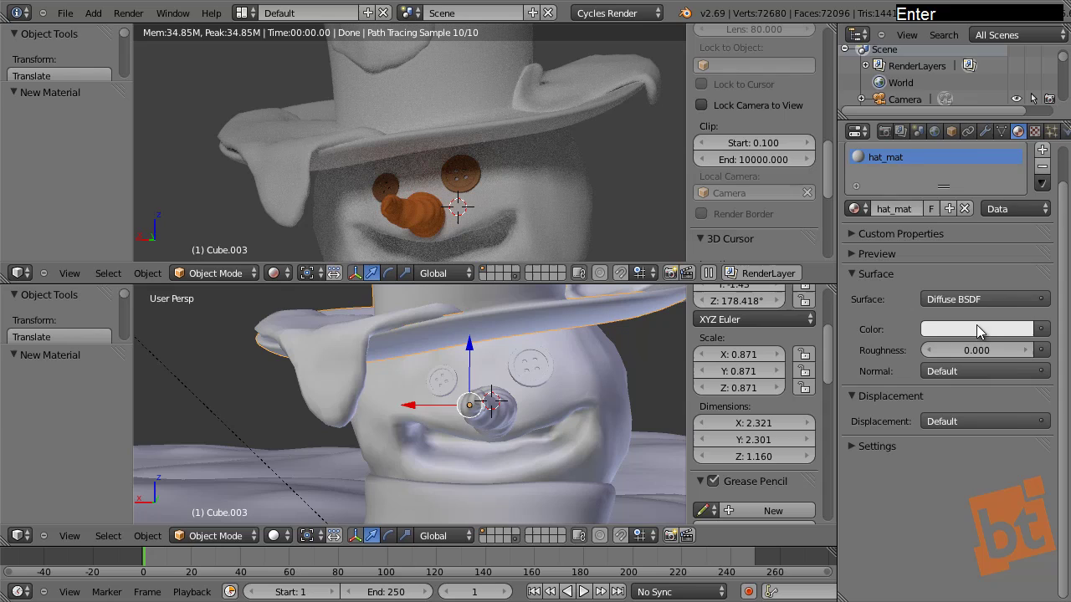
left_click(985, 337)
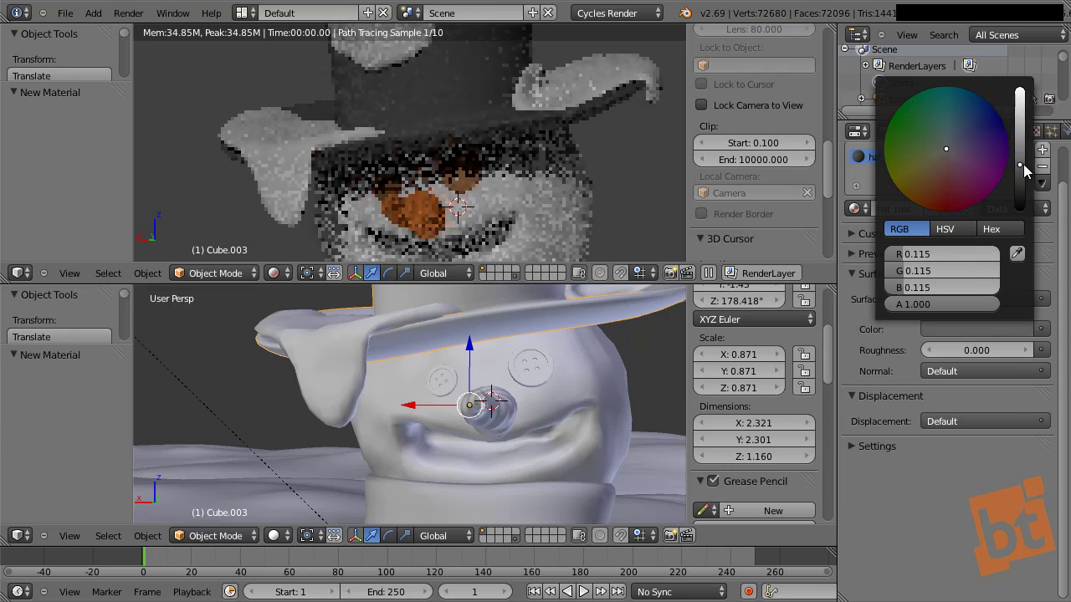
middle_click(399, 178)
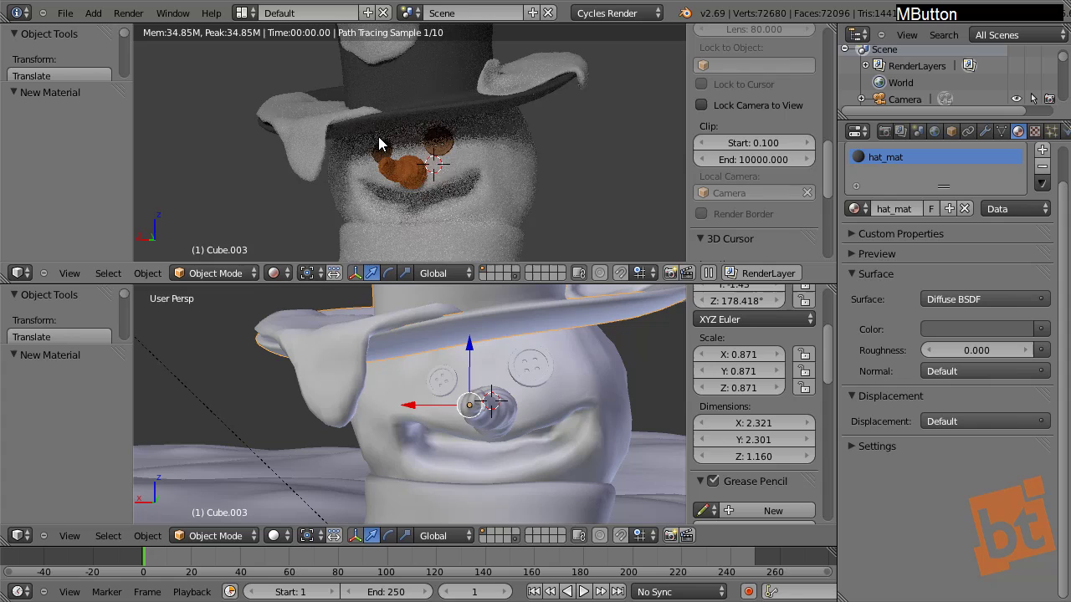
middle_click(466, 171)
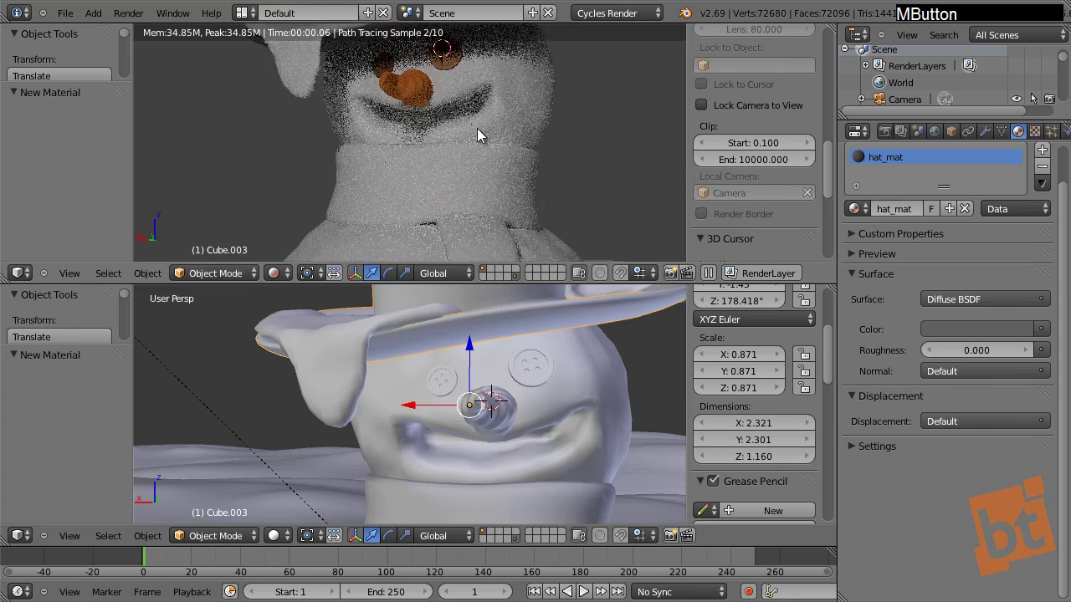
Select the scarf and isolate it in local view, orbiting to a side angle
right_click(518, 124)
middle_click(497, 462)
middle_click(459, 405)
middle_click(475, 419)
key("KP_Divide")
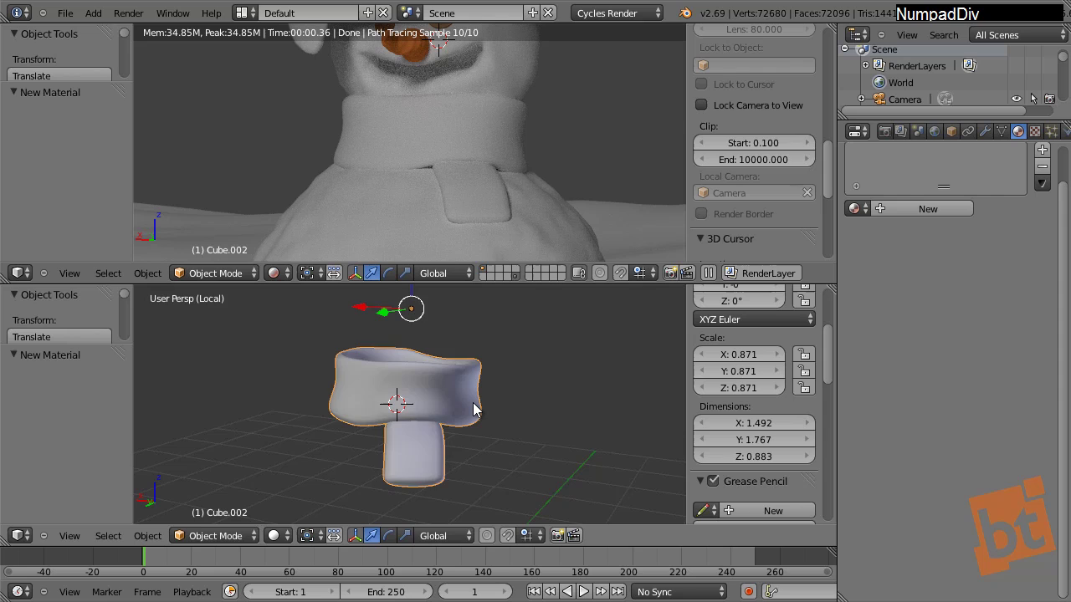
middle_click(437, 437)
middle_click(449, 438)
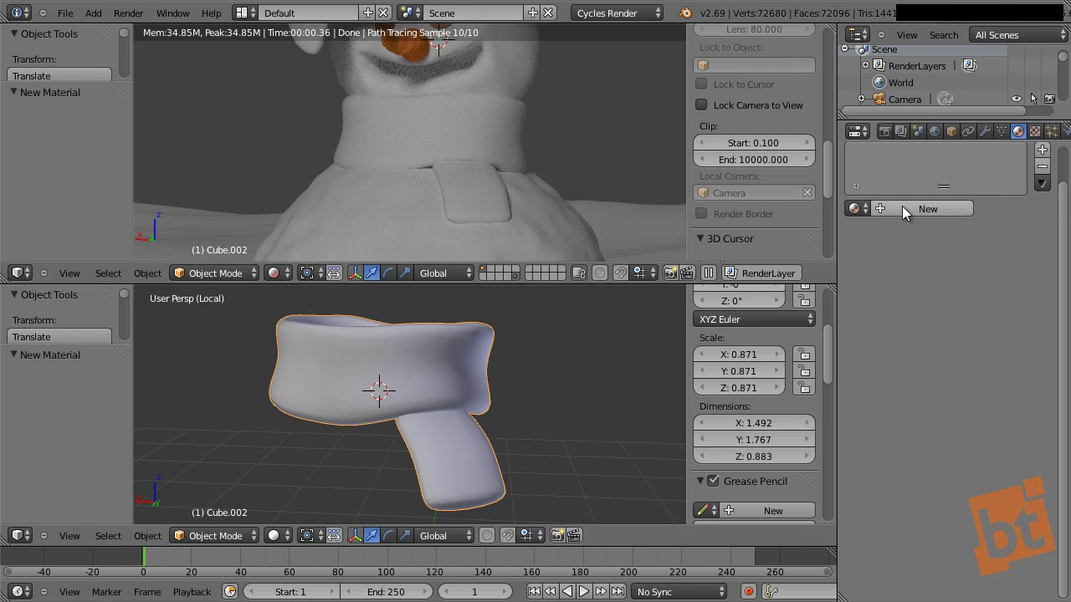
Rename the scarf's material to 'Scamat01' and enter Edit Mode on its mesh
left_click(907, 211)
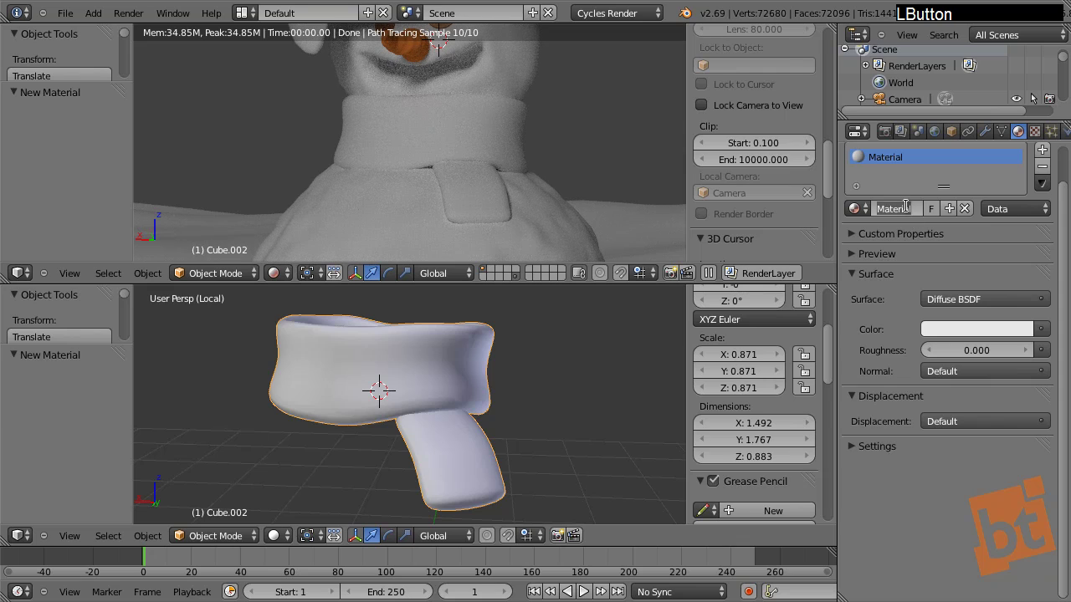
key("shift+s")
key("c")
key("a")
key("r")
key("BackSpace")
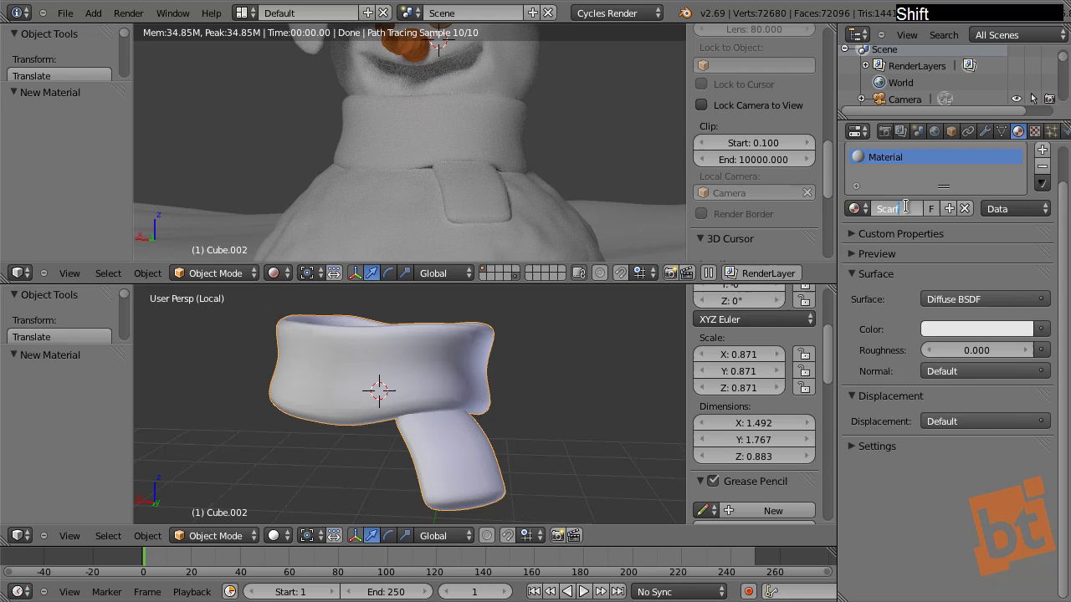
key("m")
key("a")
key("t")
key("0")
key("1")
key("Return")
key("Tab")
key("ctrl+Tab")
Select alternating columns of scarf faces around the neck loop for the stripes
left_click(379, 388)
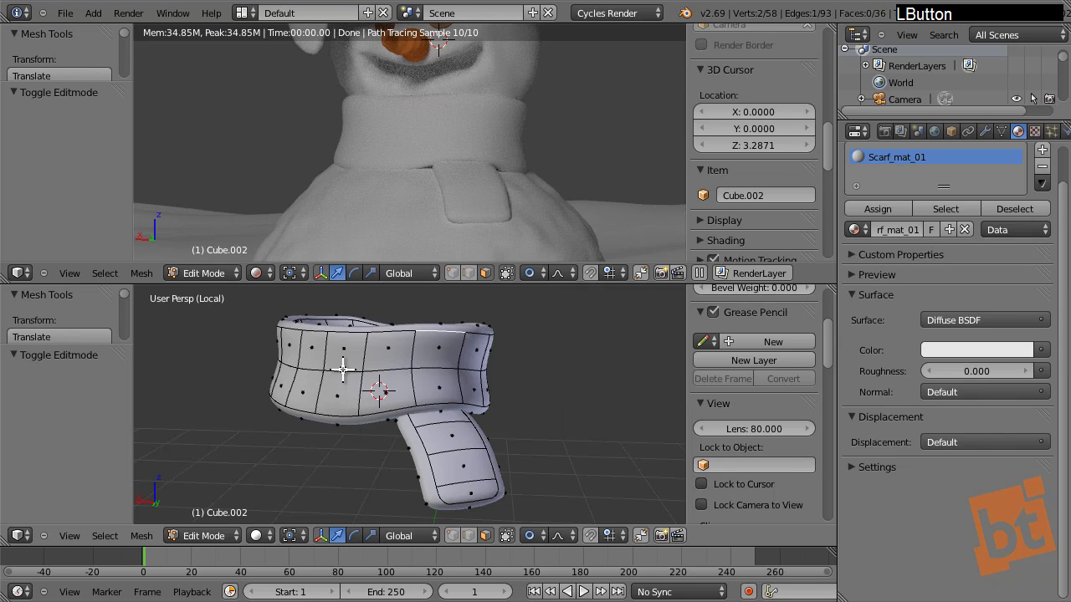
middle_click(363, 370)
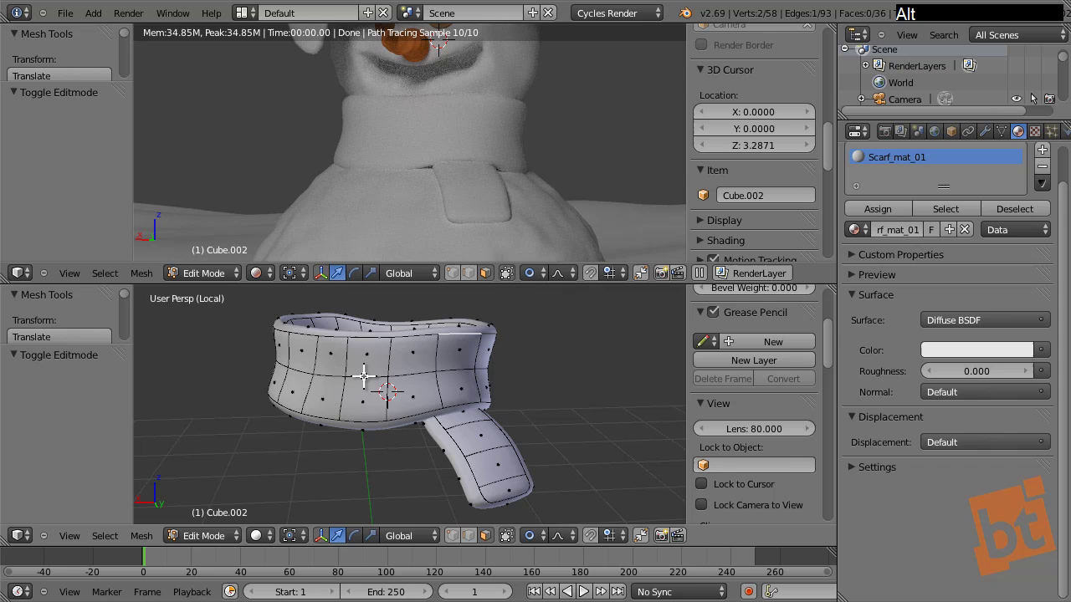
right_click(367, 369)
right_click(453, 363)
middle_click(554, 390)
right_click(507, 381)
middle_click(546, 414)
right_click(533, 389)
middle_click(528, 434)
right_click(528, 414)
middle_click(629, 419)
right_click(475, 413)
middle_click(586, 426)
right_click(433, 417)
middle_click(493, 438)
right_click(478, 418)
middle_click(528, 436)
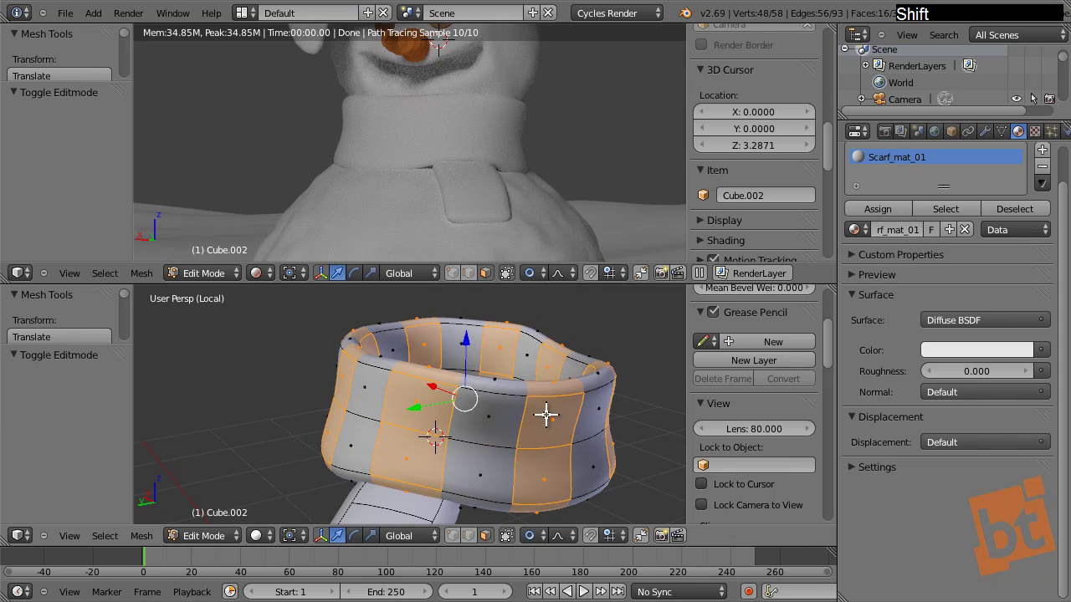
Extend the stripe selection with alternating bands along the scarf's tail and tidy it
middle_click(428, 421)
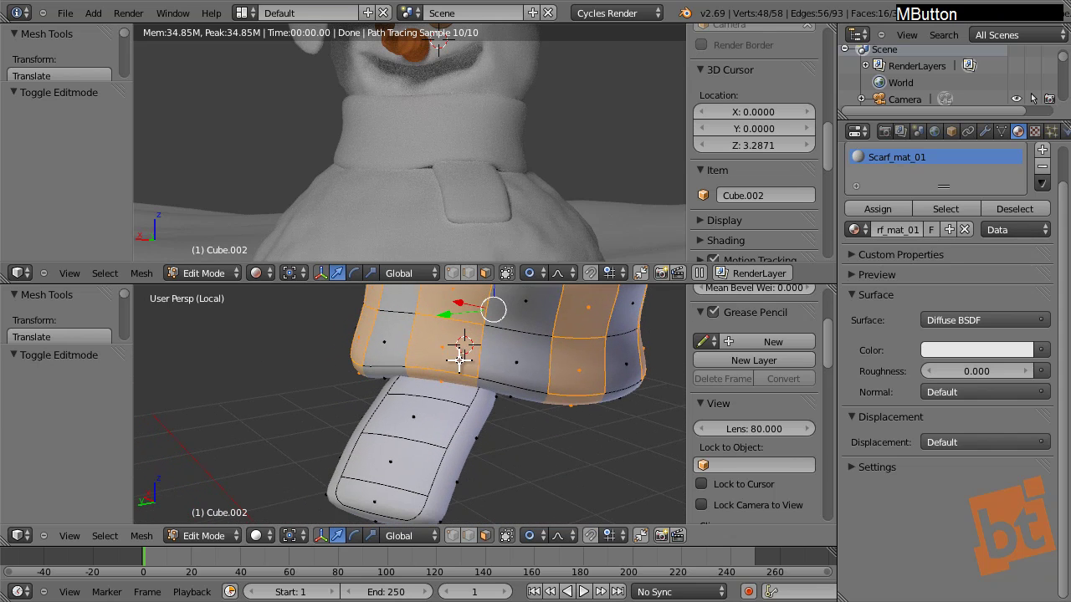
right_click(940, 16)
right_click(940, 17)
right_click(940, 17)
right_click(940, 17)
right_click(940, 17)
right_click(940, 16)
right_click(395, 378)
right_click(430, 377)
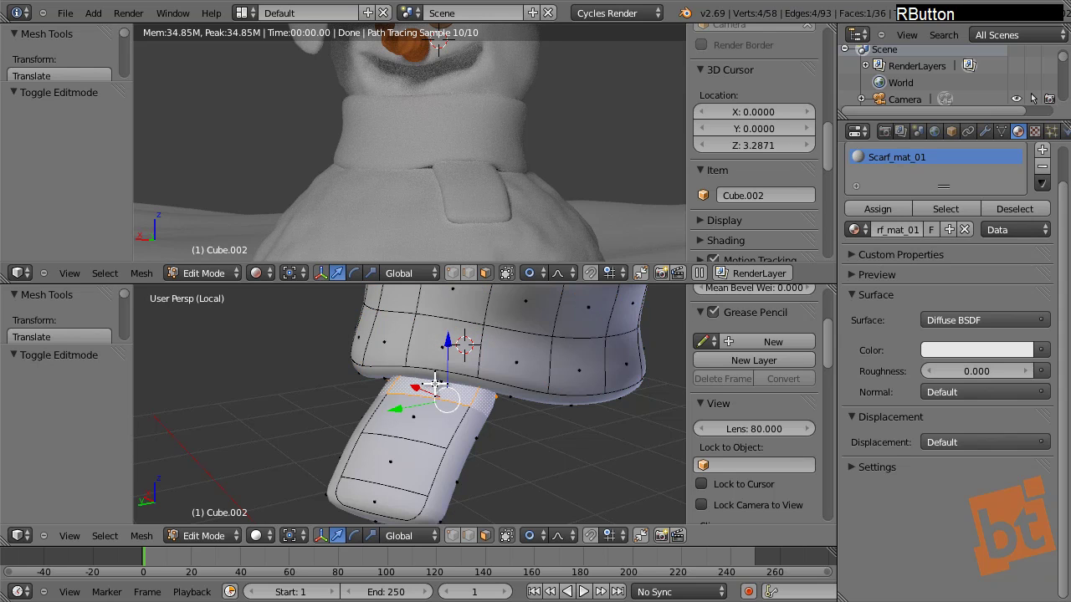
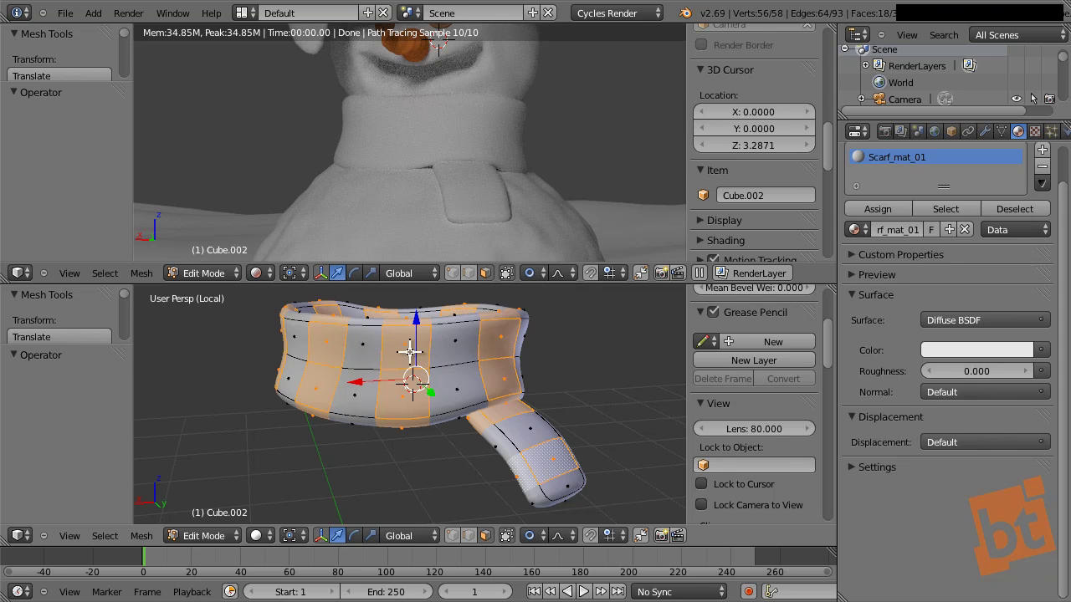
middle_click(531, 384)
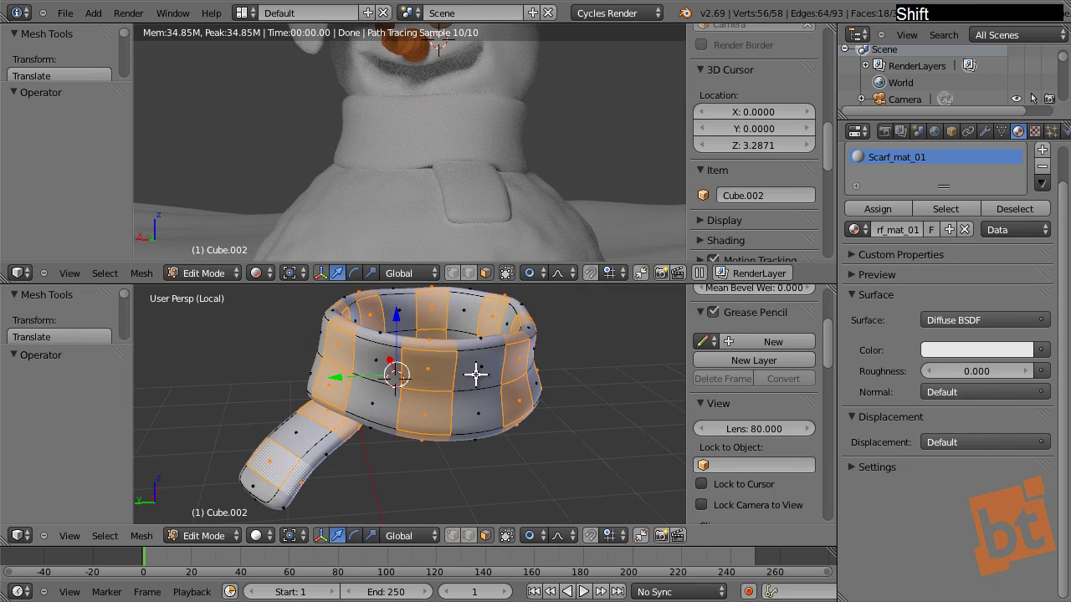
right_click(482, 345)
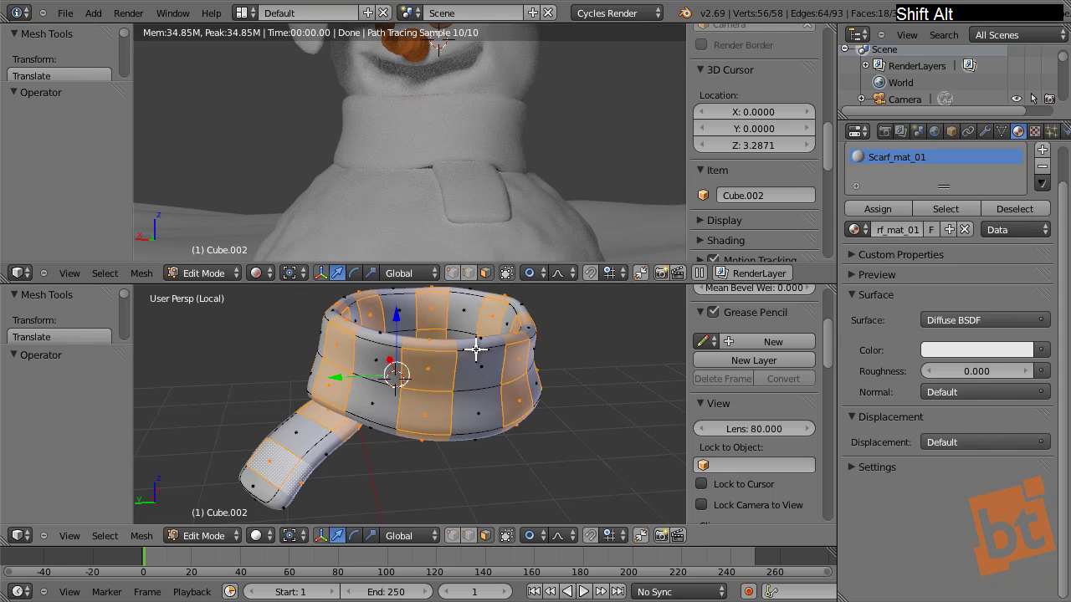
right_click(479, 343)
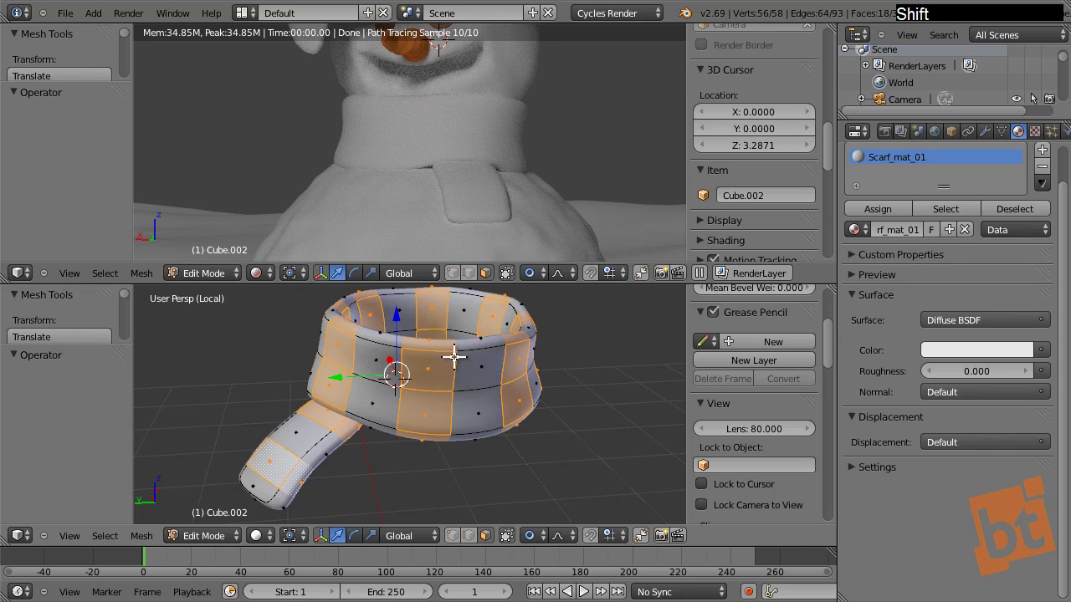
middle_click(277, 397)
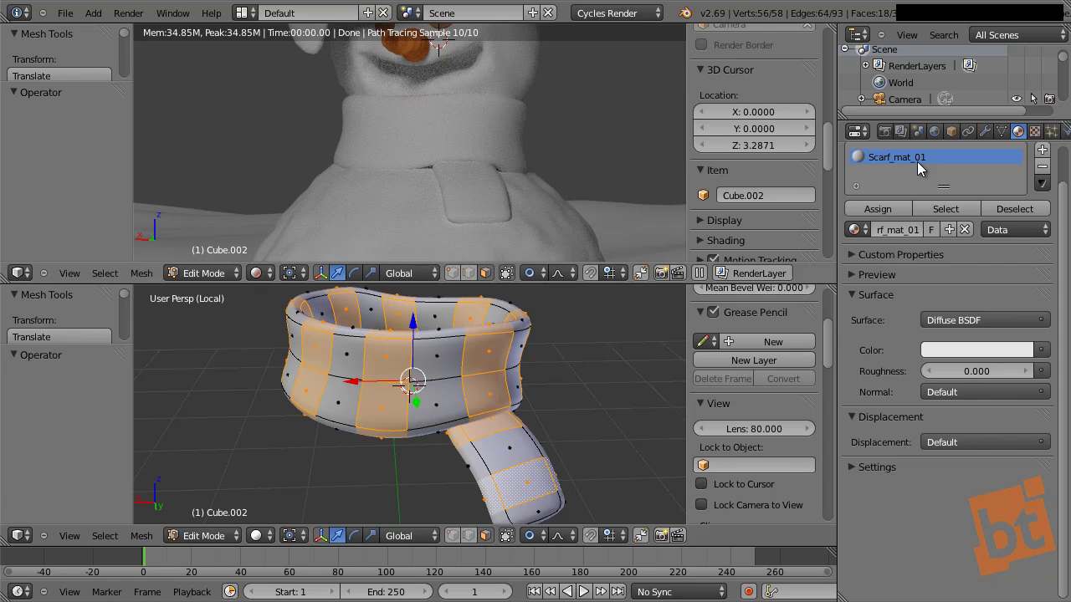
Add a second material slot with a new blue material and assign it to the selected stripes
left_click(1048, 160)
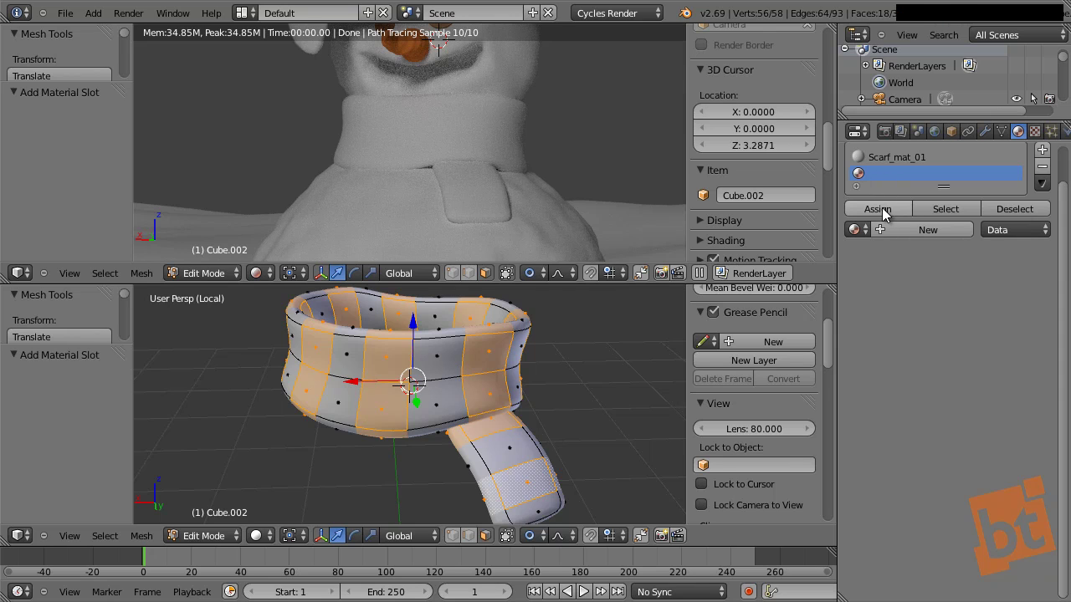
left_click(890, 216)
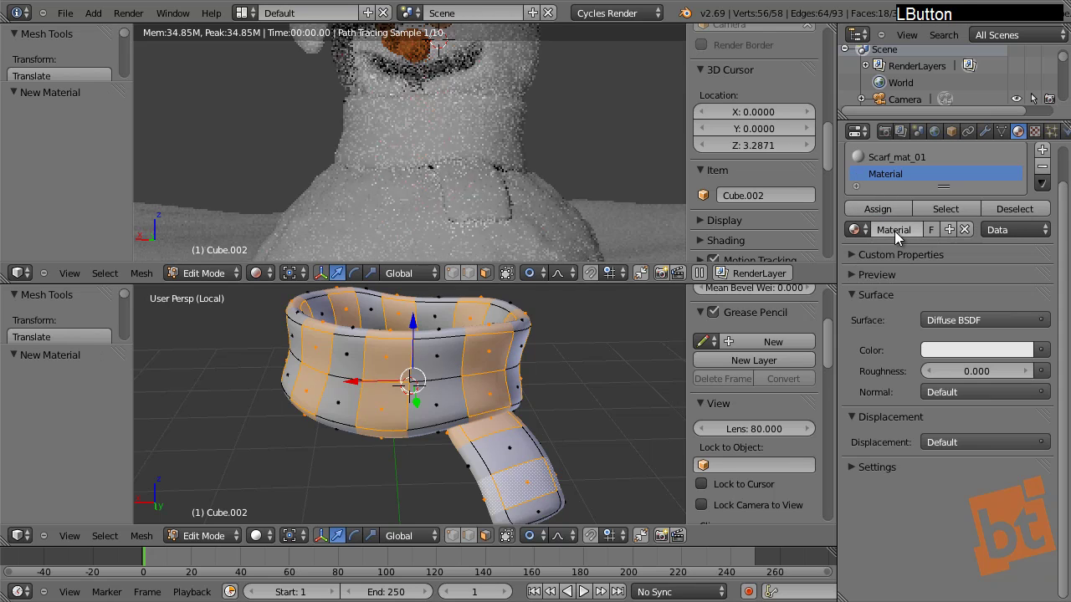
key("shift+s")
key("a")
key("r")
key("BackSpace")
key("f")
key("m")
key("a")
key("t")
key("0")
key("Return")
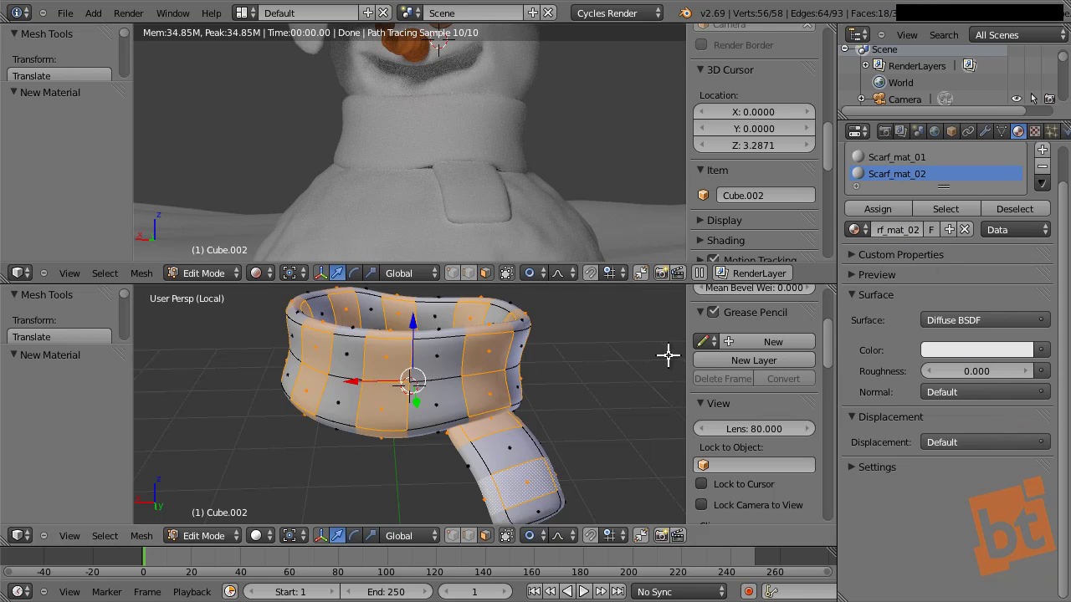
left_click(983, 353)
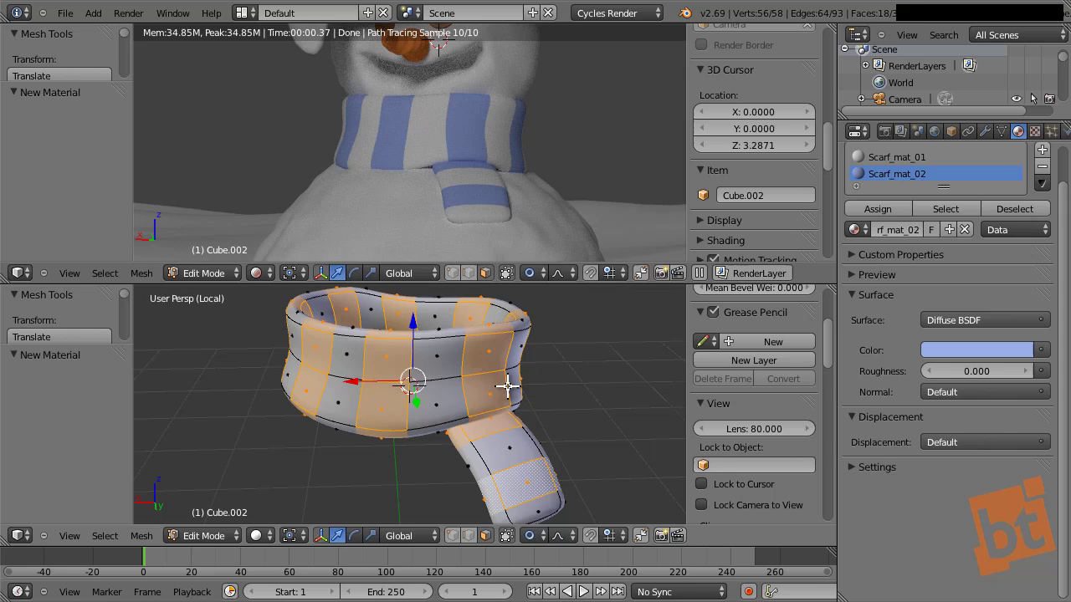
key("Tab")
Change the scarf's stripe material colour from blue to pink
left_click(897, 167)
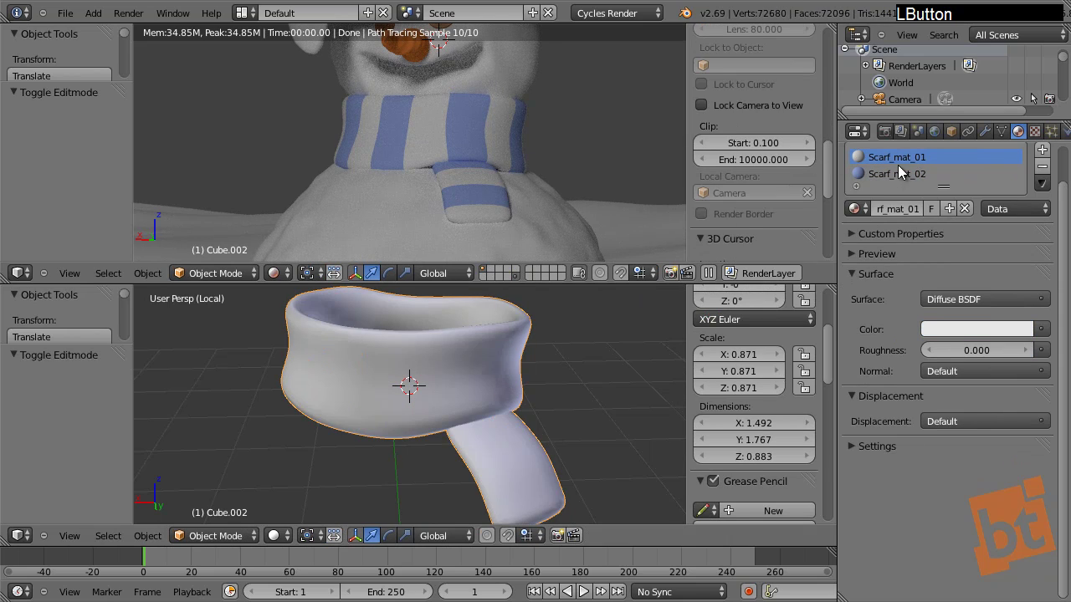
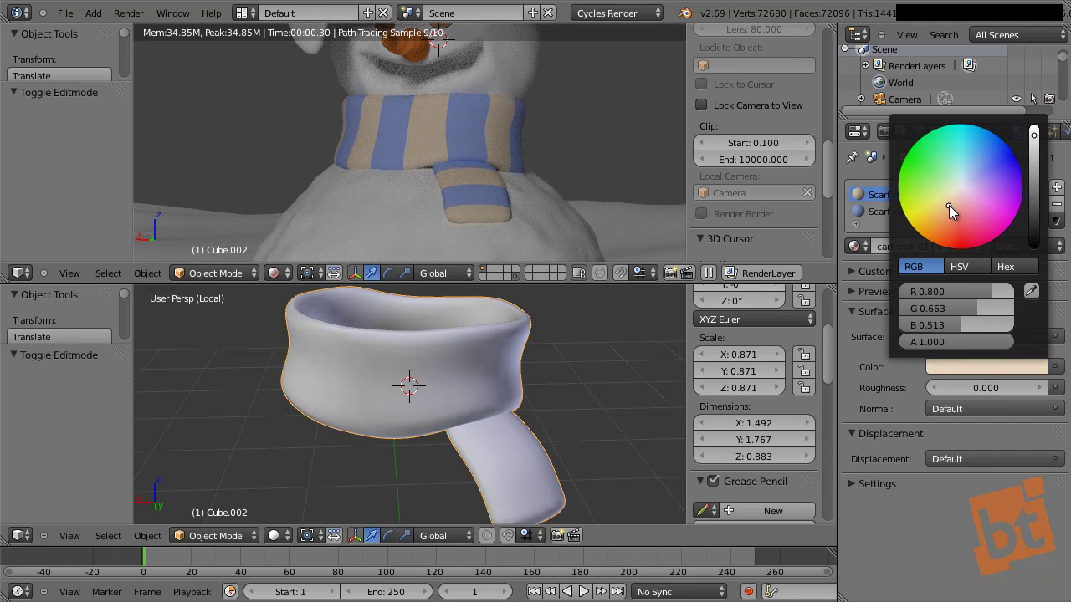
middle_click(358, 213)
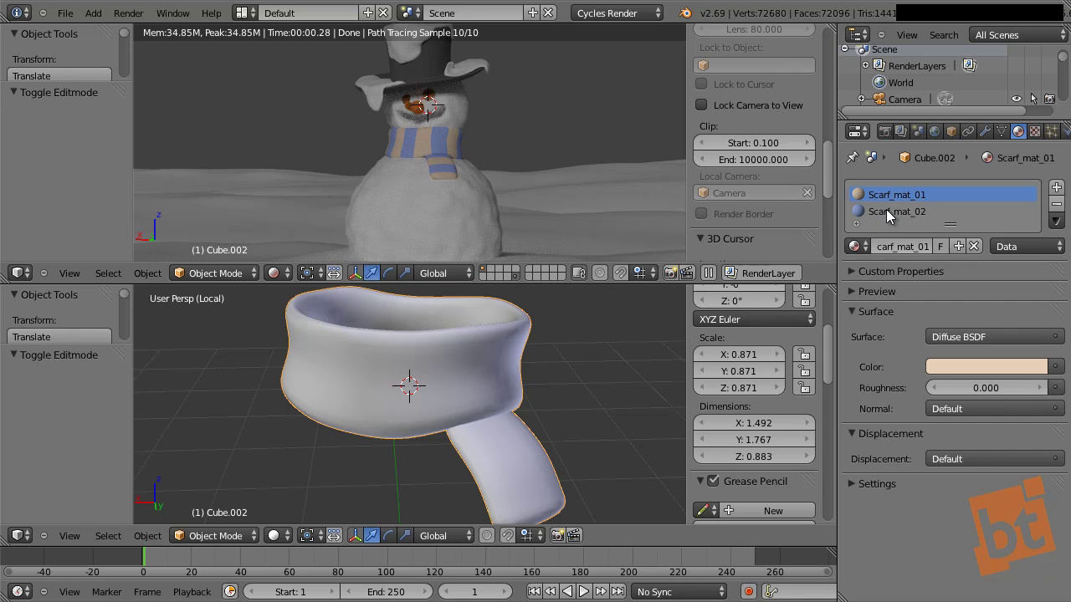
left_click(978, 371)
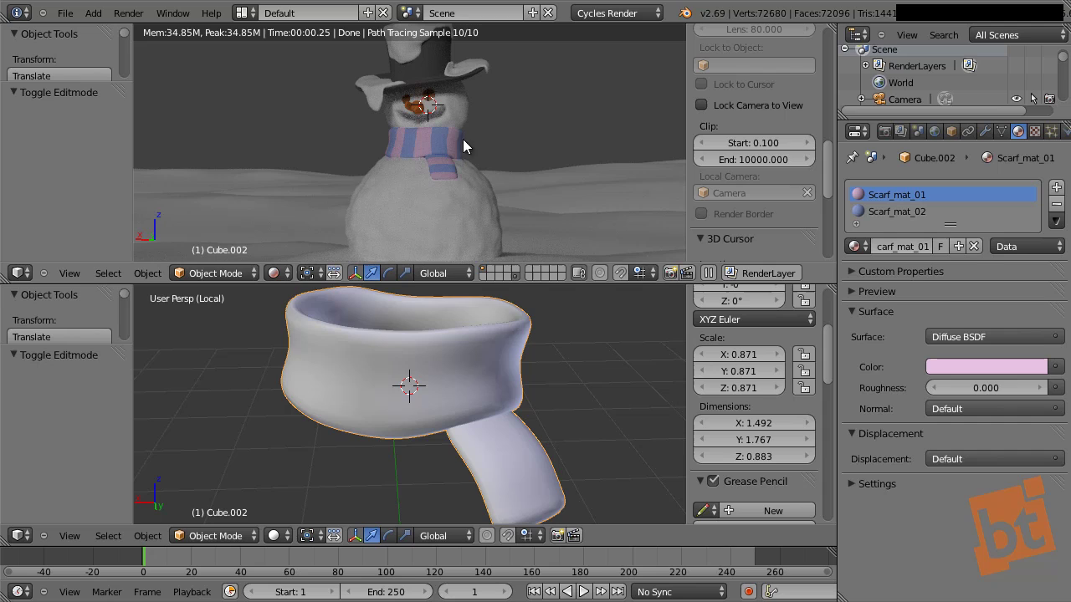
middle_click(483, 153)
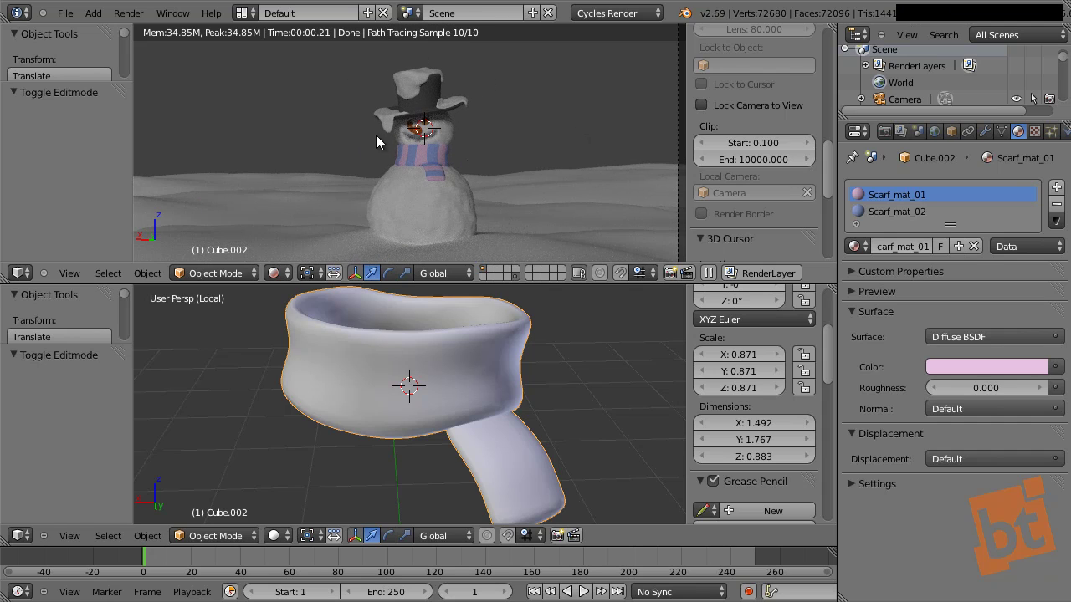
middle_click(513, 157)
Leave the isolated scarf view and look at the whole scene through the camera
key("KP_Divide")
key("a")
middle_click(499, 405)
key("KP_0")
key("shift+a")
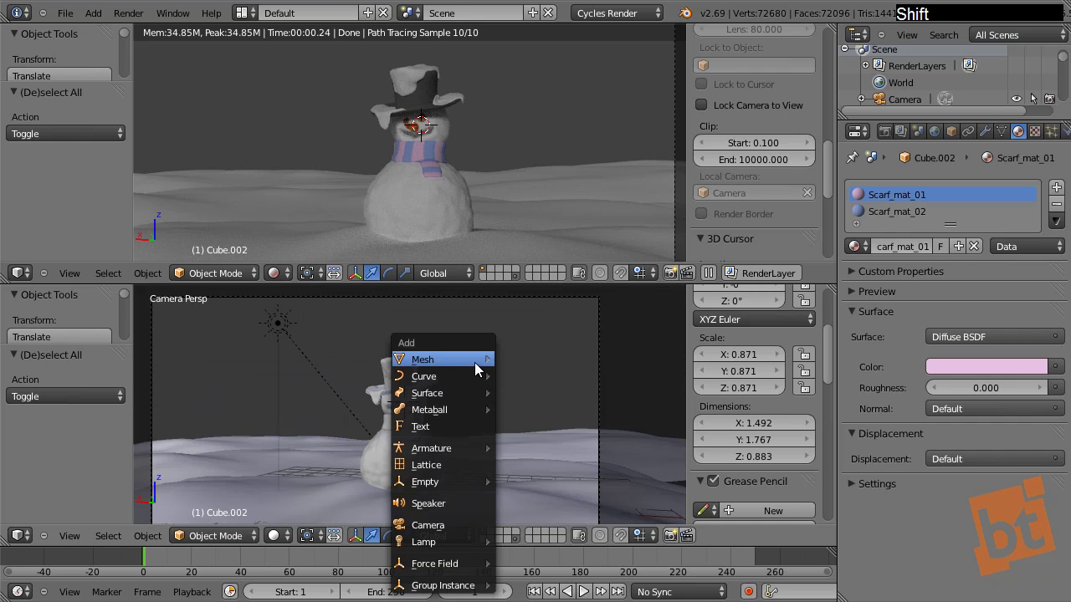
Add a plane at the snowman's head and check the Editing preferences for view alignment
left_click(531, 368)
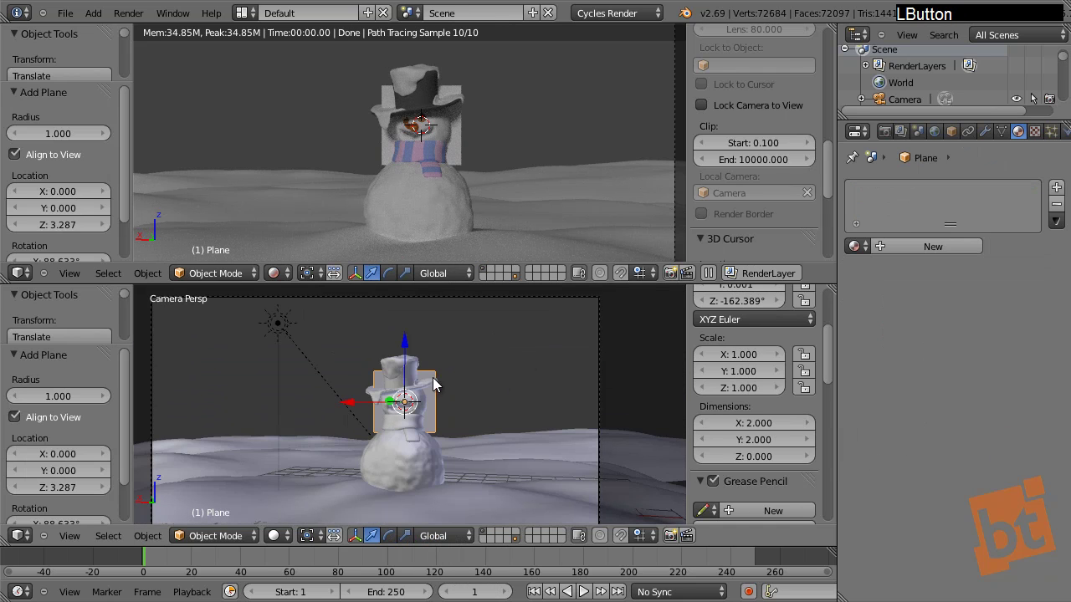
key("ctrl+alt+u")
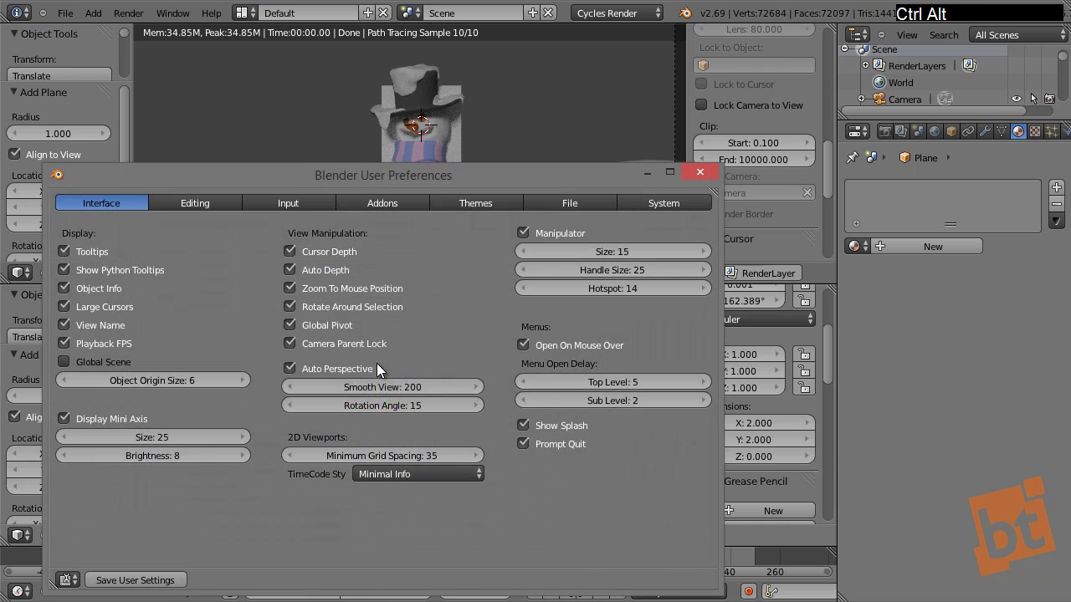
left_click(339, 174)
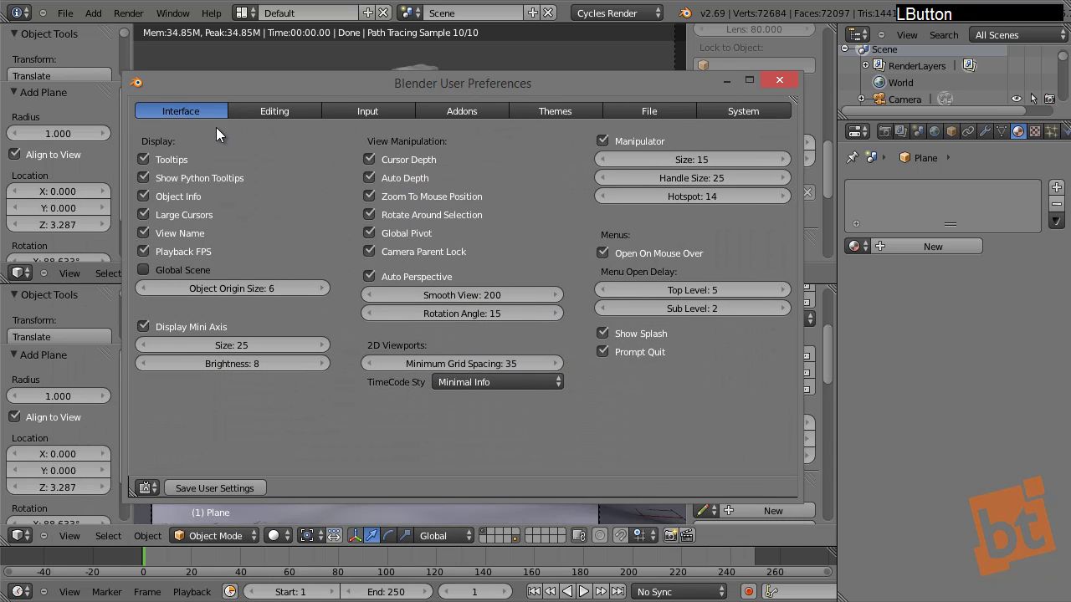
left_click(270, 124)
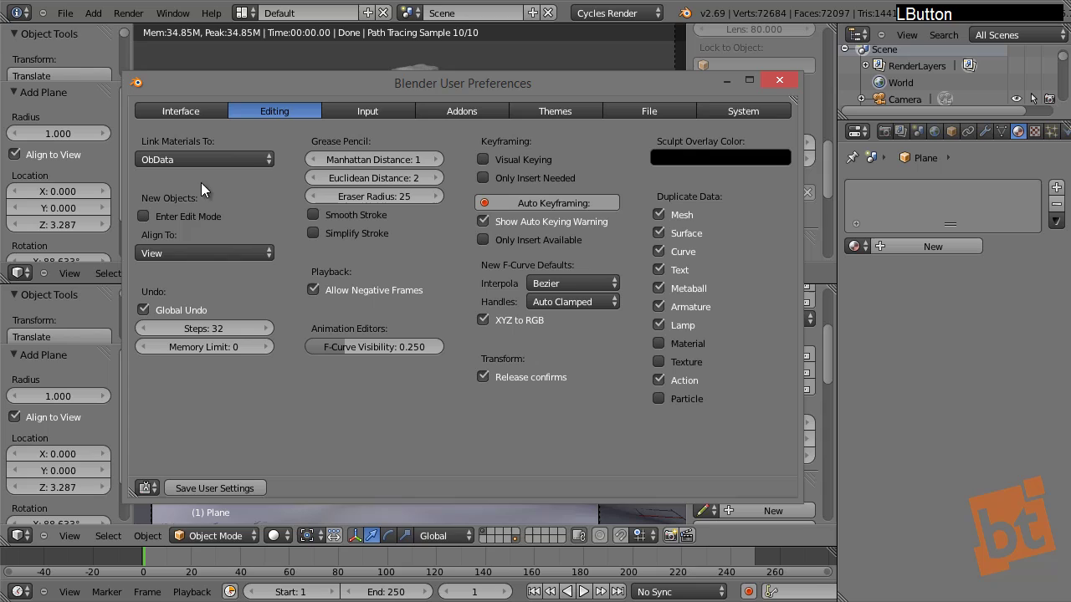
left_click(192, 260)
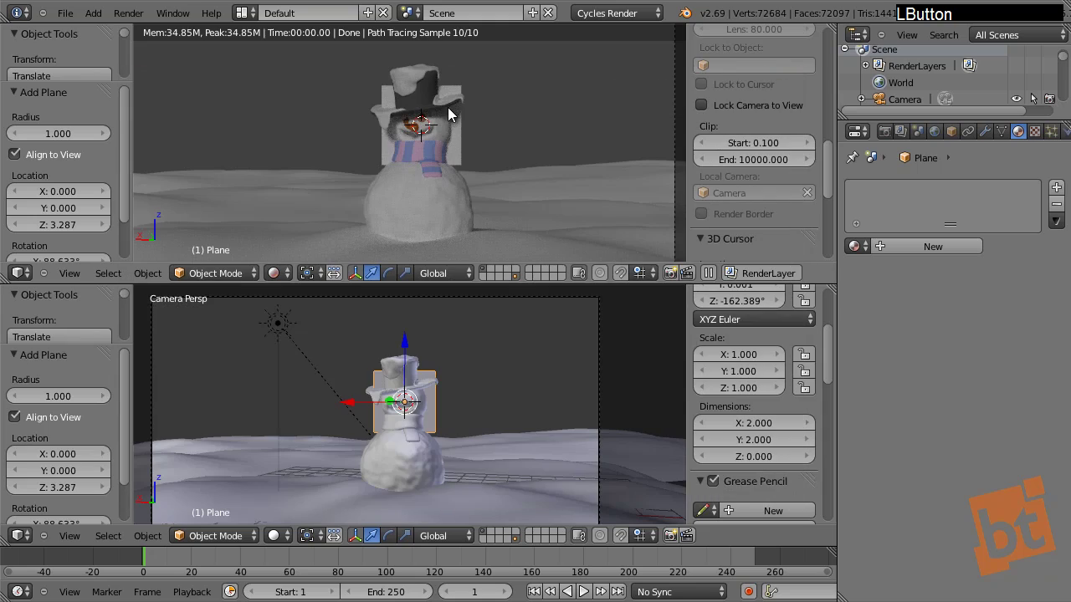
Scale the plane up and push it far behind the snowman as a tall backdrop
key("s")
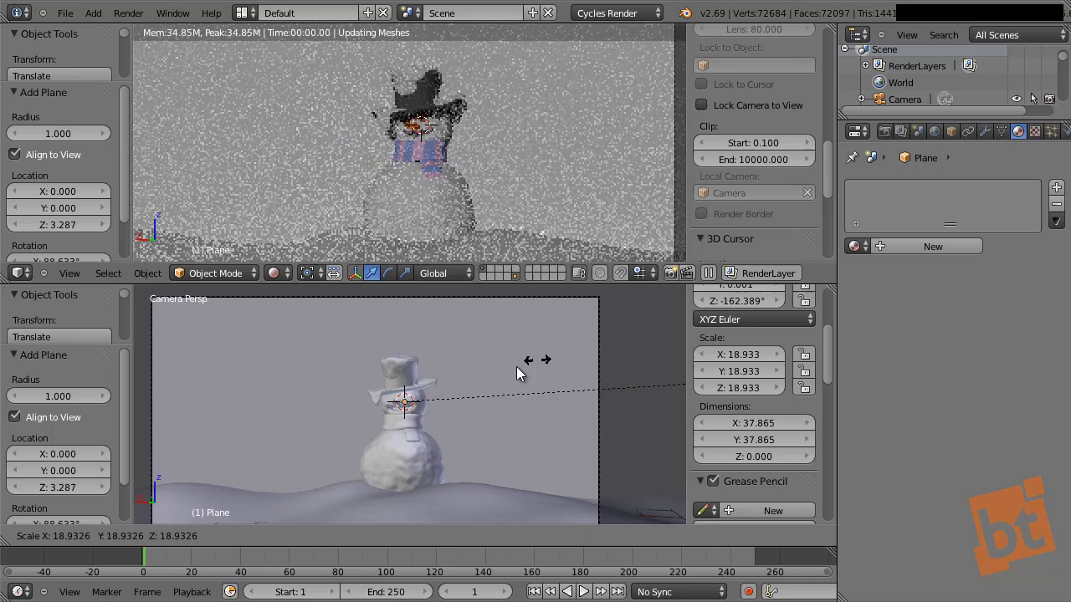
left_click(412, 382)
key("s")
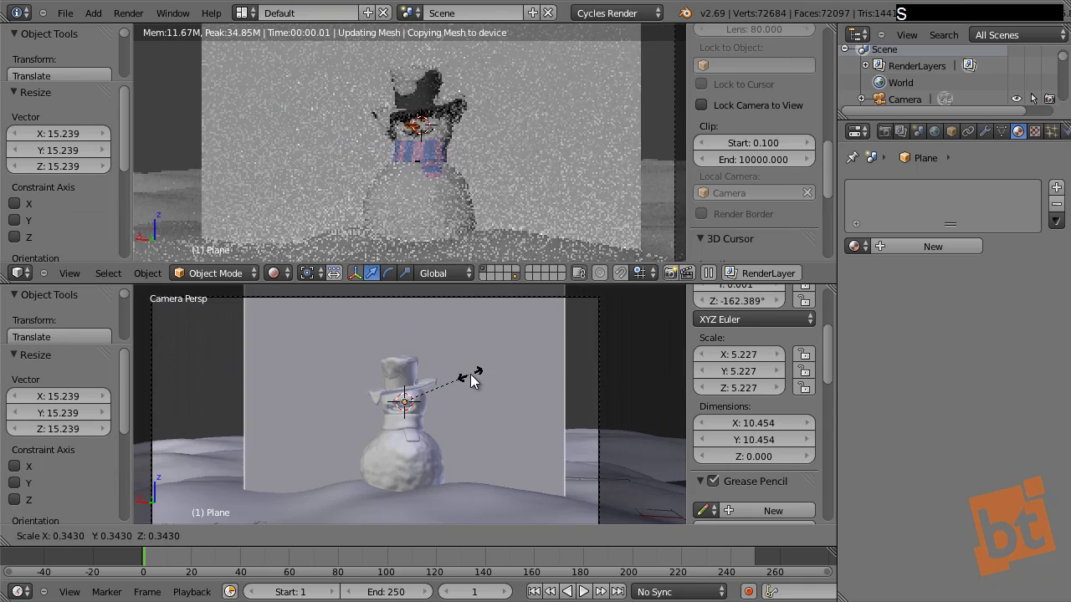
left_click(509, 377)
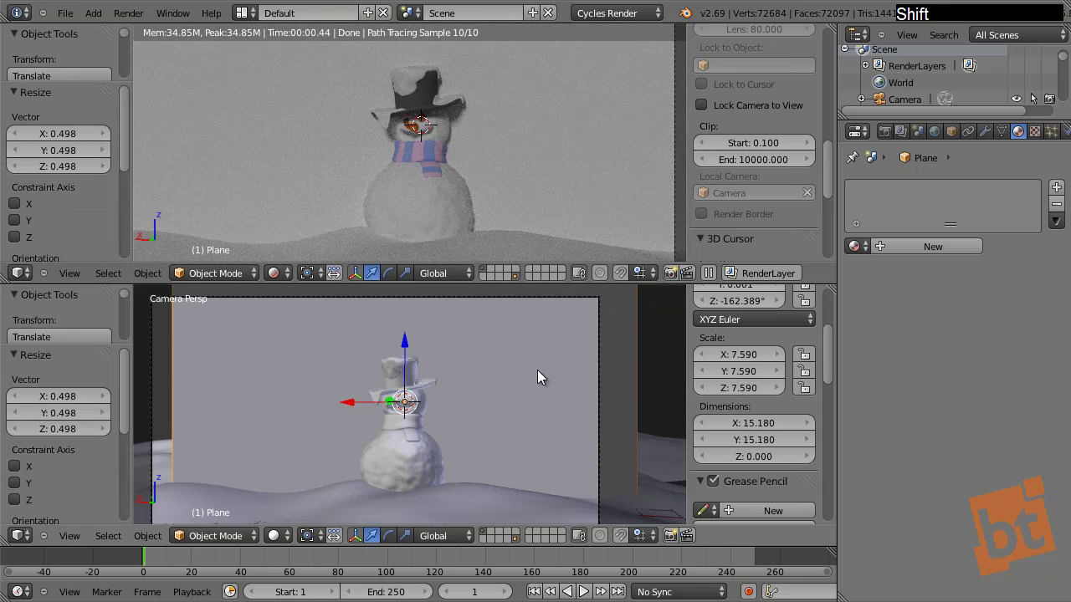
middle_click(563, 382)
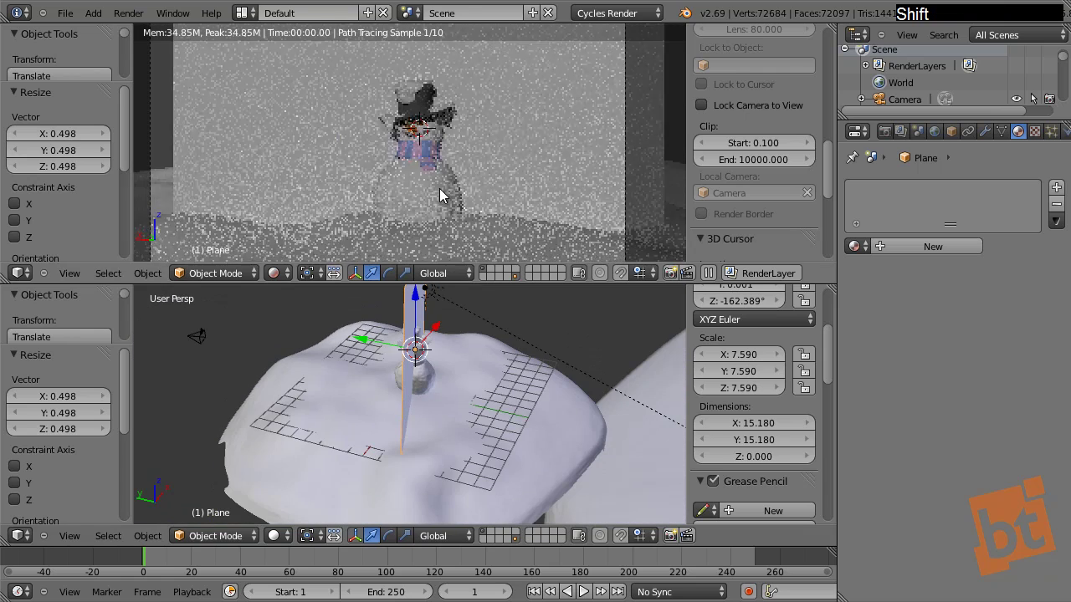
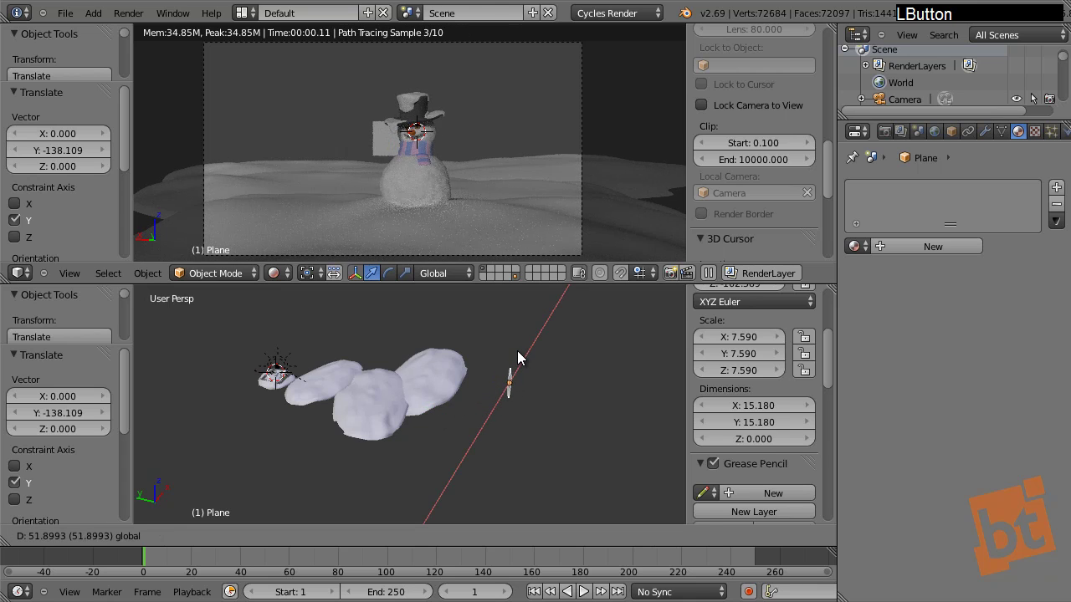
key("s")
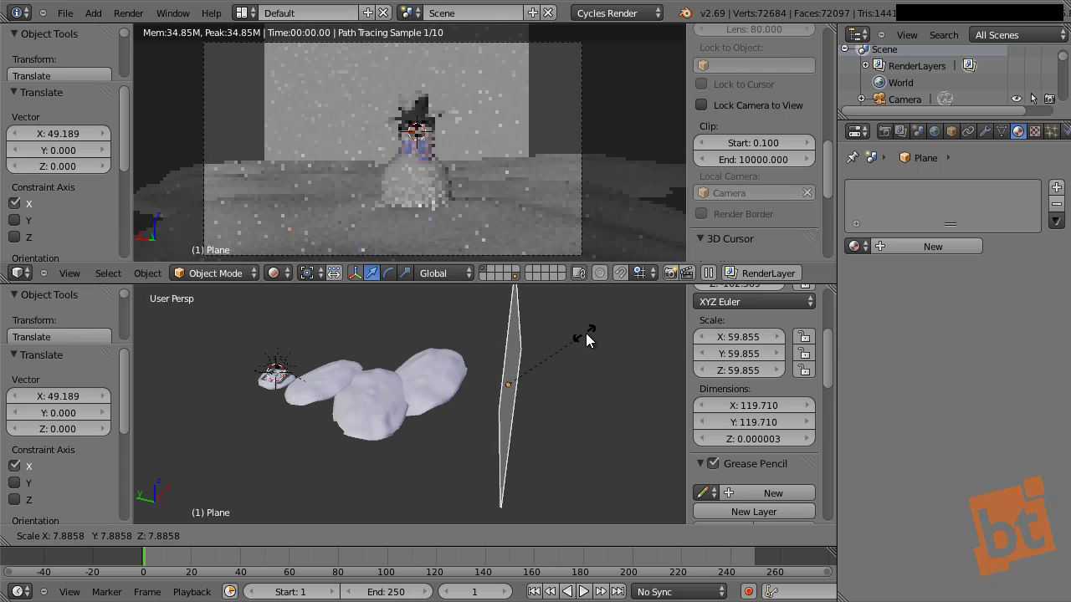
left_click(591, 339)
Check the backdrop placement from several angles and give the plane a new material
middle_click(435, 381)
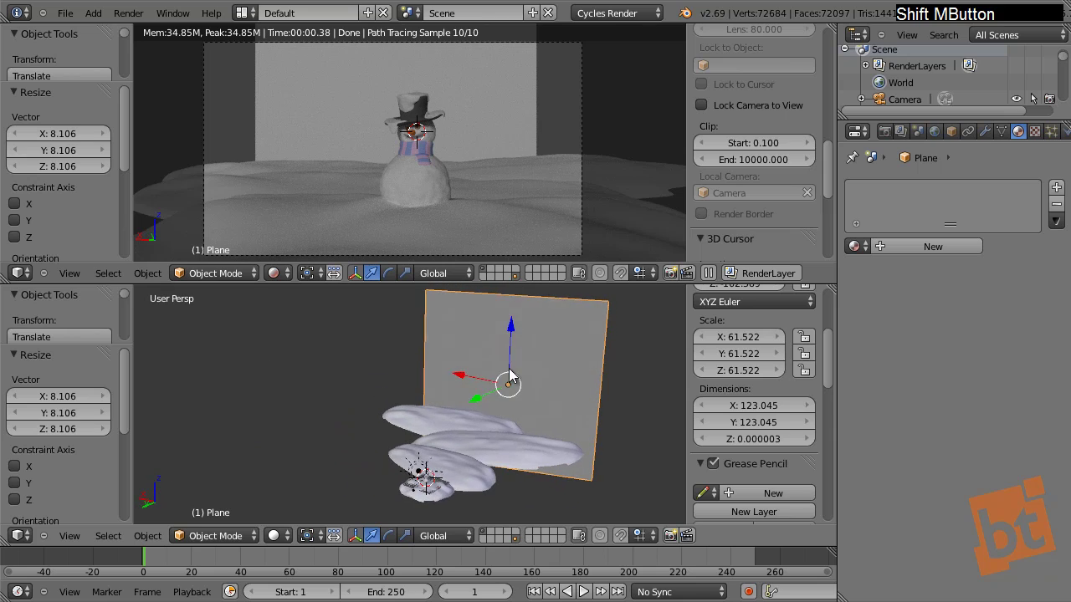
middle_click(482, 461)
middle_click(532, 390)
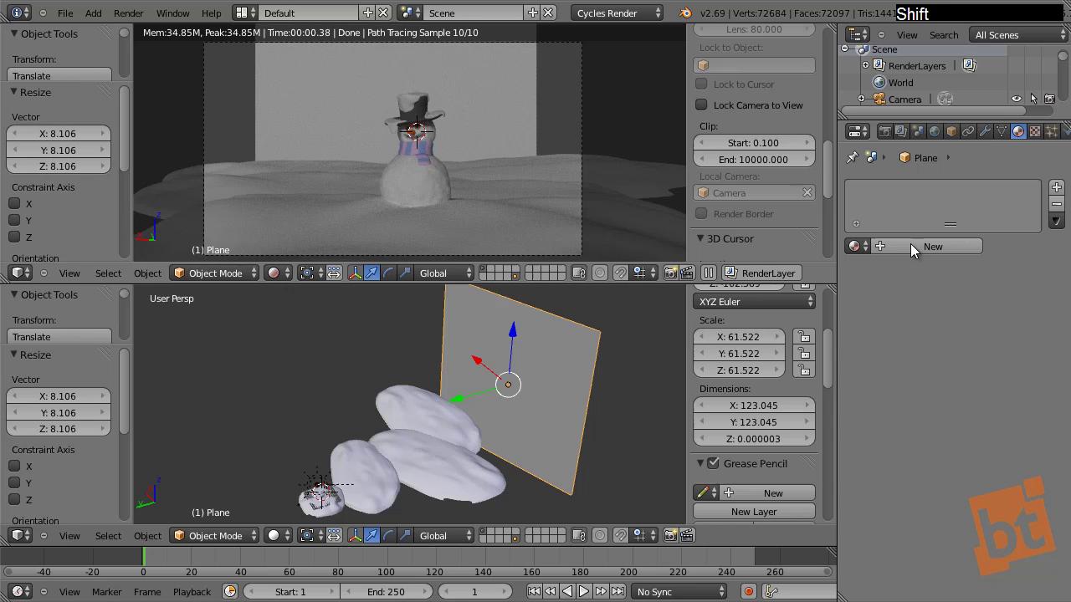
left_click(918, 248)
Name the backdrop plane's new material and refresh the rendered preview
key("b")
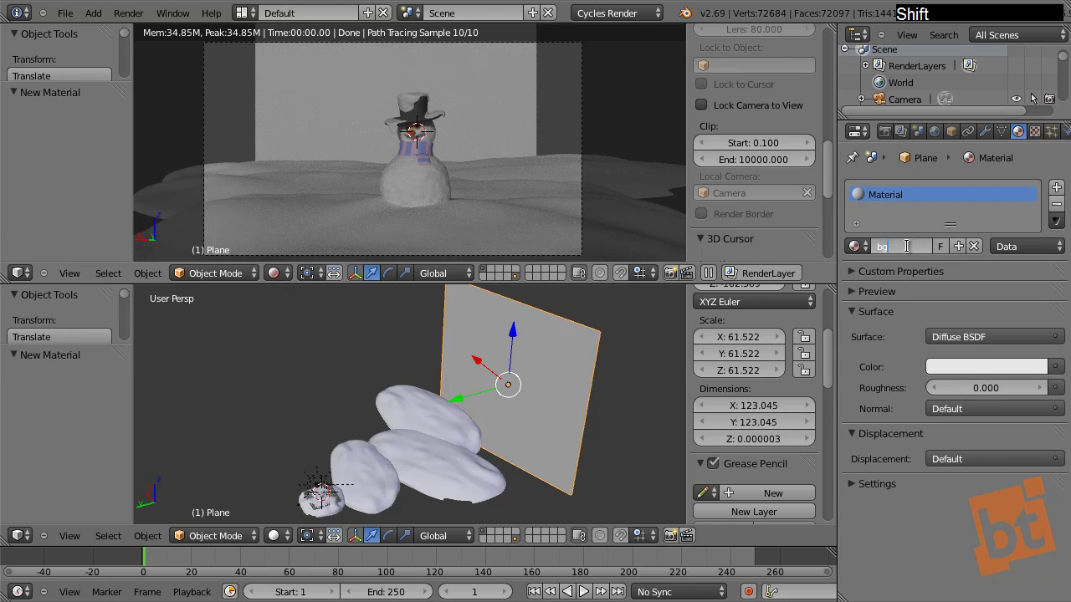
key("m")
key("a")
key("t")
key("Return")
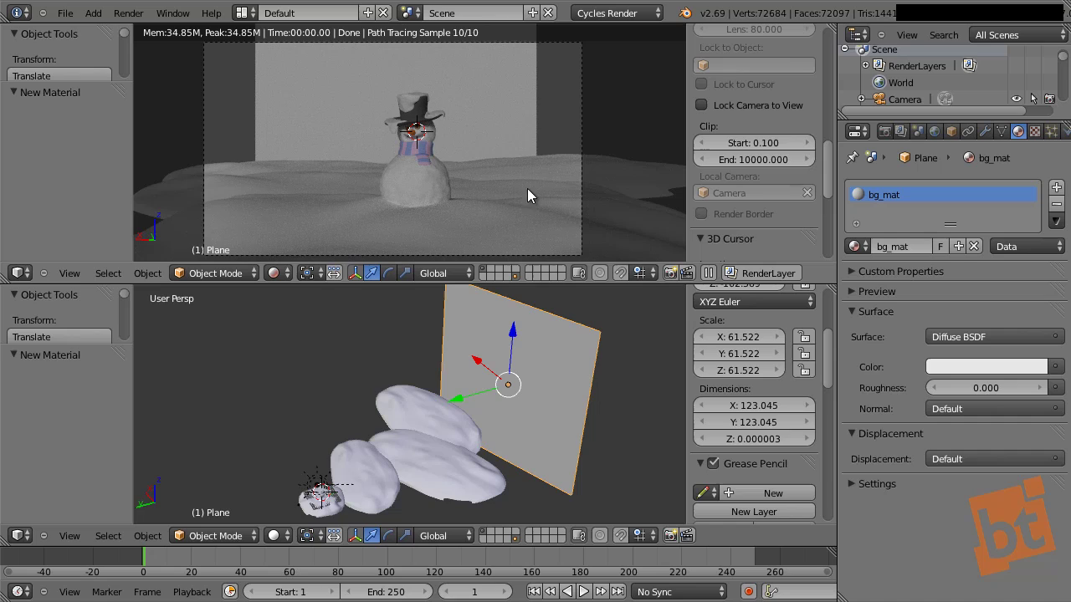
key("F9")
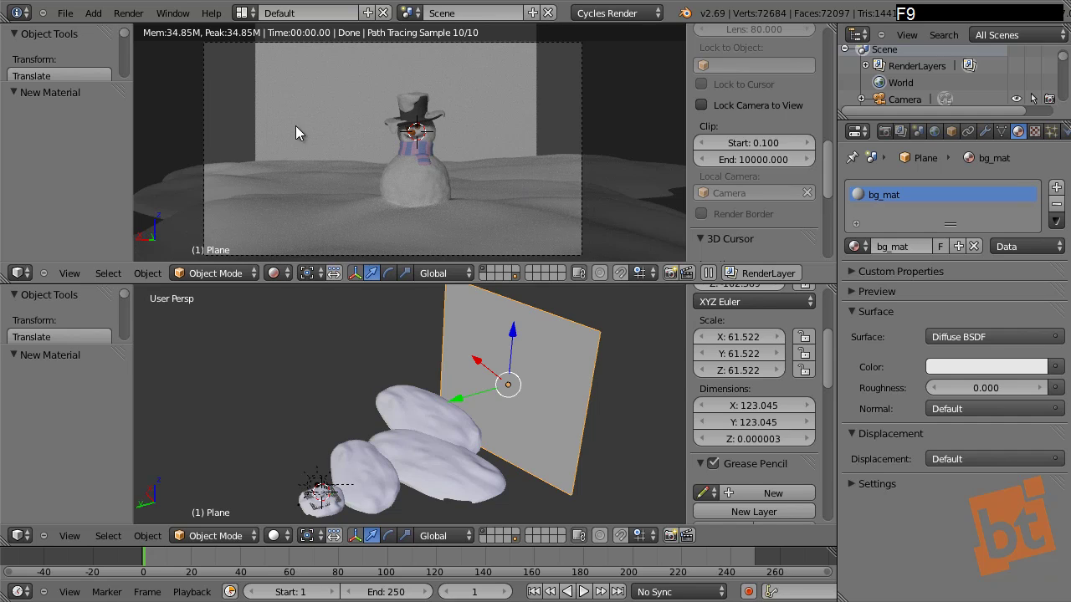
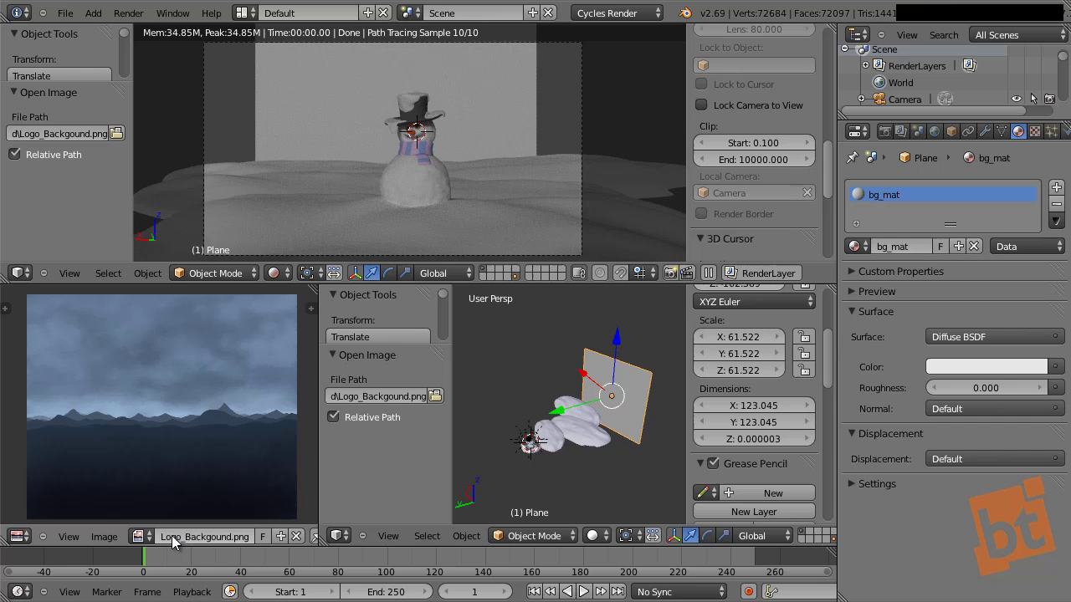
Rename the loaded sky image from Logo_Backgound.png to Backgound.png
left_click(180, 535)
key("BackSpace")
key("Return")
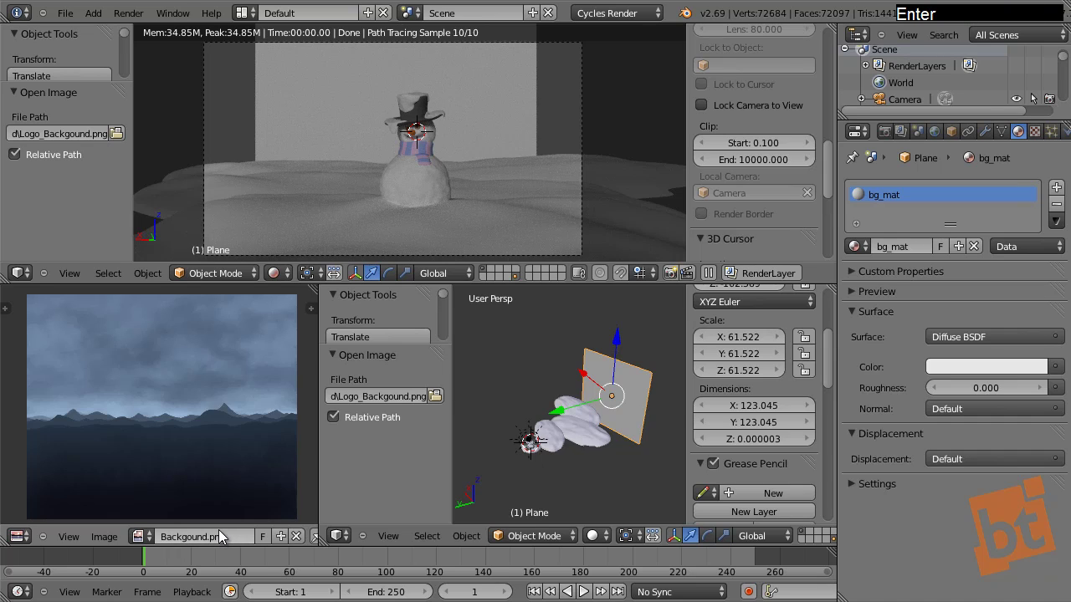
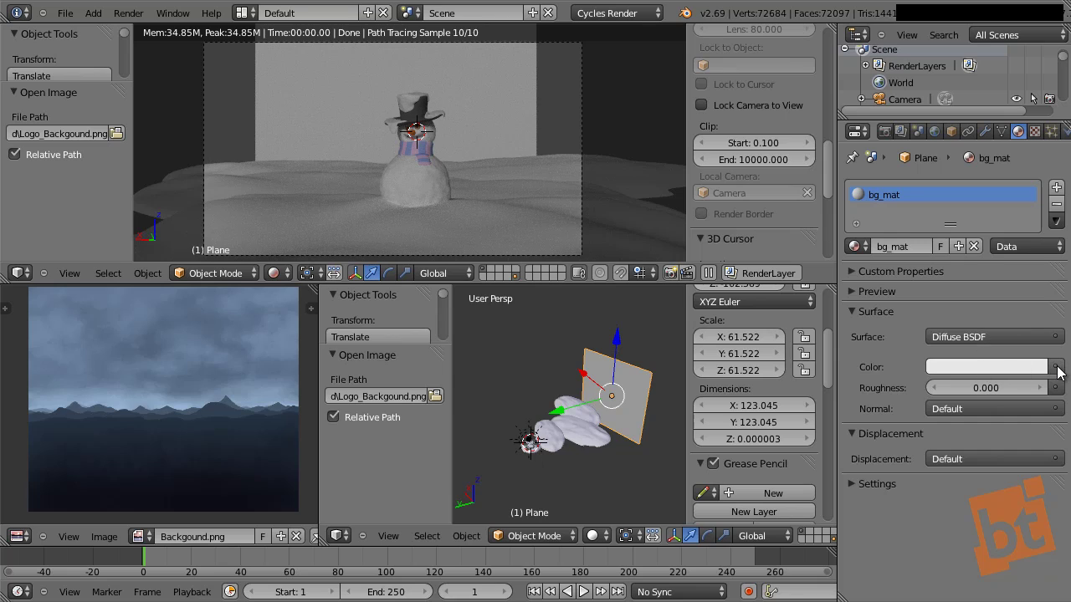
Drive the plane material's colour with an Image Texture using Backgound.png and enter mesh editing
left_click(1065, 374)
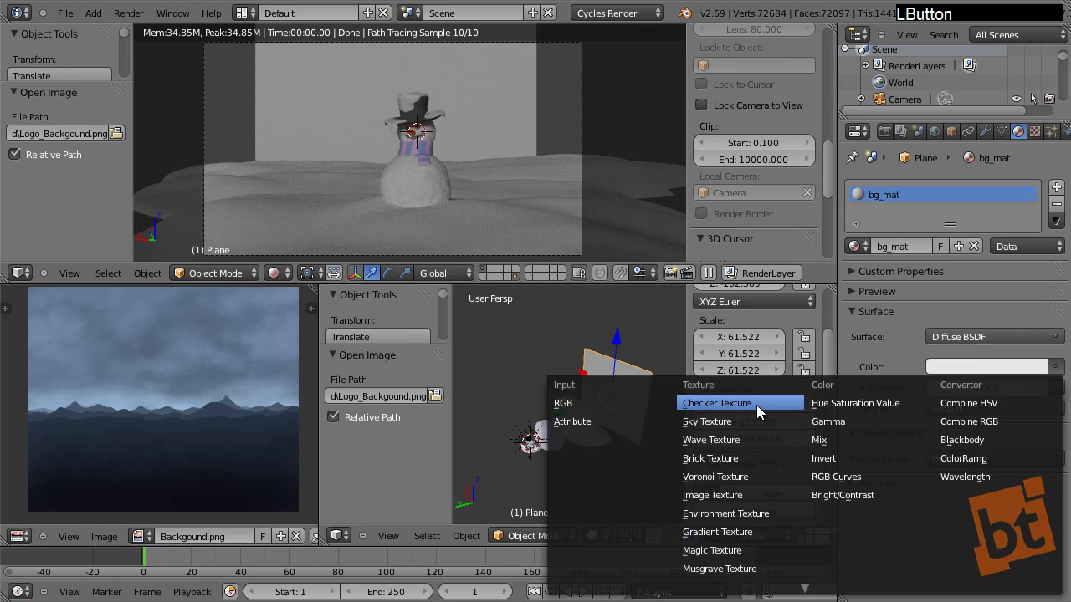
left_click(746, 498)
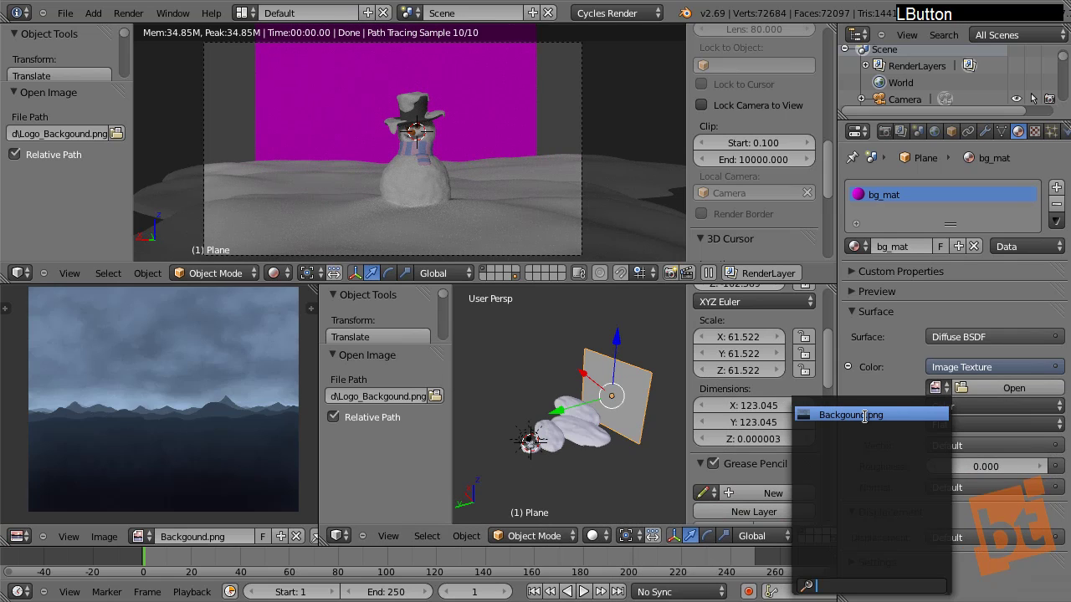
left_click(865, 414)
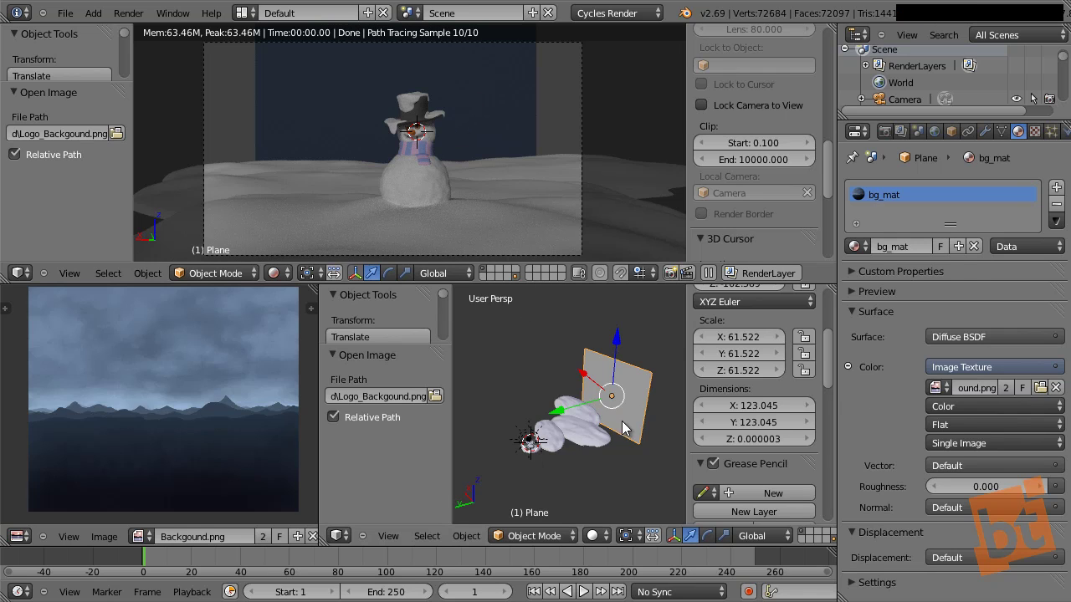
key("Tab")
Select all of the backdrop plane's geometry and bring up the UV mapping options
key("a")
key("u")
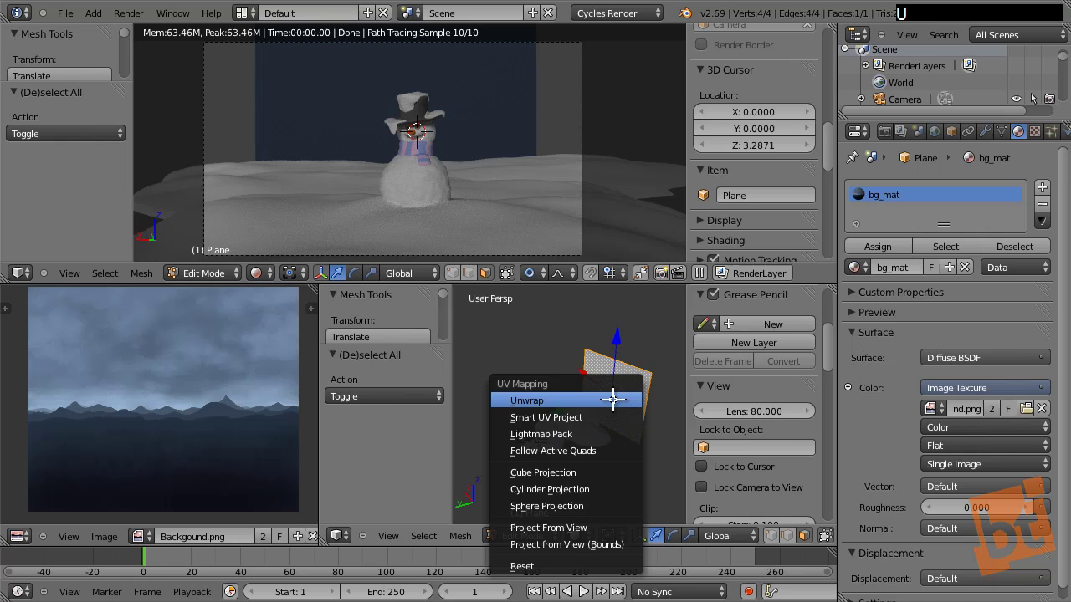
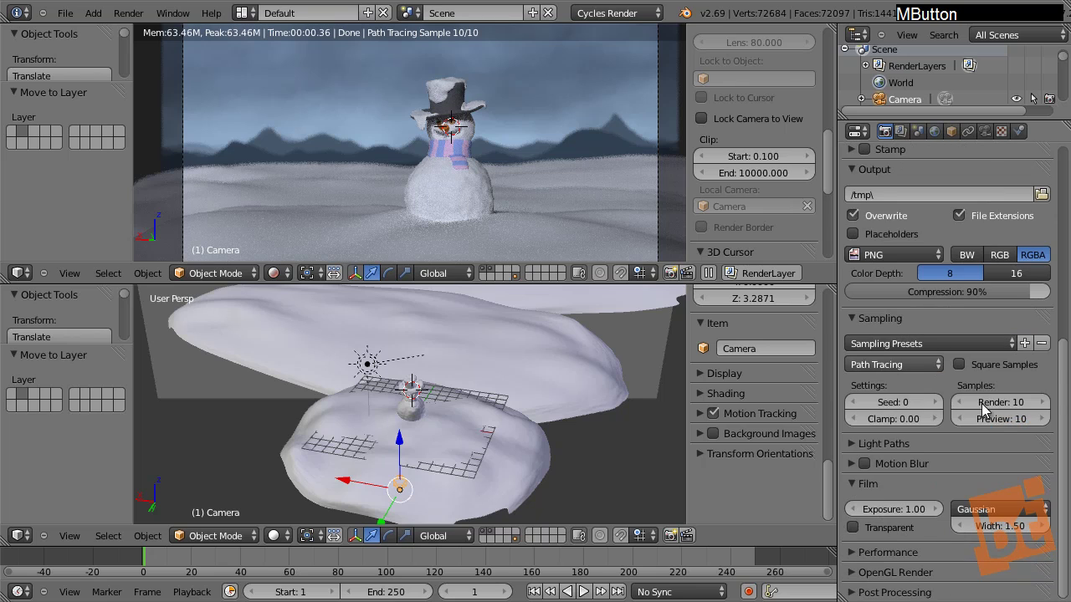
left_click(999, 416)
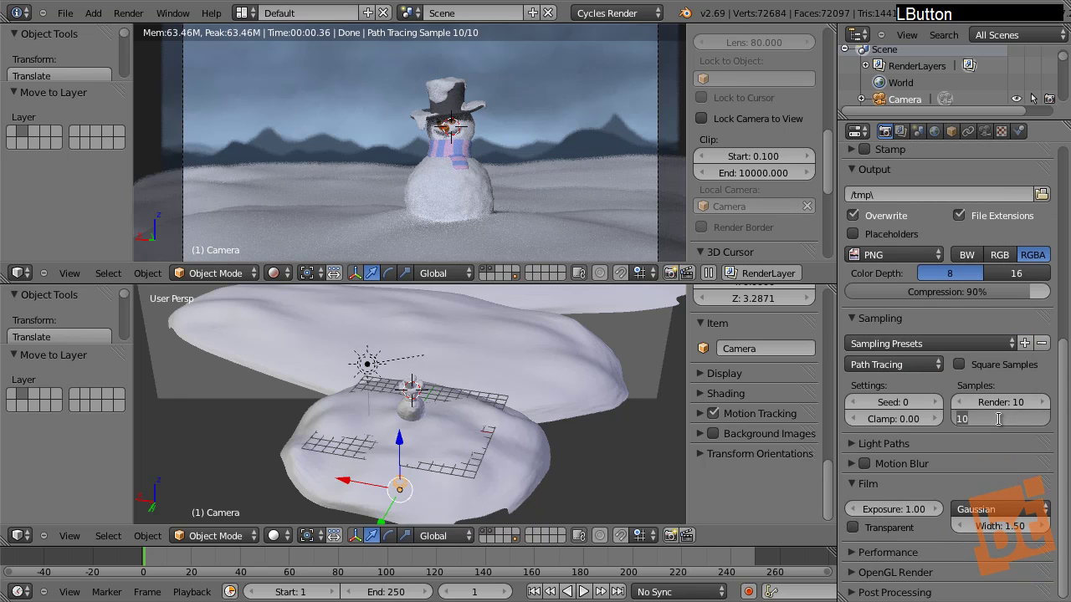
key("5")
key("Return")
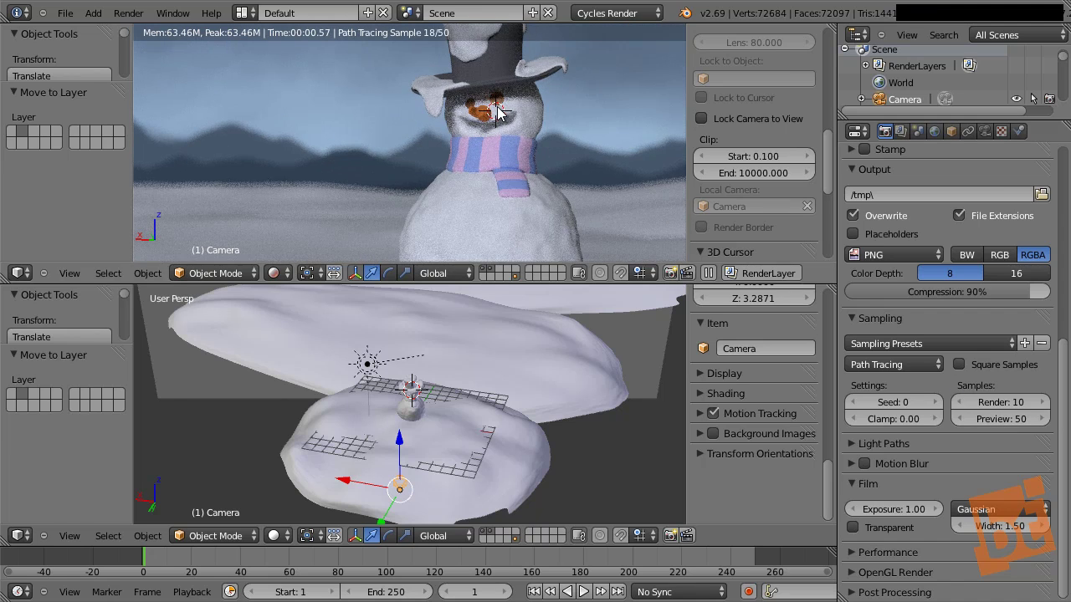
middle_click(515, 131)
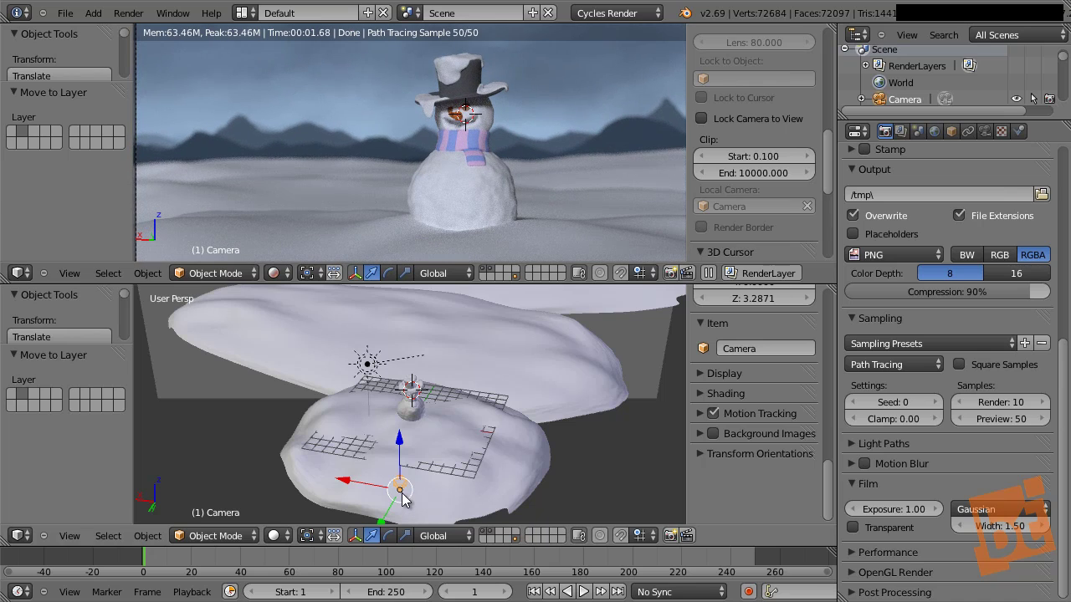
Select the lamp above the snowman
right_click(374, 370)
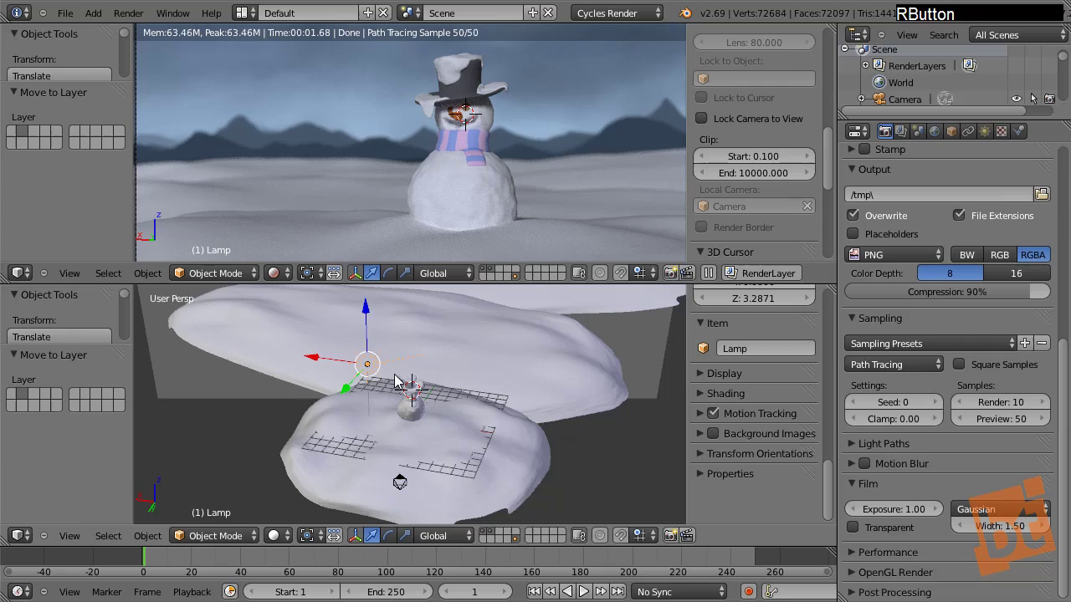
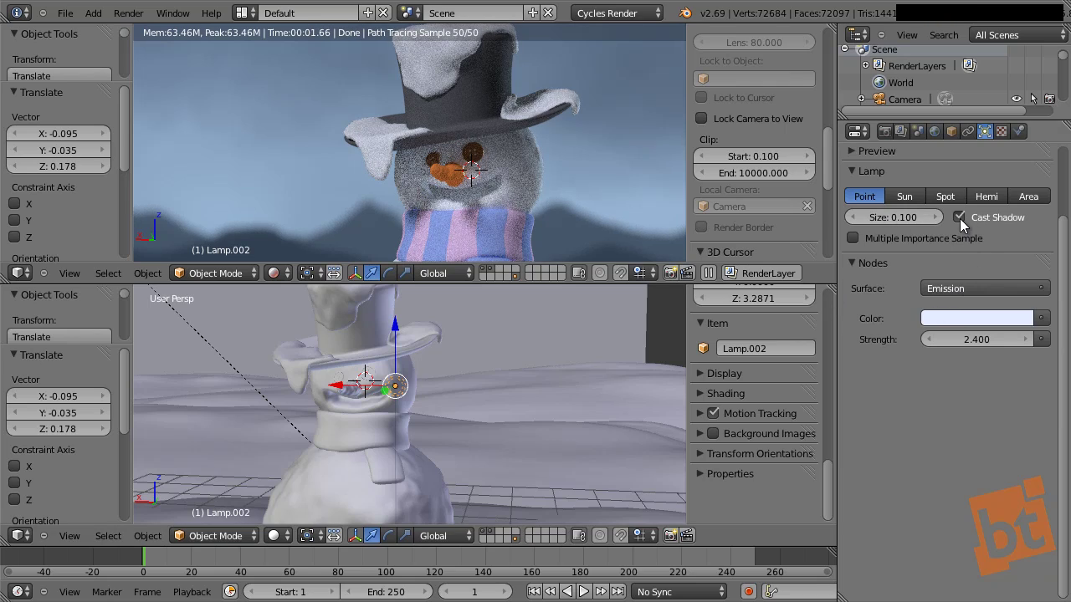
Move Lamp.002 out in front of the snowman's nose to light the face
left_click(967, 226)
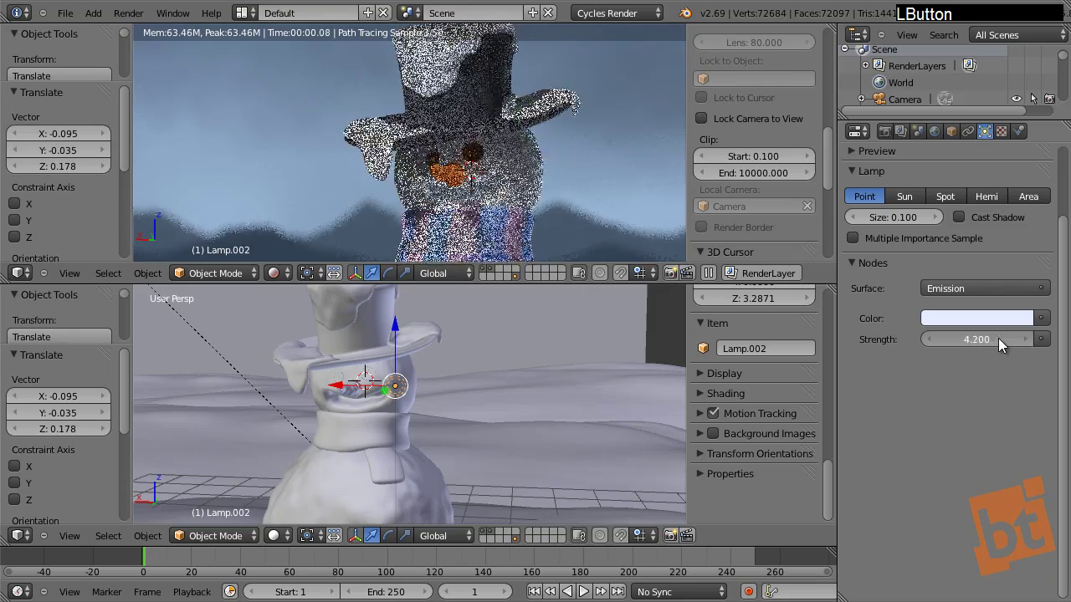
left_click(979, 351)
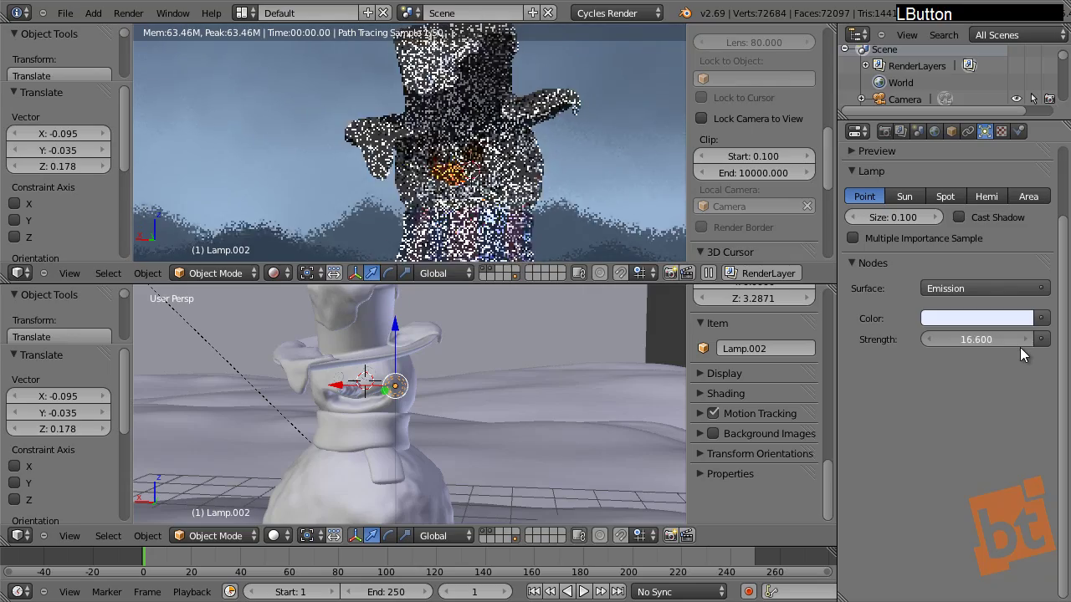
key("g")
left_click(441, 404)
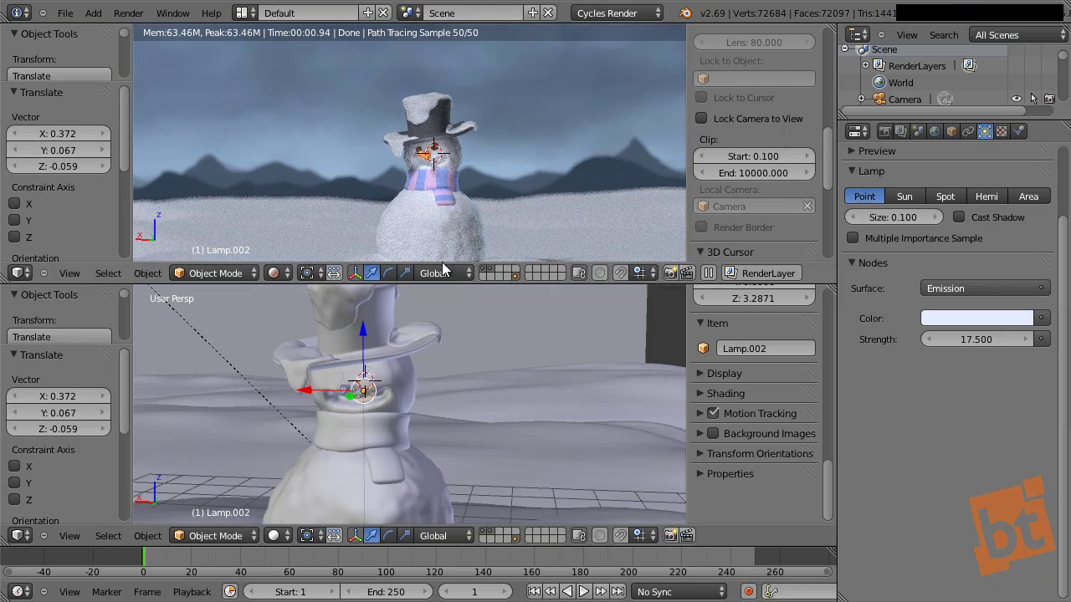
middle_click(492, 405)
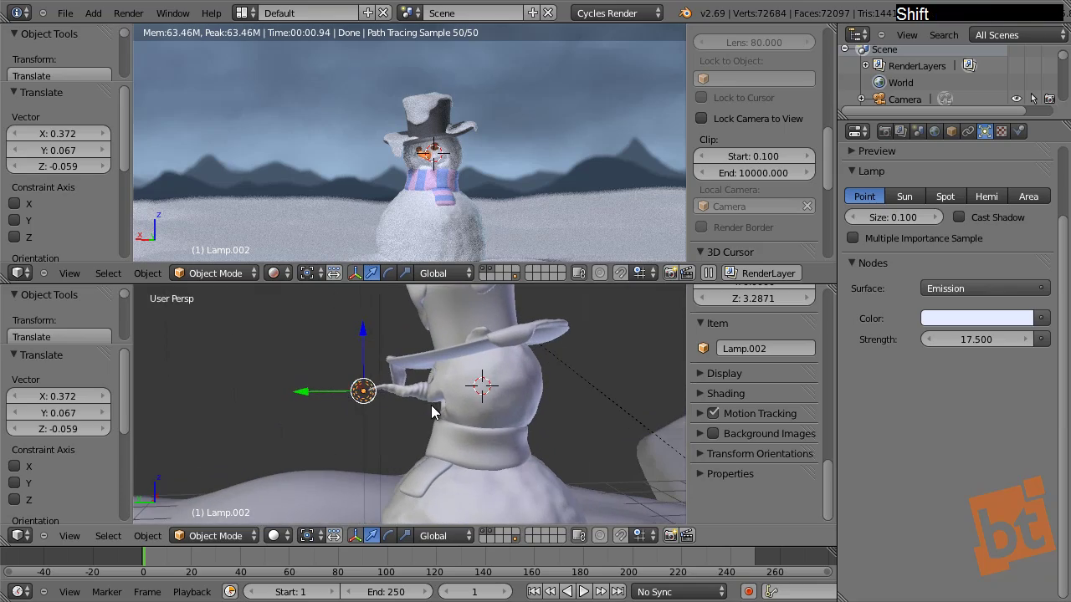
key("g")
left_click(401, 432)
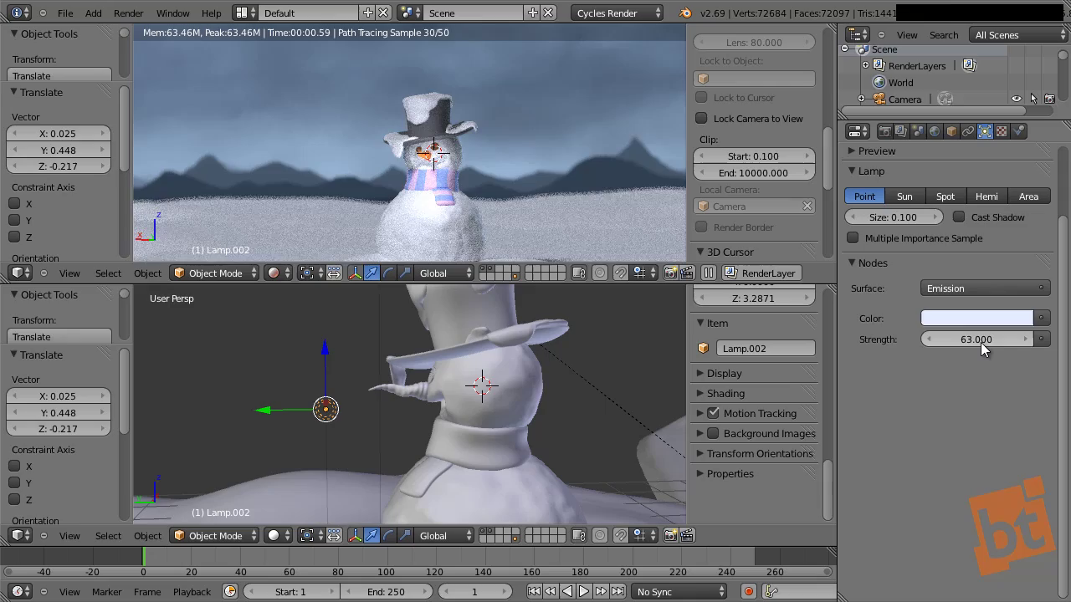
Adjust the lamp settings and zoom the preview onto the snowman's lit face
left_click(988, 351)
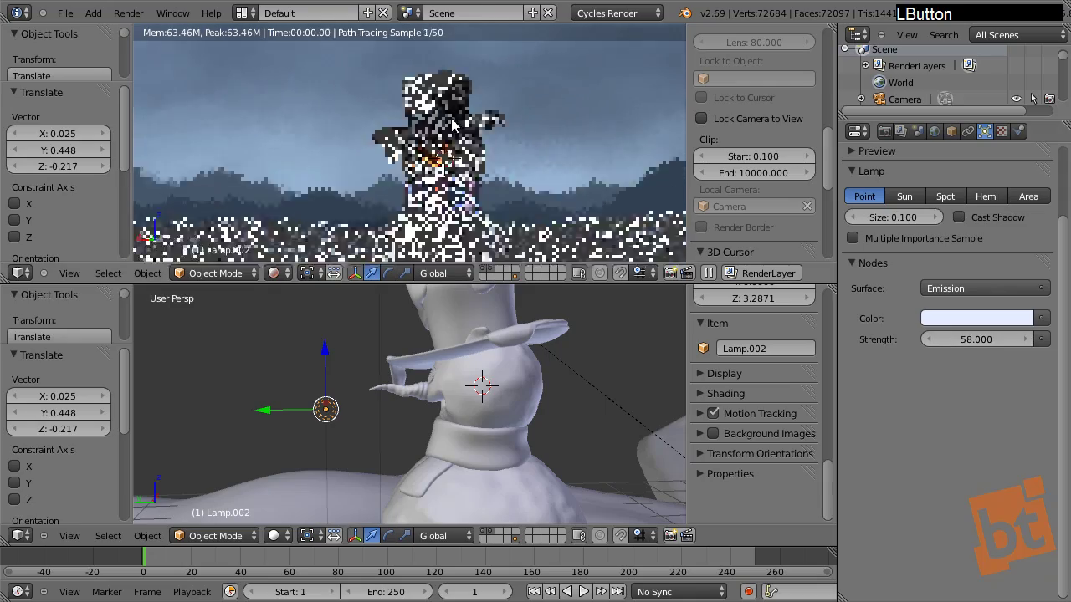
middle_click(511, 147)
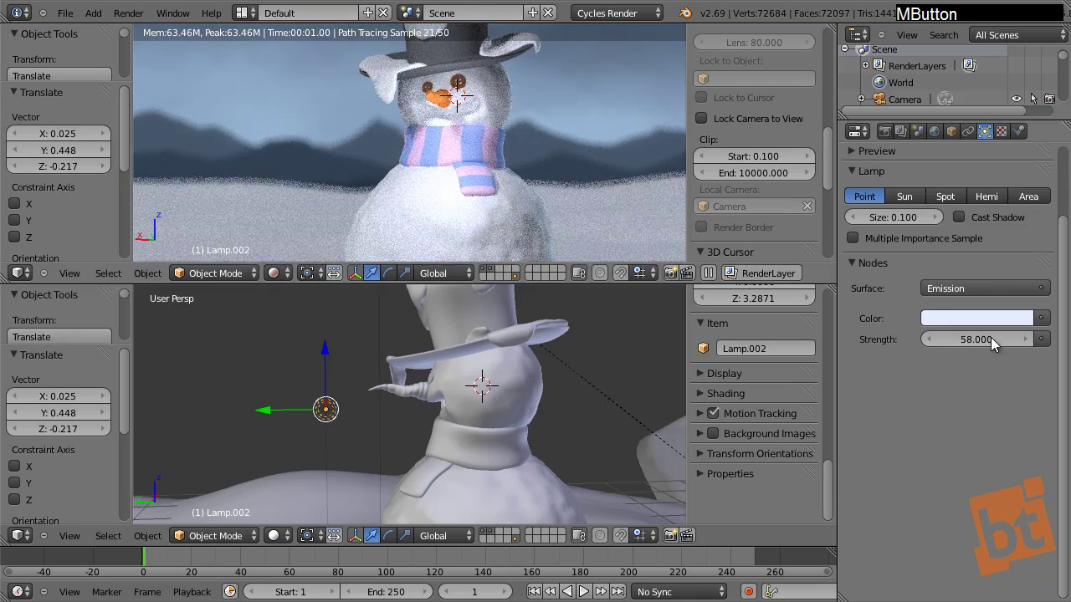
left_click(986, 344)
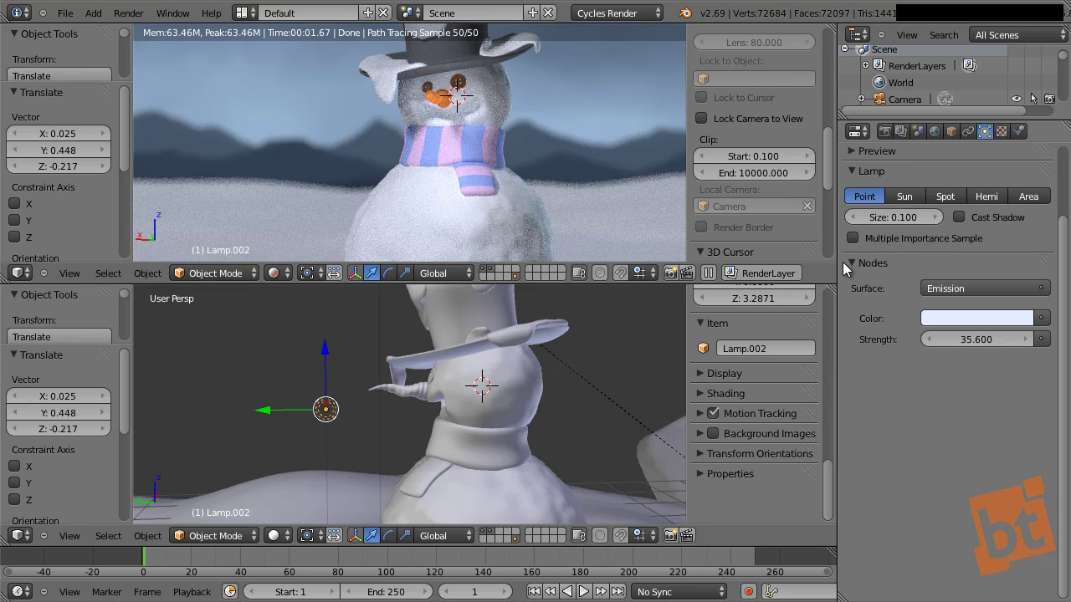
middle_click(473, 98)
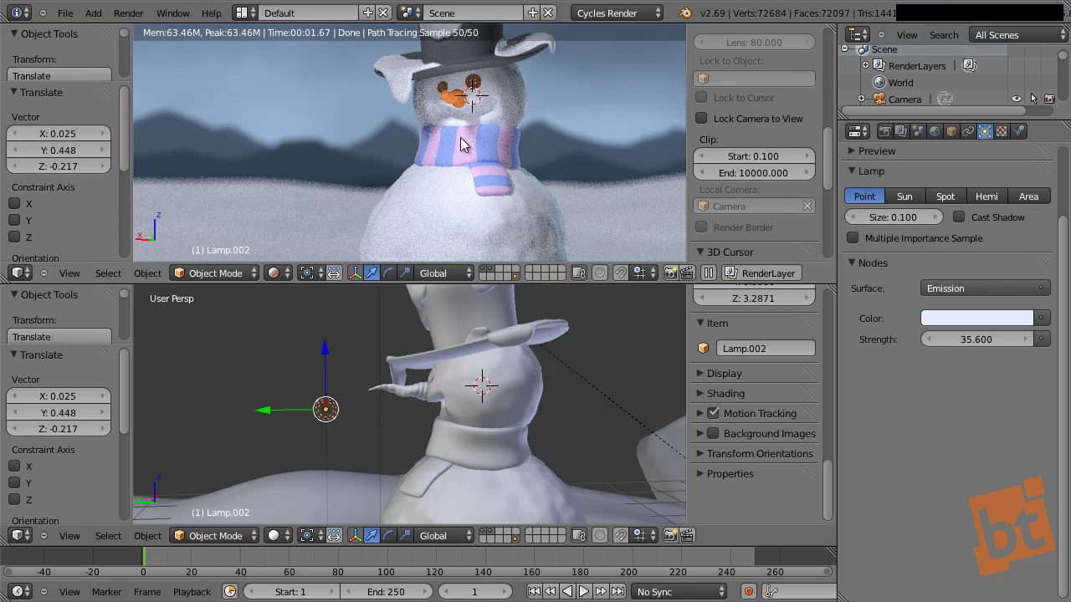
Hide then reveal Lamp.002 to compare the lighting, reselect it and inspect the face up close
key("h")
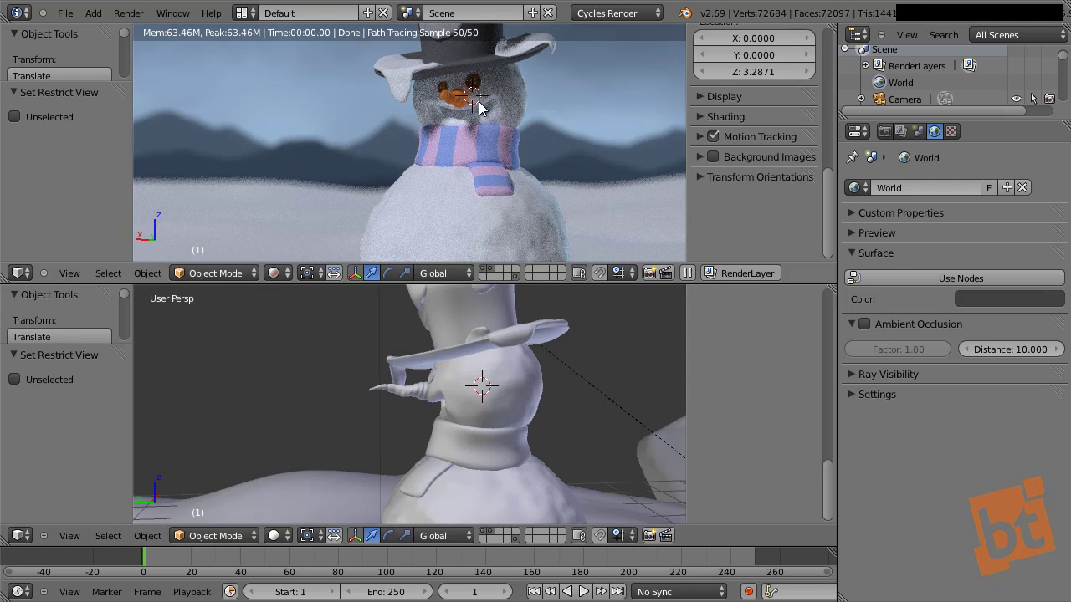
key("alt+h")
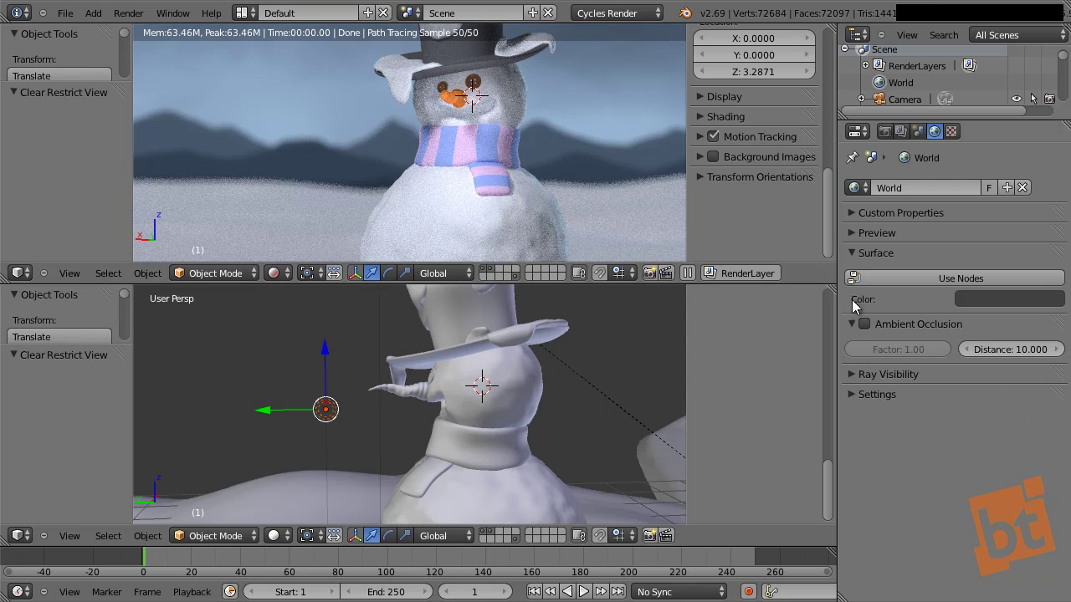
right_click(326, 419)
left_click(985, 317)
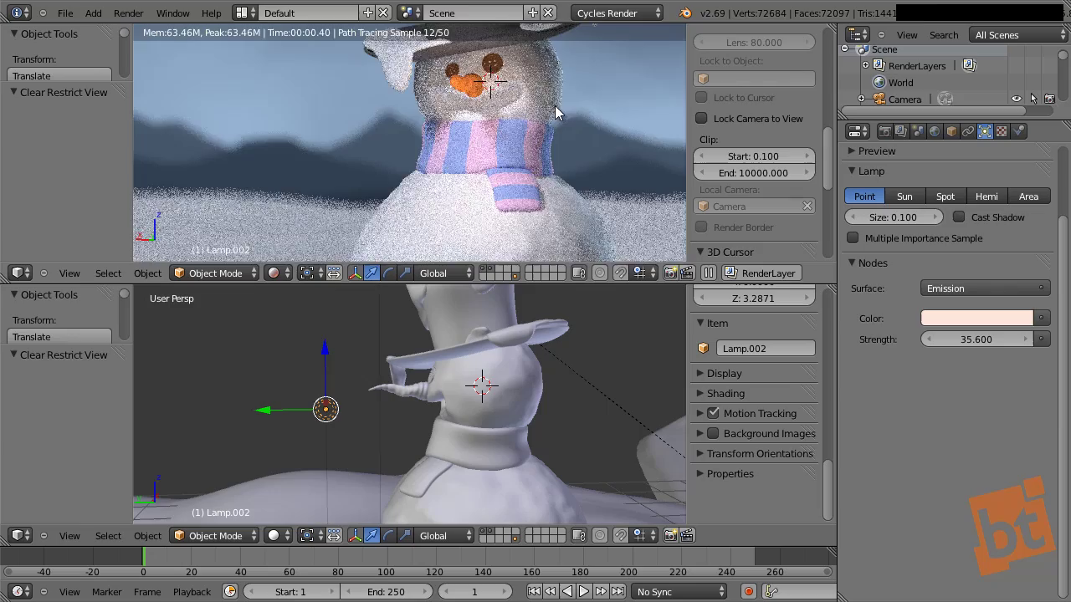
middle_click(548, 161)
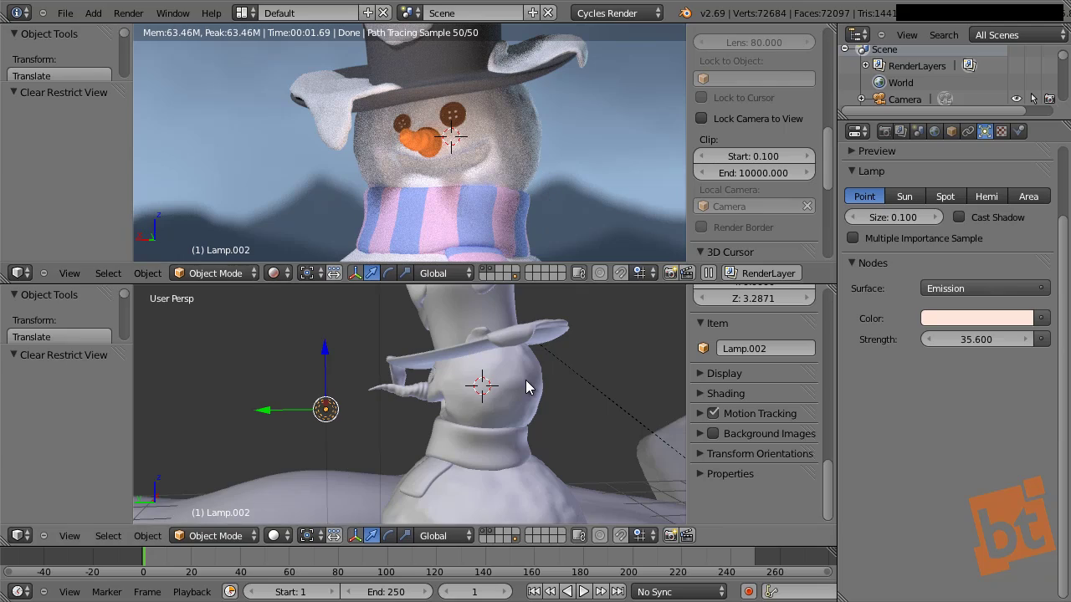
Orbit to another side of the snowman, select Lamp.002 and start repositioning it
middle_click(423, 429)
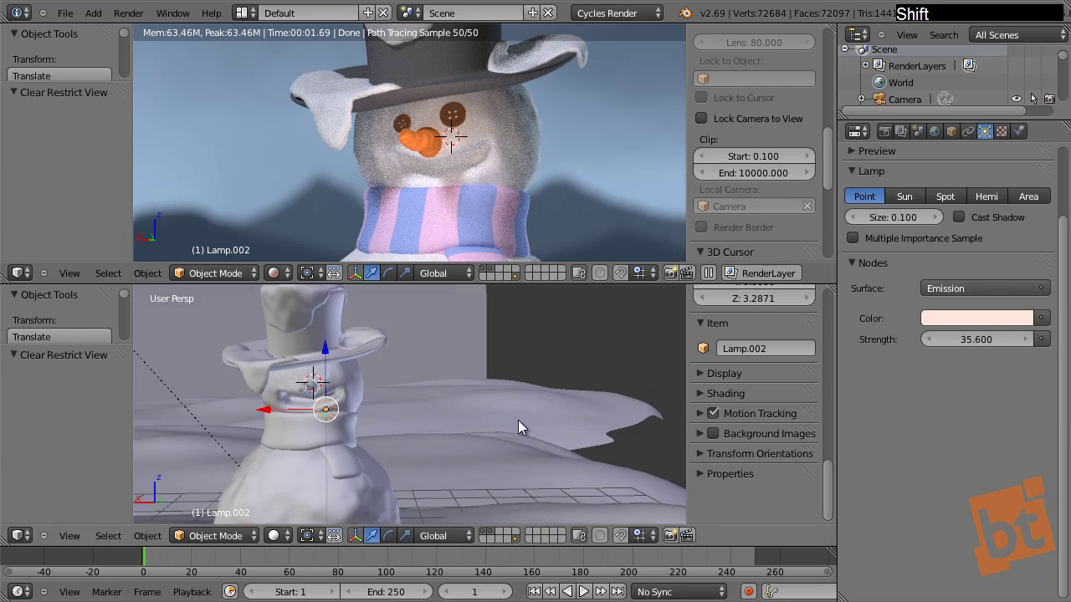
key("g")
left_click(460, 417)
key("s")
right_click(612, 354)
left_click(989, 348)
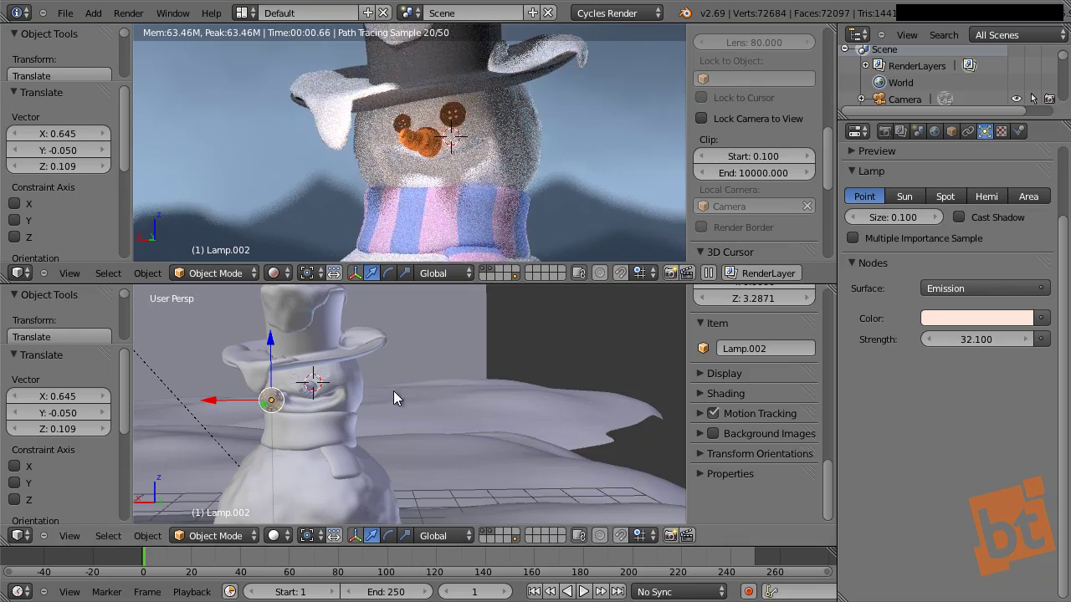
Move Lamp.002 up to sit just beneath the hat brim in front of the face
key("g")
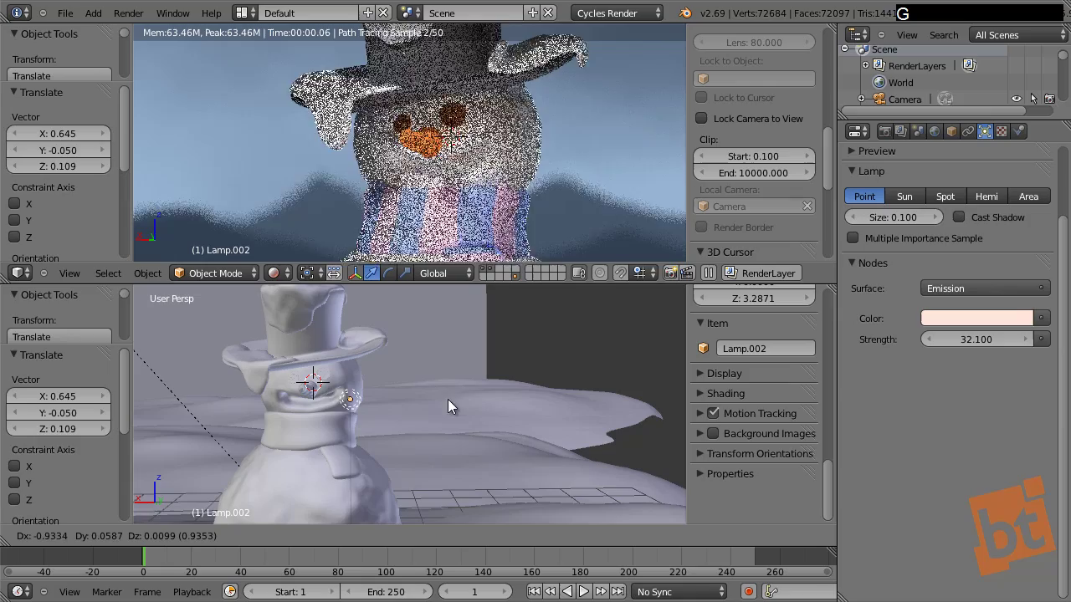
left_click(426, 403)
key("g")
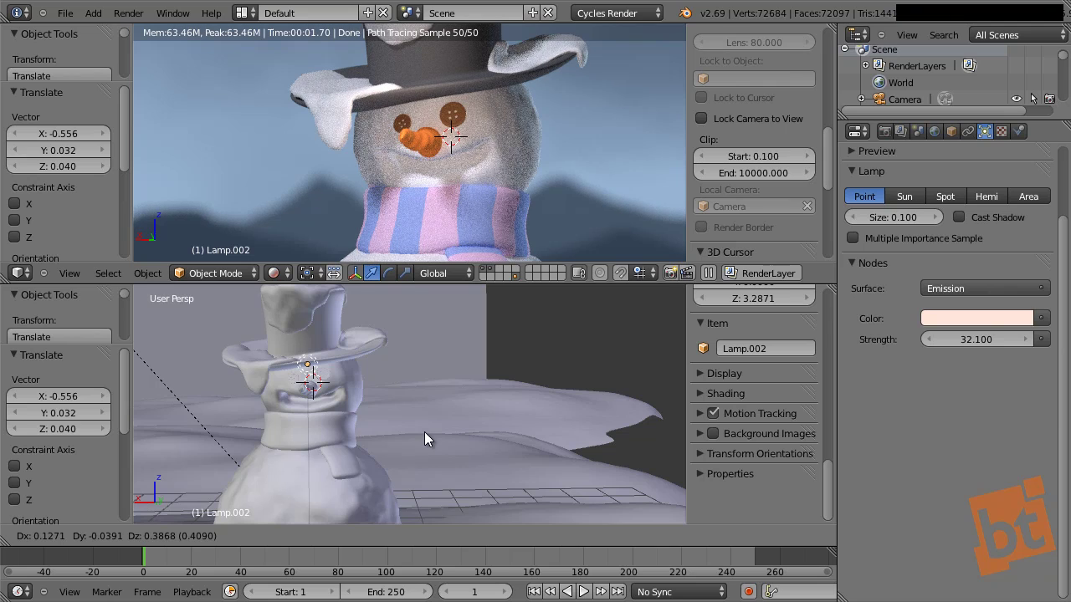
left_click(429, 437)
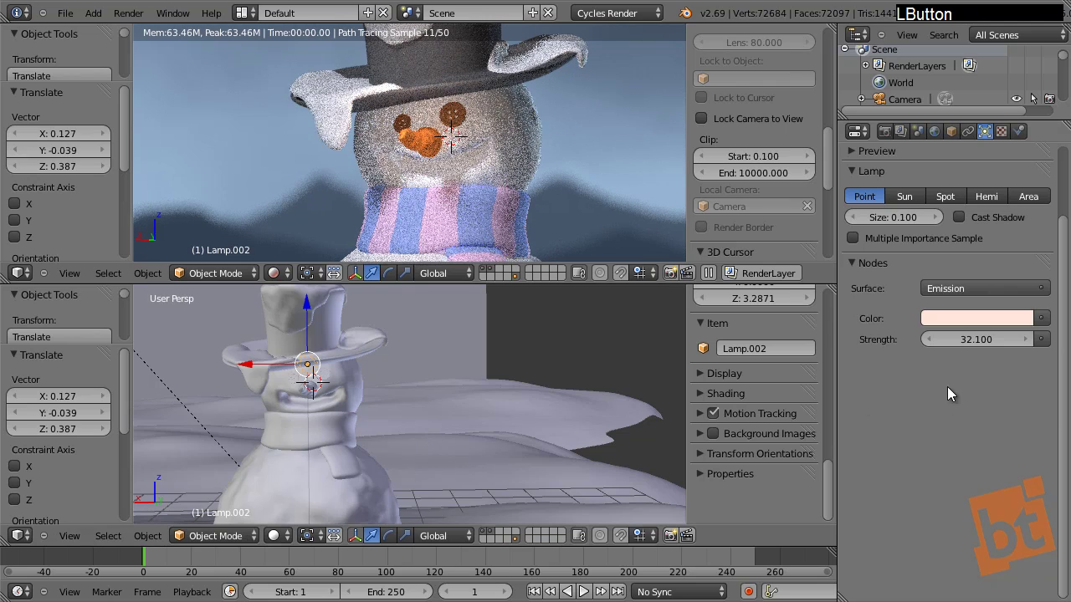
key("2")
key("5")
key("Return")
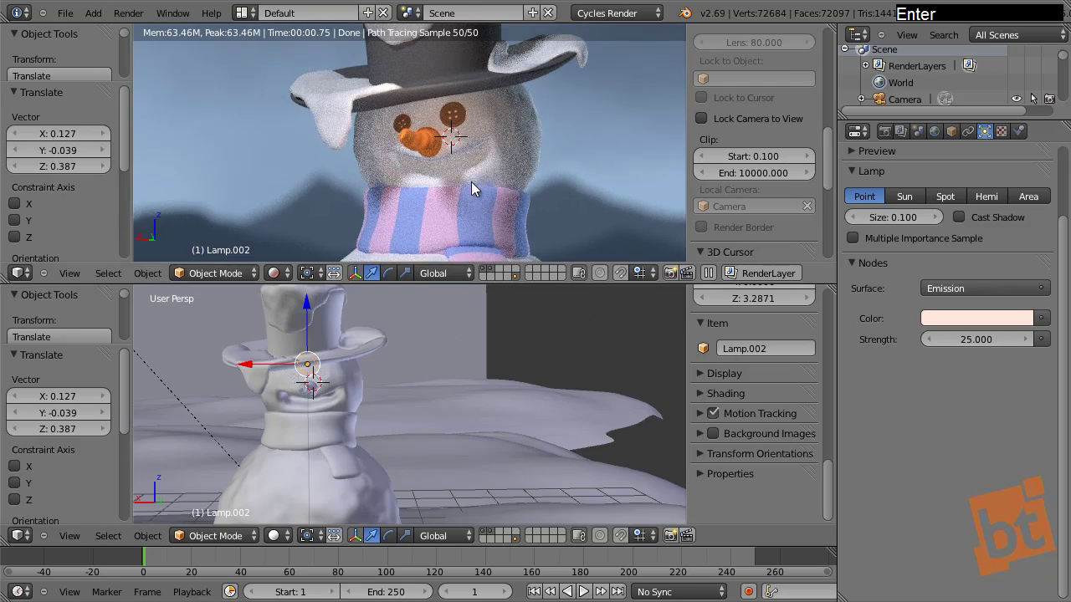
Frame the whole snowman in the preview and save the scene as the next numbered file, 09.blend
middle_click(498, 197)
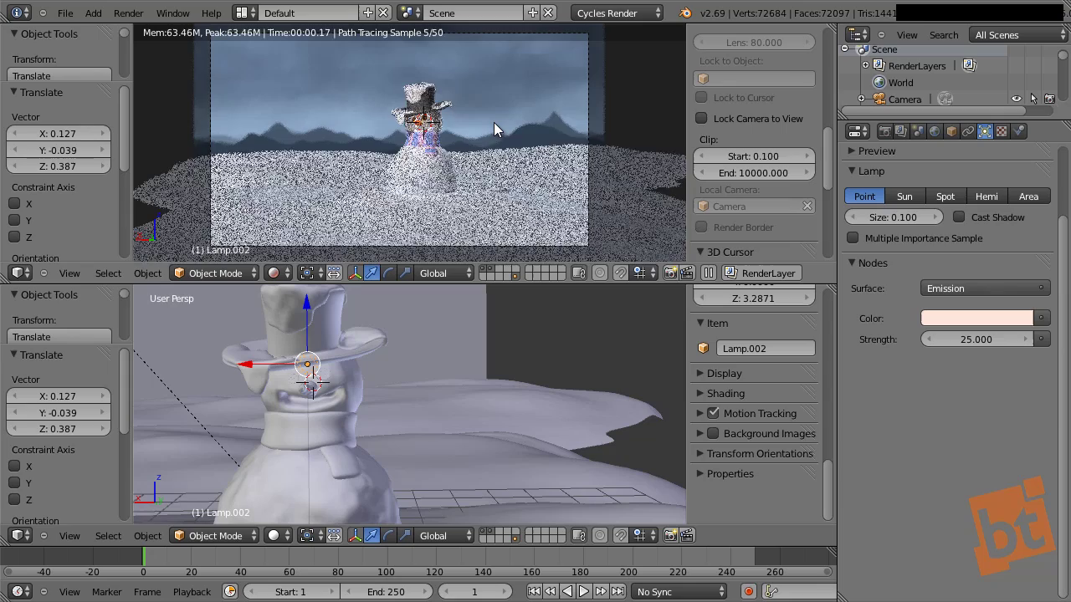
middle_click(504, 133)
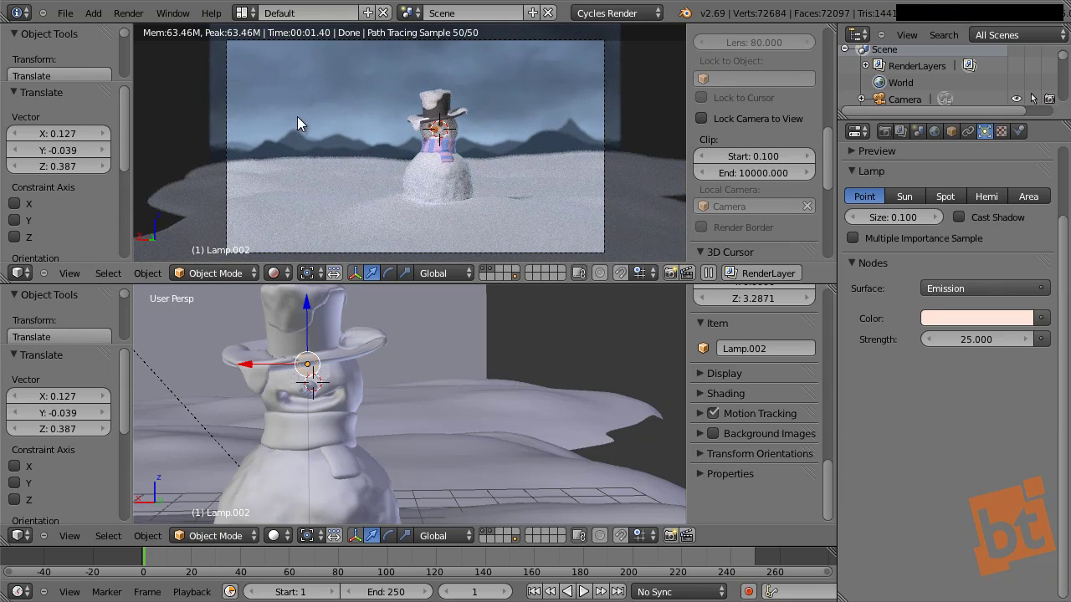
left_click(81, 19)
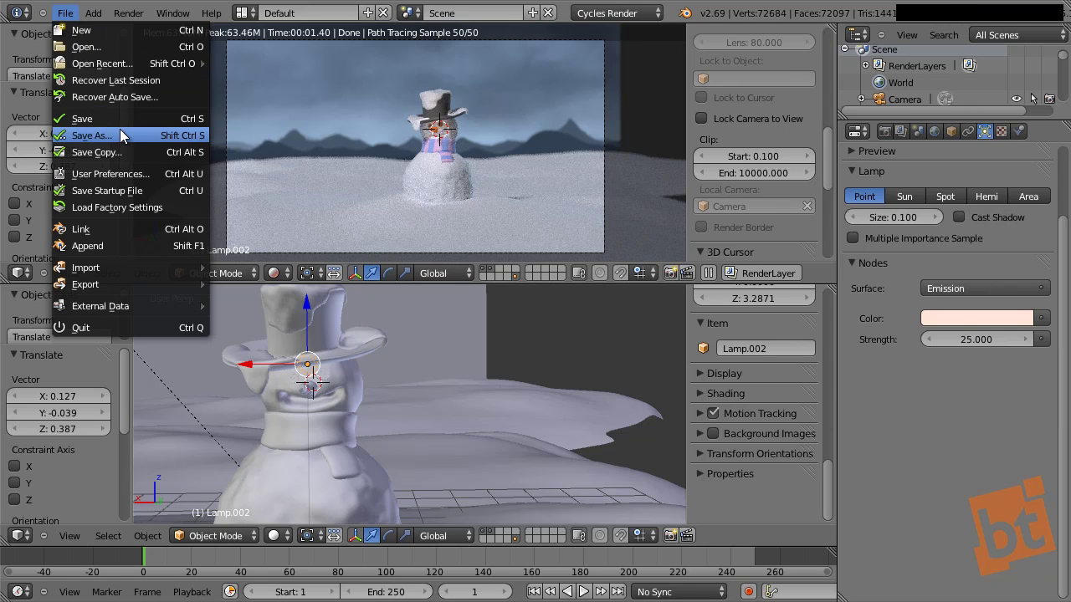
left_click(127, 138)
key("KP_Add")
key("Return")
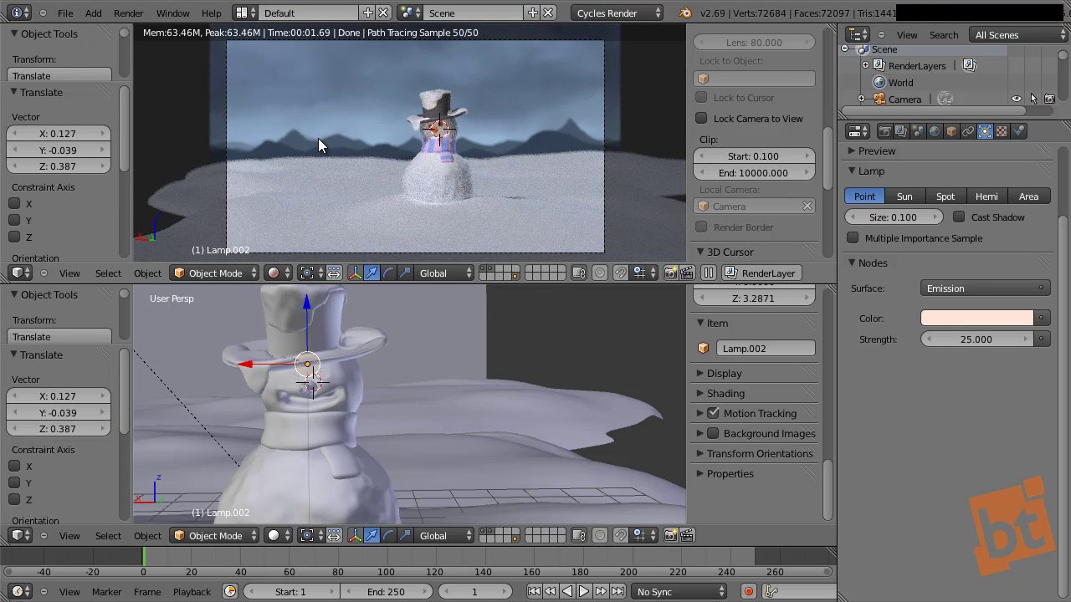
key("F10")
key("F9")
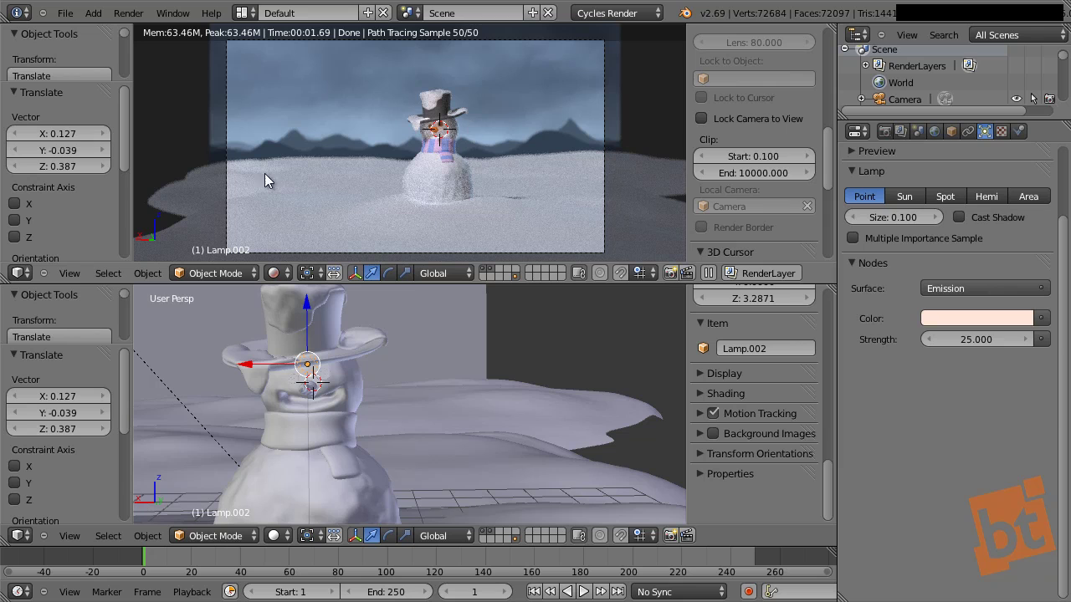
From top view add a cube (Cube.001) over the snowman and scale it to about 4.04
middle_click(461, 414)
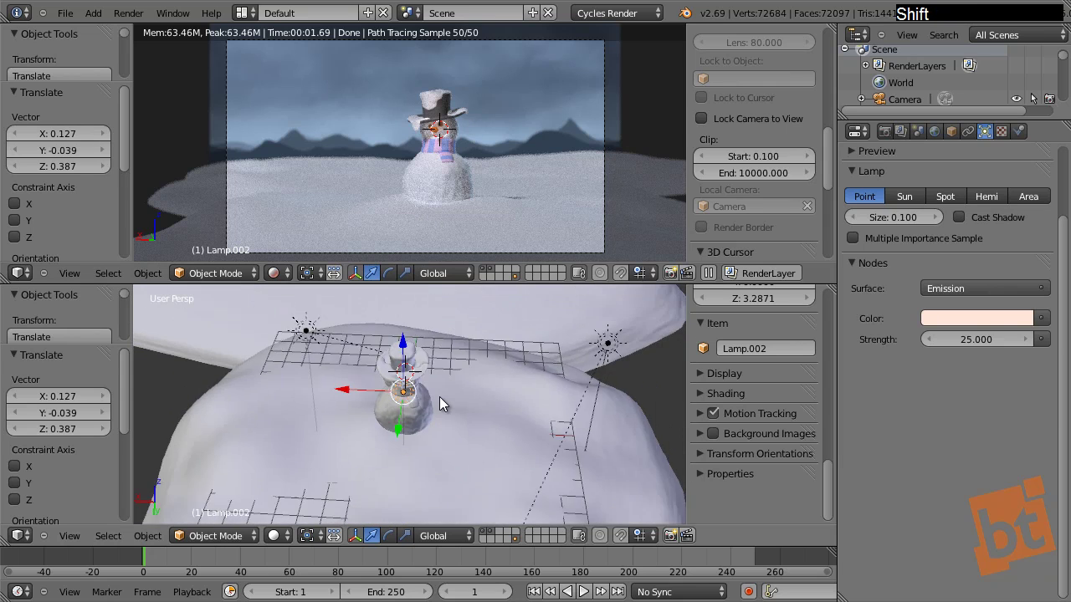
key("KP_7")
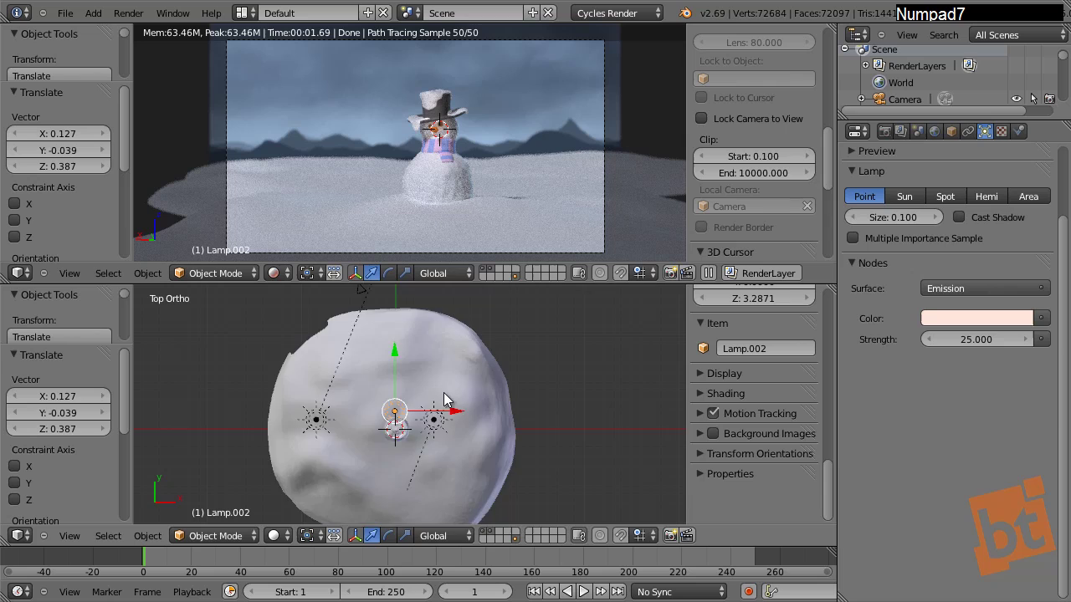
middle_click(380, 393)
key("shift+a")
left_click(619, 377)
key("s")
left_click(615, 467)
middle_click(399, 425)
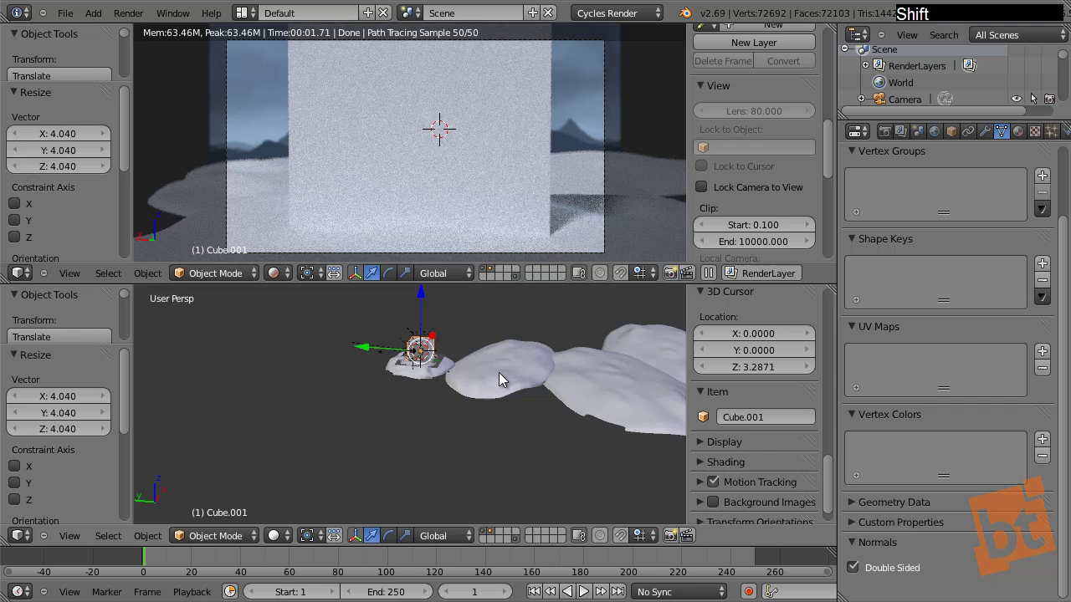
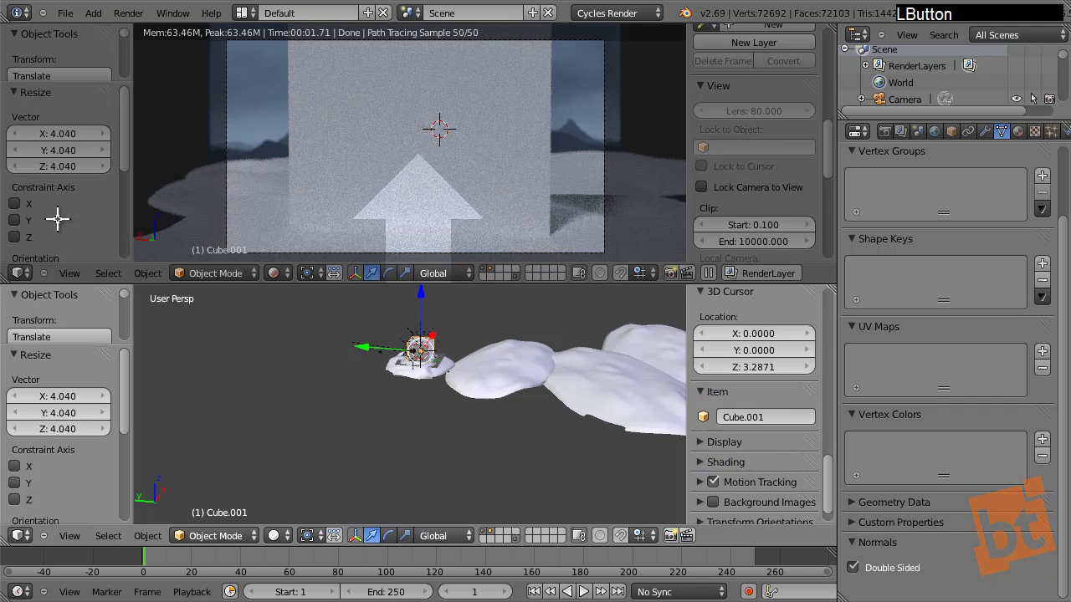
Scale Cube.001 along X then Y into a wide flat slab under the scene
middle_click(462, 369)
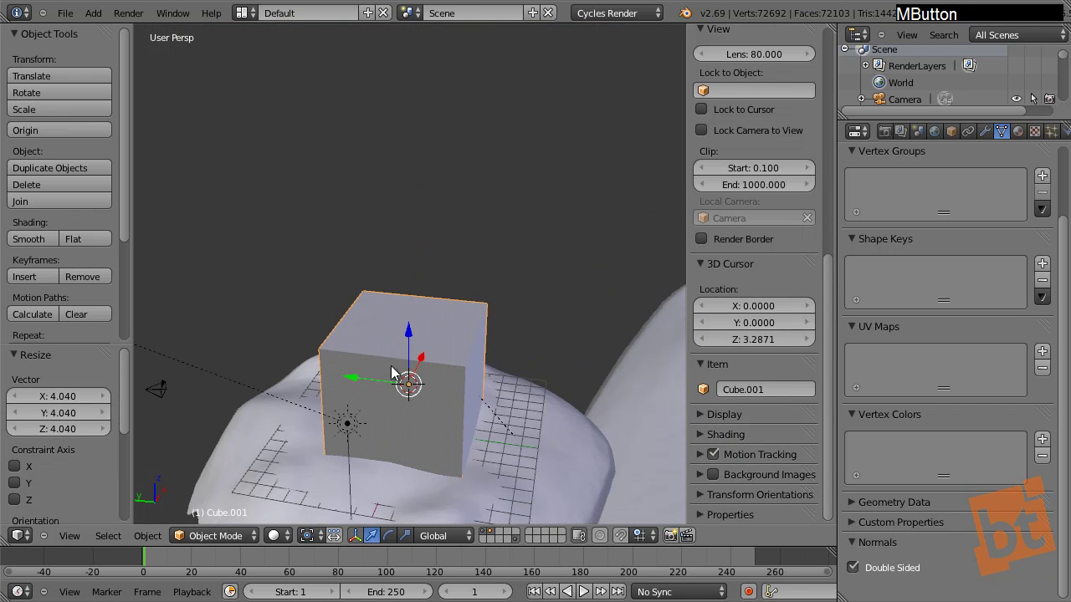
middle_click(432, 362)
left_click(324, 395)
middle_click(332, 447)
key("s")
key("x")
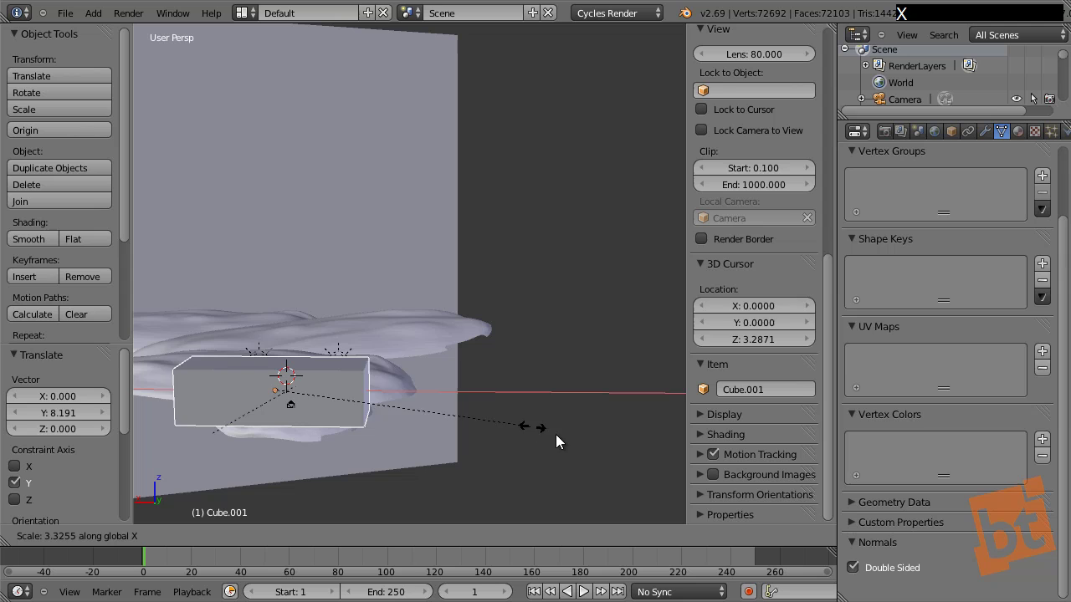
left_click(630, 447)
middle_click(427, 397)
key("s")
key("y")
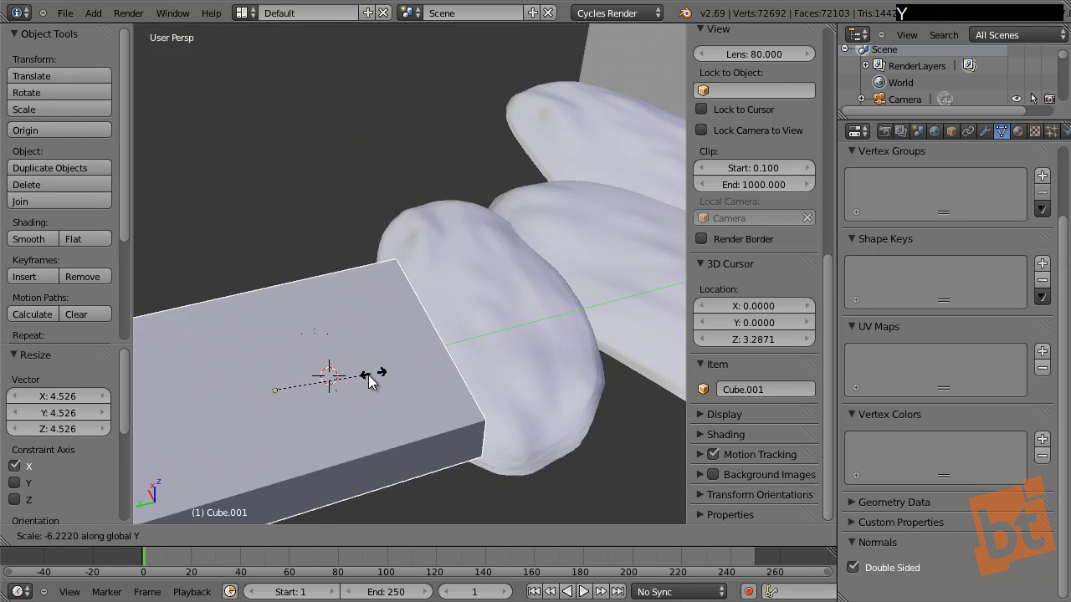
left_click(373, 381)
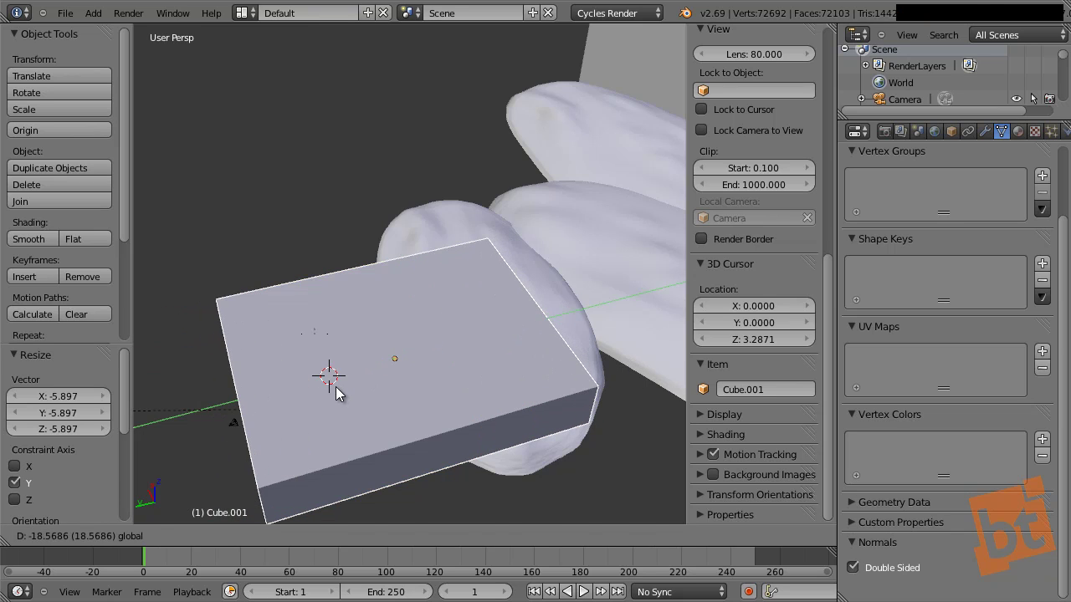
In Edit Mode raise the slab's top face about 13.7 units along Z to make a tall box
middle_click(362, 394)
key("Tab")
right_click(391, 334)
key("g")
key("z")
left_click(464, 268)
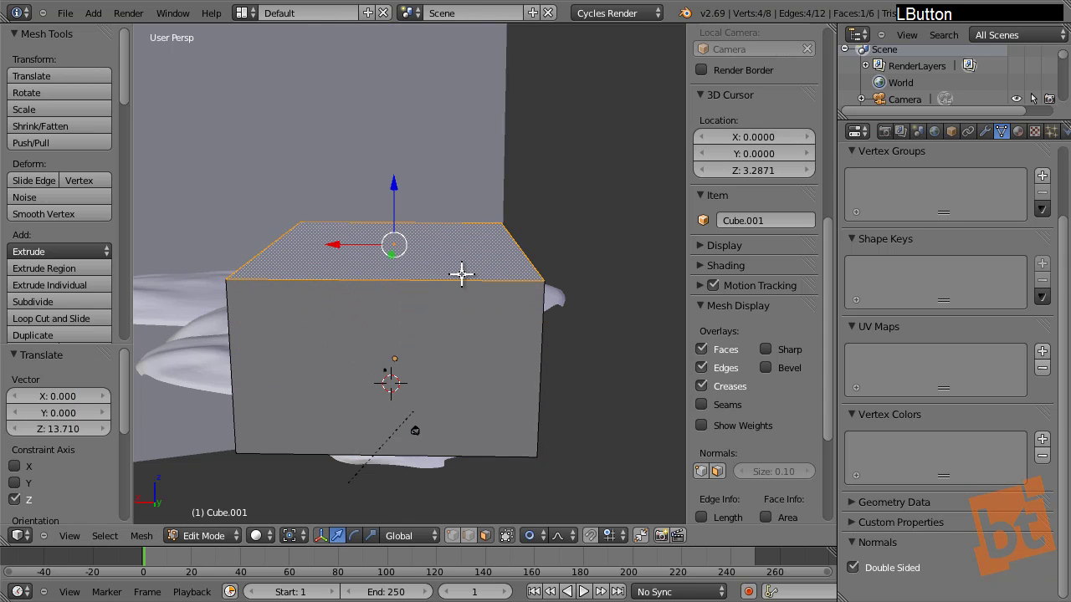
In camera wireframe view push the box's left wall about 34.6 units outward along X, then leave Edit Mode
key("KP_0")
key("z")
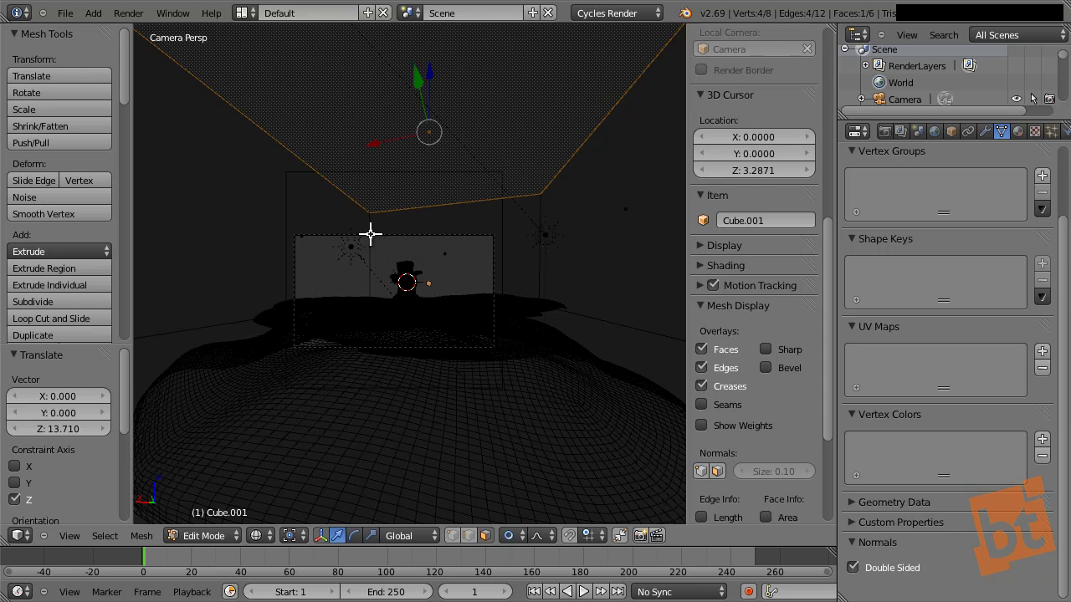
right_click(312, 225)
left_click(256, 234)
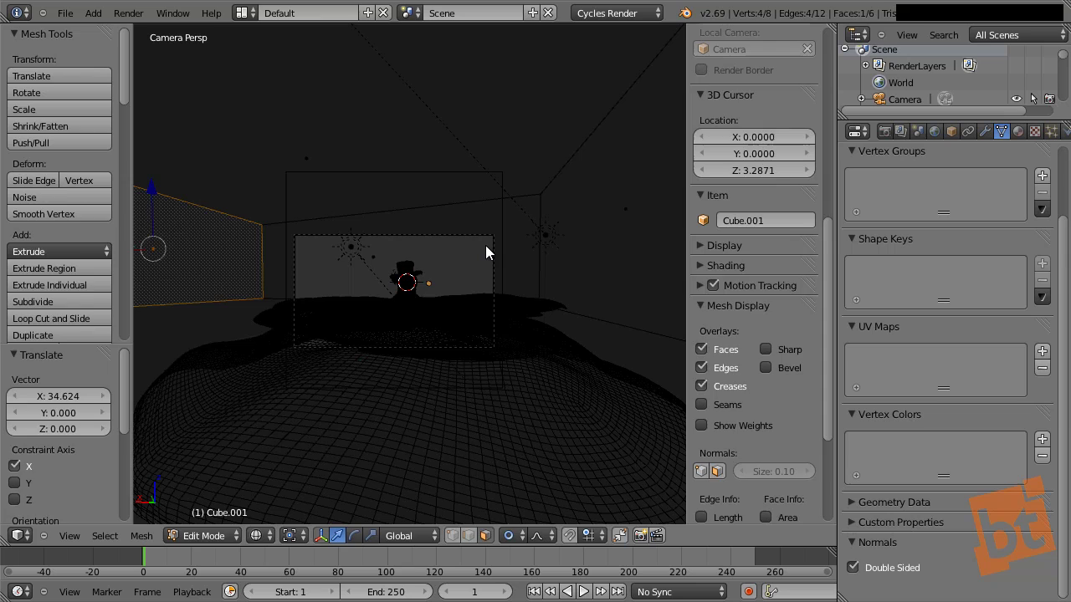
key("Tab")
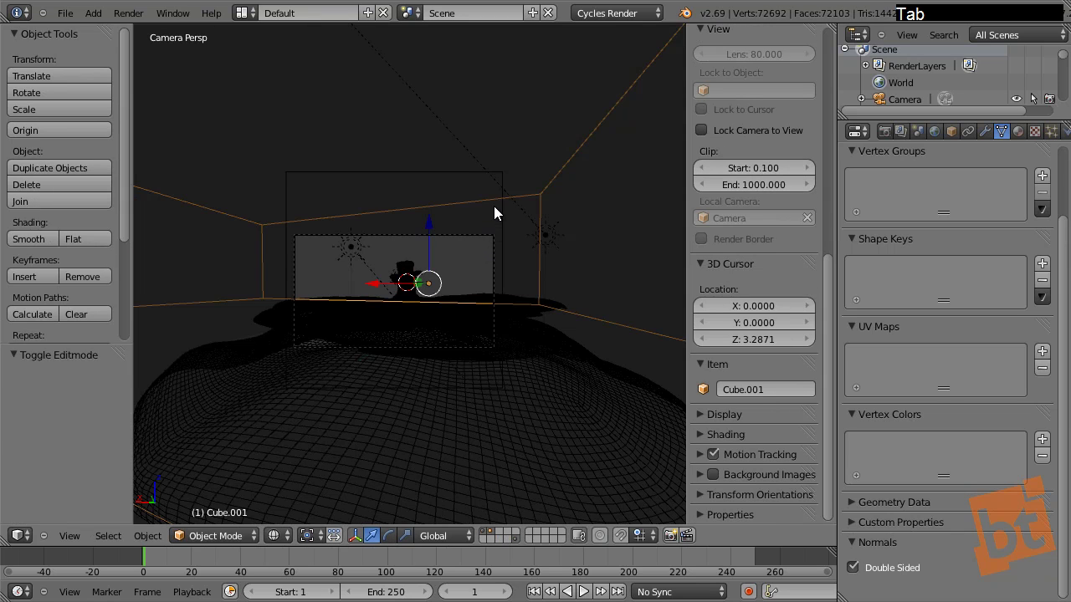
Create a new empty scene and name it snow_particles
middle_click(503, 224)
middle_click(507, 239)
middle_click(386, 393)
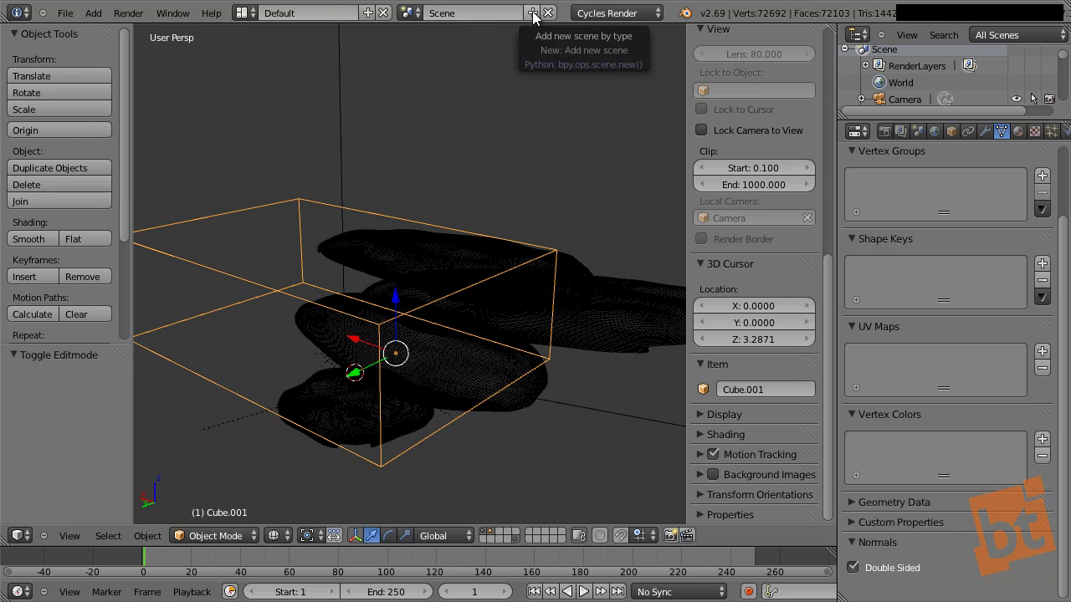
left_click(537, 17)
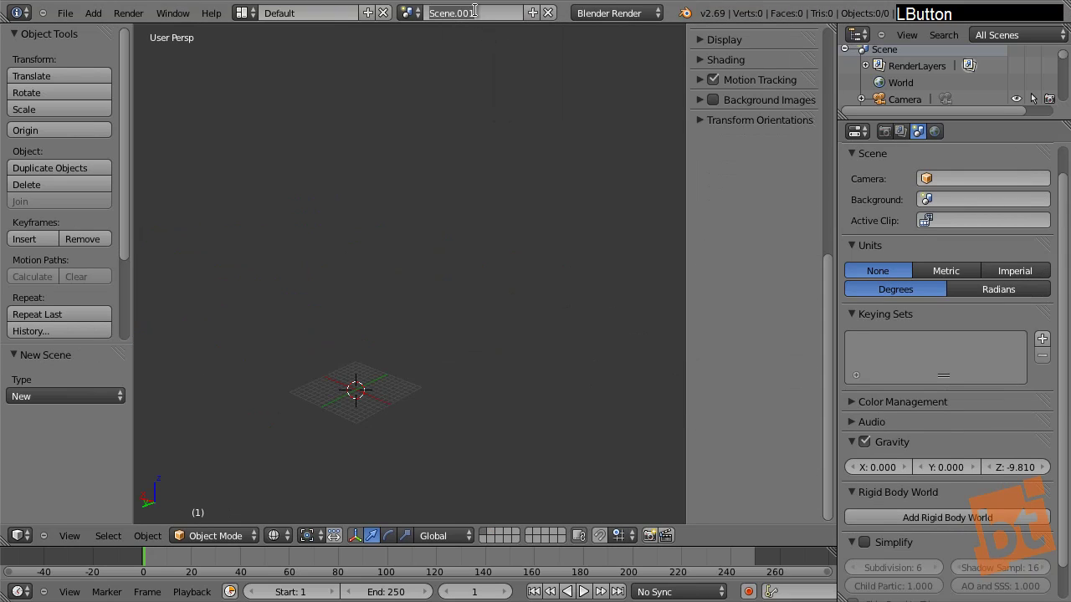
key("s")
key("o")
key("w")
key("p")
key("a")
key("r")
key("t")
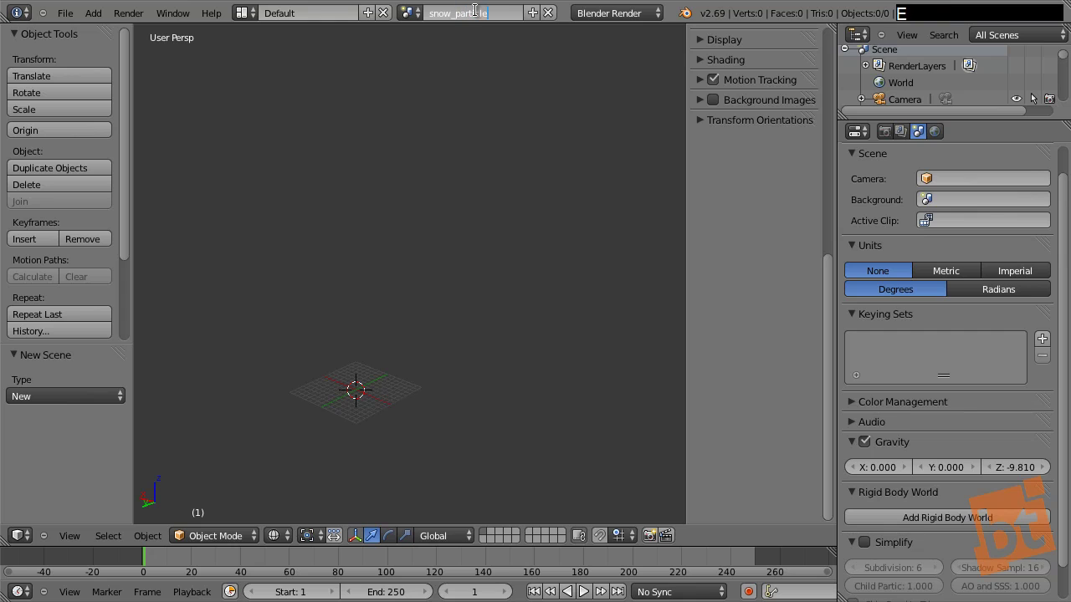
key("Return")
Switch back to the original scene and rename it Snowman
left_click(410, 7)
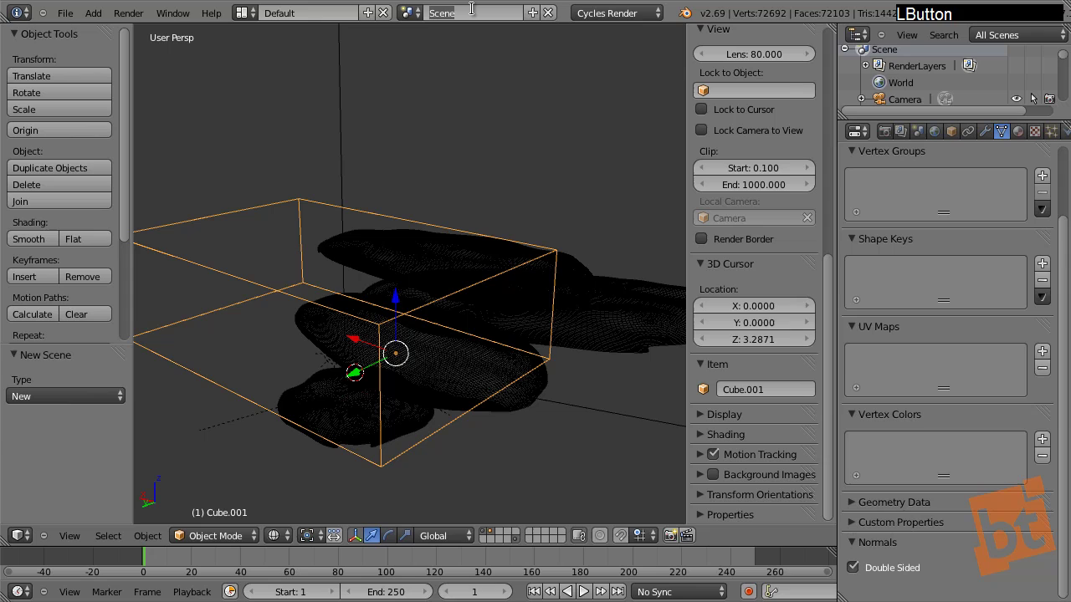
key("shift+s")
key("n")
key("o")
key("w")
key("m")
key("a")
key("n")
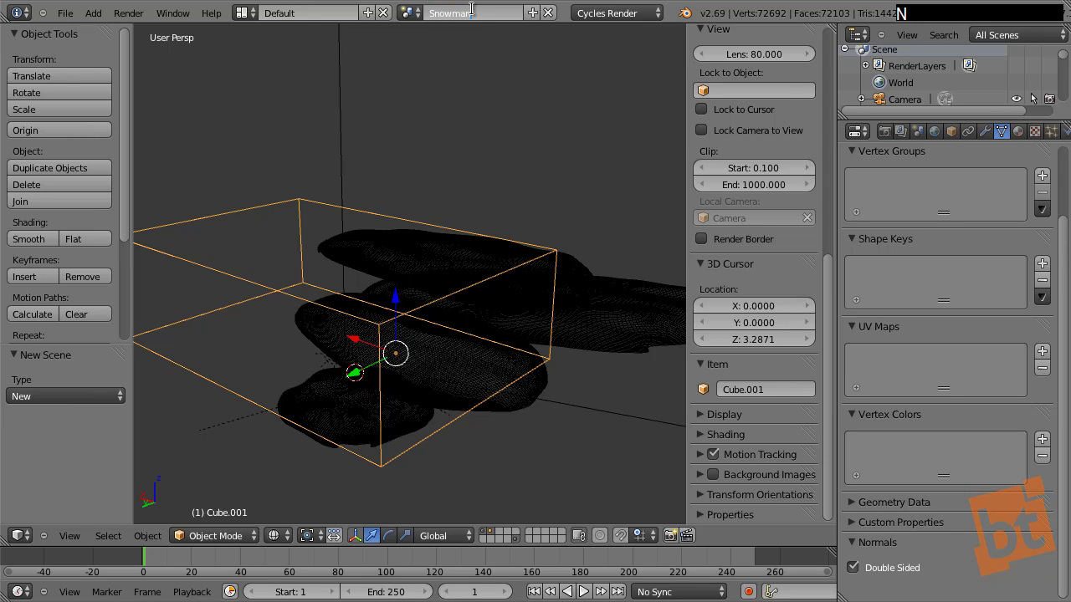
key("Return")
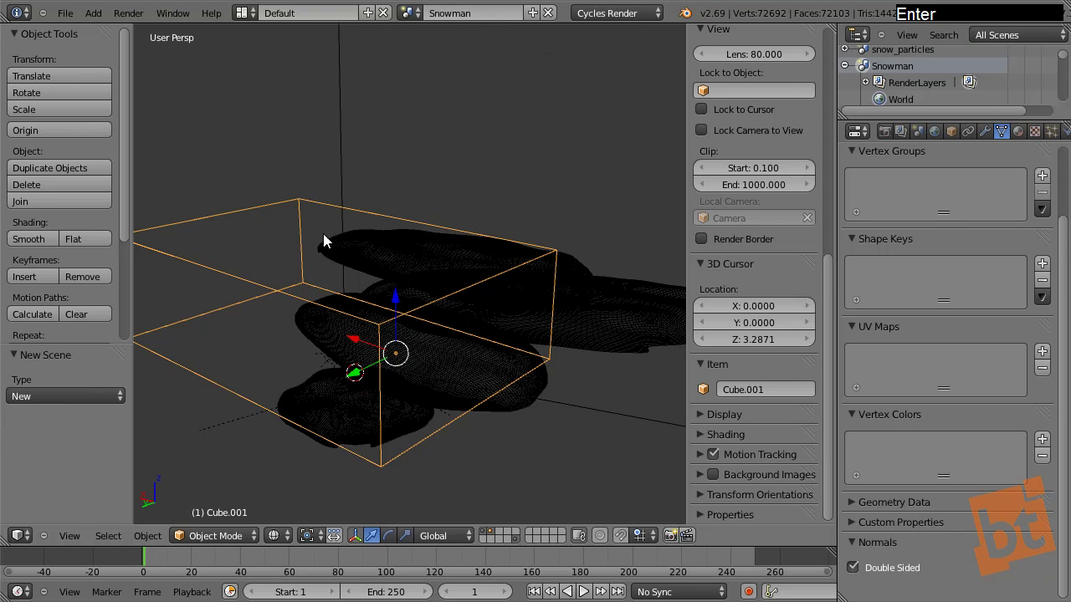
Link Cube.001 into the snow_particles scene with Ctrl+L, check it there, and return to Snowman
right_click(297, 209)
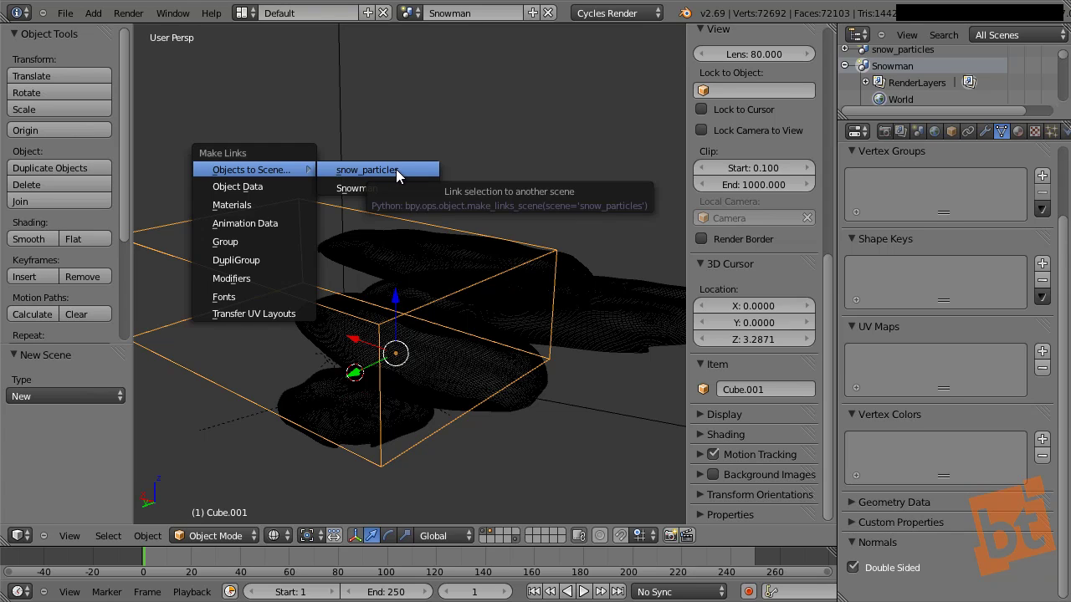
left_click(401, 175)
right_click(295, 201)
left_click(405, 6)
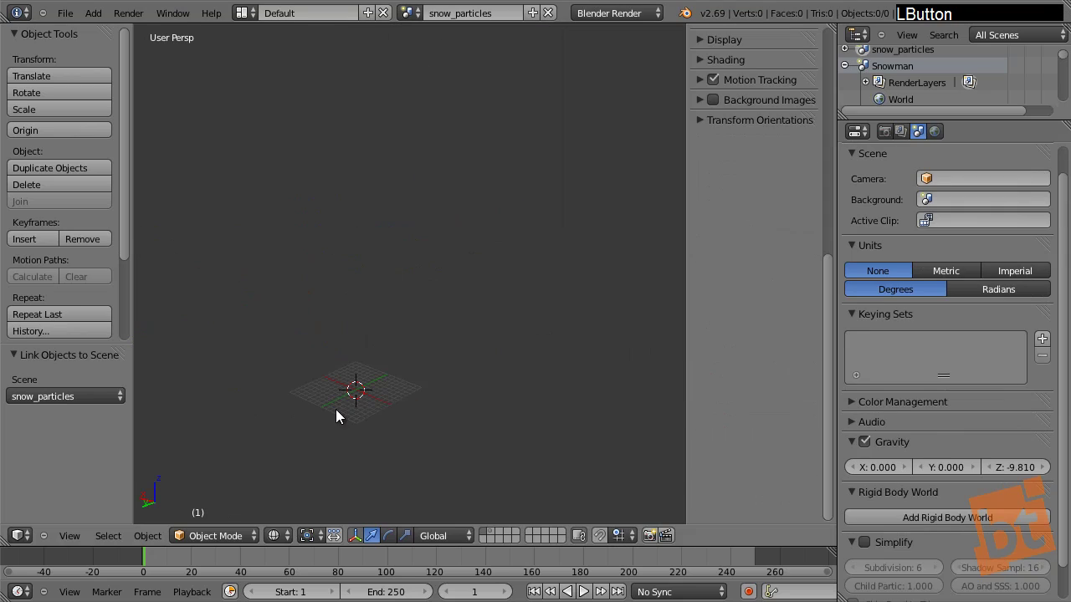
left_click(496, 538)
right_click(393, 305)
left_click(416, 15)
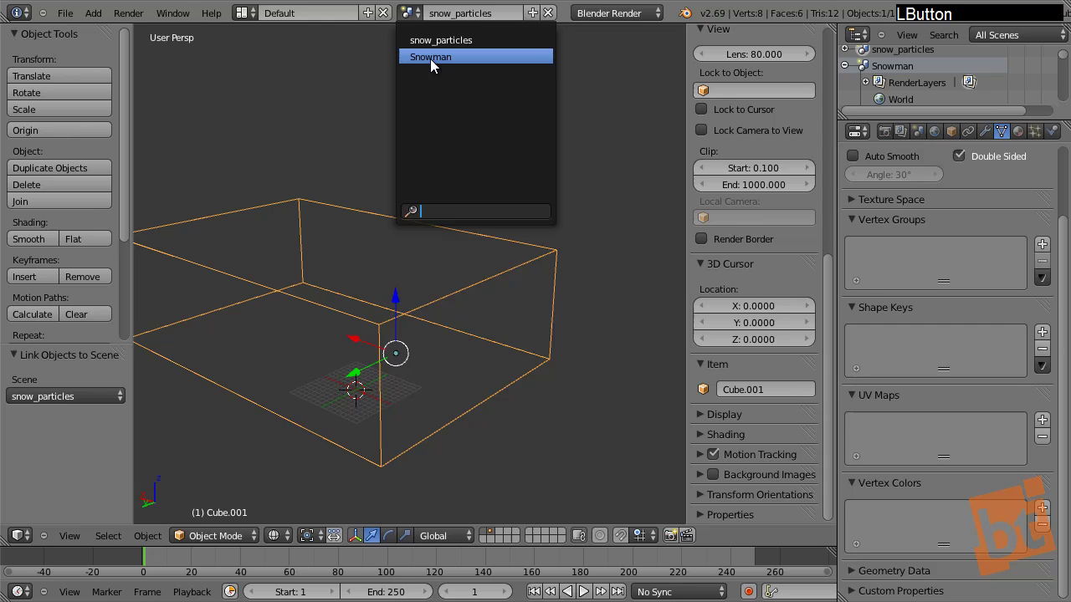
left_click(499, 539)
right_click(442, 293)
Move the box onto a separate layer and show that layer alongside the snowman's
key("x")
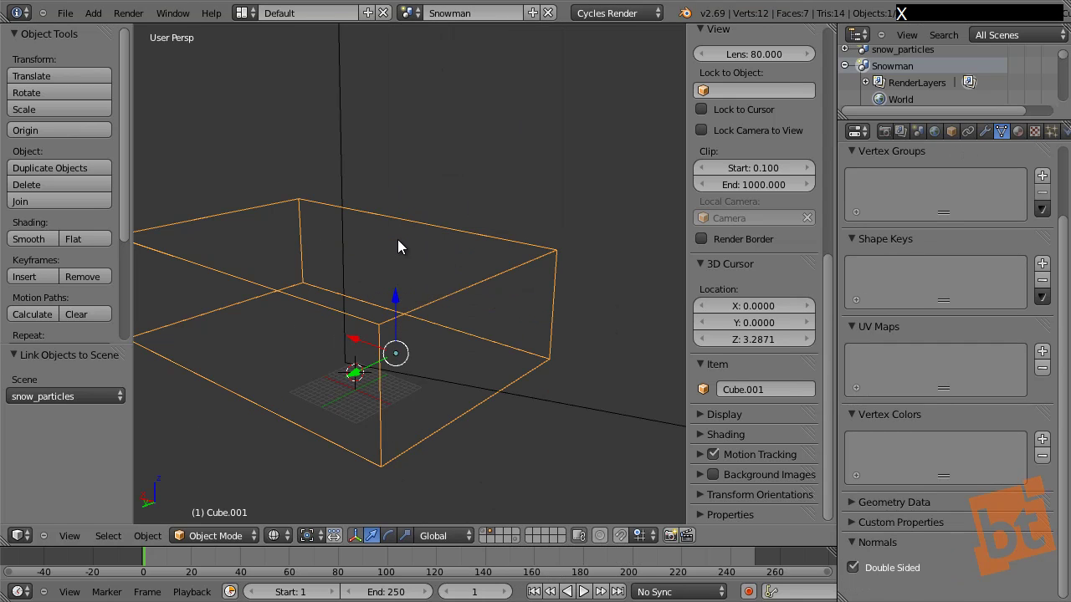
key("m")
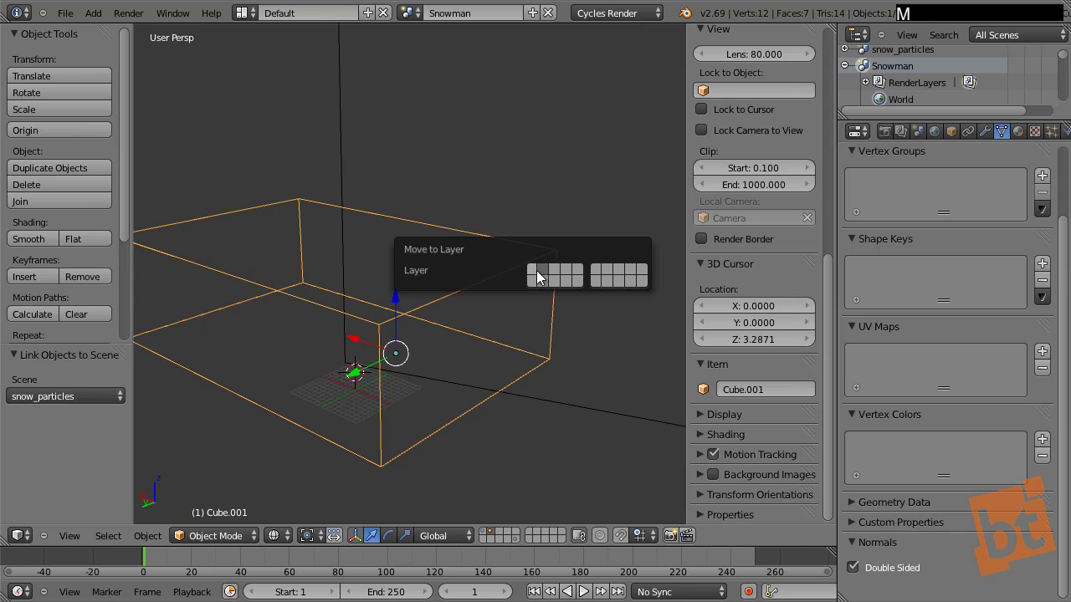
left_click(562, 275)
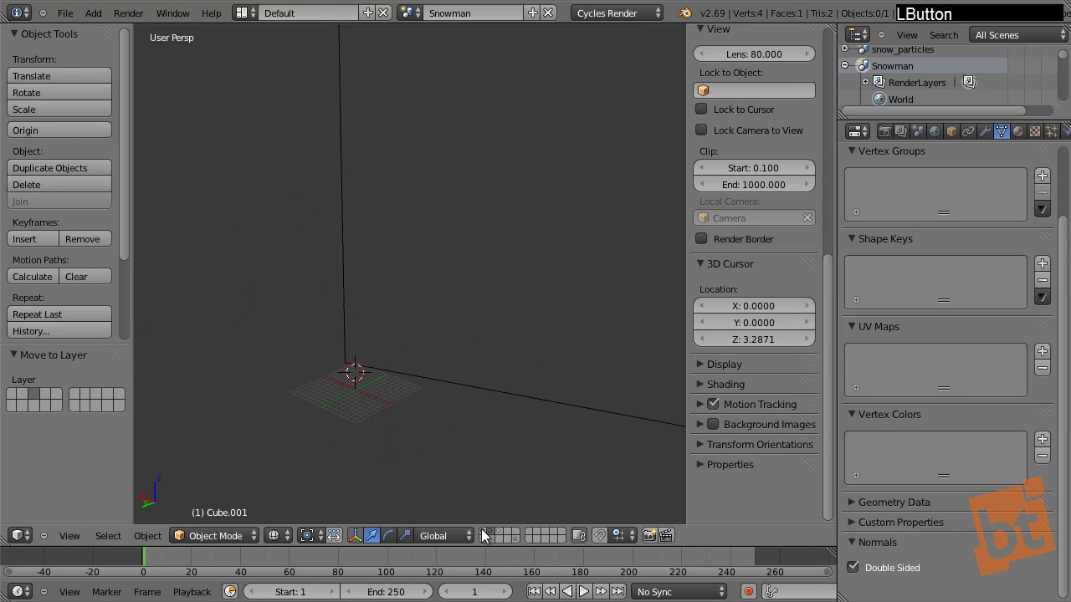
left_click(505, 535)
left_click(496, 535)
left_click(496, 536)
left_click(495, 536)
left_click(495, 535)
Review the box and snowman from several angles and via the scene selector and layer buttons
middle_click(473, 324)
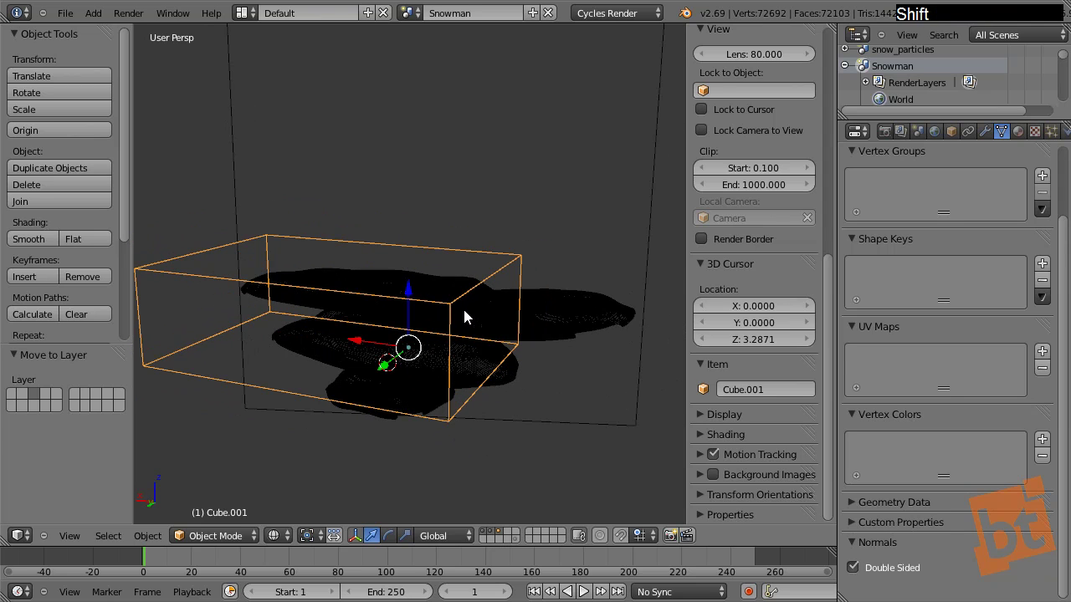
right_click(227, 146)
key("a")
middle_click(329, 300)
right_click(293, 220)
middle_click(357, 269)
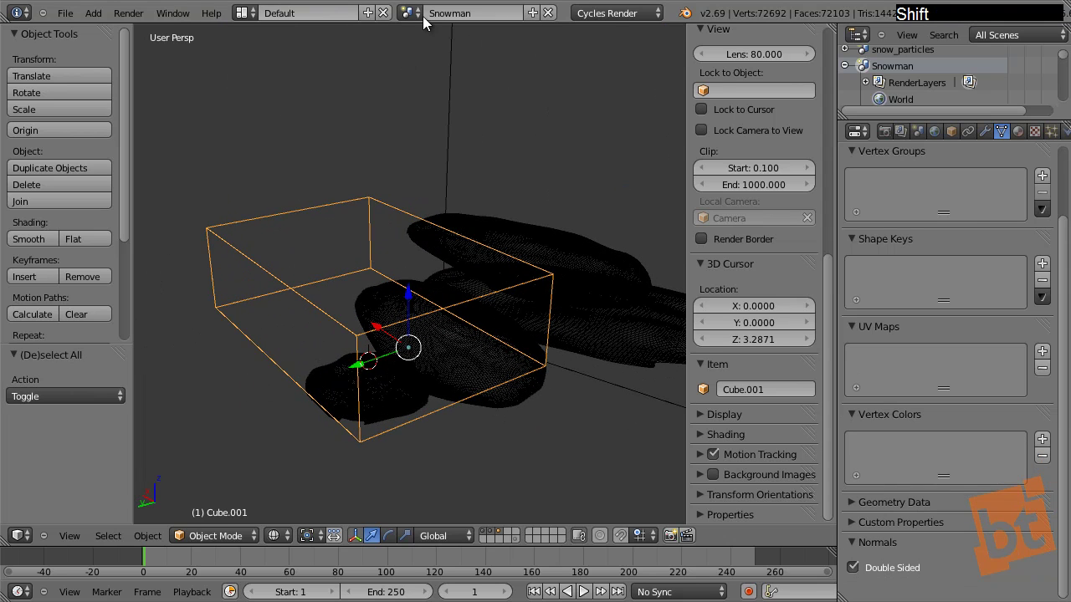
left_click(407, 10)
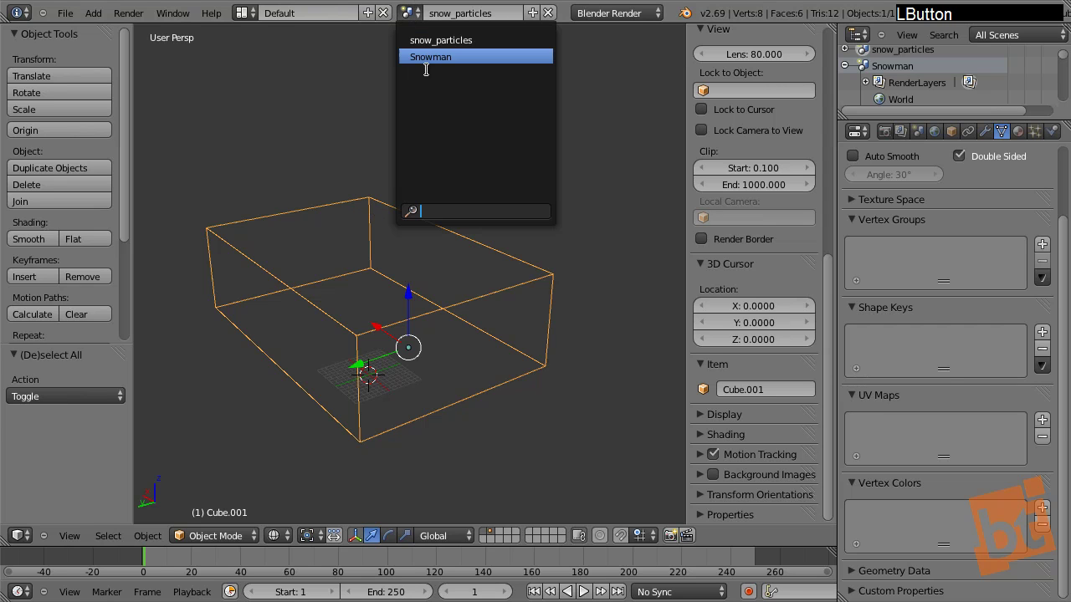
right_click(337, 380)
middle_click(351, 375)
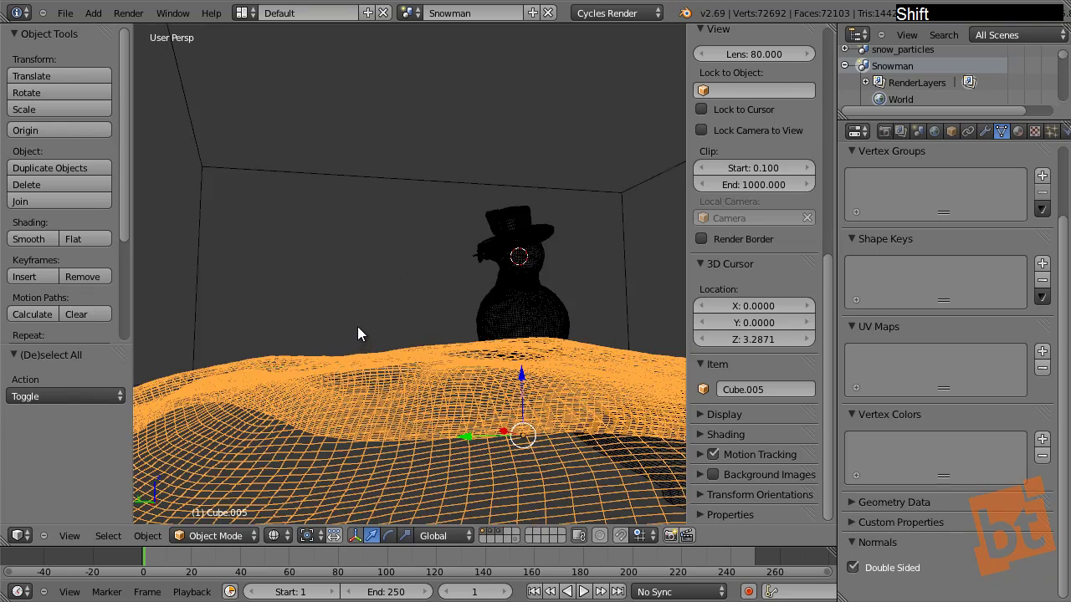
middle_click(384, 330)
left_click(522, 542)
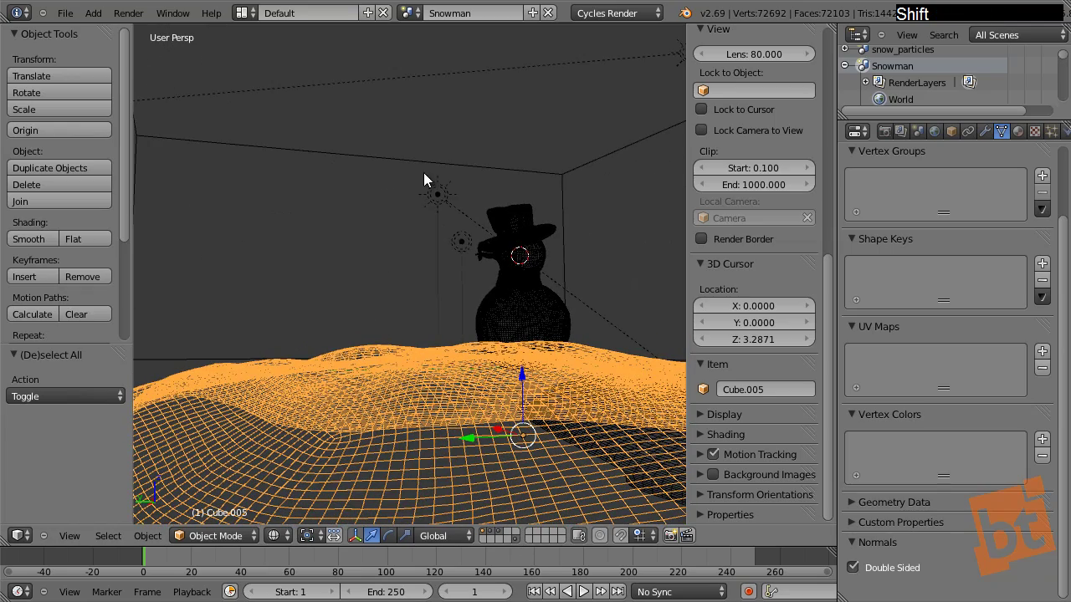
Link the Camera into the snow_particles scene and switch over to that scene
middle_click(448, 209)
right_click(340, 212)
middle_click(384, 214)
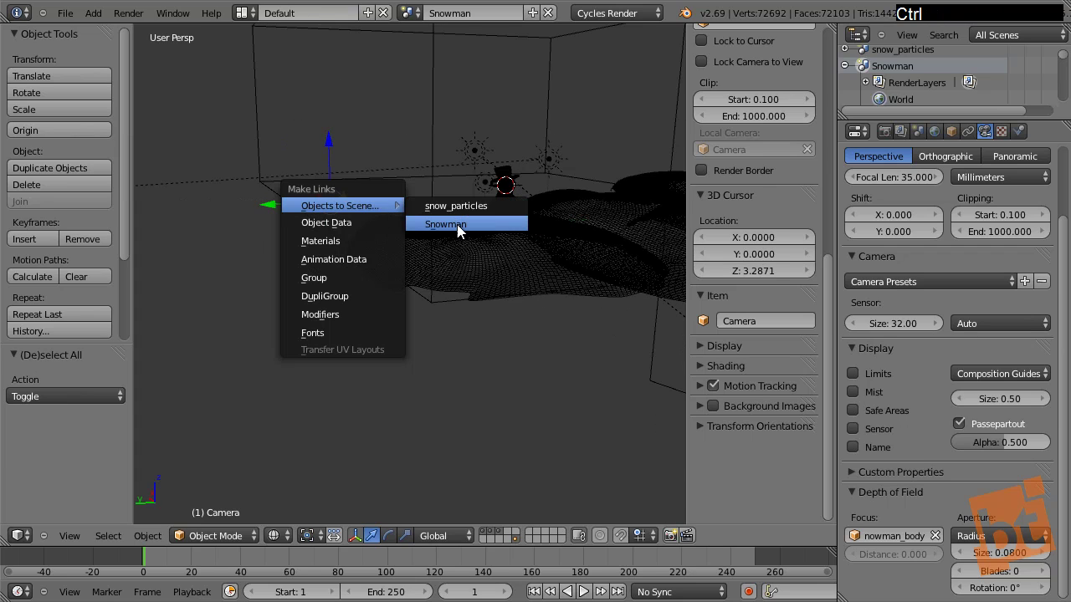
left_click(461, 206)
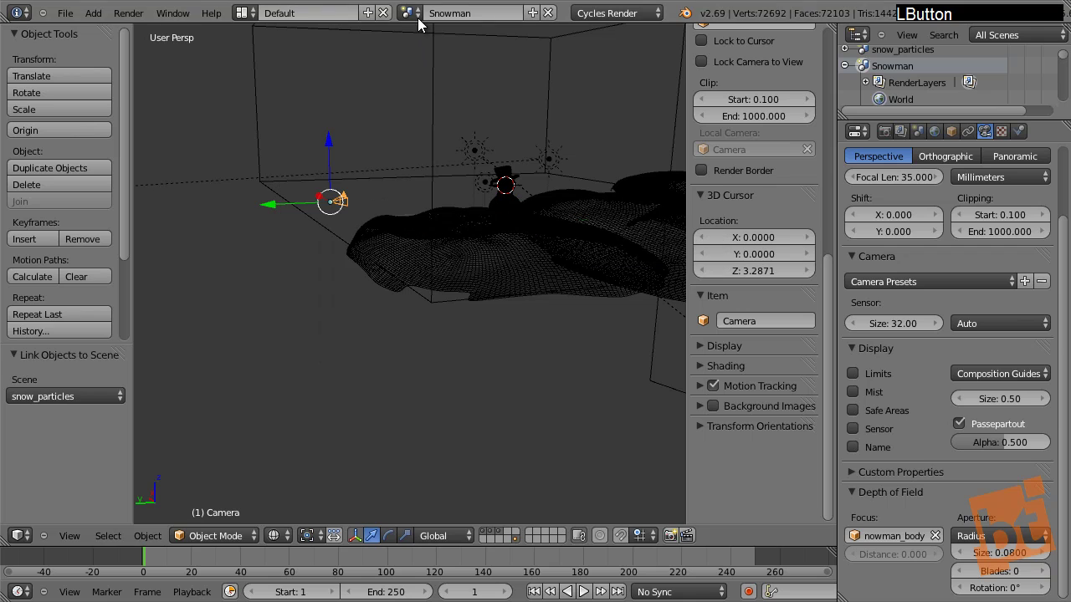
middle_click(375, 214)
left_click(409, 17)
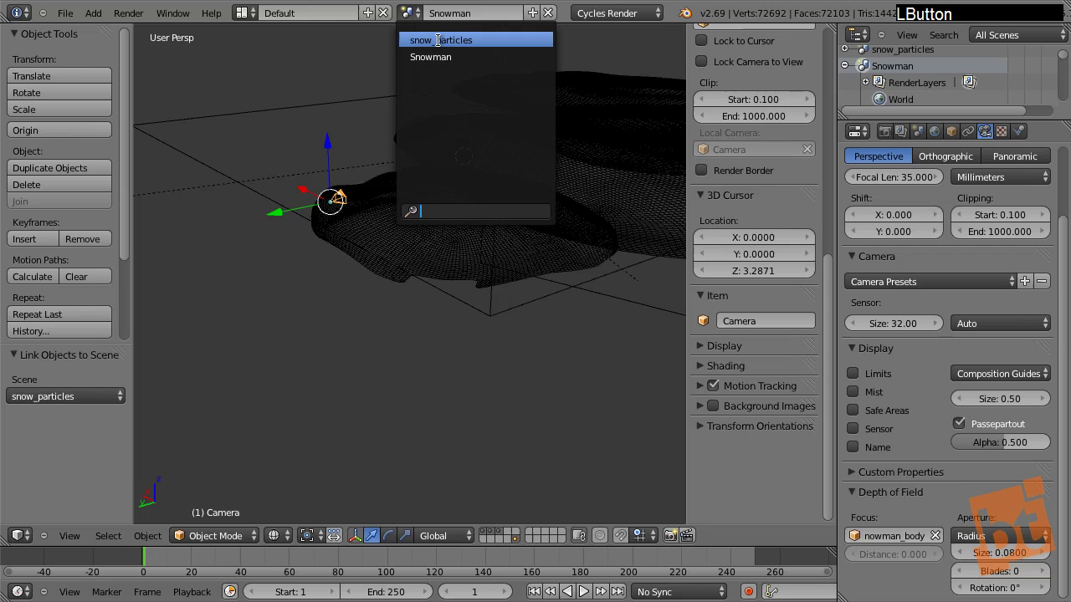
middle_click(470, 168)
left_click(521, 543)
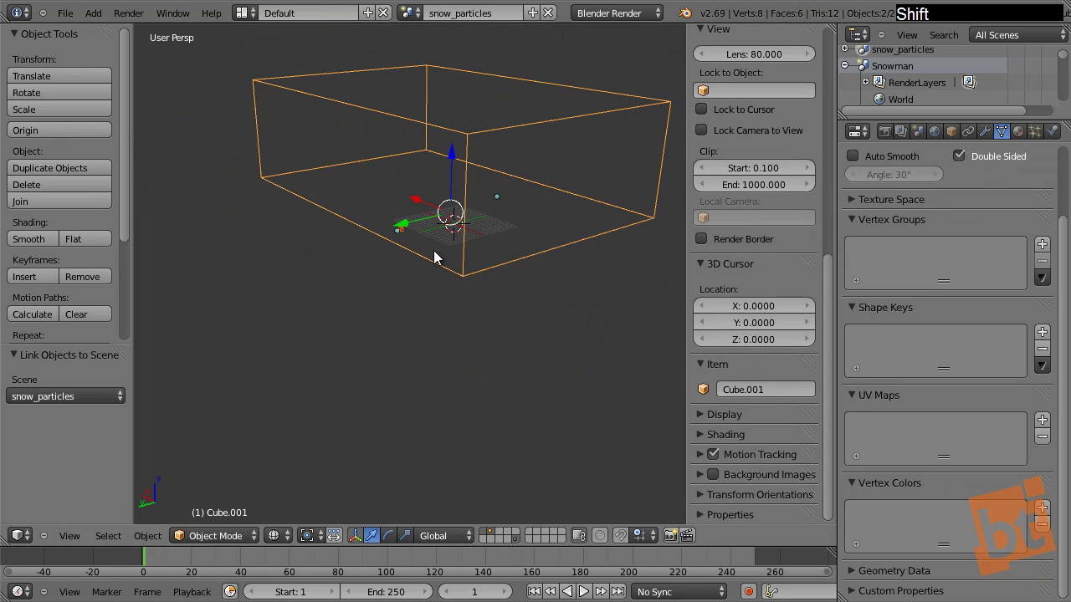
In snow_particles move the linked Camera onto the working layer with M
middle_click(443, 253)
right_click(475, 307)
left_click(494, 539)
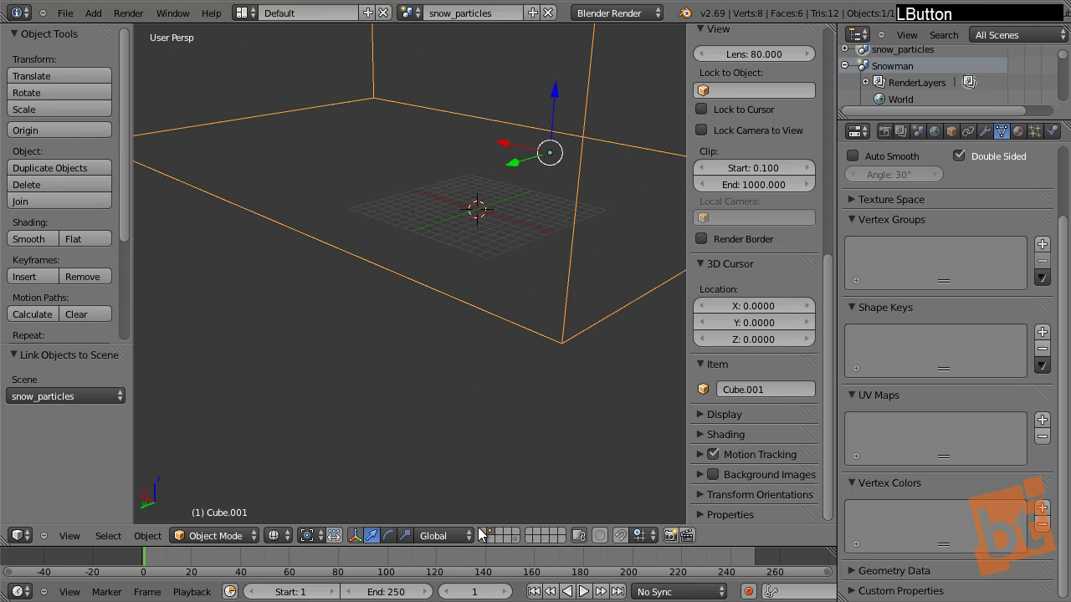
right_click(520, 330)
key("m")
left_click(651, 316)
left_click(523, 548)
Look through the camera in one pane and set the second pane to a straight-down top view
right_click(397, 239)
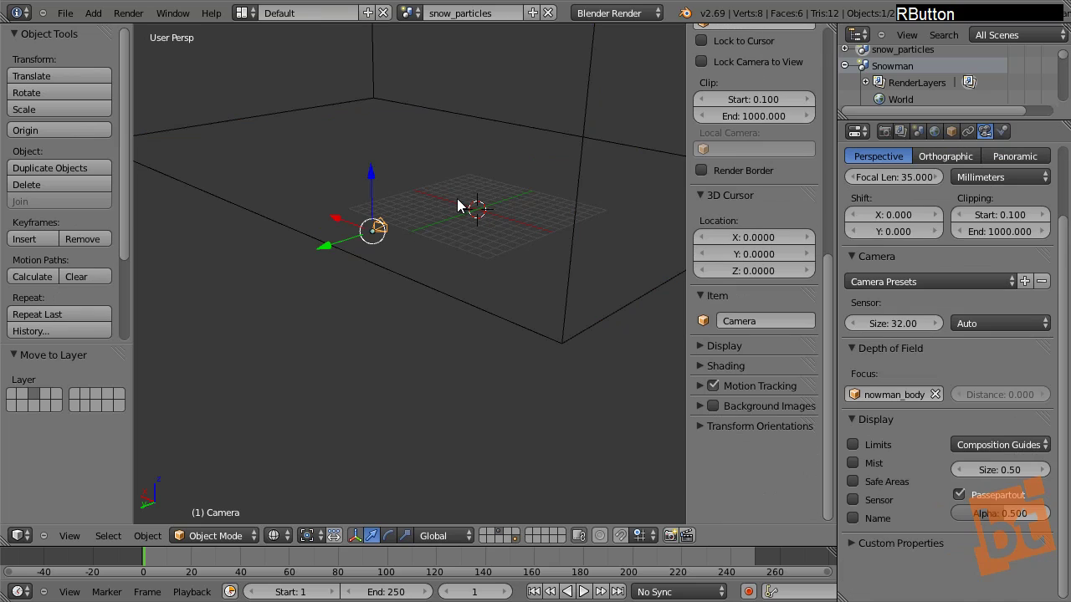
key("KP_0")
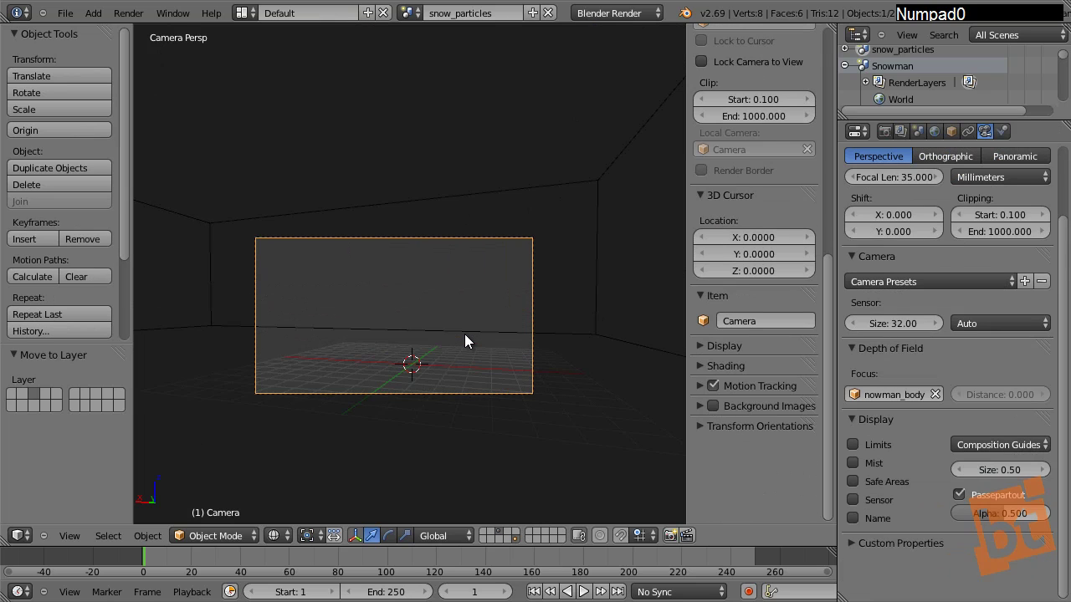
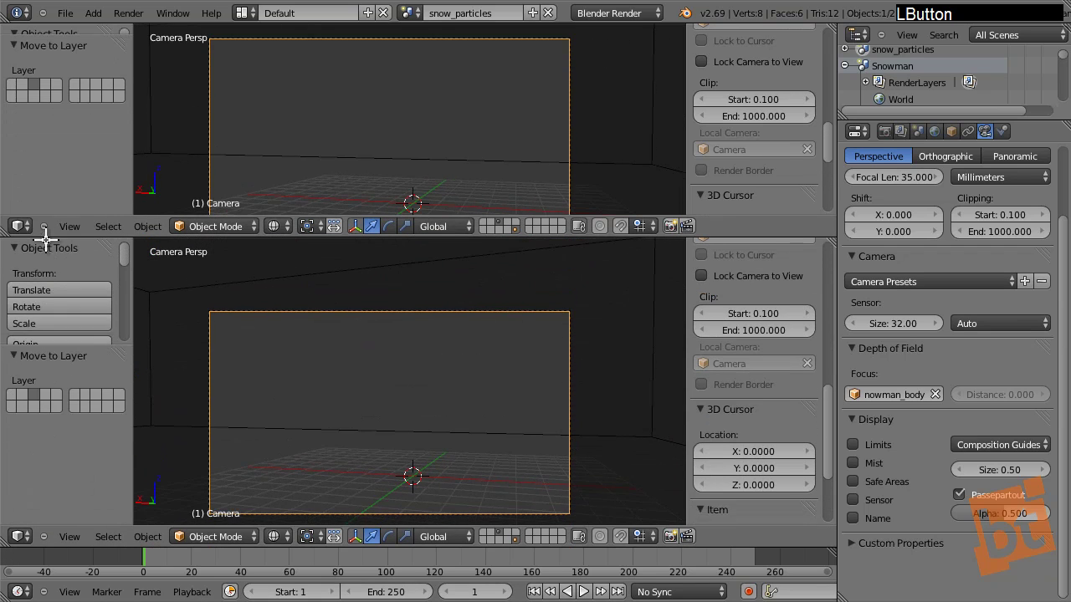
middle_click(294, 178)
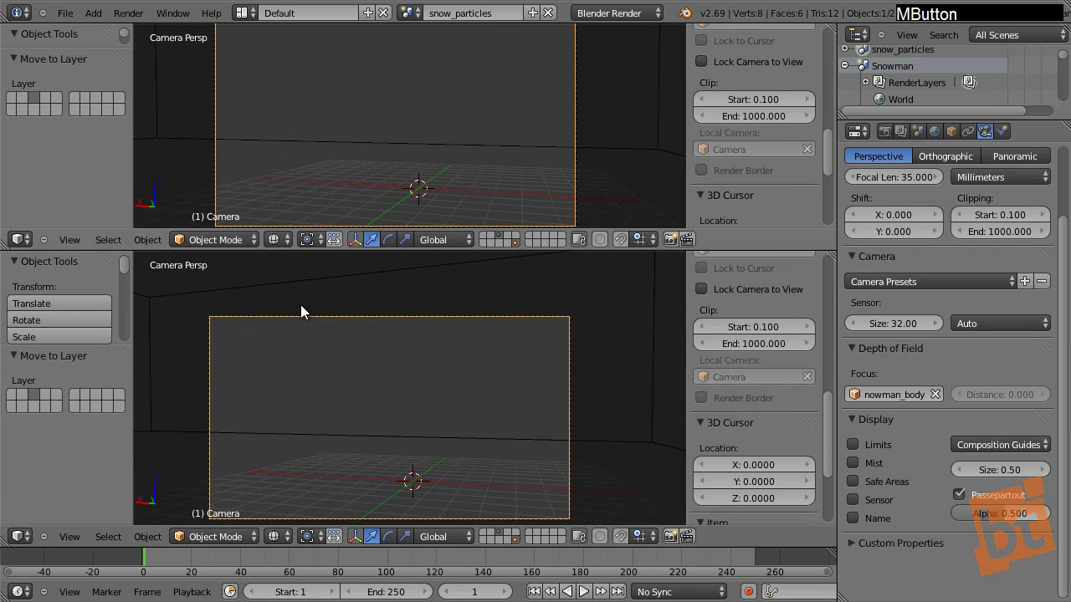
key("KP_7")
middle_click(425, 381)
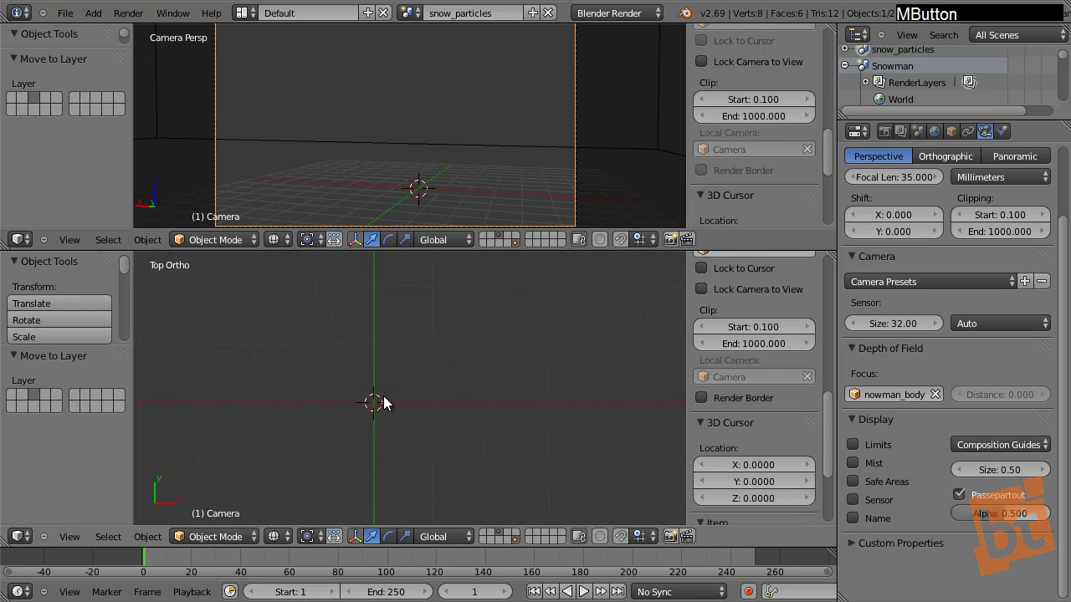
Add a trial plane mesh at the scene centre, then delete it
key("shift+a")
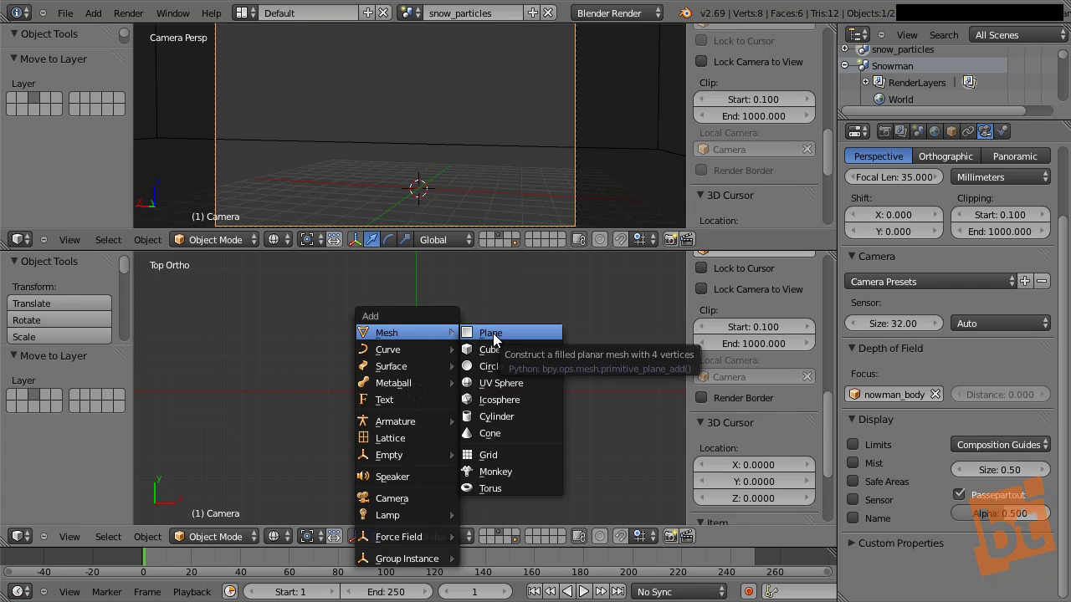
left_click(498, 339)
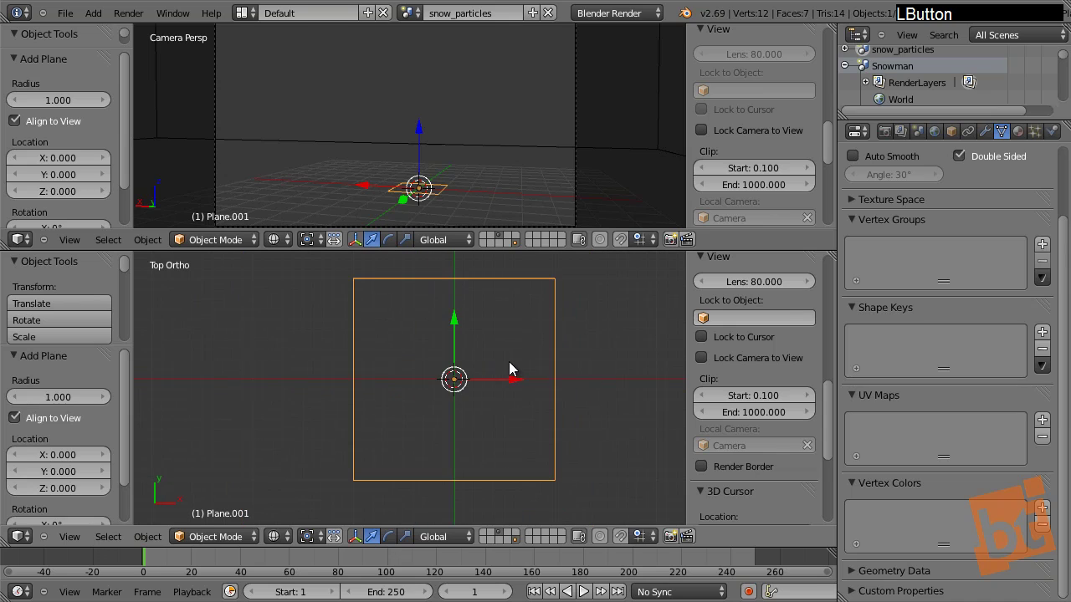
key("Tab")
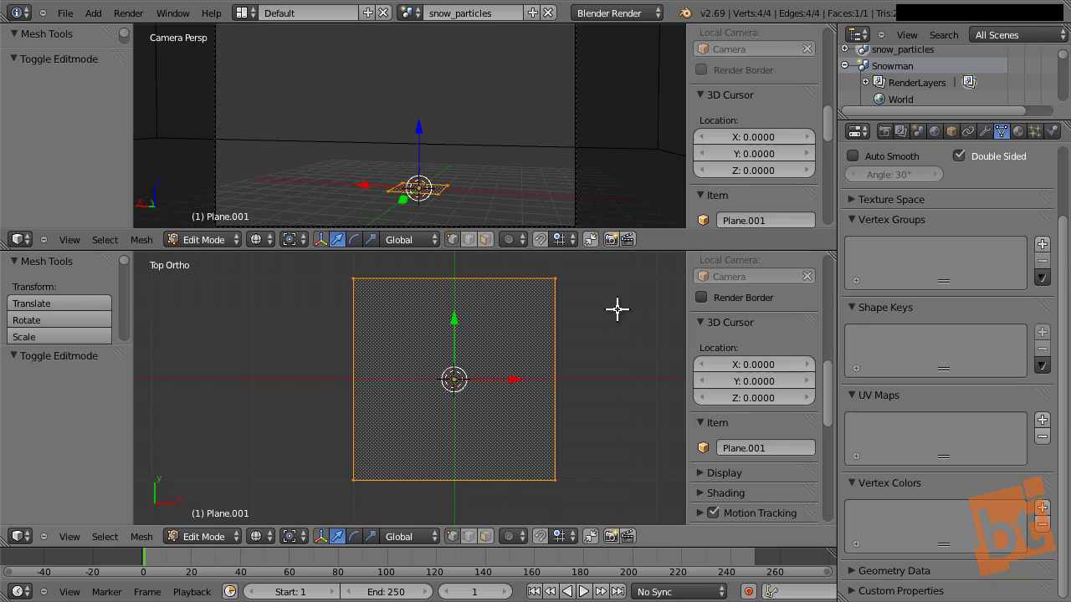
key("s")
left_click(562, 338)
key("Tab")
key("x")
left_click(522, 357)
Add a circle mesh with 5 vertices (Circle.002) and enter mesh editing
key("shift+a")
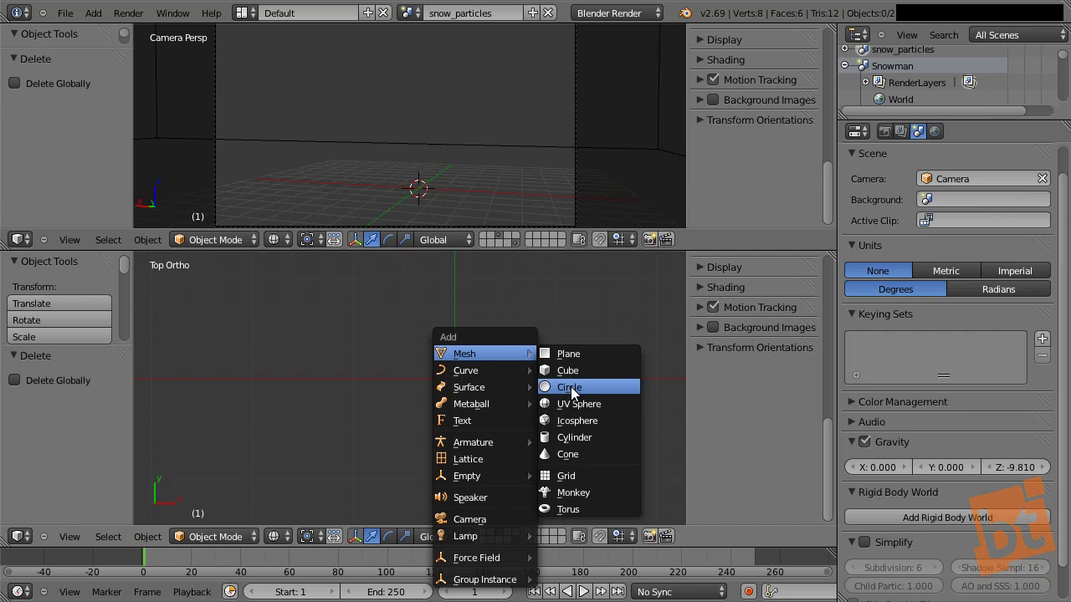
left_click(575, 392)
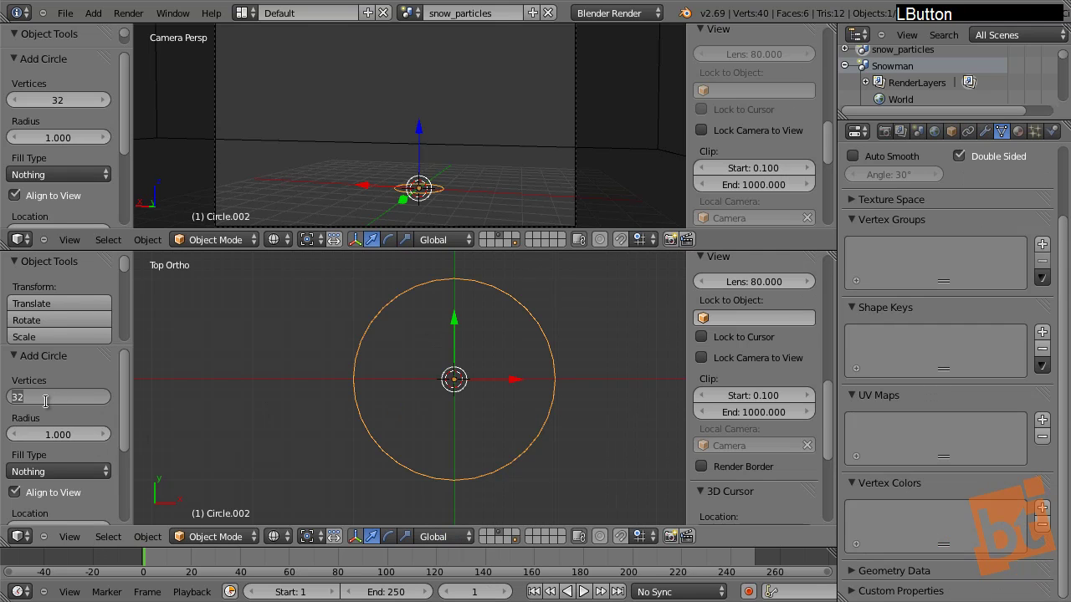
key("5")
key("Return")
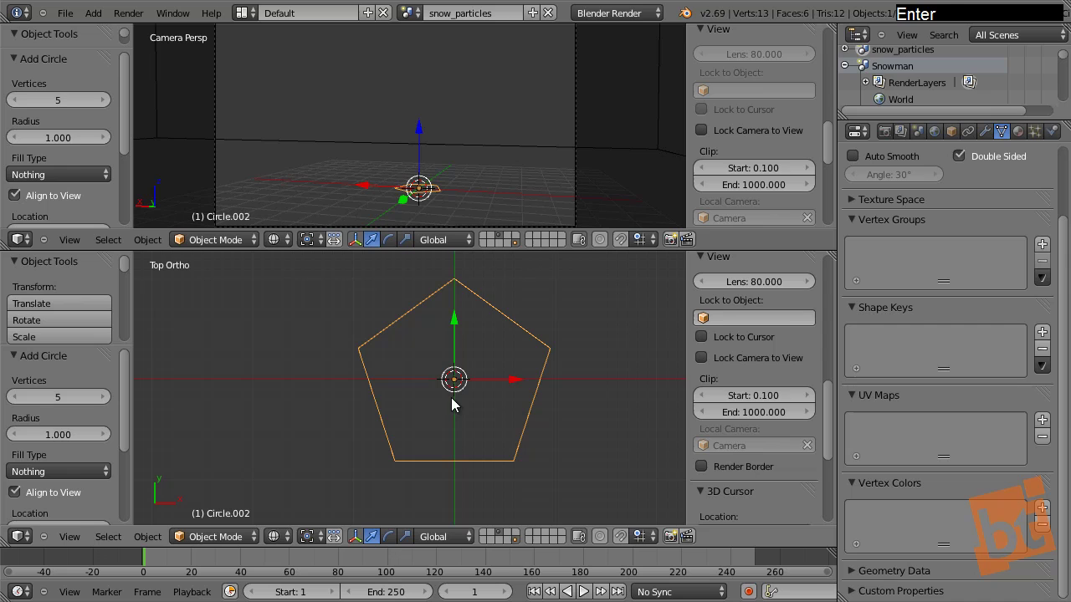
key("Tab")
Select the pentagon corners, extrude the outline and scale it inward into a smaller inner pentagon
middle_click(458, 314)
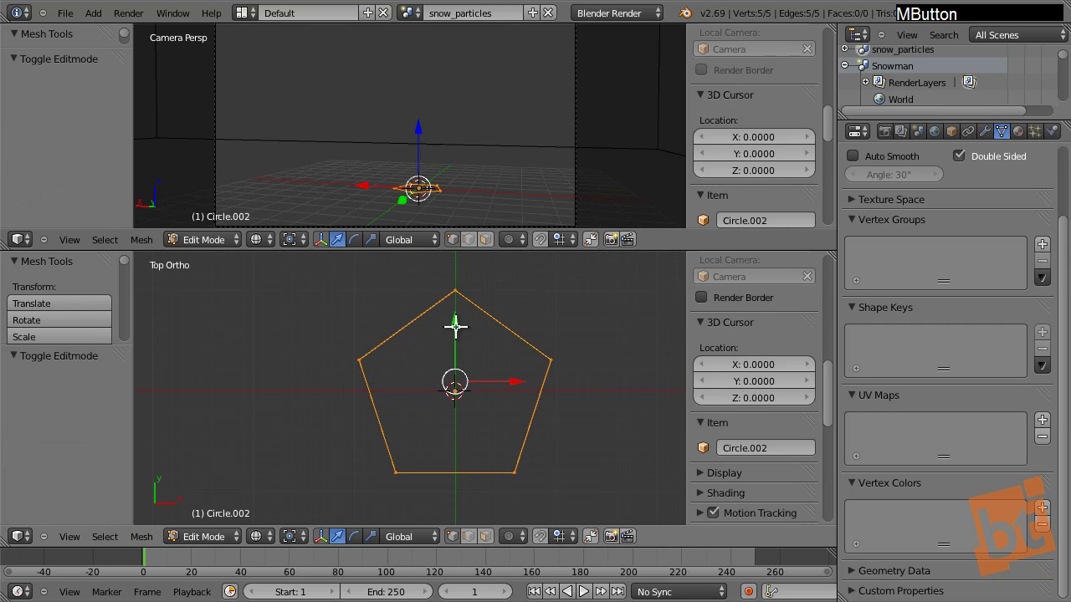
right_click(459, 289)
right_click(375, 346)
middle_click(430, 380)
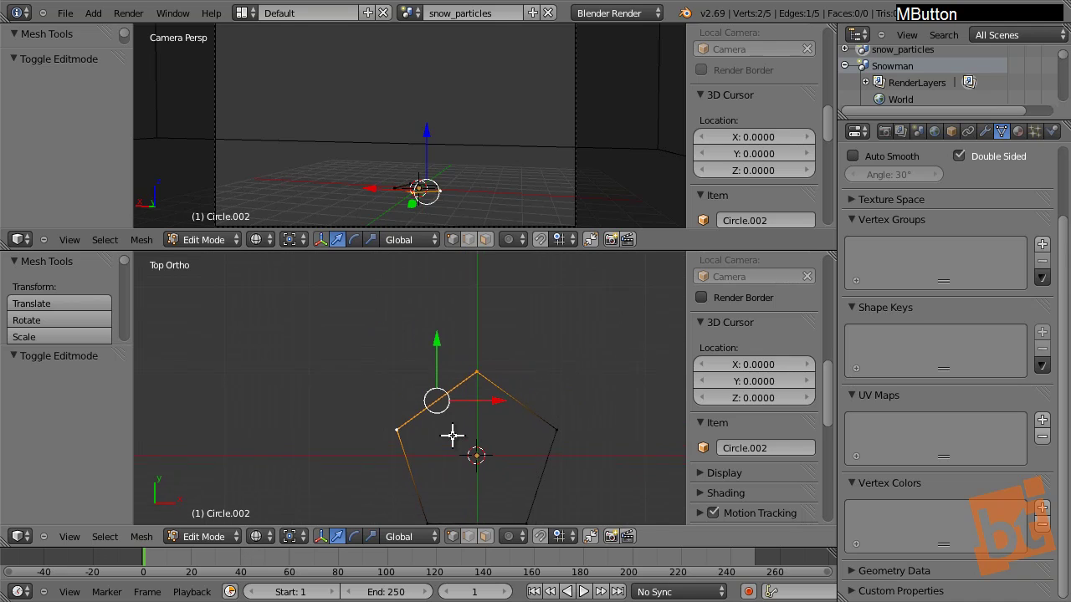
key("a")
key("s")
right_click(591, 308)
key("s")
right_click(585, 315)
key("e")
right_click(588, 305)
key("s")
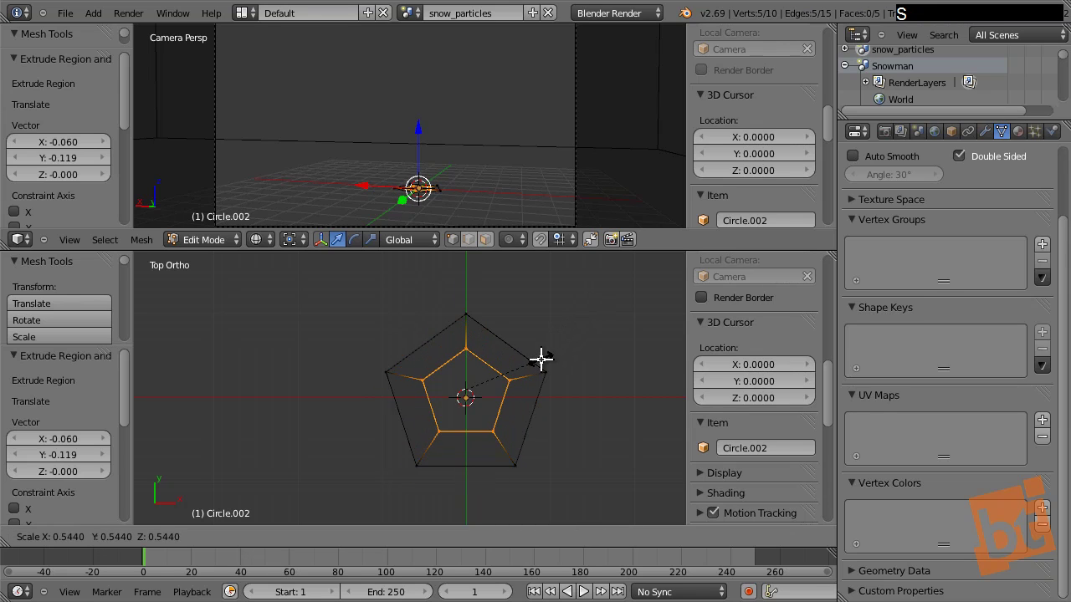
left_click(542, 355)
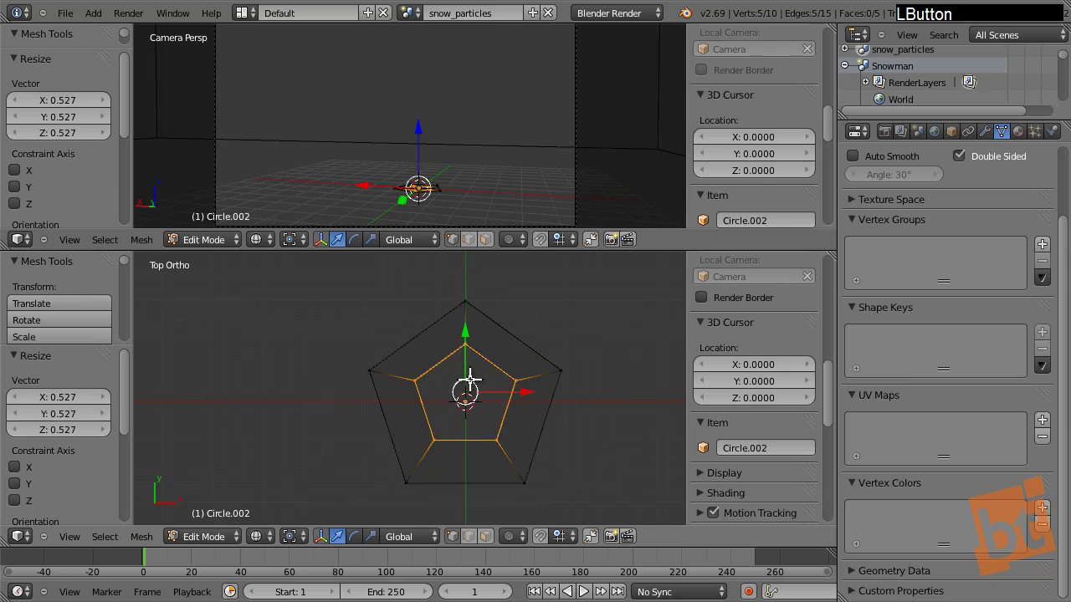
Switch to solid shading and local view to show the pentagon ring on its own
middle_click(486, 356)
key("z")
middle_click(488, 363)
key("z")
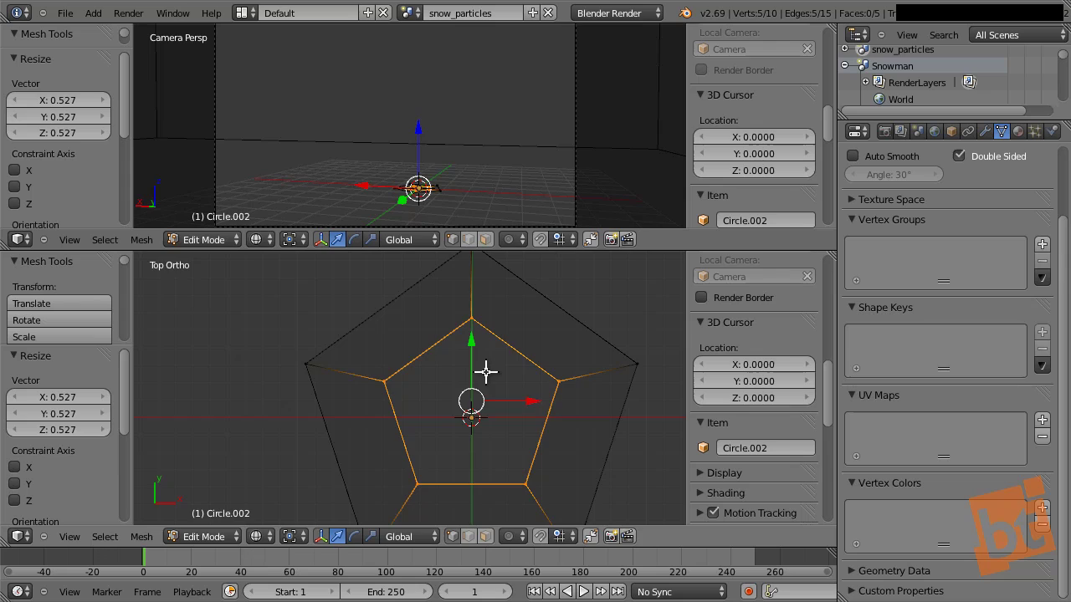
key("z")
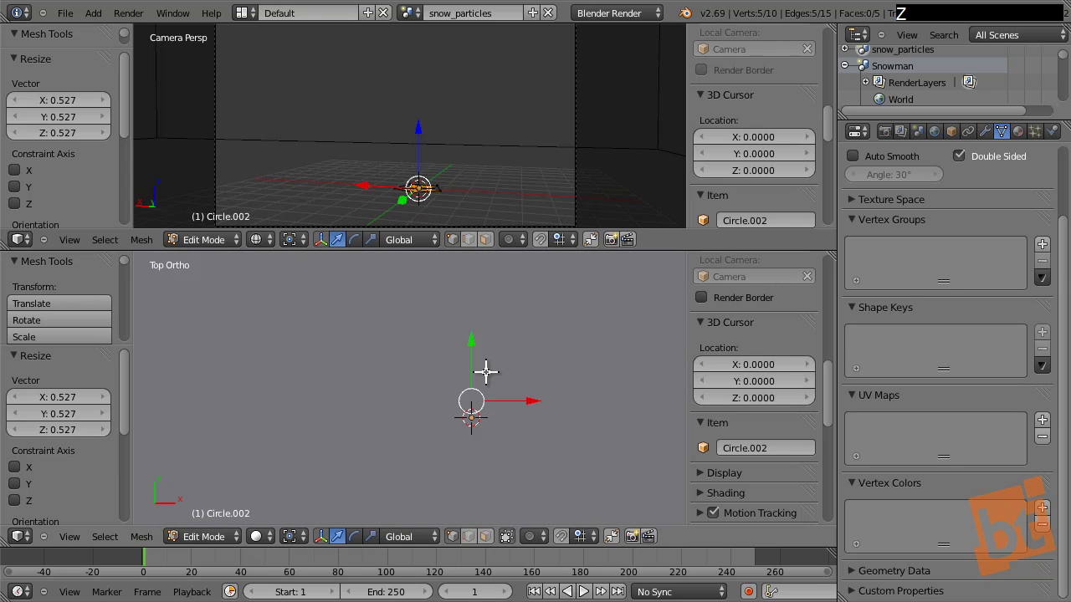
key("KP_Divide")
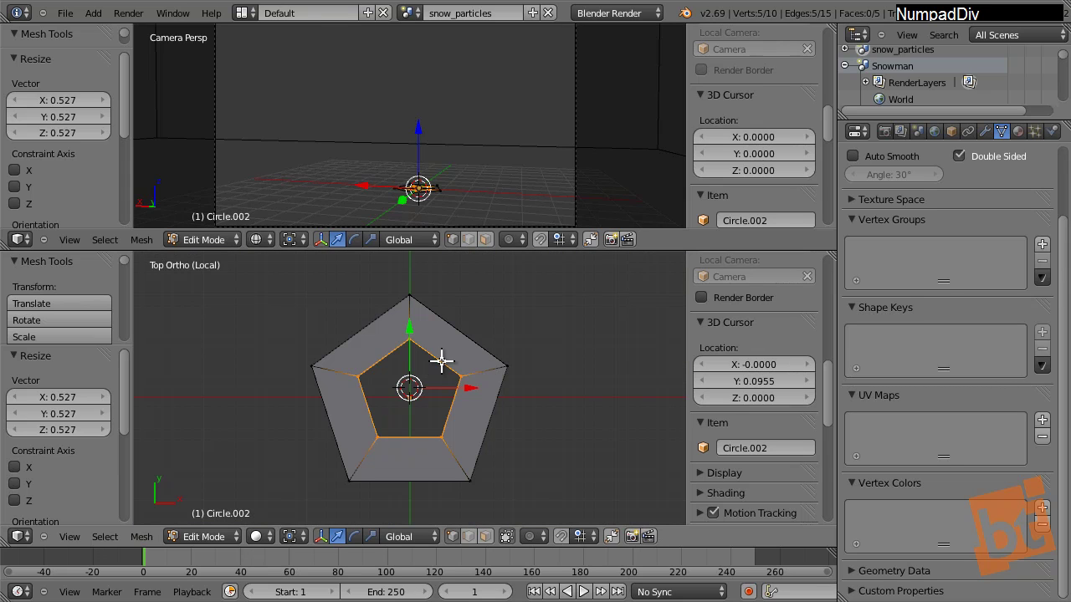
middle_click(461, 363)
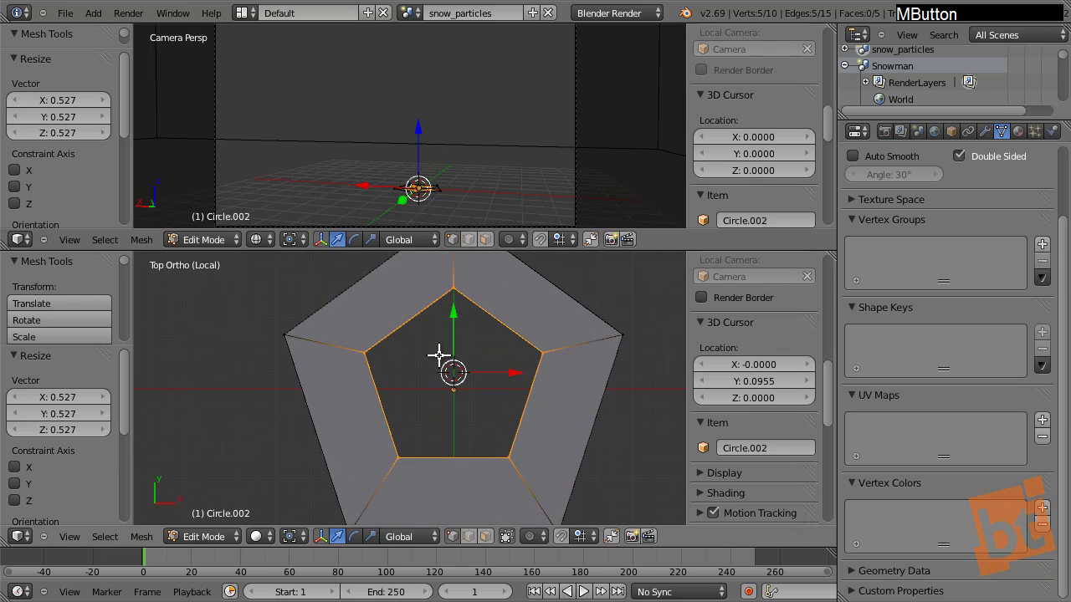
middle_click(471, 358)
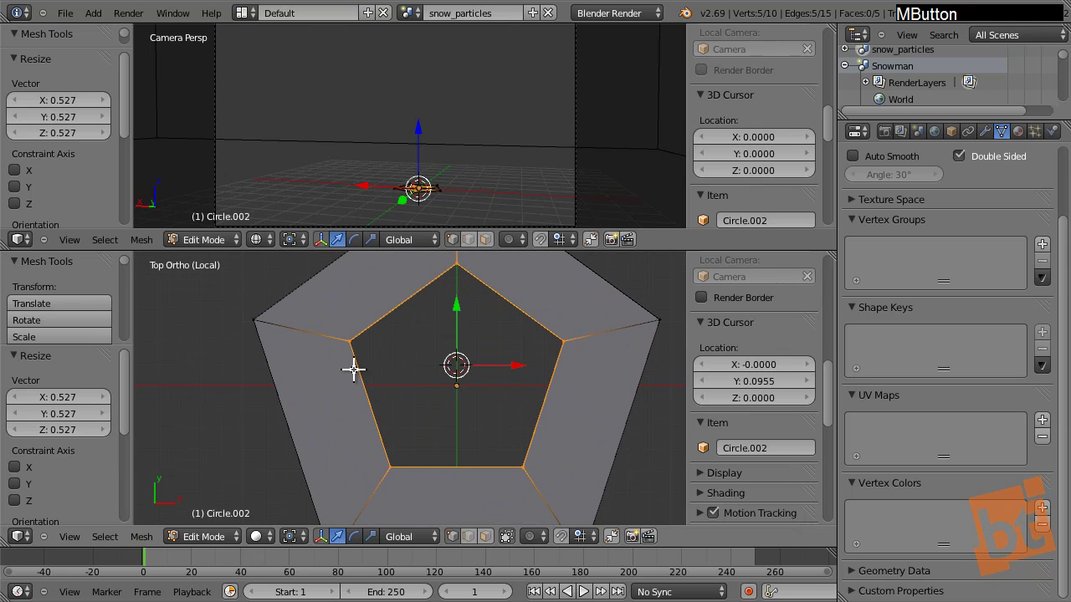
middle_click(474, 392)
Adjust the inner pentagon's scale and select two corners of the ring
key("s")
left_click(553, 304)
middle_click(442, 443)
right_click(364, 440)
right_click(482, 342)
middle_click(488, 381)
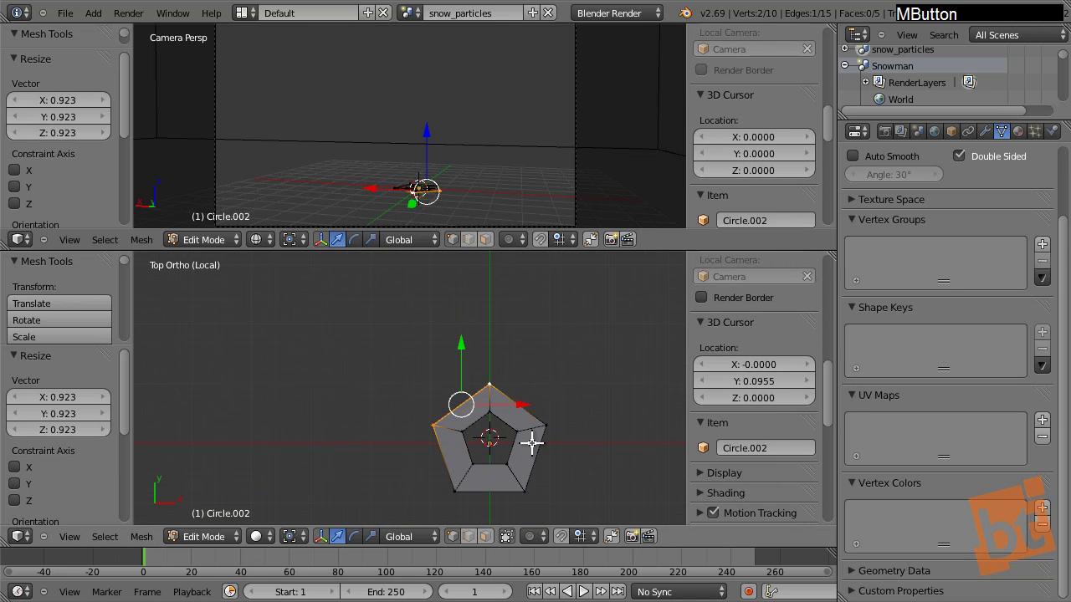
Undo a tilted extrusion, then extrude the ring's bottom edge straight down to start the neck
key("e")
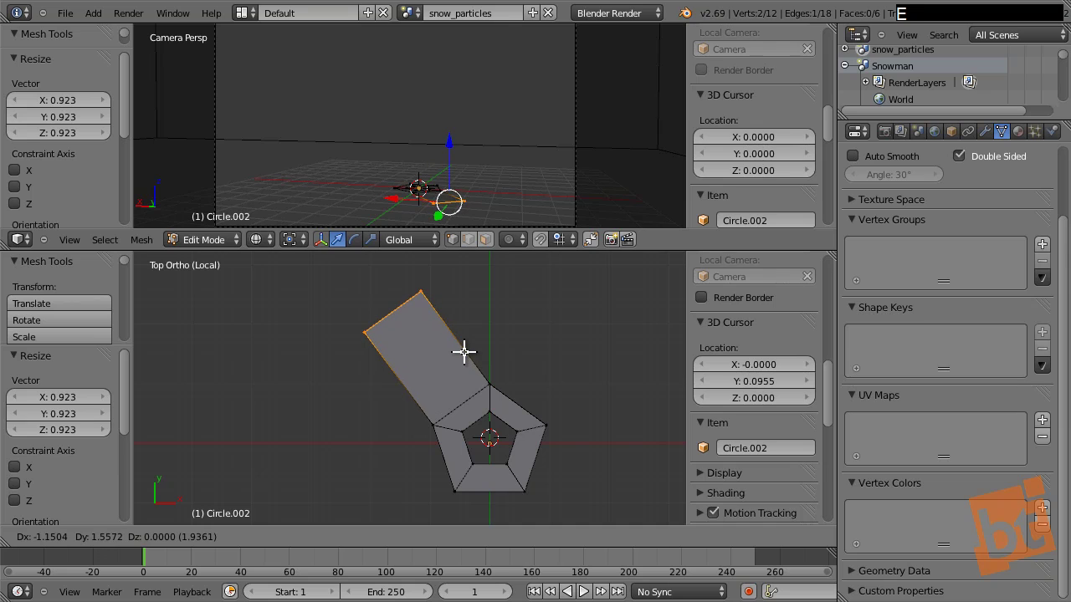
right_click(467, 346)
key("ctrl+z")
middle_click(507, 332)
right_click(453, 369)
right_click(518, 377)
key("e")
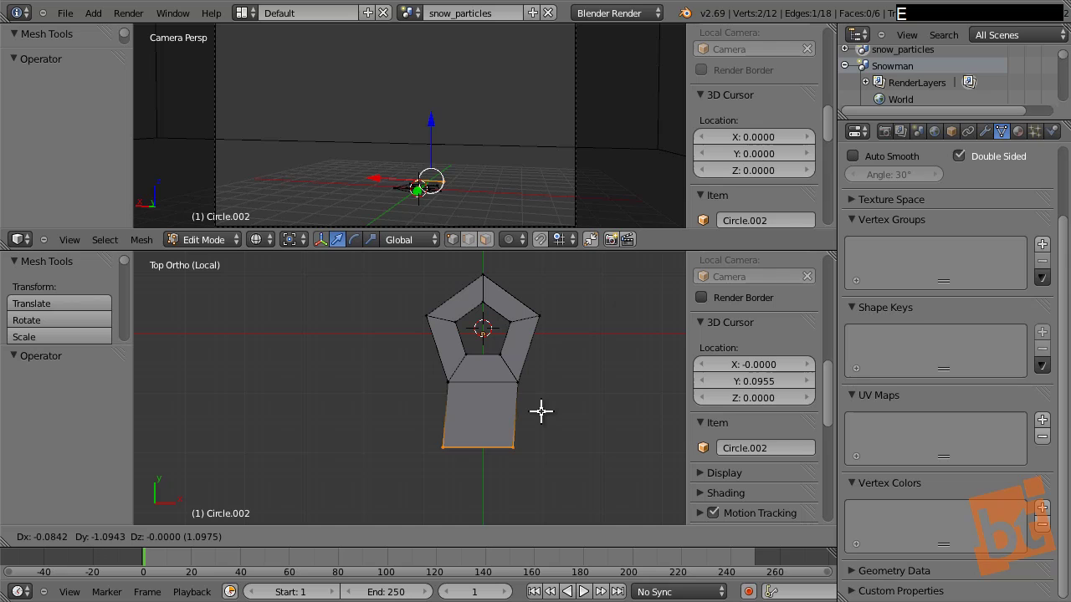
key("y")
left_click(544, 428)
key("s")
left_click(519, 429)
Add a loop cut and scale the neck edge narrower, constraining it along one axis
key("ctrl+r")
left_click(510, 414)
right_click(510, 414)
key("s")
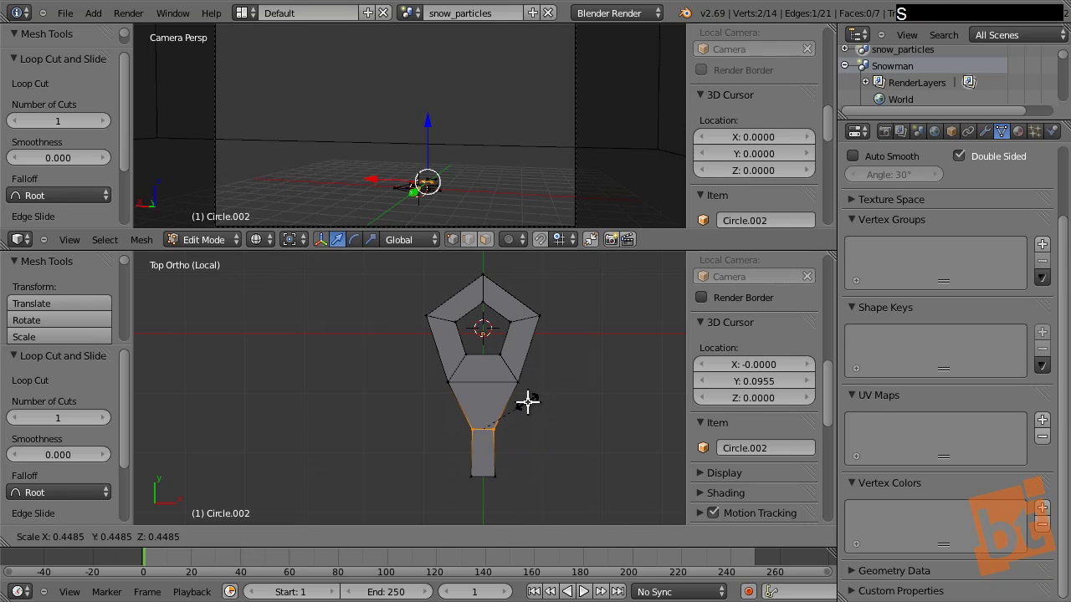
left_click(530, 396)
key("g")
key("z")
right_click(527, 392)
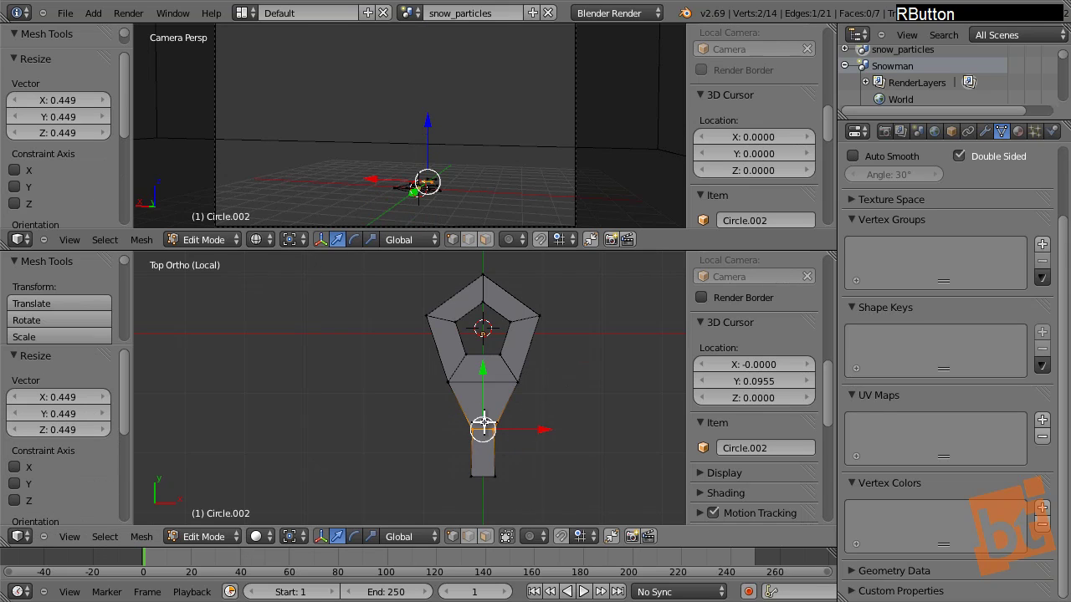
left_click(489, 376)
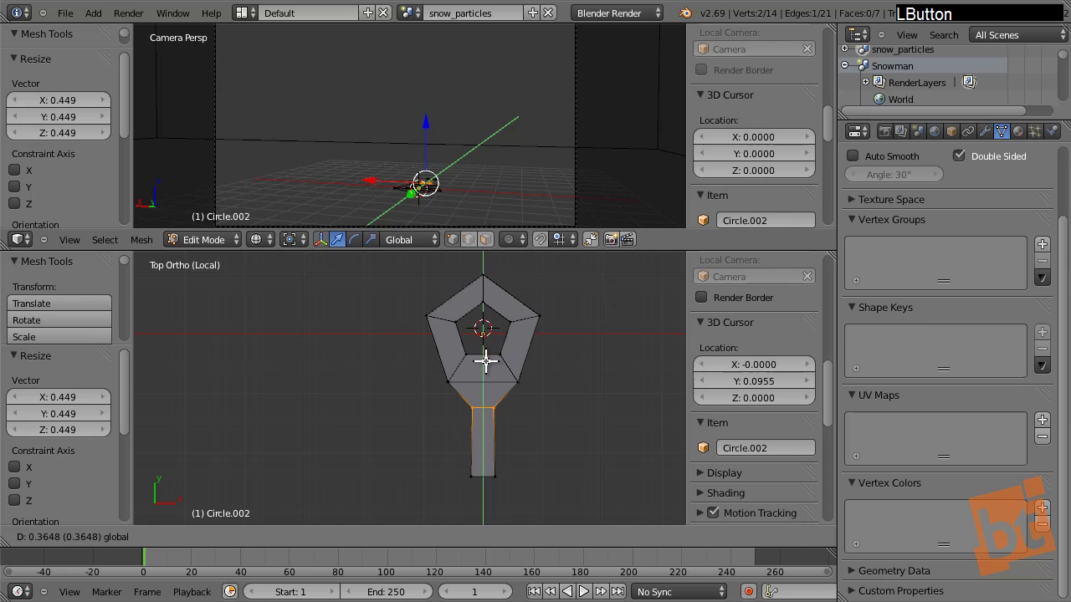
middle_click(499, 369)
Extend the neck into a torso with loop cuts and extrude the right side edge out as an arm
key("ctrl+r")
left_click(481, 351)
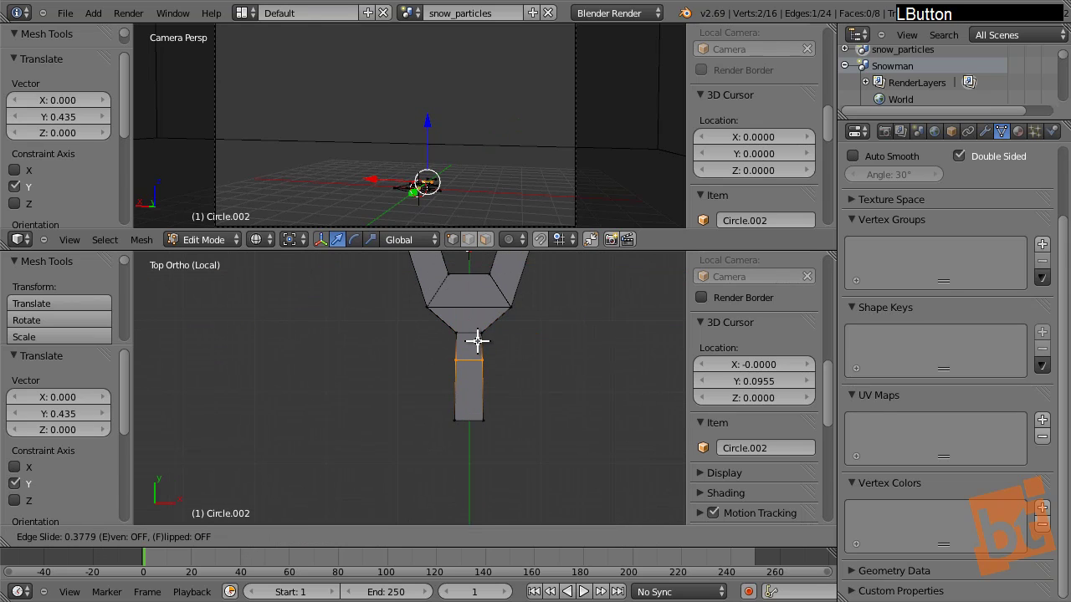
key("ctrl+r")
left_click(478, 373)
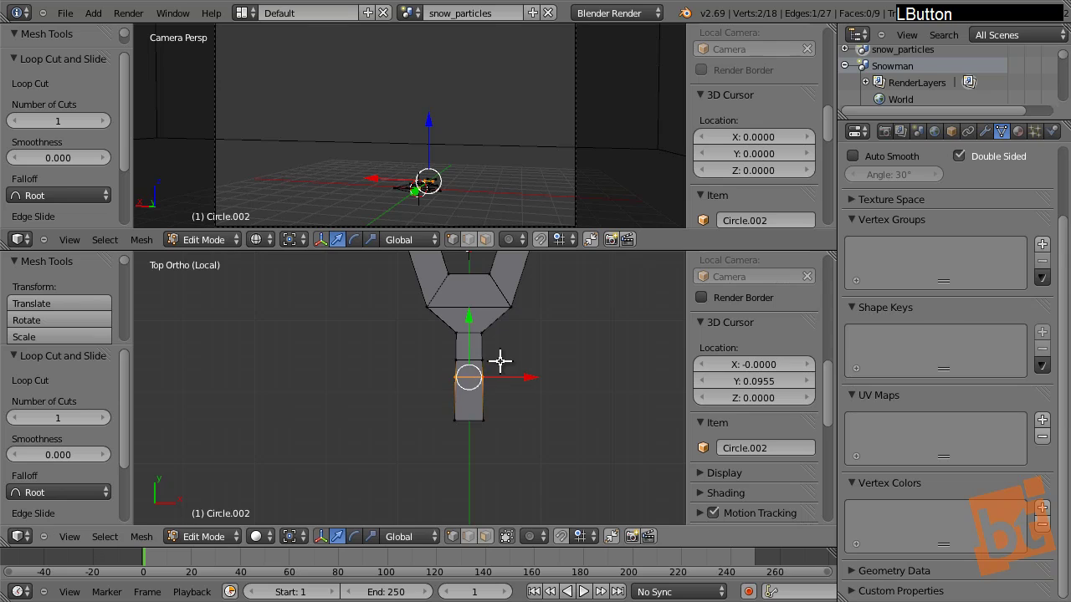
right_click(488, 359)
right_click(488, 372)
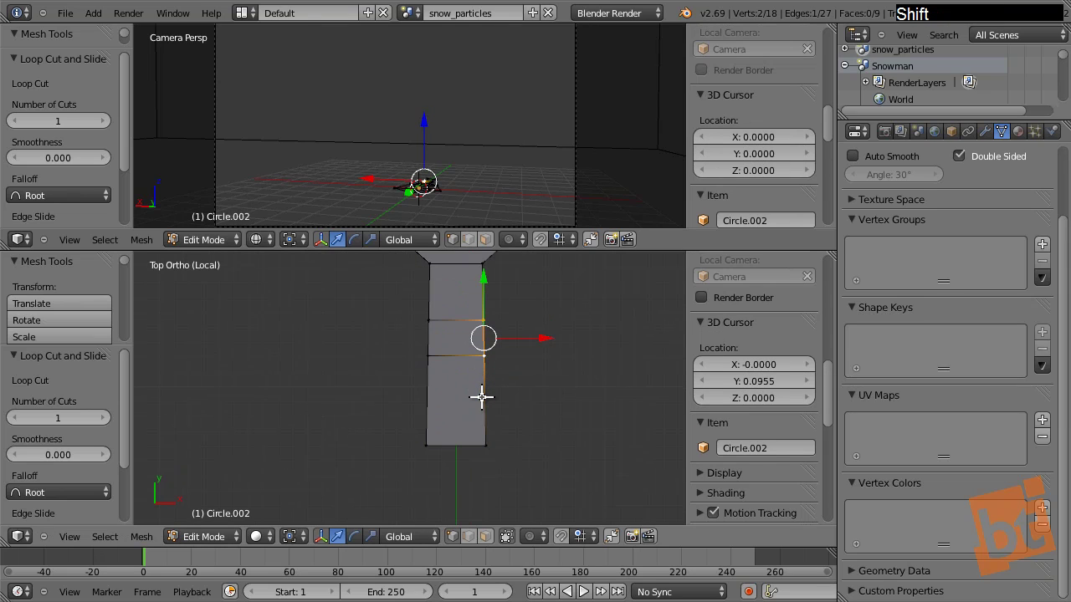
key("F9")
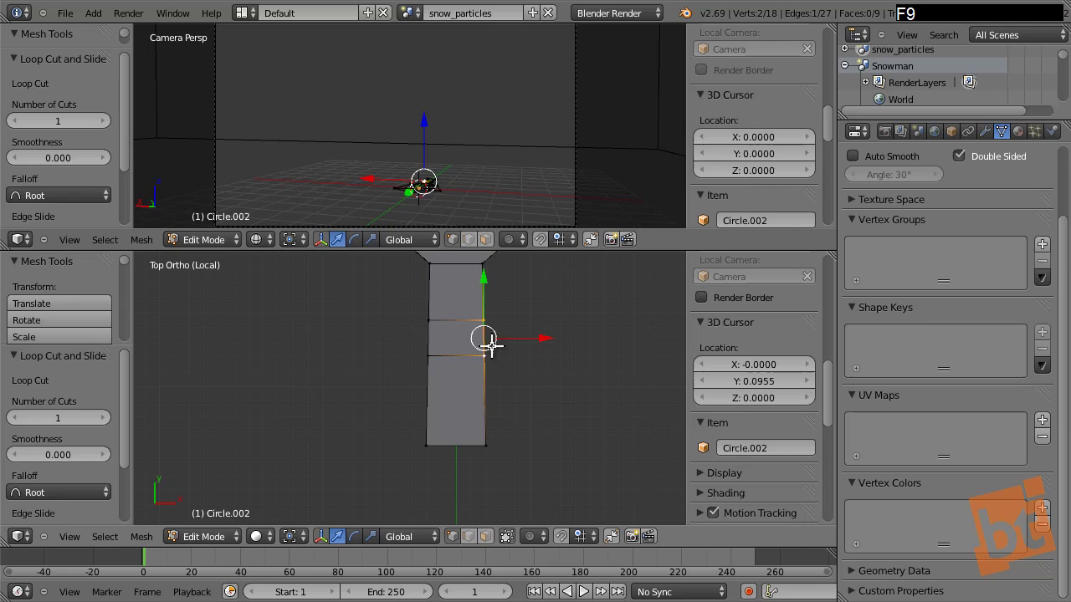
key("e")
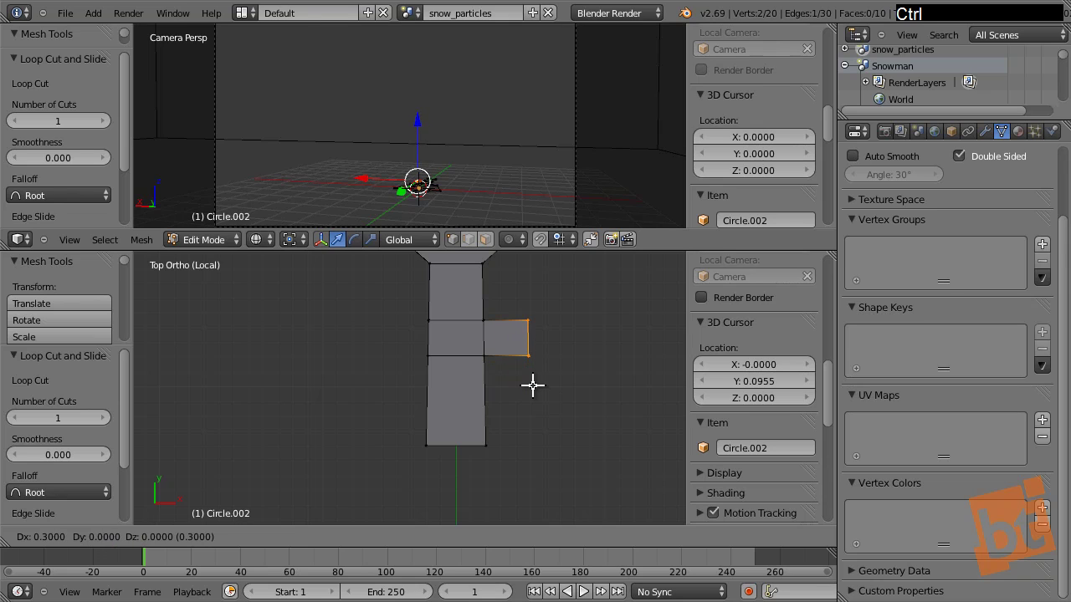
left_click(535, 385)
Extrude the left torso side edge outward as the second arm
right_click(436, 319)
right_click(436, 319)
right_click(441, 345)
key("e")
left_click(397, 380)
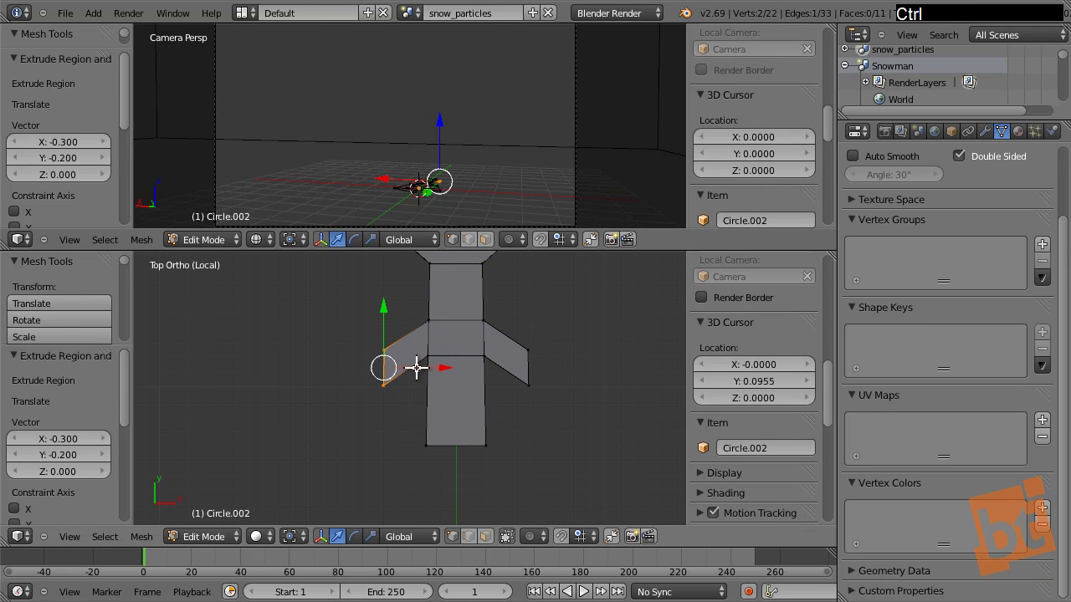
key("a")
middle_click(451, 357)
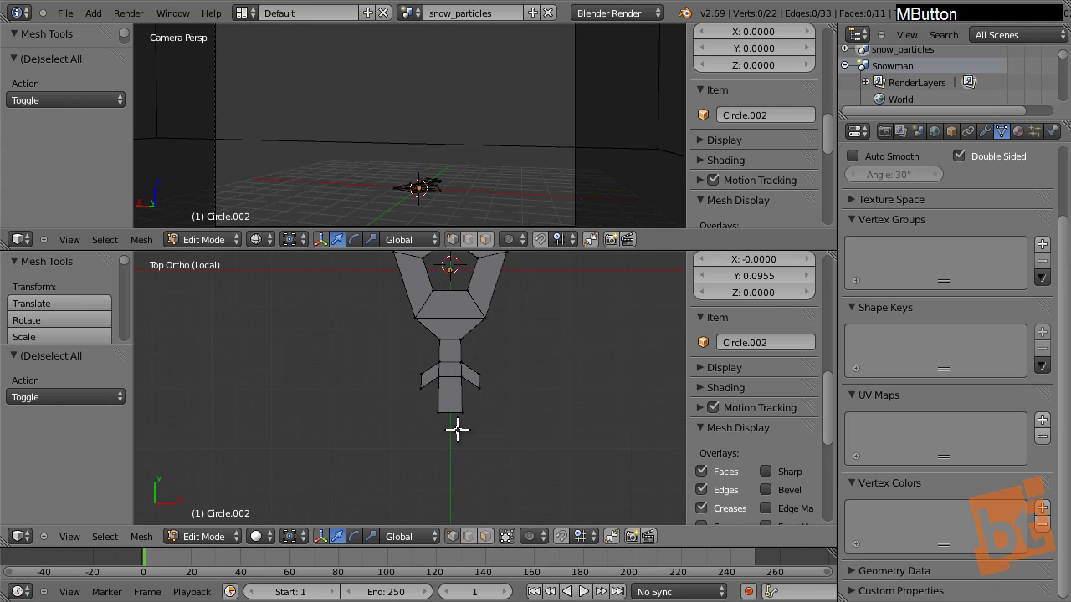
Extrude the torso's bottom edge downward twice to lengthen it
right_click(422, 375)
right_click(473, 381)
key("e")
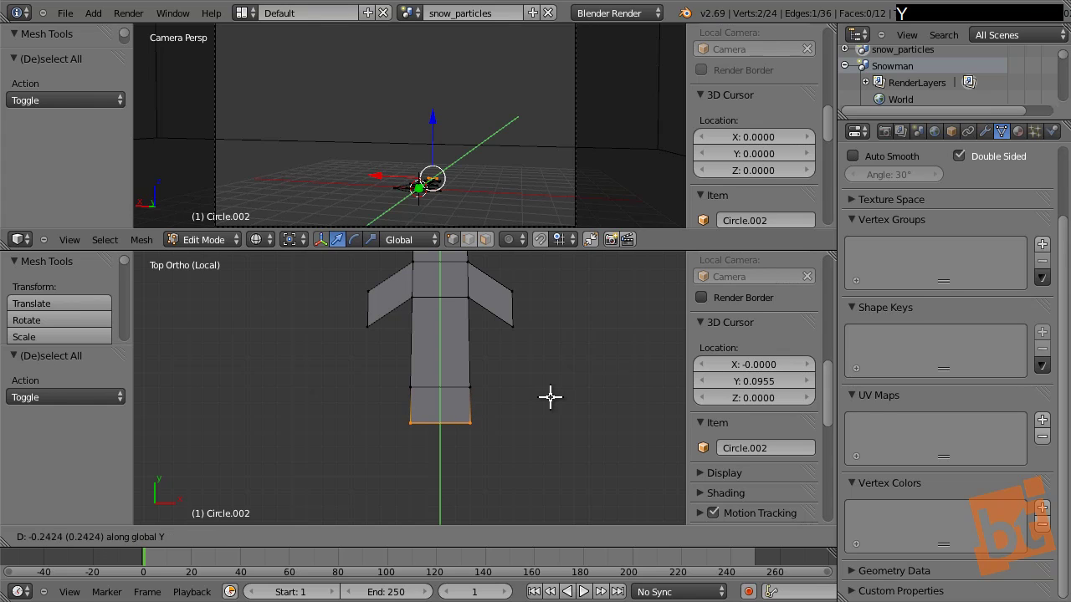
left_click(553, 393)
key("s")
left_click(478, 394)
Extrude diagonal right and left legs from the torso bottom
right_click(481, 384)
right_click(466, 418)
key("e")
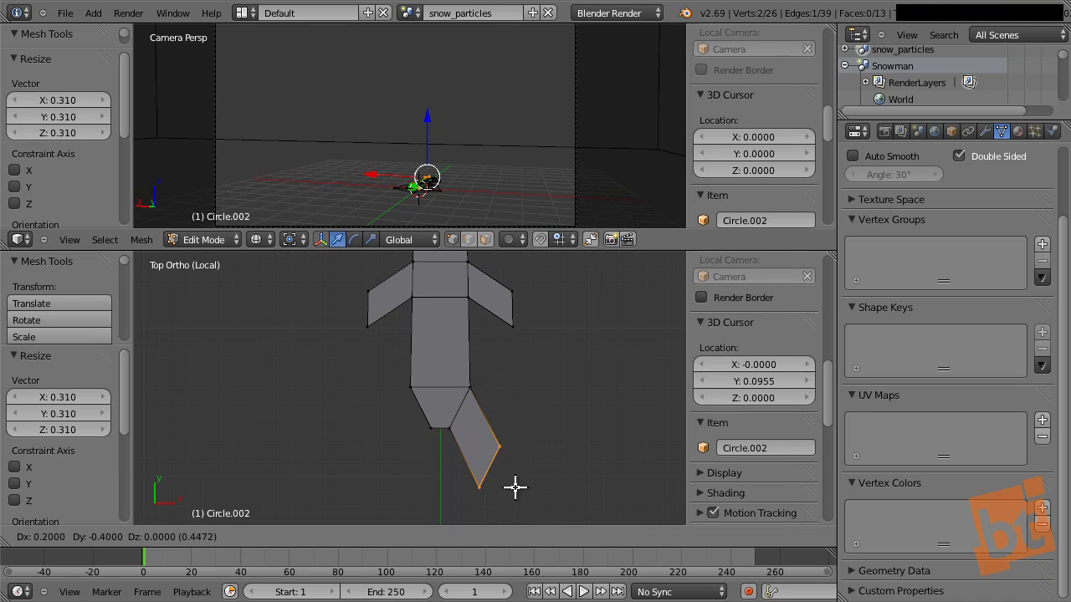
left_click(540, 471)
right_click(406, 392)
right_click(431, 418)
key("e")
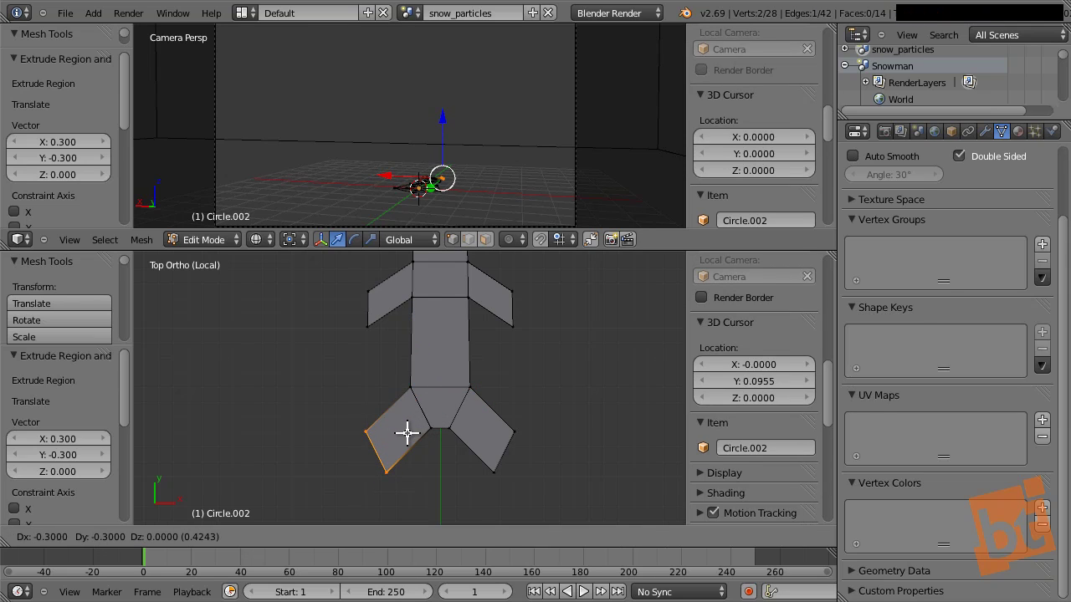
left_click(410, 427)
key("a")
middle_click(470, 369)
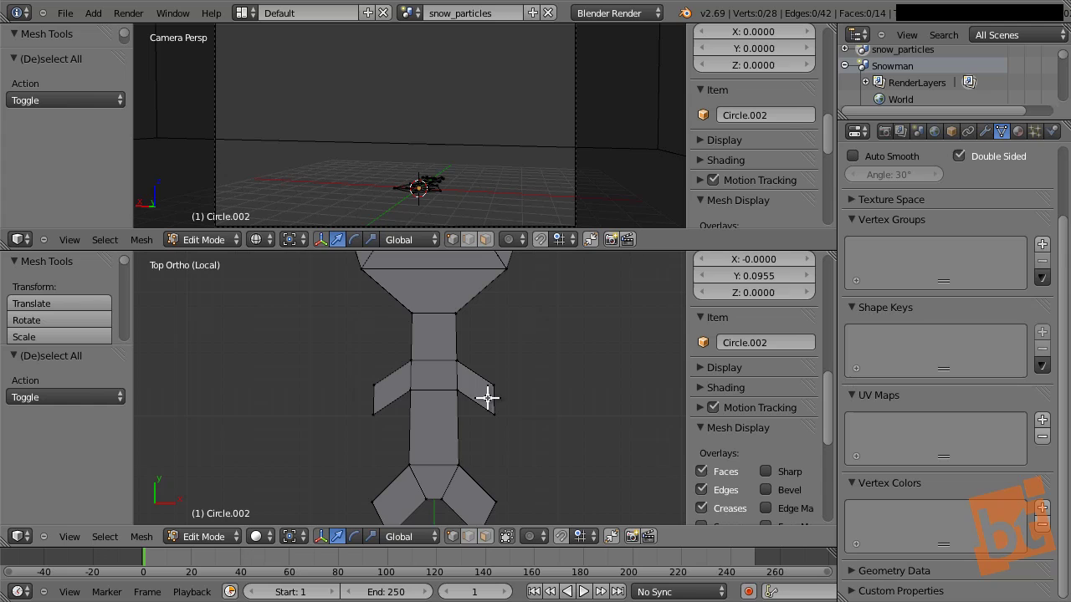
middle_click(462, 366)
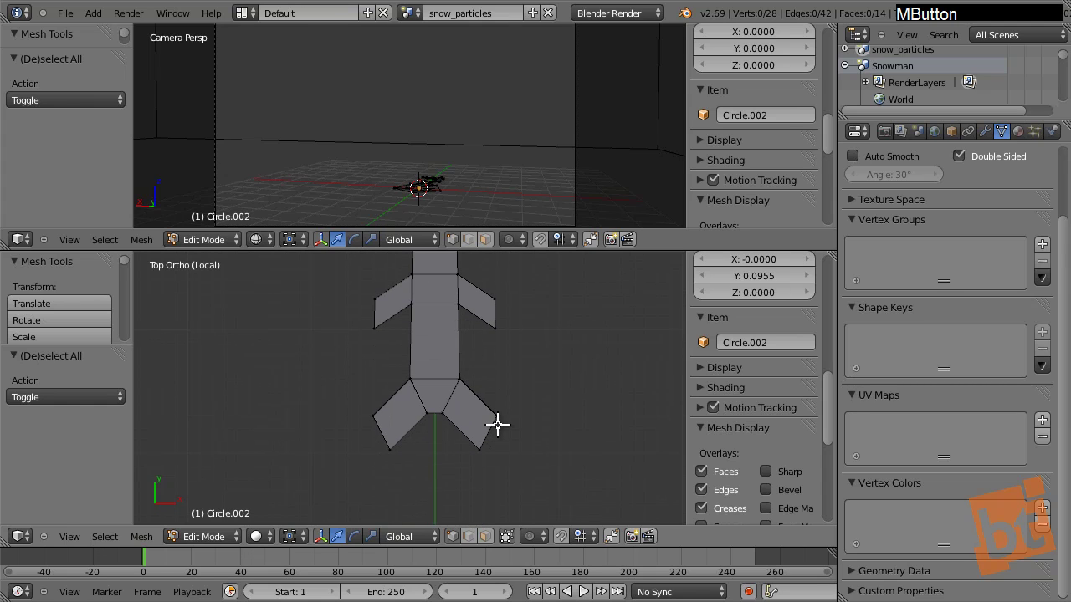
Extrude a foot from the right leg end and a claw straight down from it
right_click(501, 418)
right_click(485, 450)
key("e")
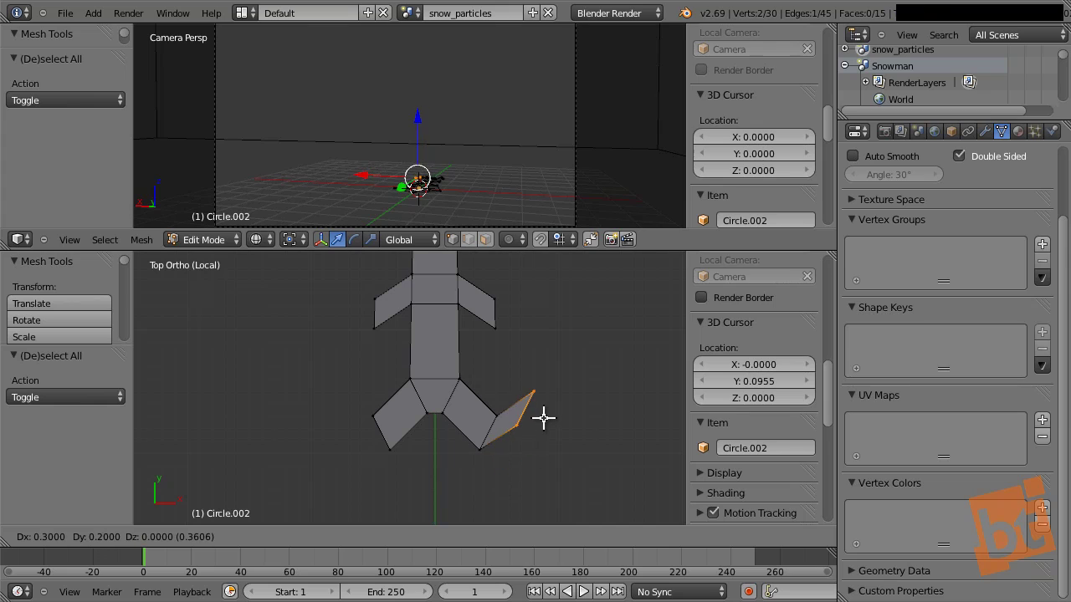
left_click(510, 470)
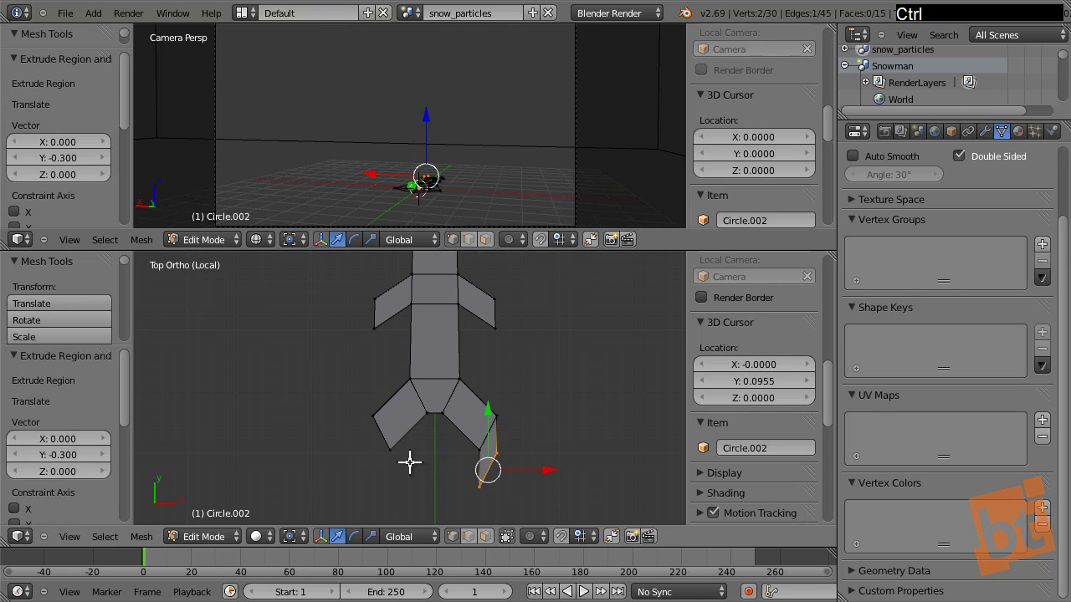
right_click(392, 451)
right_click(375, 413)
key("e")
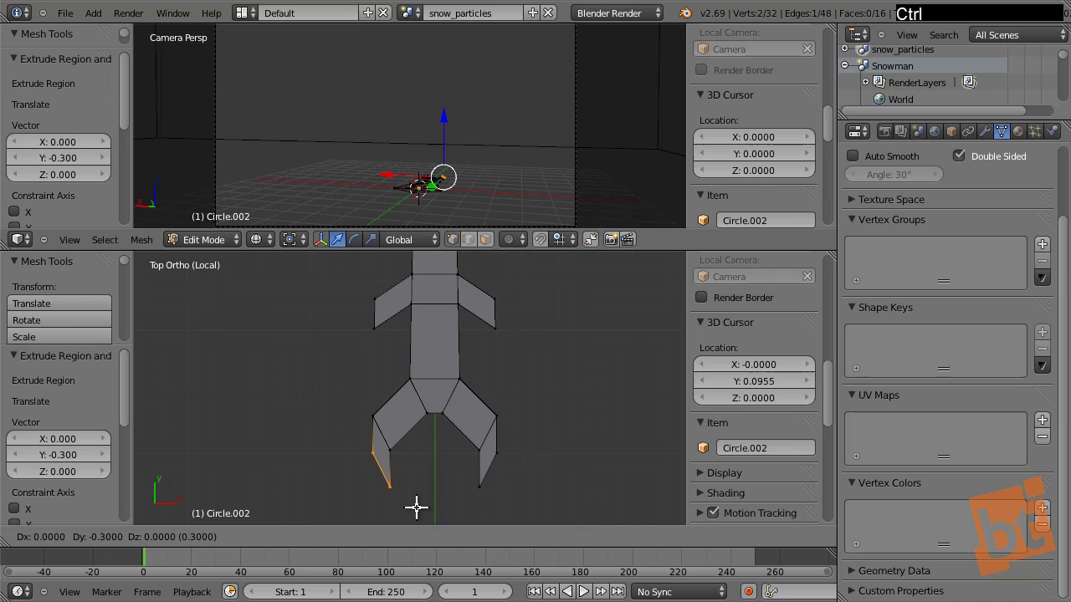
left_click(420, 501)
key("a")
Extrude a middle prong downward between the legs and scale it
right_click(433, 418)
right_click(450, 413)
key("e")
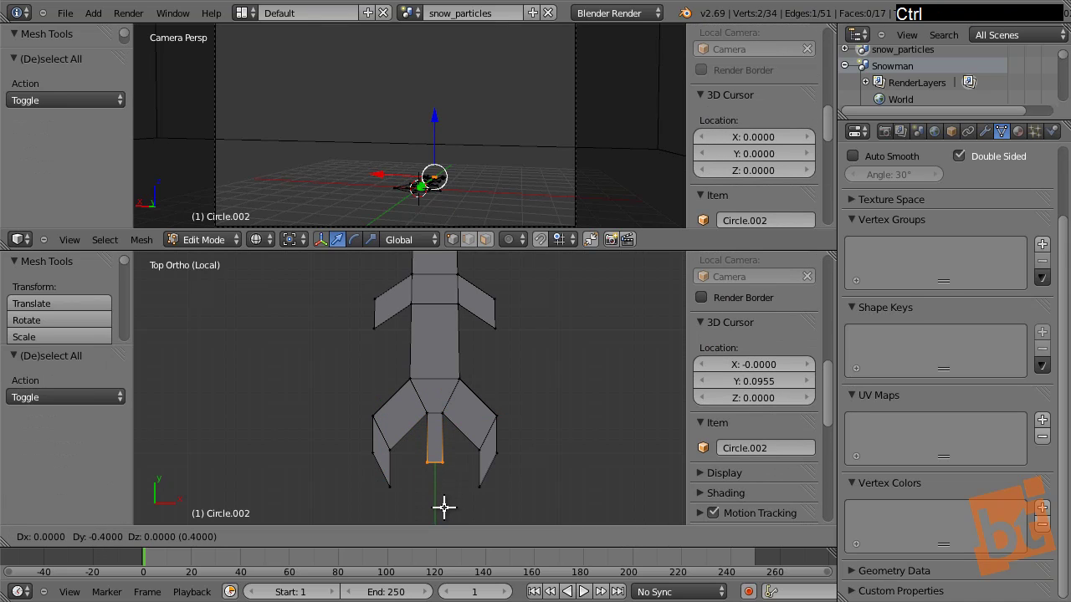
left_click(447, 501)
key("s")
left_click(542, 508)
key("a")
middle_click(467, 427)
Change select mode, check parts of the figure, then deselect and zoom out to see it whole
key("ctrl+Tab")
left_click(460, 333)
right_click(453, 334)
right_click(453, 373)
right_click(456, 422)
key("a")
middle_click(469, 374)
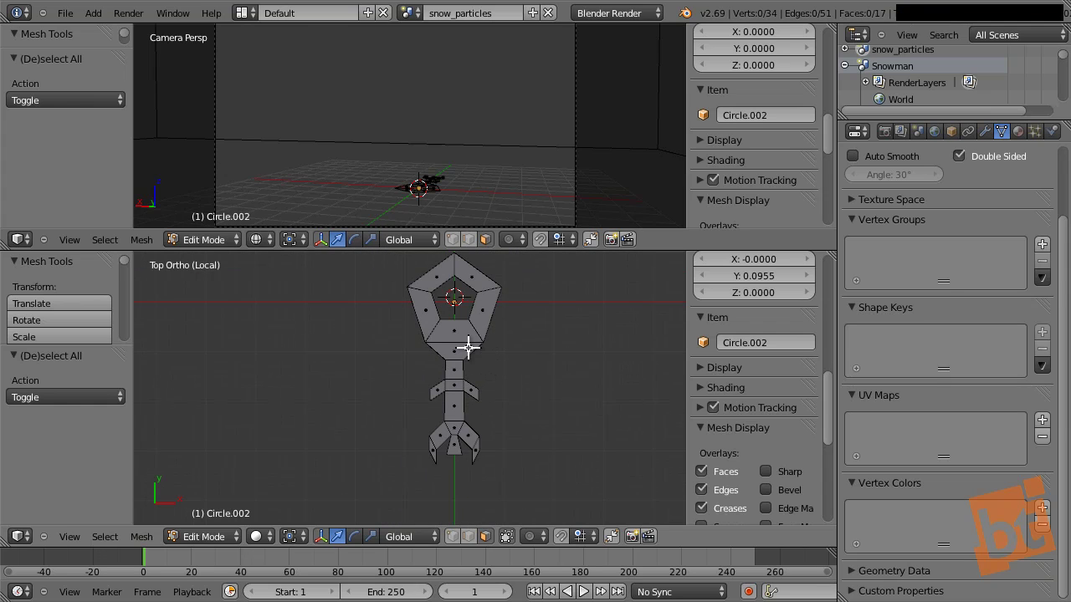
Select parts of the lower body and bring them into closer view
right_click(471, 342)
right_click(458, 365)
right_click(458, 384)
right_click(443, 384)
left_click(486, 368)
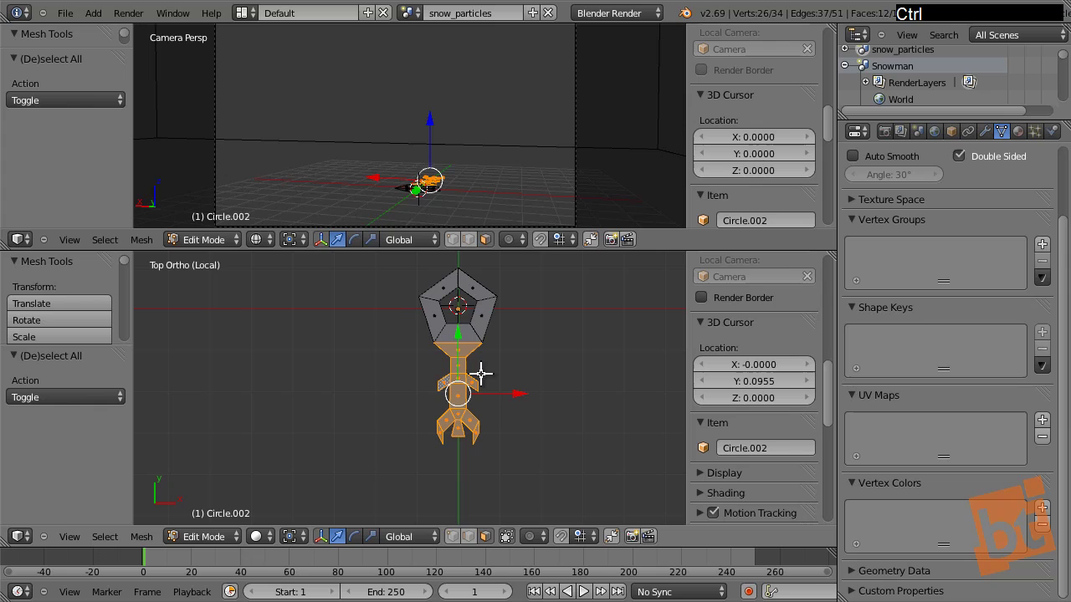
middle_click(484, 367)
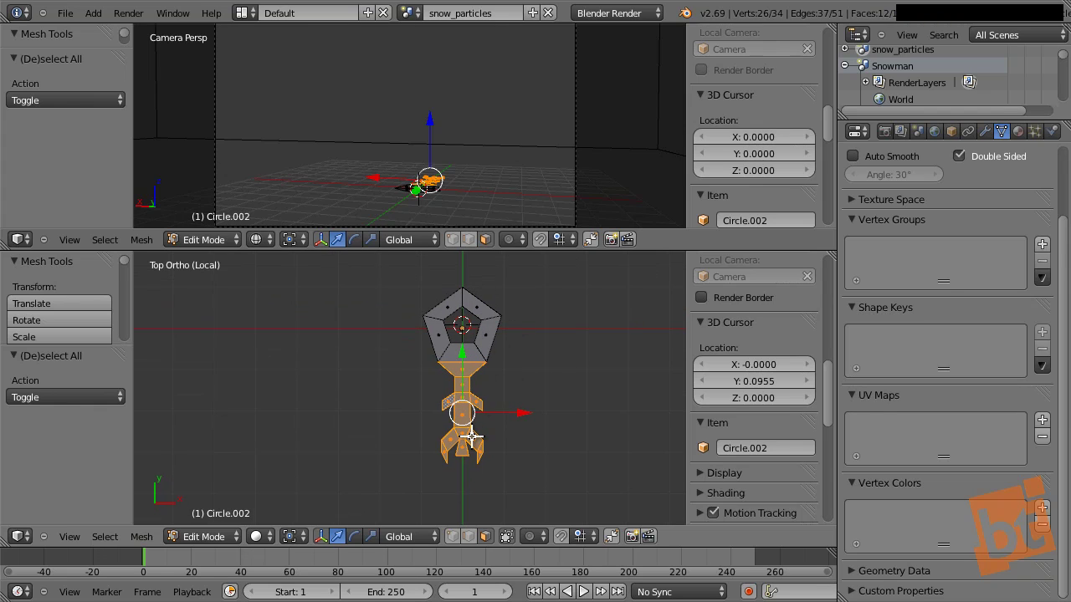
middle_click(478, 429)
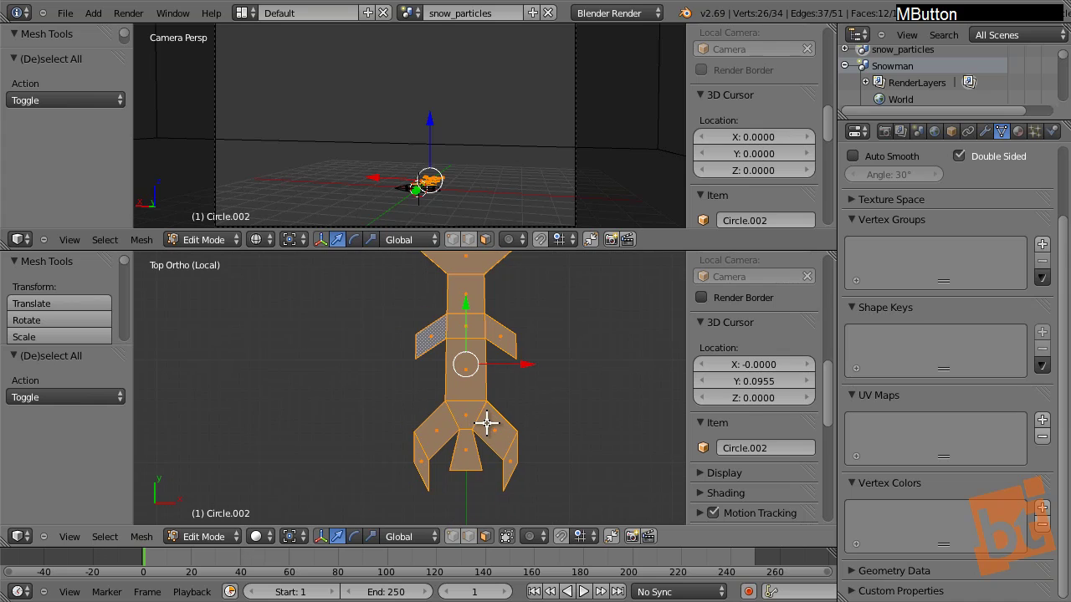
key("a")
left_click(505, 374)
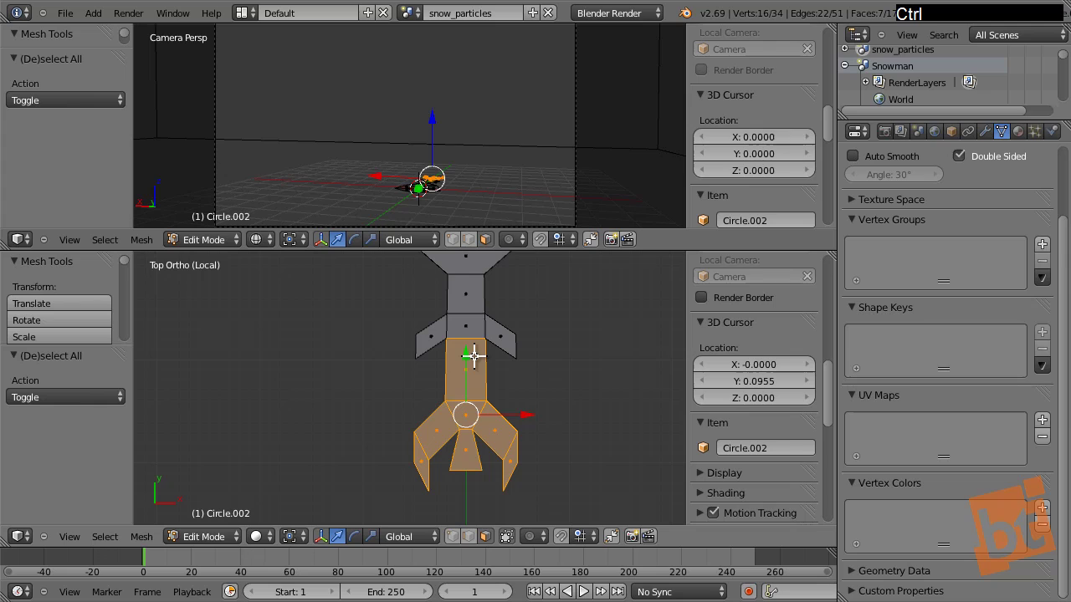
Select the leg region and move it up toward the arms along one axis
right_click(476, 359)
left_click(470, 383)
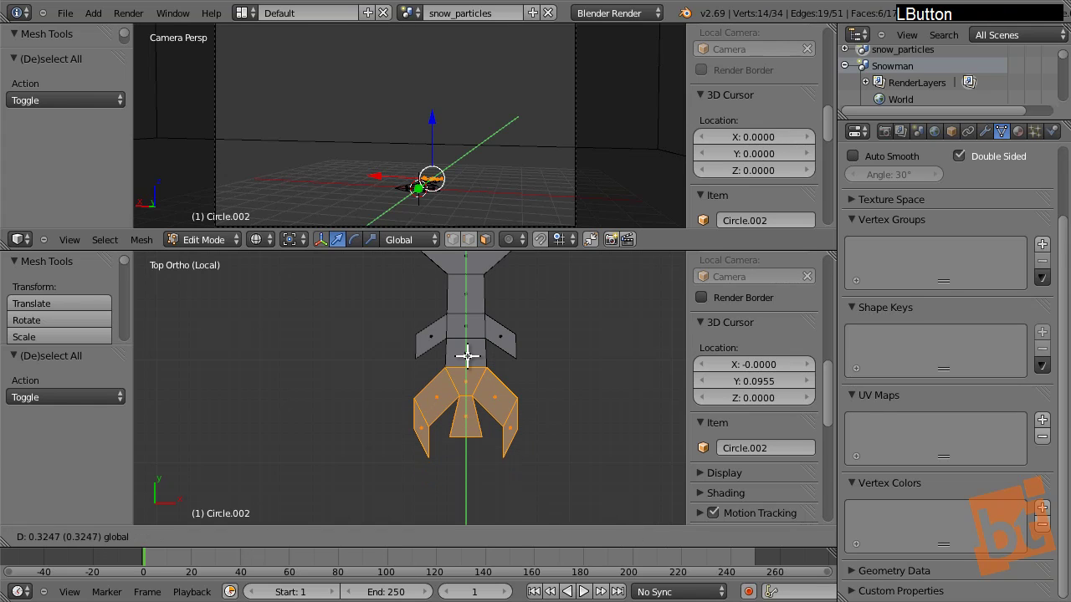
right_click(473, 337)
right_click(463, 328)
right_click(430, 333)
right_click(511, 329)
left_click(469, 318)
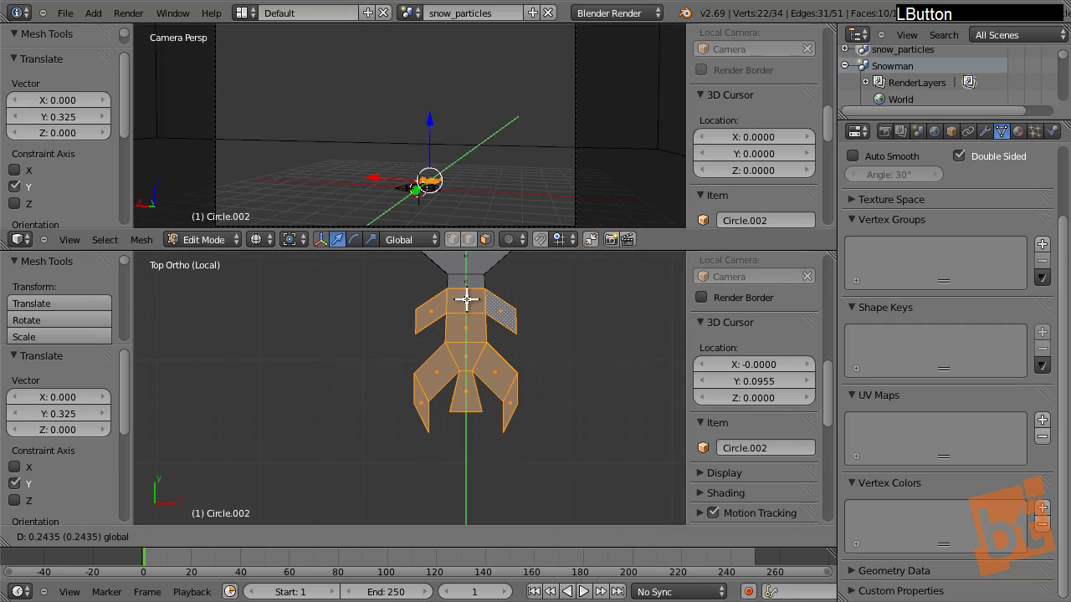
middle_click(486, 349)
key("ctrl+Tab")
left_click(464, 329)
Merge pairs of branch vertices with Alt+M At Last where the arm meets the pentagon ring
right_click(418, 370)
right_click(421, 335)
key("alt+m")
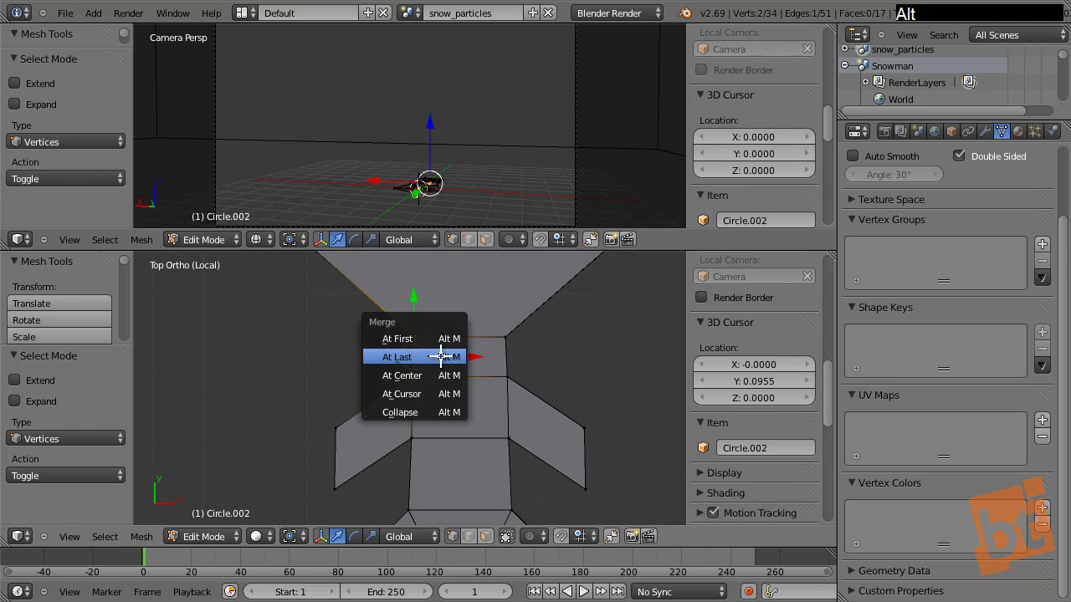
left_click(444, 350)
right_click(515, 366)
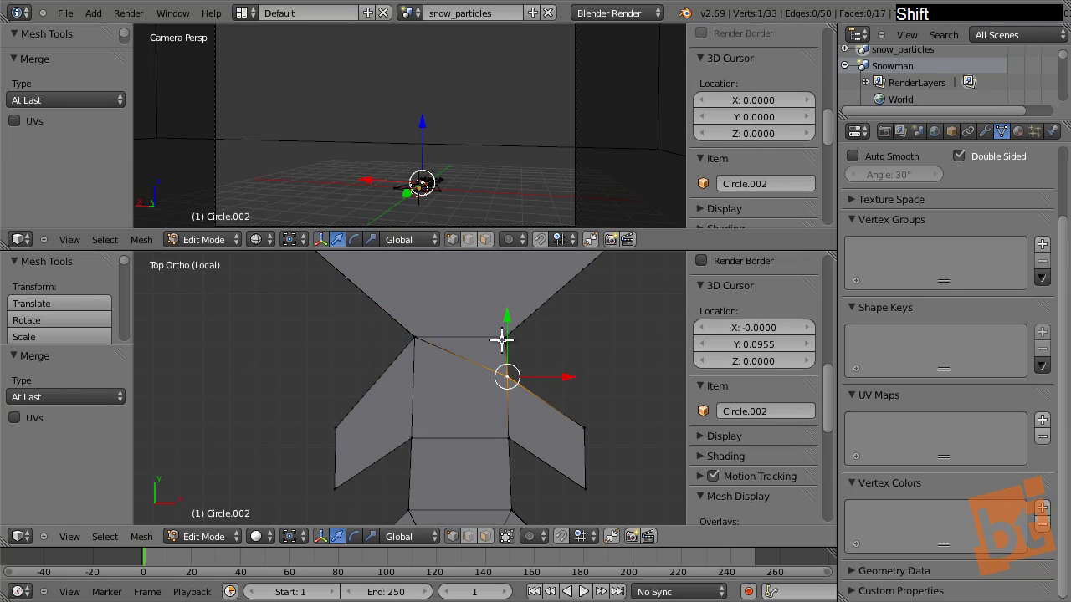
right_click(504, 327)
key("alt+m")
left_click(504, 327)
Switch select mode and select the whole branch geometry
key("a")
middle_click(522, 392)
key("ctrl+Tab")
left_click(509, 362)
left_click(543, 350)
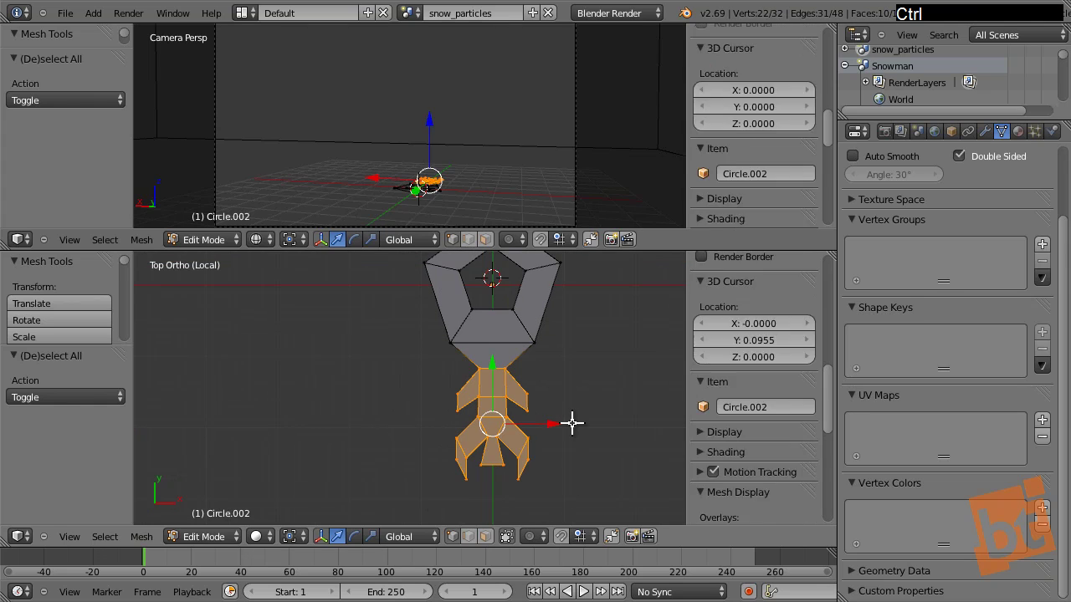
middle_click(534, 425)
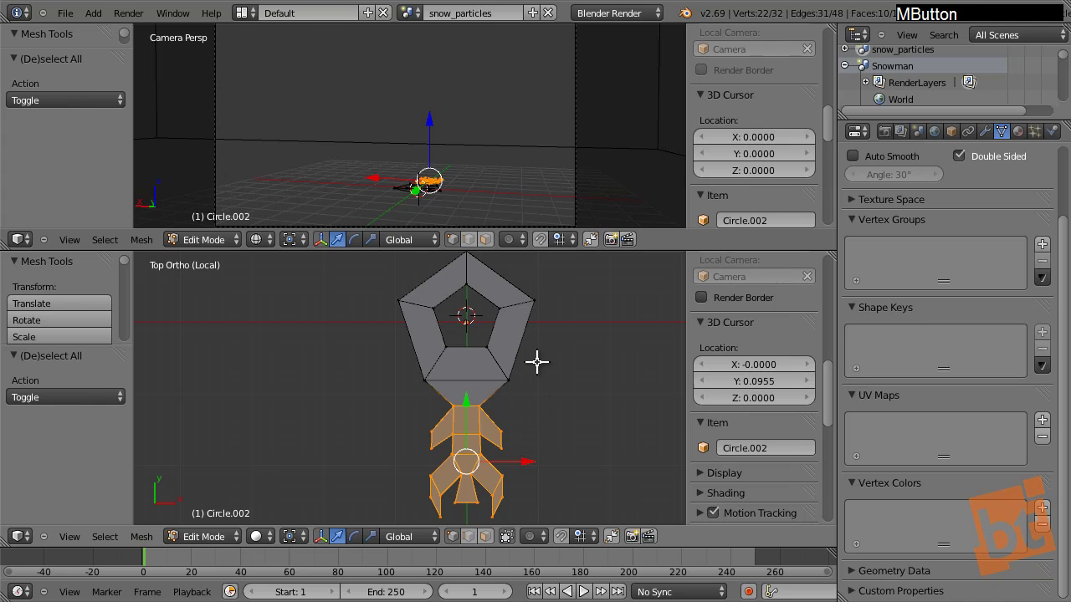
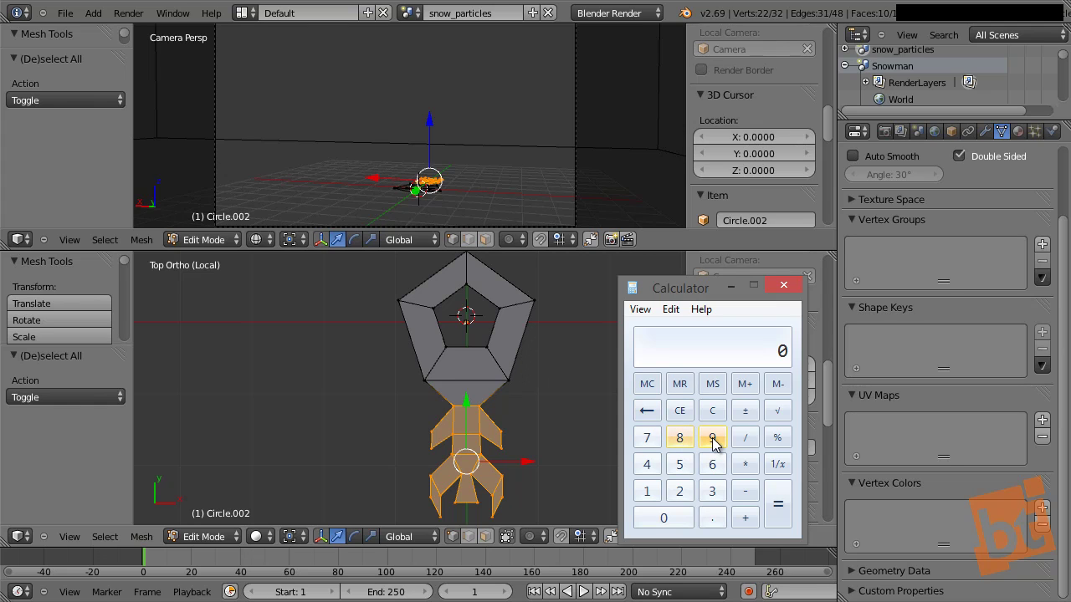
Compute 360 / 5 = 72 in Calculator as the branch rotation step, then close Calculator
left_click(717, 496)
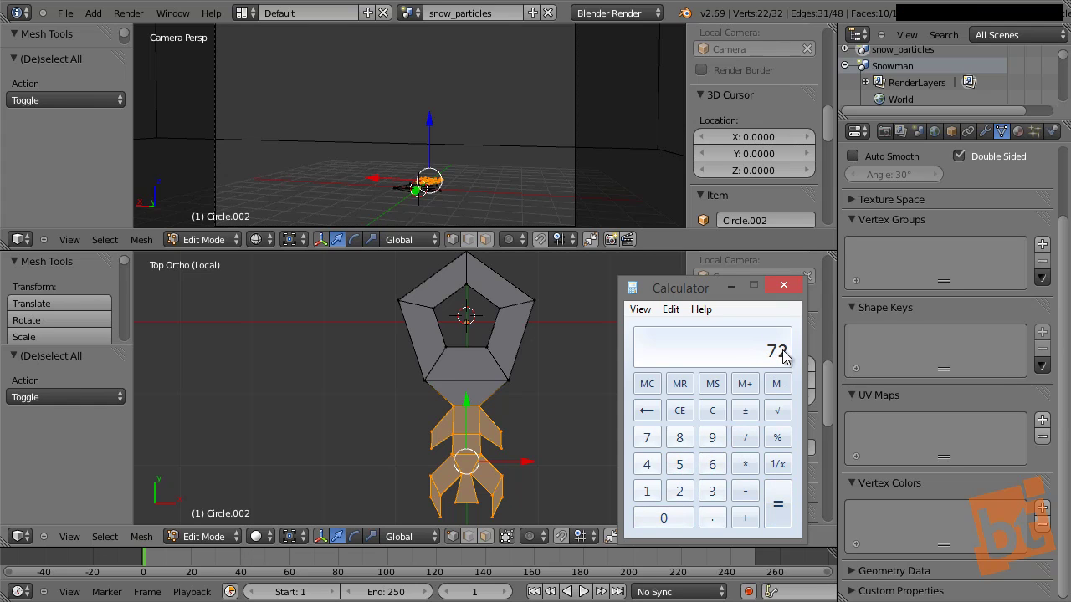
left_click(794, 291)
middle_click(500, 406)
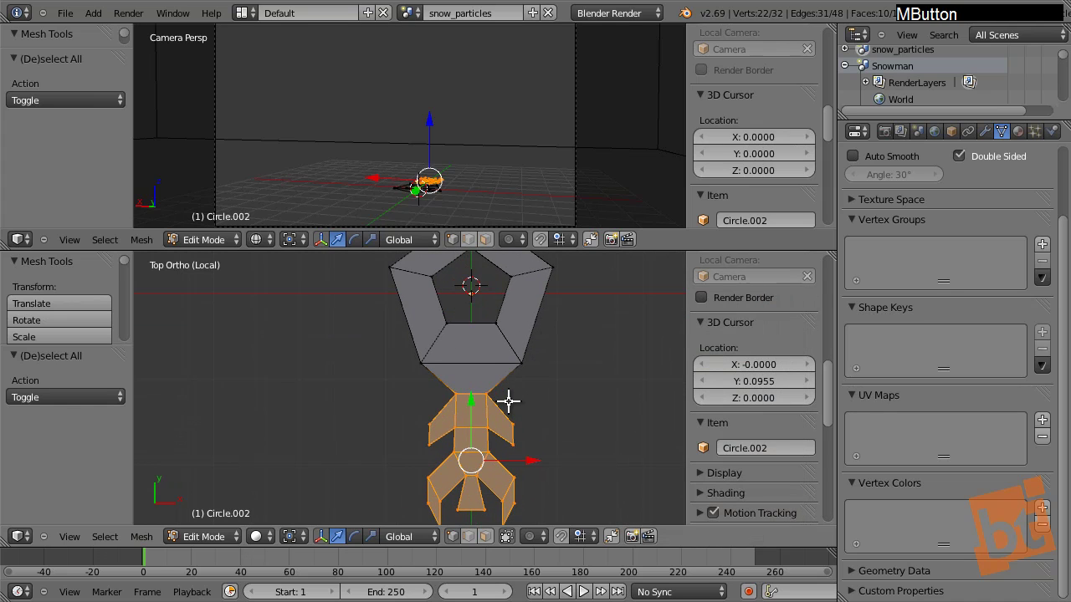
Maximize the top view and snap the 3D cursor to the pentagon's centre via Shift+S
key("shift+space")
middle_click(686, 424)
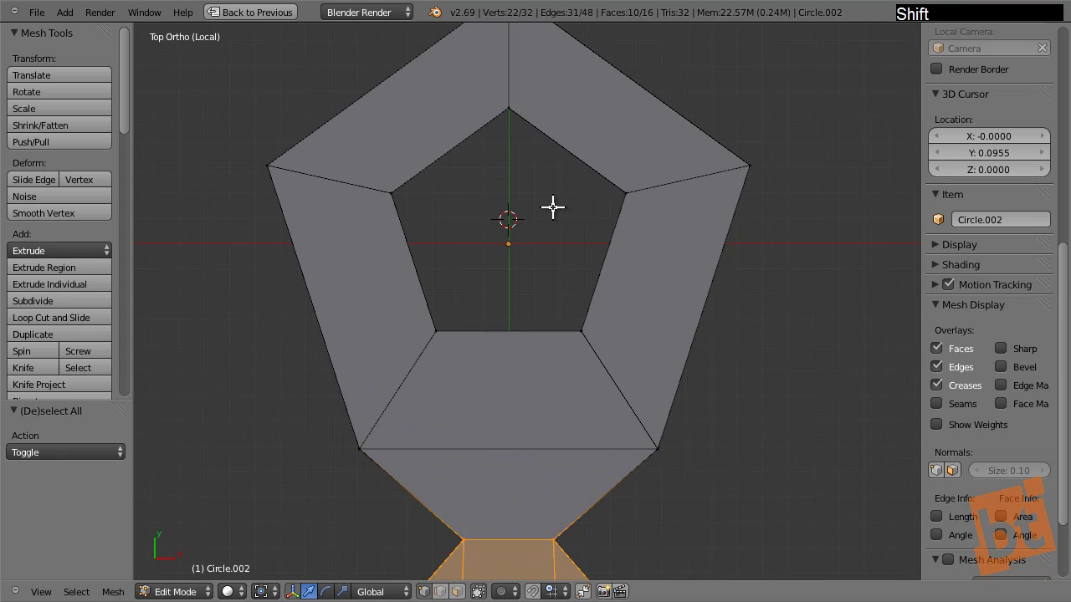
key("shift+s")
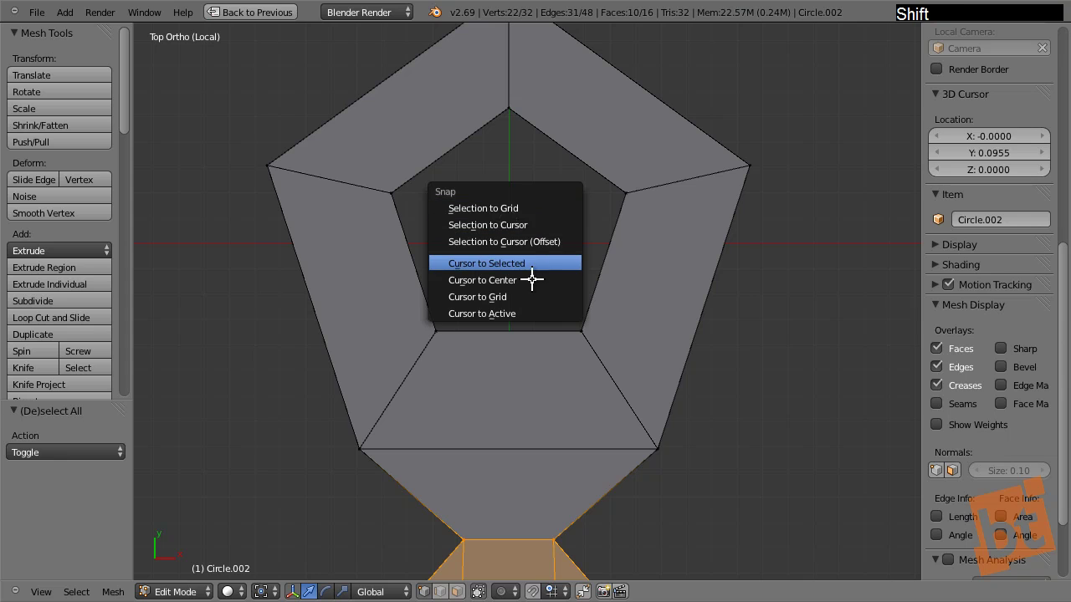
left_click(534, 273)
middle_click(568, 284)
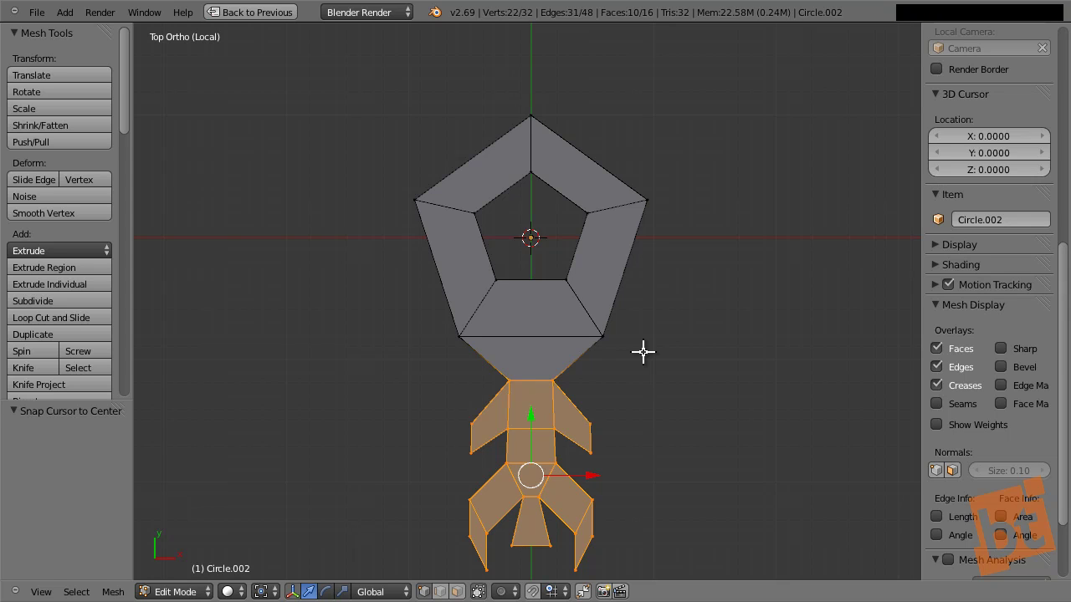
Try Shift+D duplicates of the branch rotated 72 degrees around the cursor
key("shift+d")
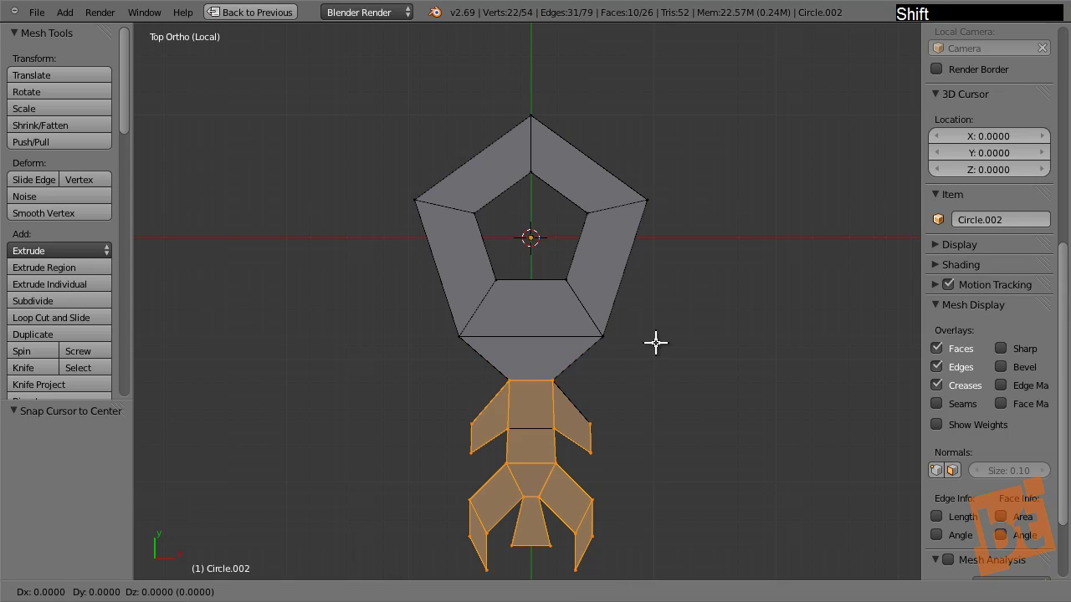
key("r")
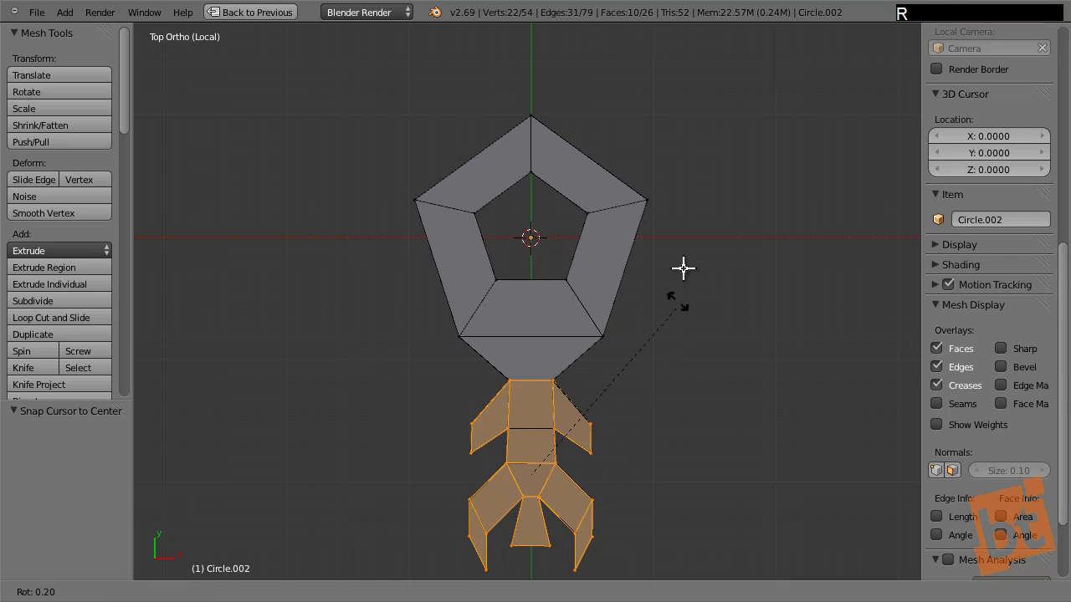
right_click(686, 260)
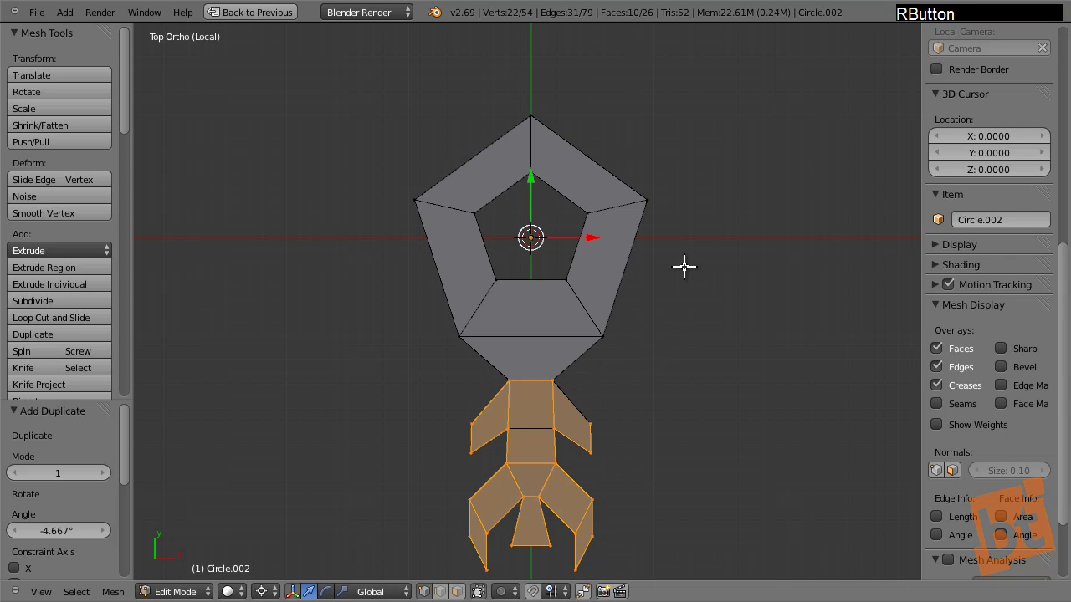
key("r")
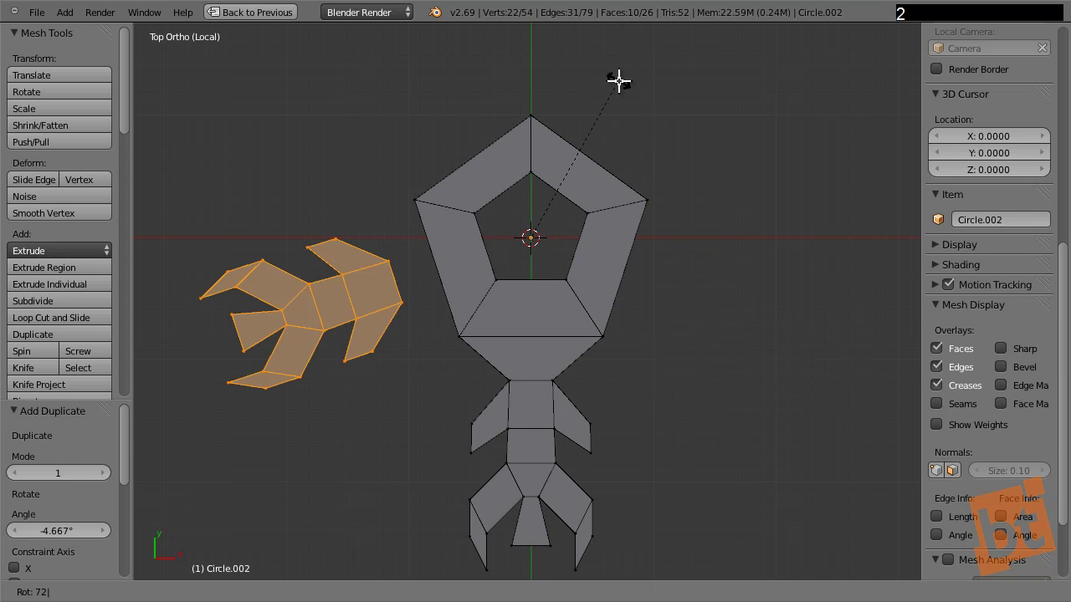
key("Return")
key("shift+d")
key("r")
key("7")
key("Return")
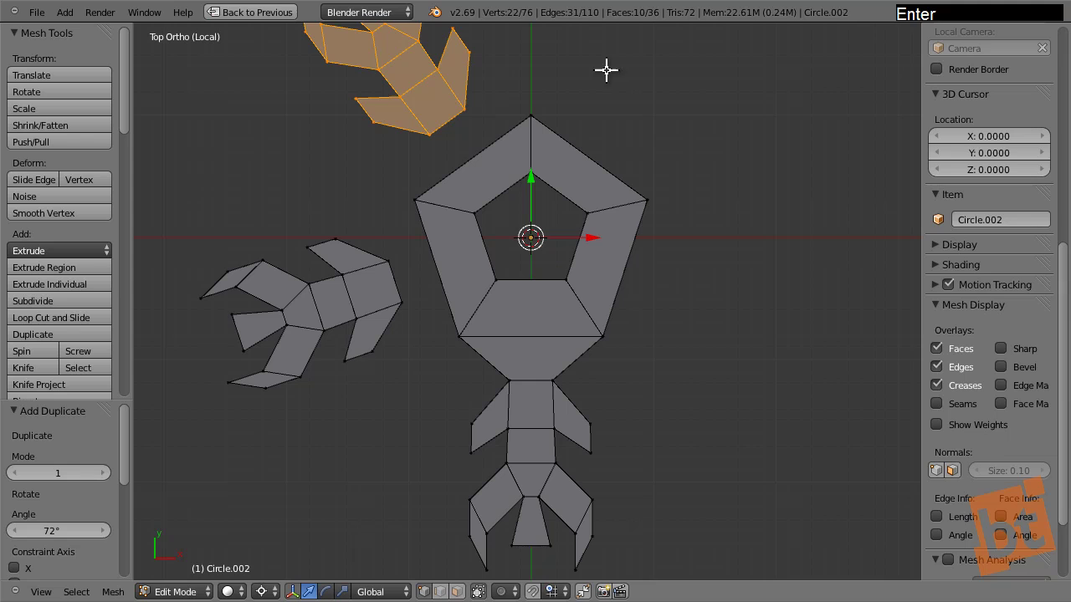
key("shift+d")
right_click(523, 110)
key("shift+r")
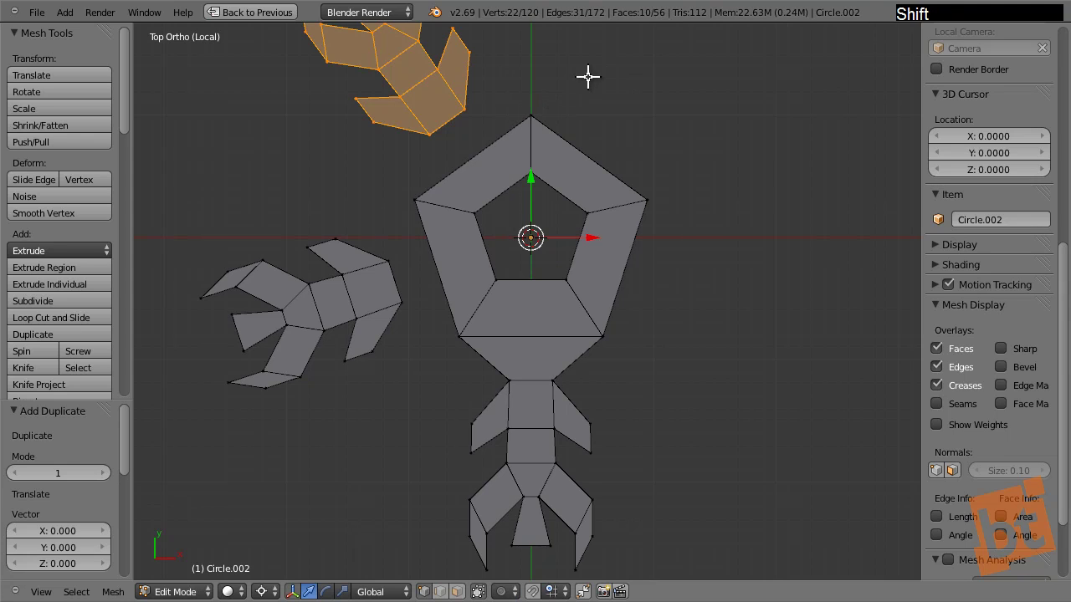
key("r")
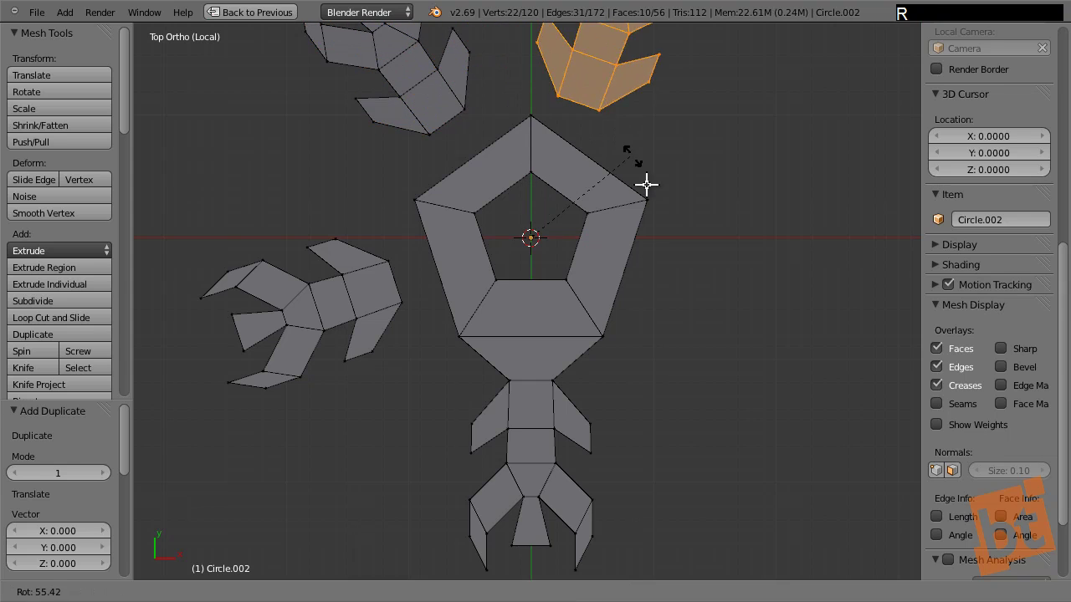
right_click(650, 180)
Undo the trial branch copies back to the single original branch and reselect it
key("ctrl+z")
key("ctrl+z")
key("ctrl+z")
key("ctrl+z")
key("ctrl+z")
key("a")
left_click(598, 377)
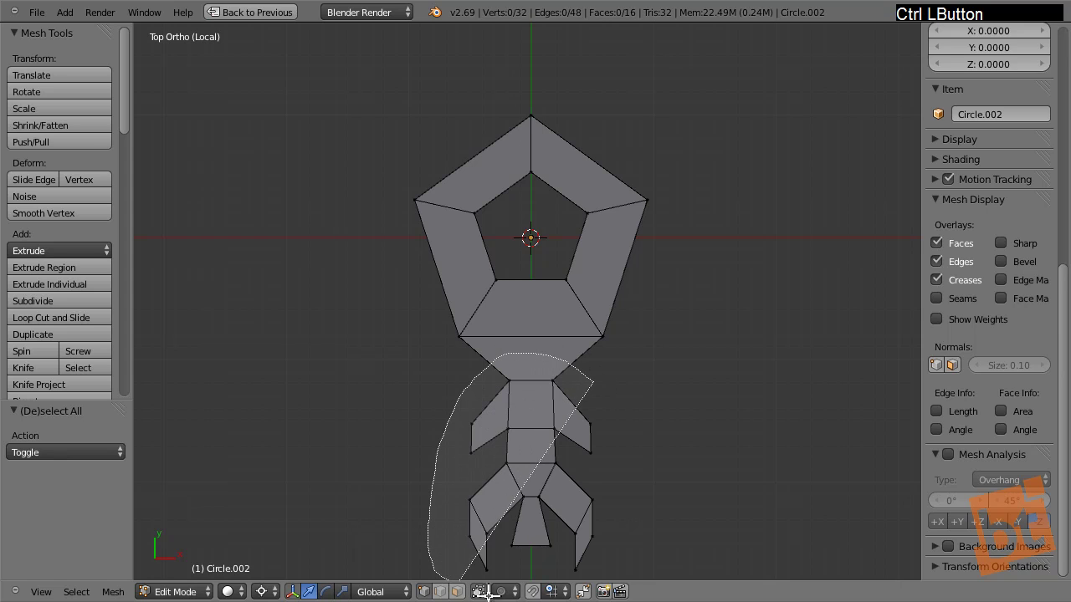
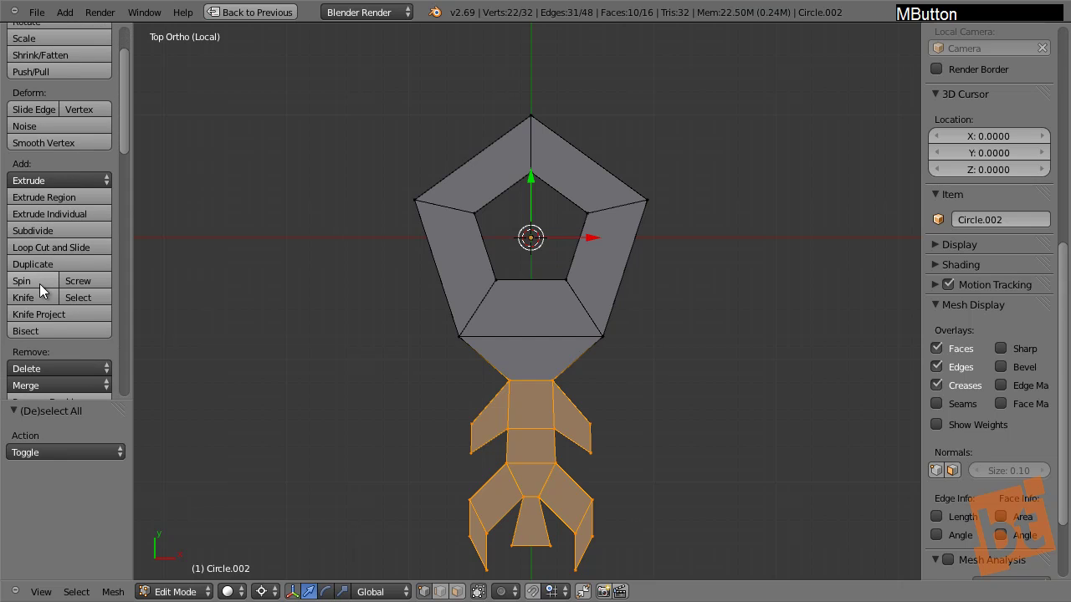
Spin the branch 360° with Dupli around the cursor into five branches and fill the four gaps with faces
left_click(43, 290)
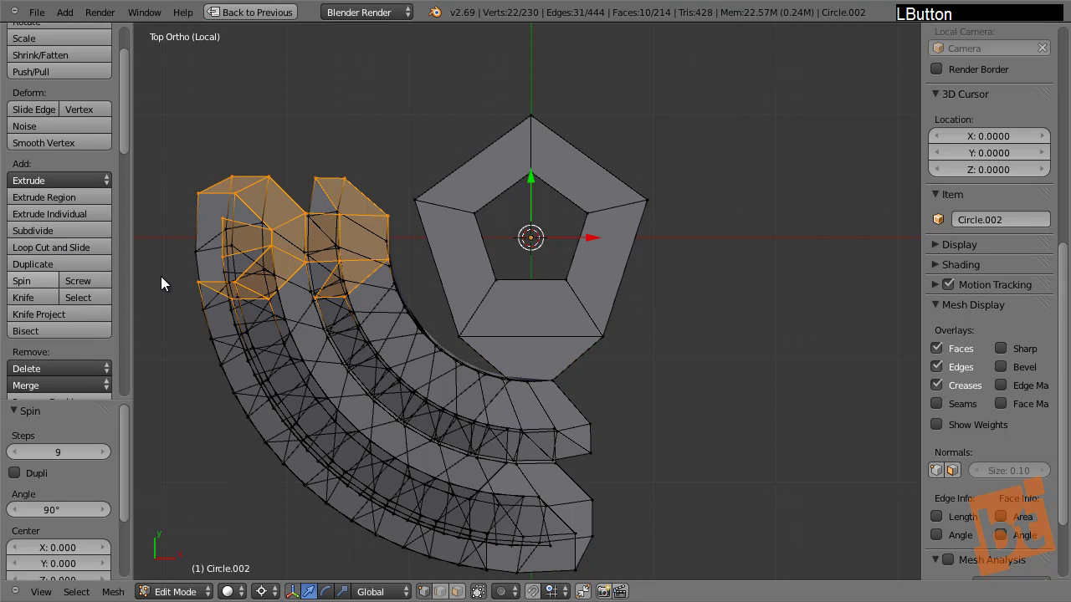
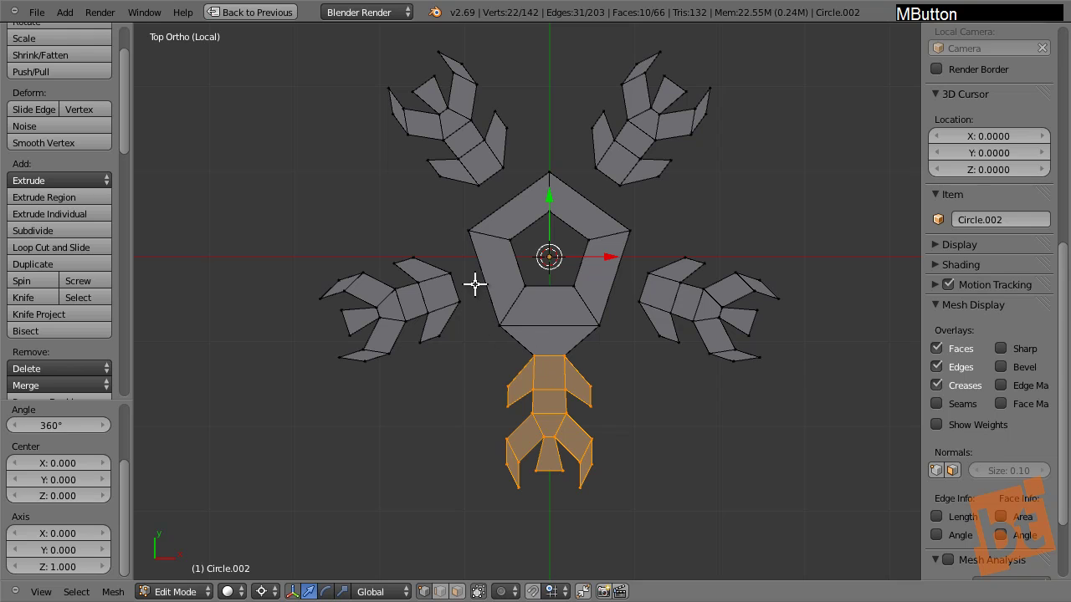
right_click(464, 262)
right_click(467, 234)
right_click(490, 299)
right_click(470, 289)
key("f")
right_click(473, 218)
right_click(474, 186)
right_click(508, 158)
right_click(542, 173)
key("f")
right_click(548, 173)
right_click(583, 169)
right_click(622, 189)
right_click(630, 225)
key("f")
right_click(633, 225)
right_click(644, 267)
right_click(644, 287)
right_click(602, 322)
key("f")
Deselect all, leave Edit Mode, select the snowflake object and restore the split-view layout
key("a")
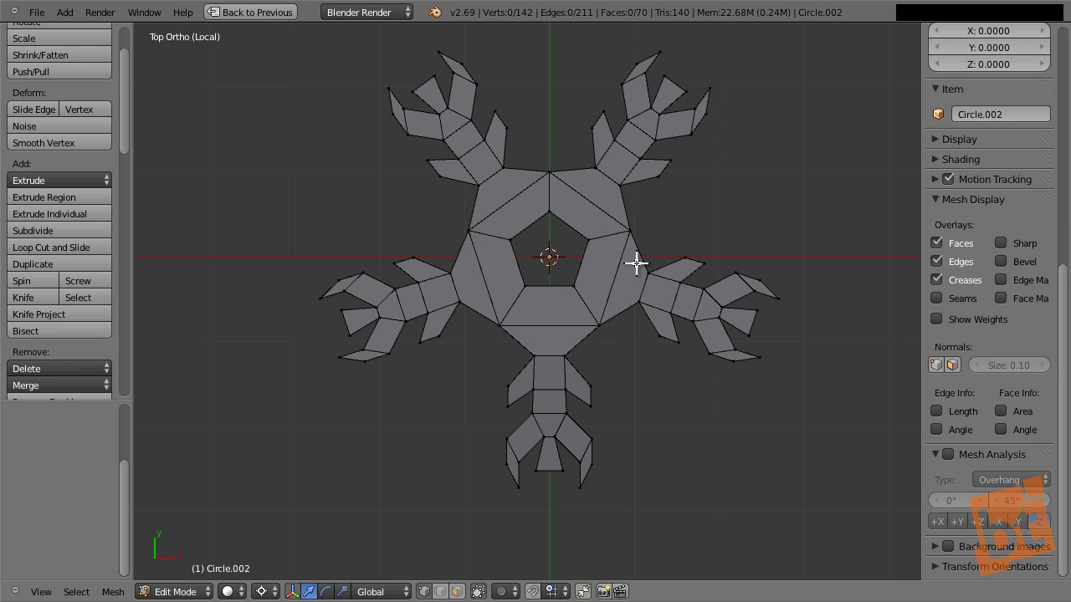
middle_click(607, 251)
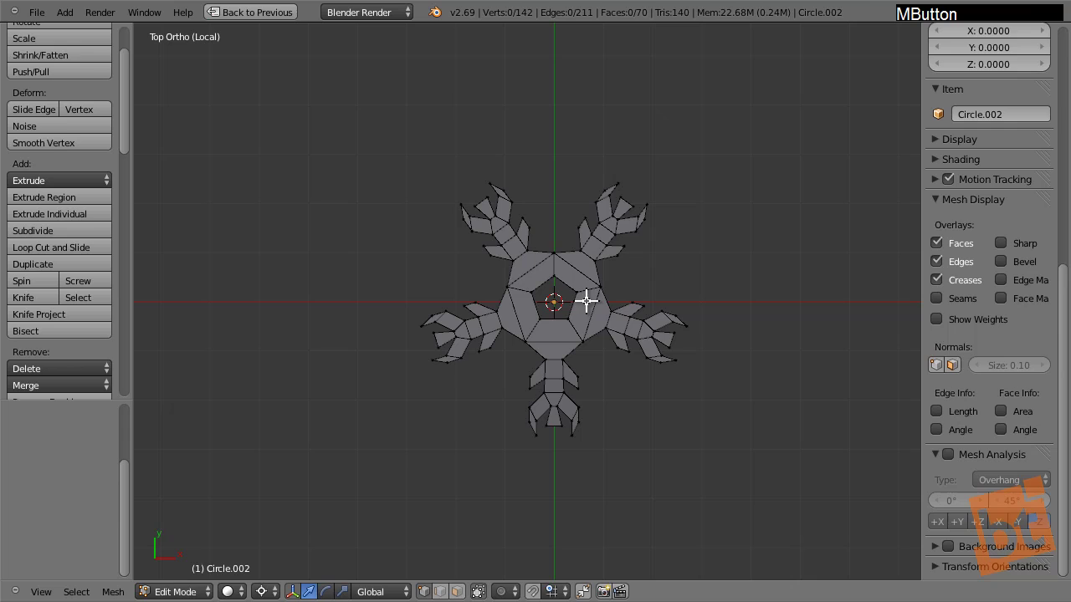
key("Tab")
middle_click(556, 372)
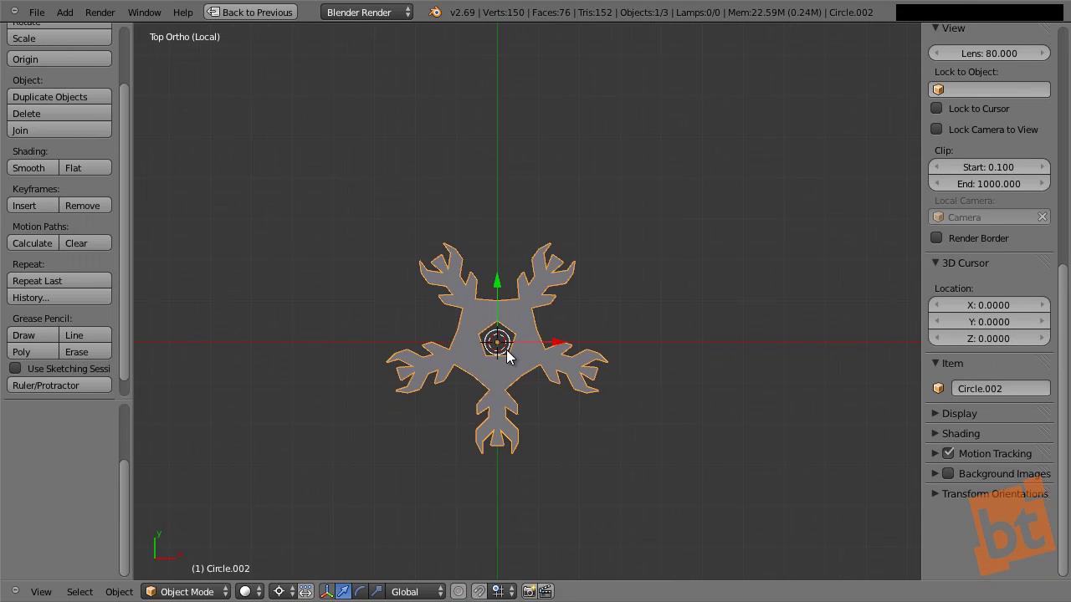
key("a")
right_click(533, 371)
key("shift+space")
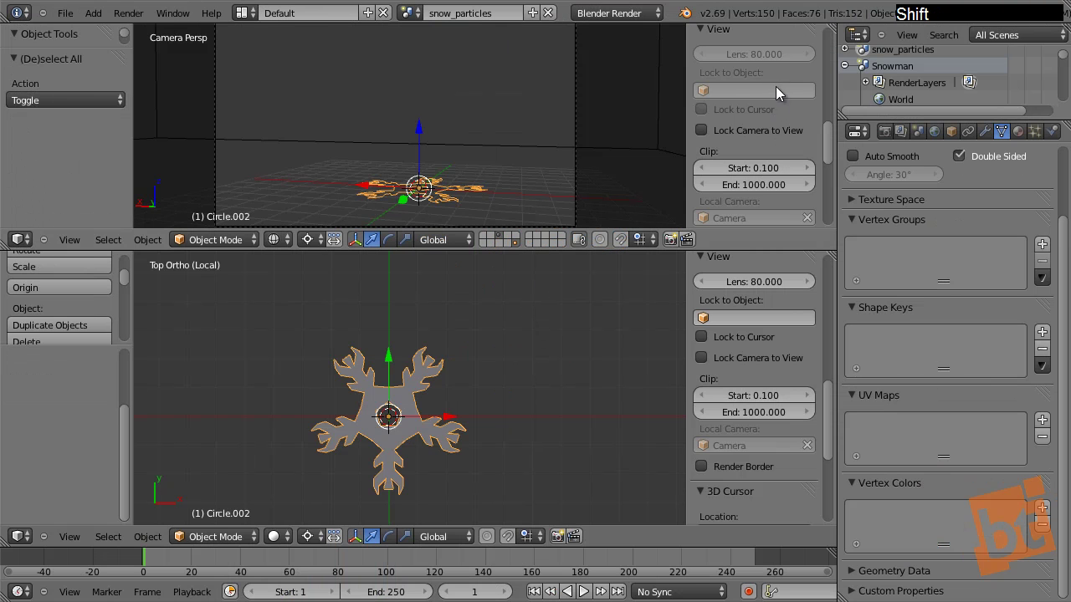
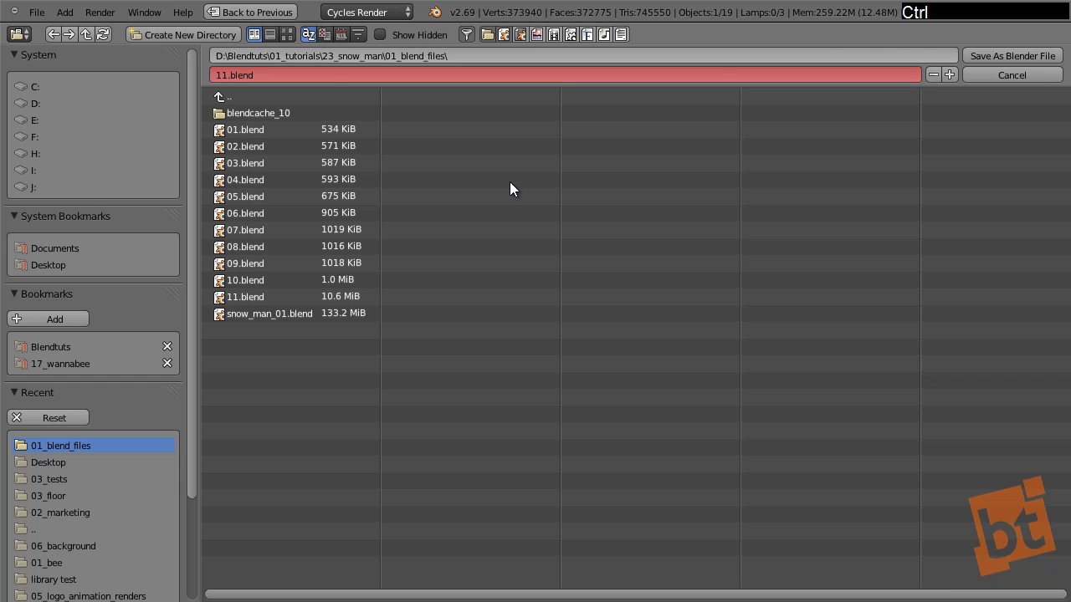
Step the save file name with numpad +/- until it reads 12.blend in the 01_blend_files folder
key("KP_Add")
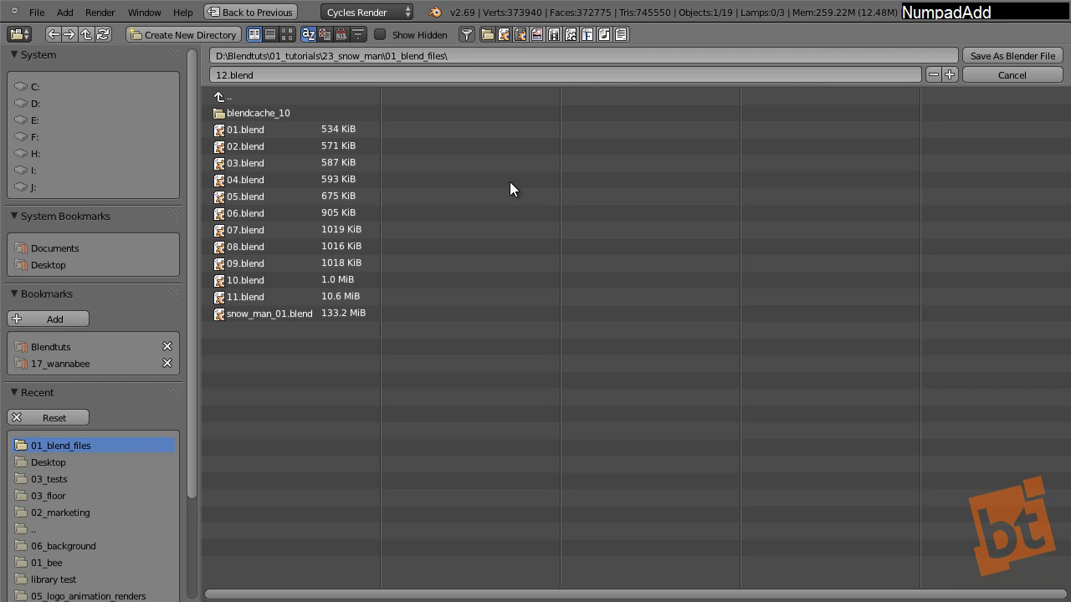
key("KP_Subtract")
key("KP_Add")
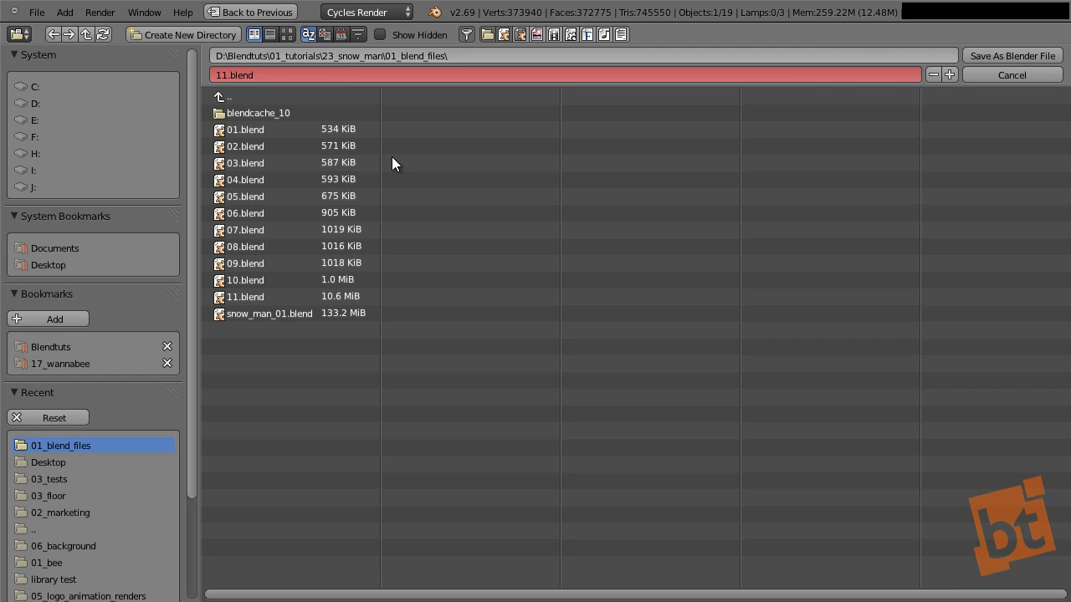
key("KP_Add")
key("KP_Subtract")
key("KP_Add")
key("KP_Subtract")
key("KP_Add")
key("KP_Subtract")
key("KP_Add")
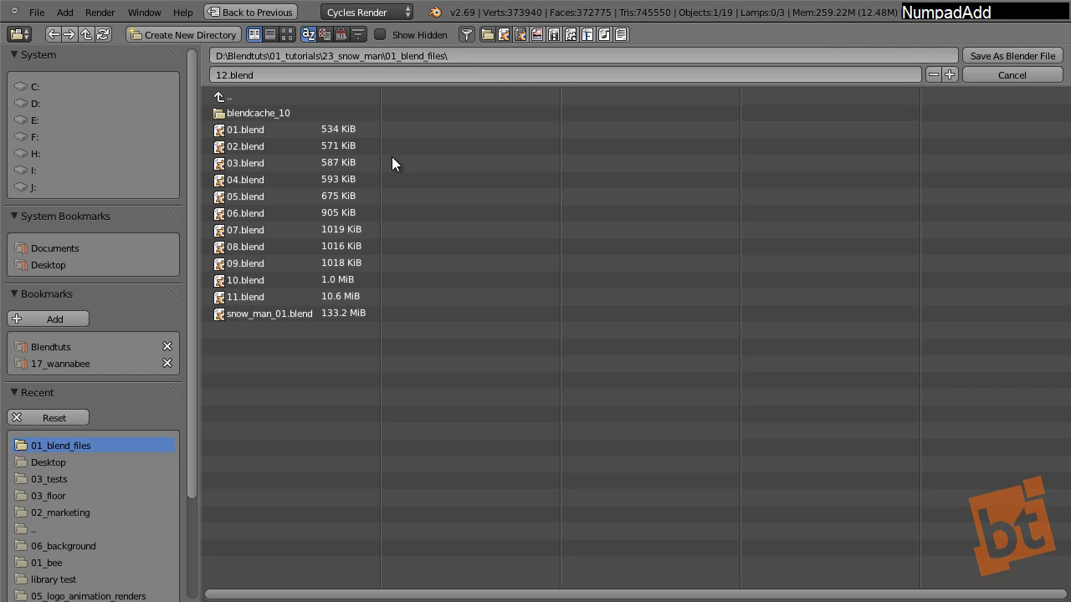
key("KP_Subtract")
key("KP_Add")
key("KP_Subtract")
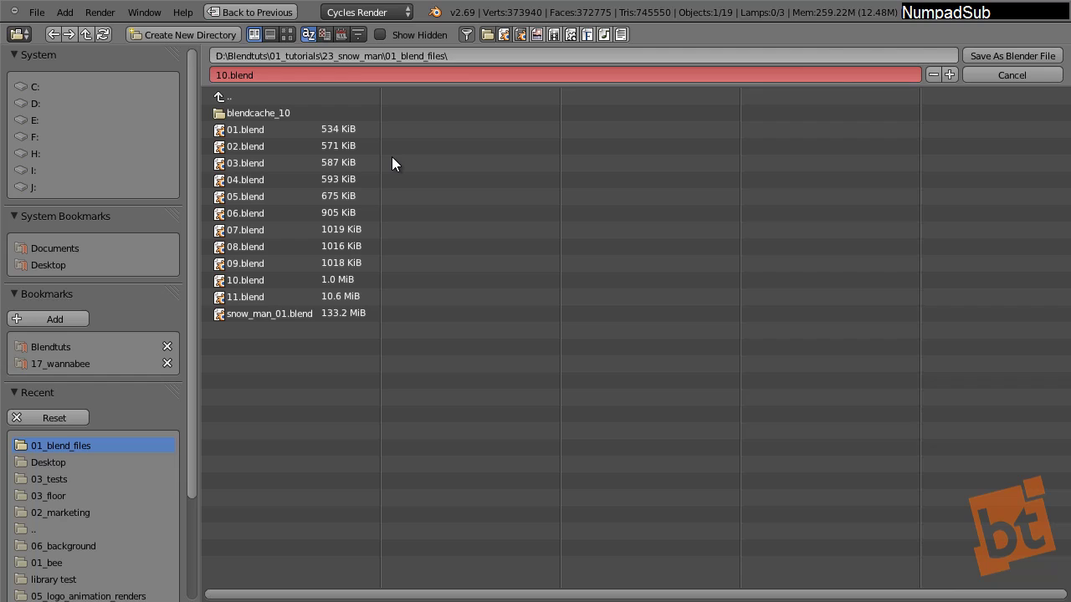
key("KP_Add")
key("KP_Subtract")
key("KP_Add")
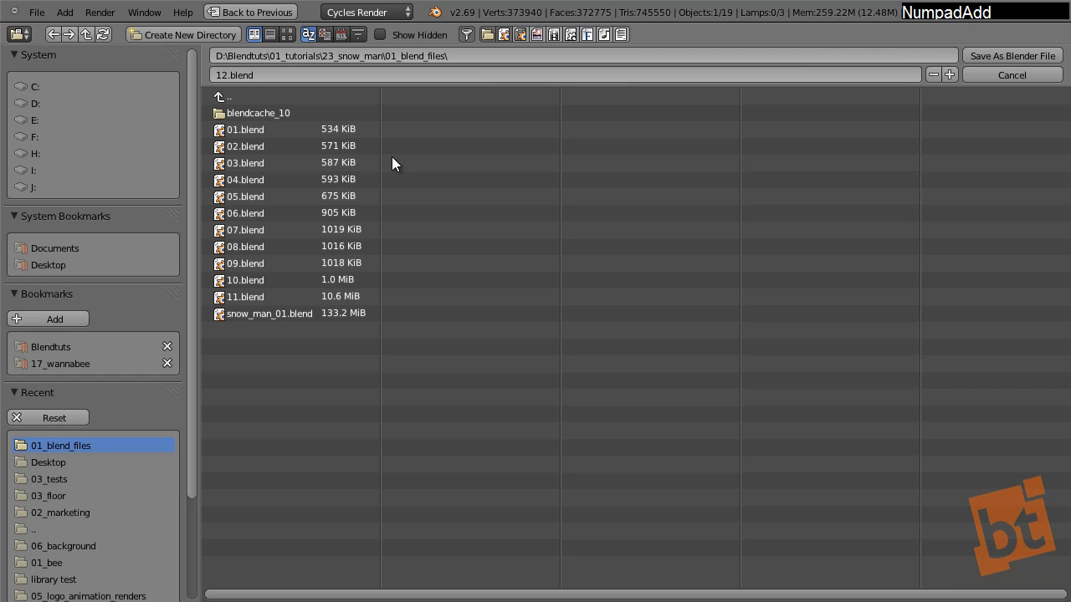
Save the scene as 12.blend, select Cube.005 and show the Render properties
key("Return")
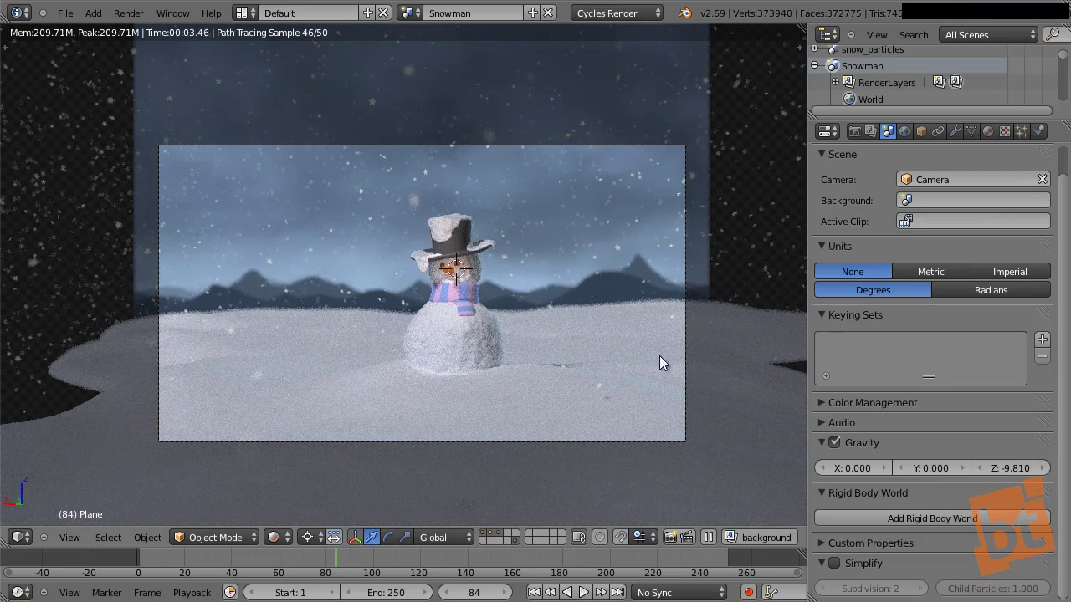
right_click(642, 339)
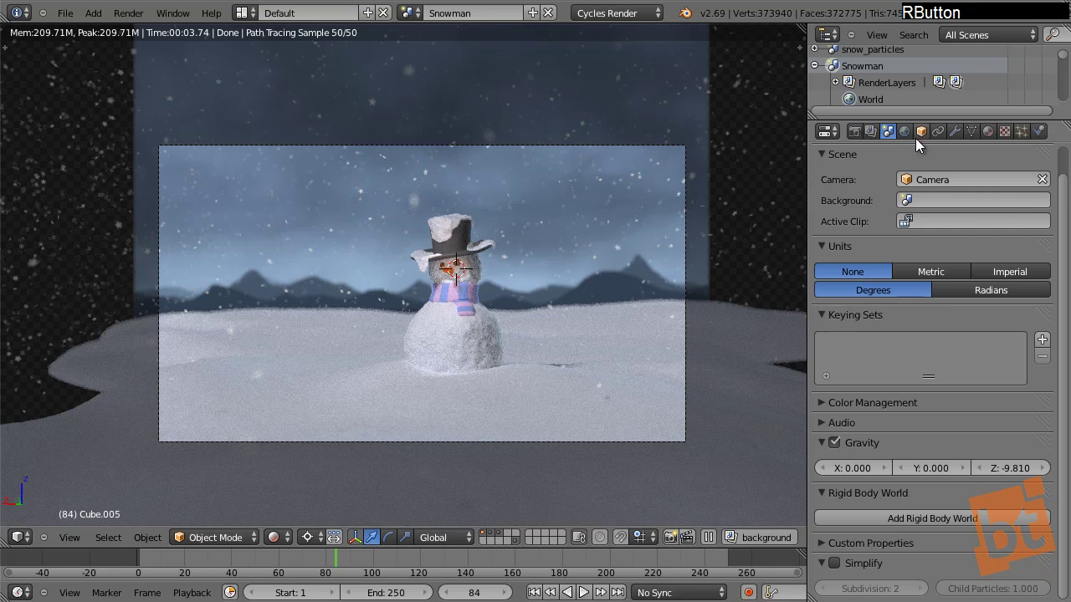
left_click(960, 141)
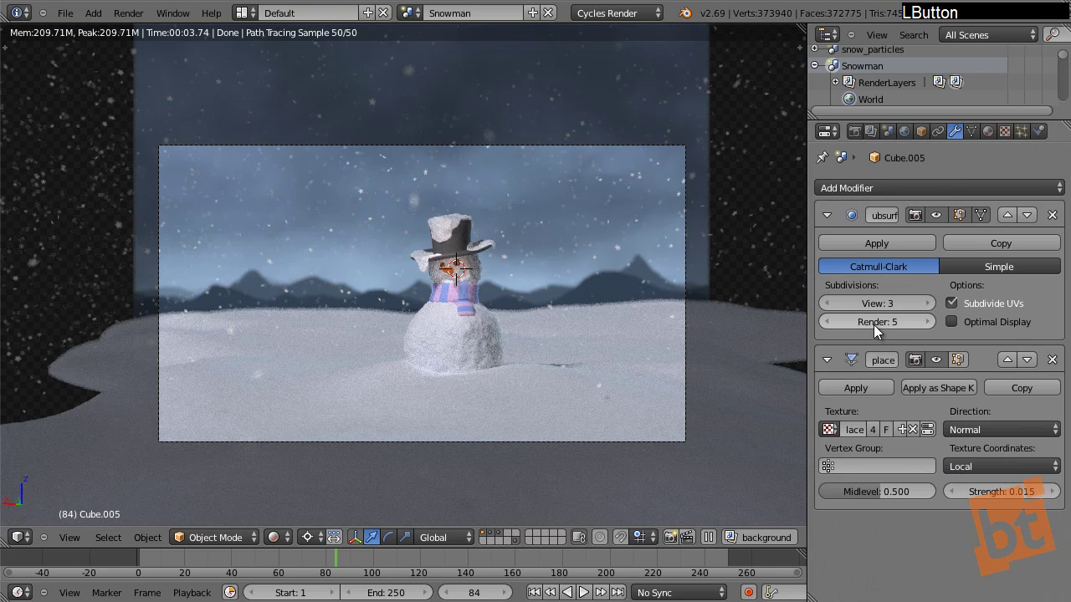
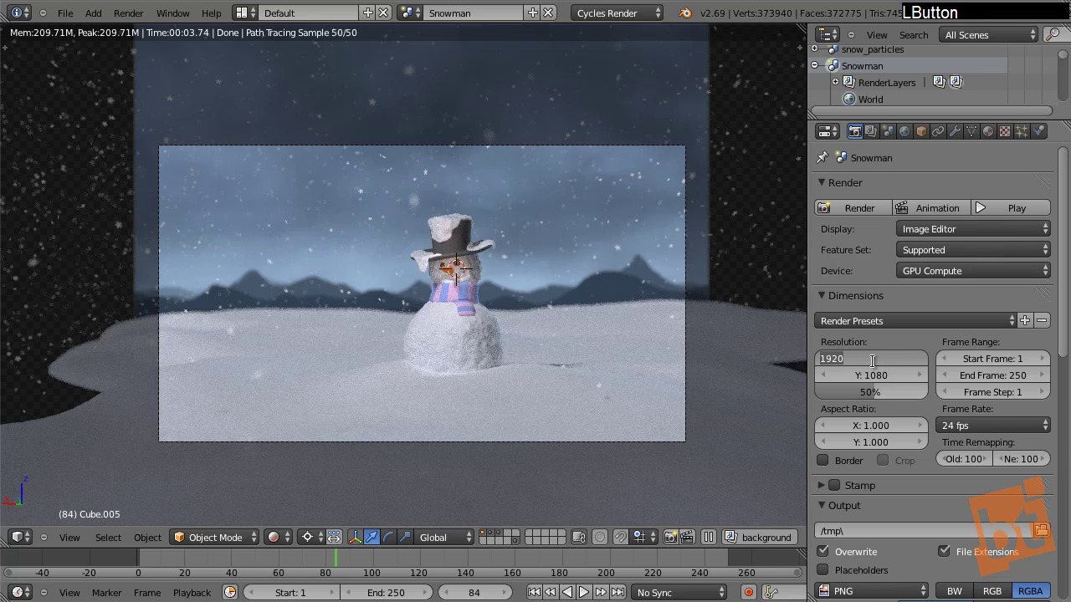
Adjust Render property fields (entering 1280 and 7), resave, and render frame 84 with F12
key("1")
key("2")
key("8")
key("0")
key("Tab")
key("7")
key("Return")
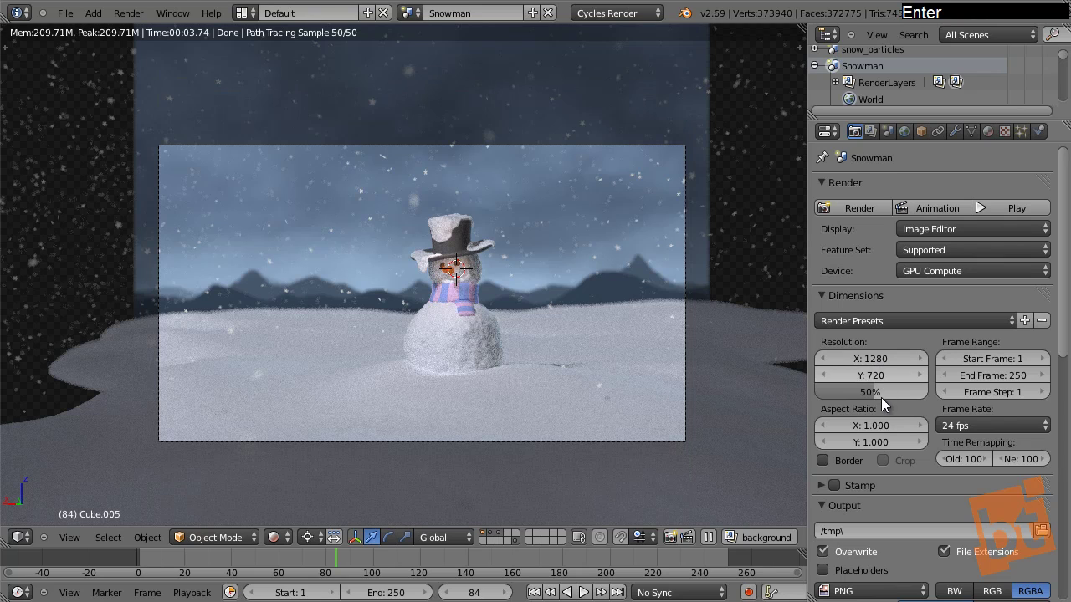
left_click(889, 407)
key("ctrl+s")
left_click(546, 199)
key("F12")
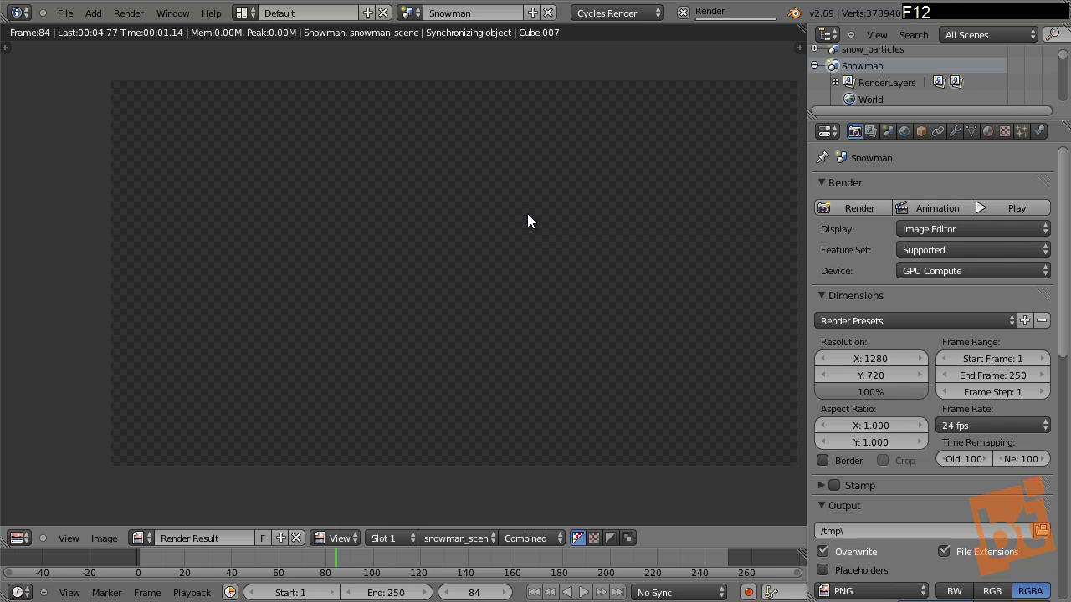
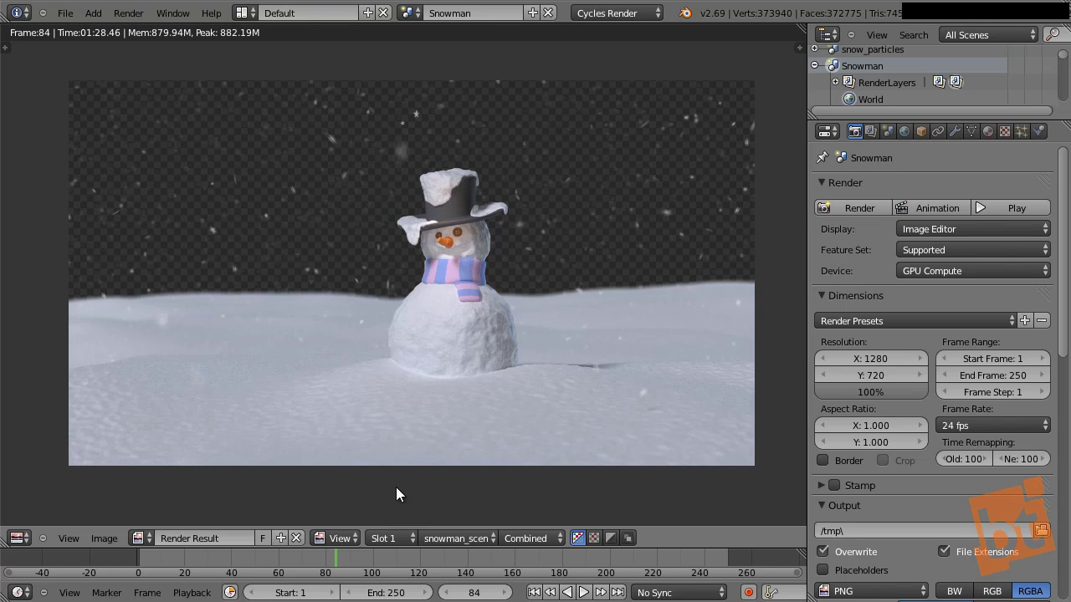
Switch the Render Result to the background scene's mountain render and bring up the editor type list
left_click(447, 541)
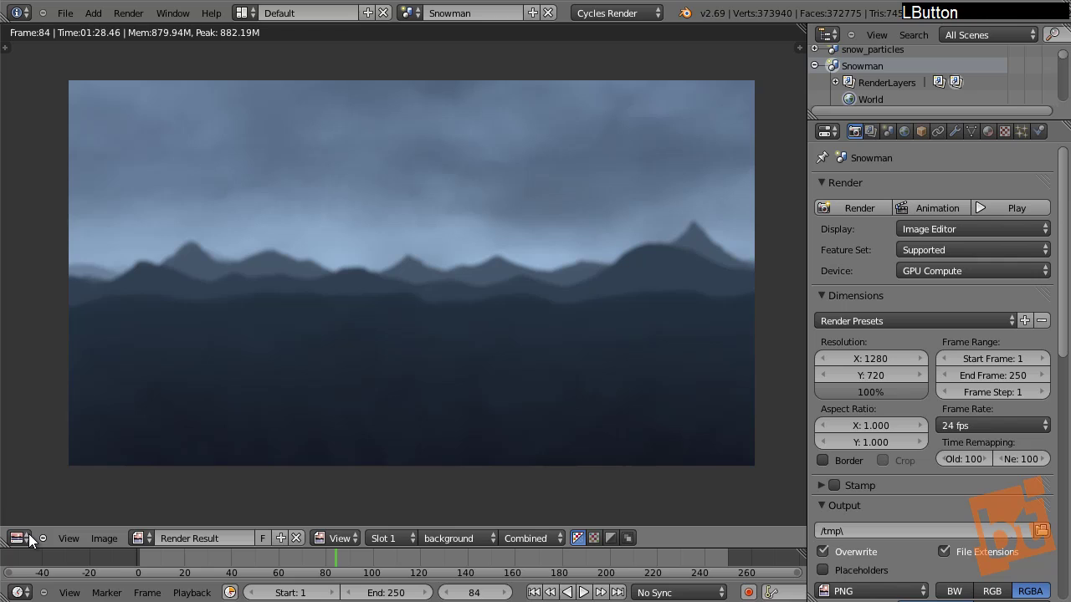
left_click(36, 543)
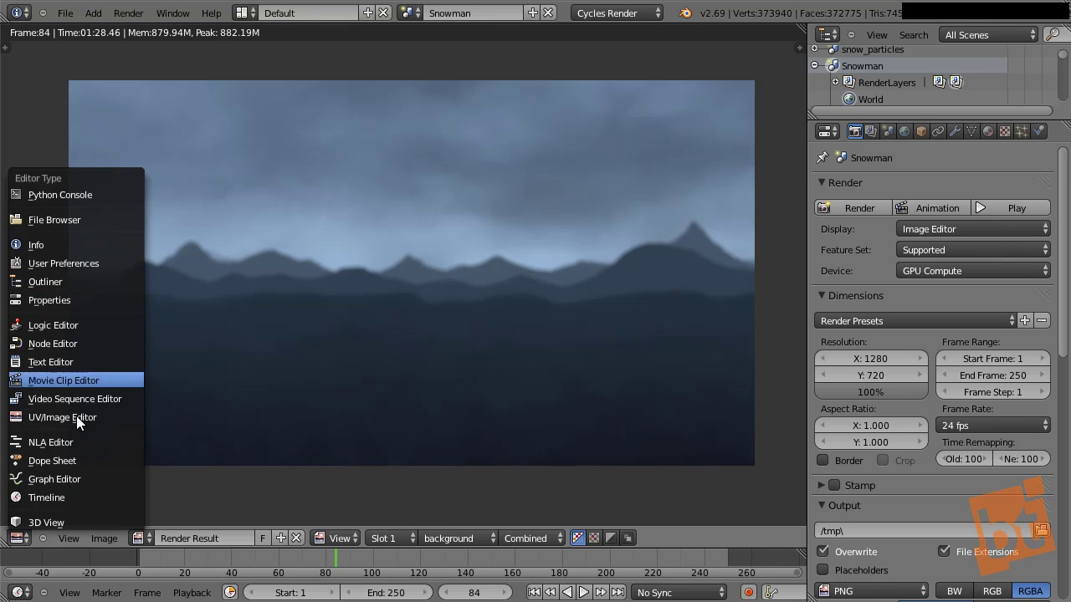
Turn the area into a maximized Node Editor on Compositing with Use Nodes and Backdrop enabled, all nodes in view
left_click(56, 352)
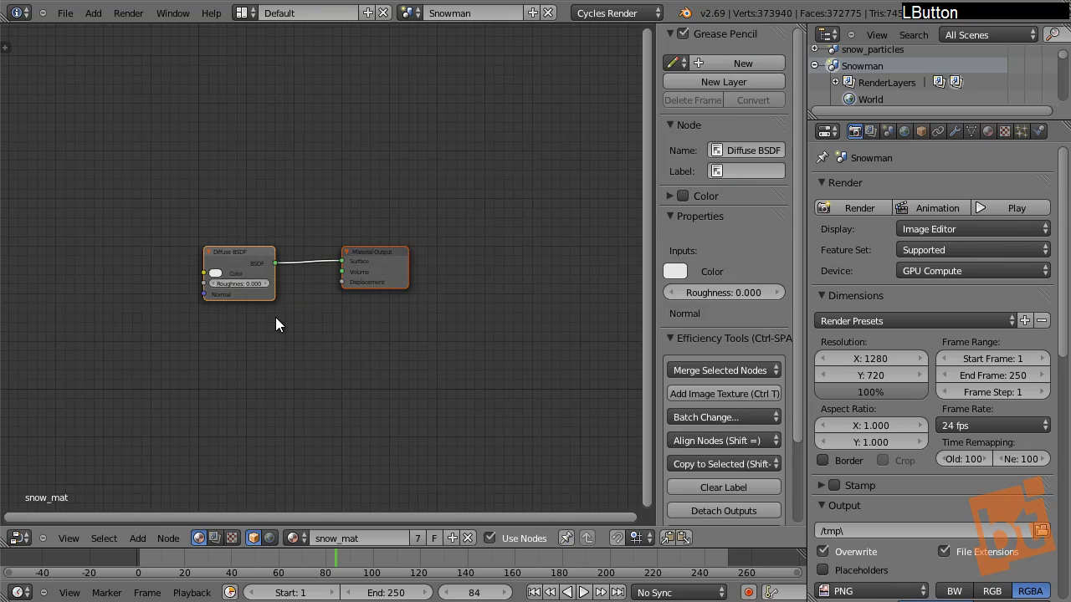
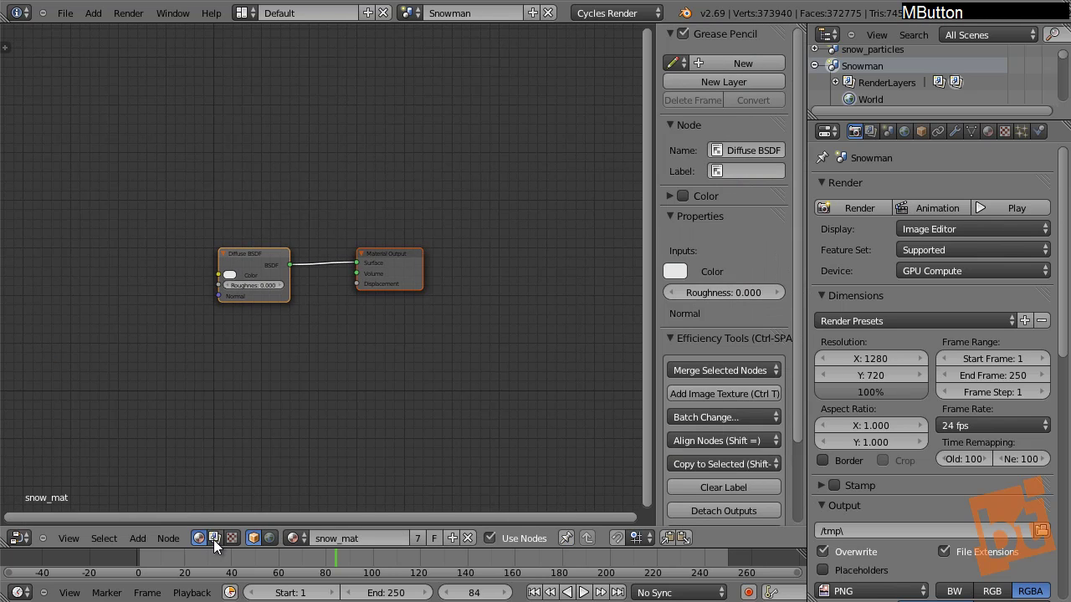
left_click(218, 545)
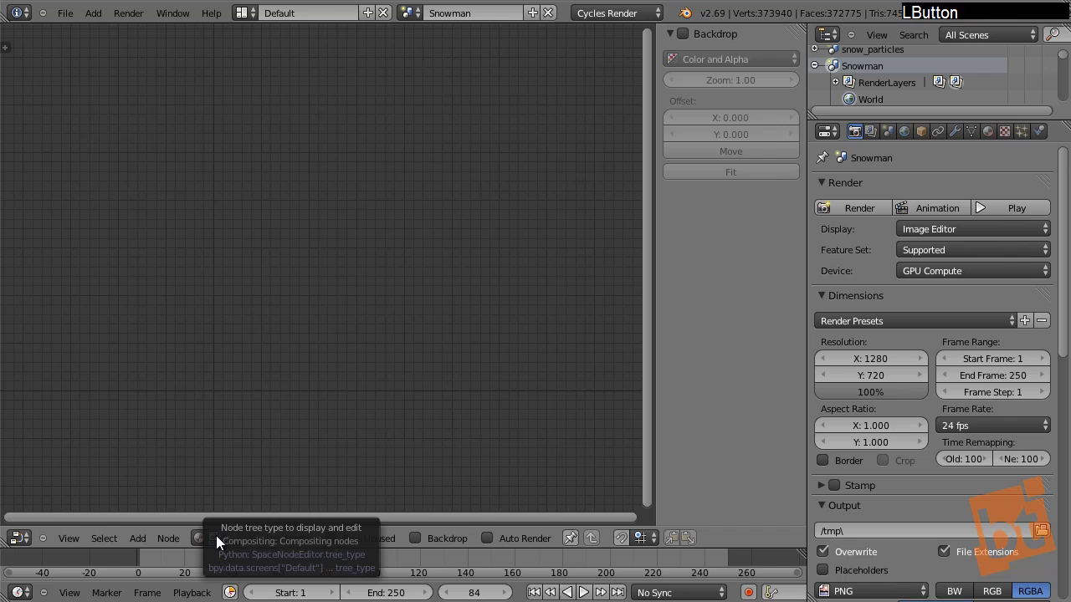
left_click(265, 538)
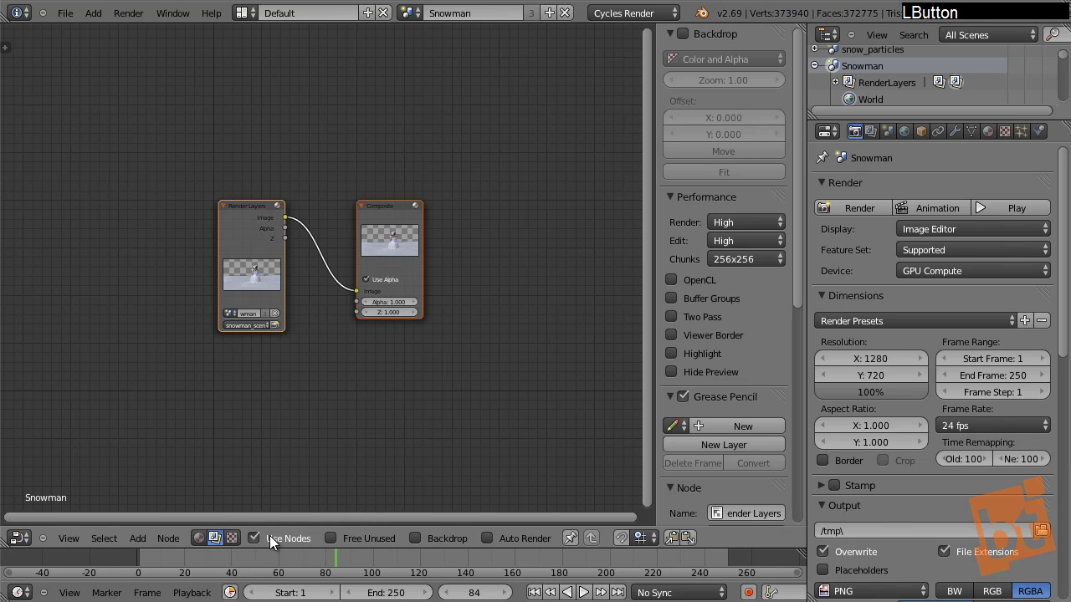
left_click(423, 543)
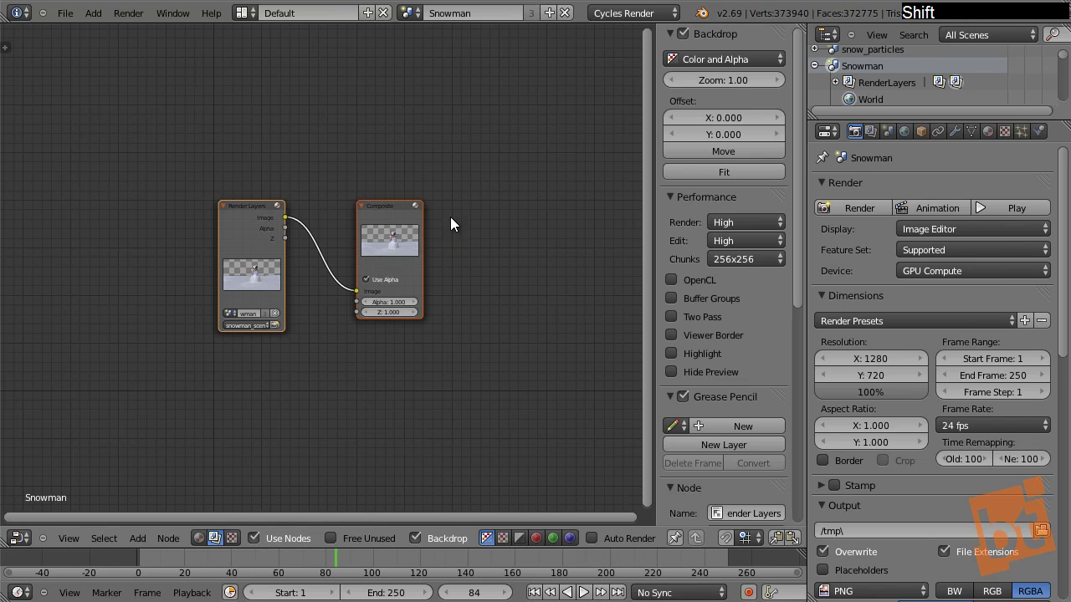
key("shift+space")
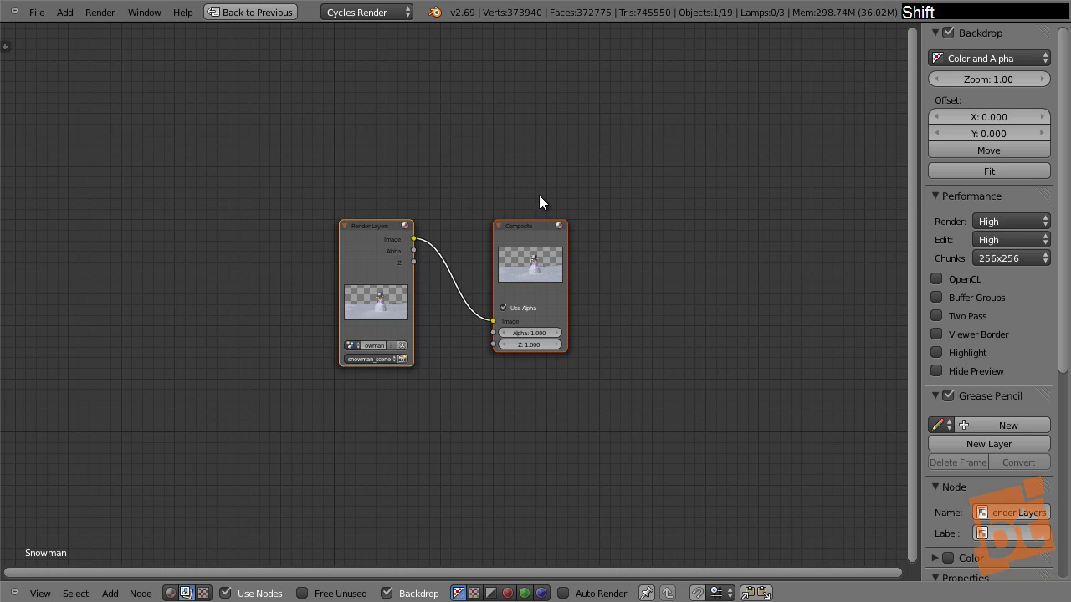
key("n")
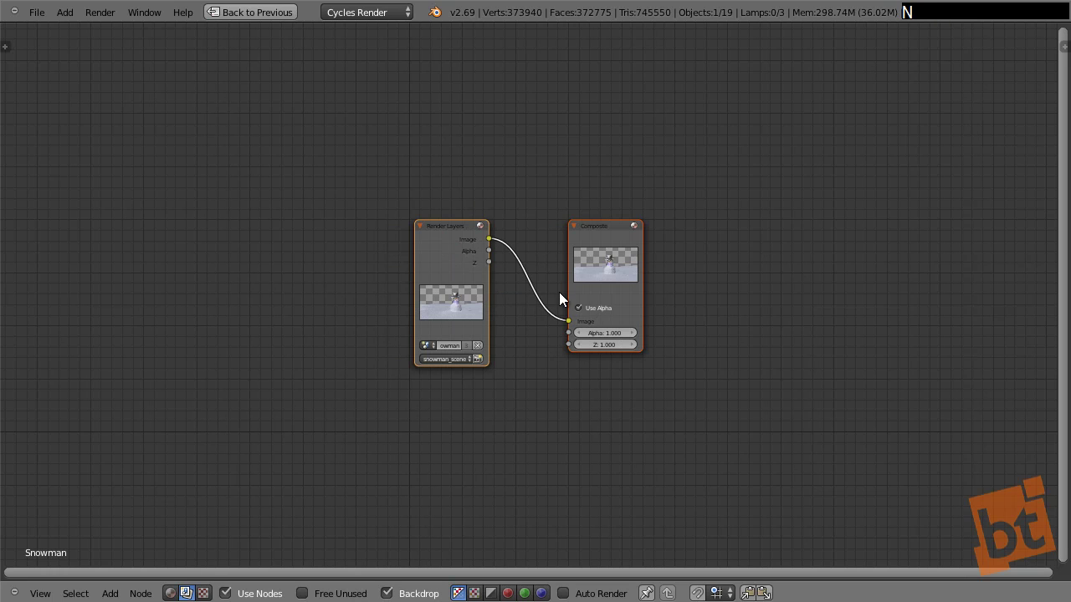
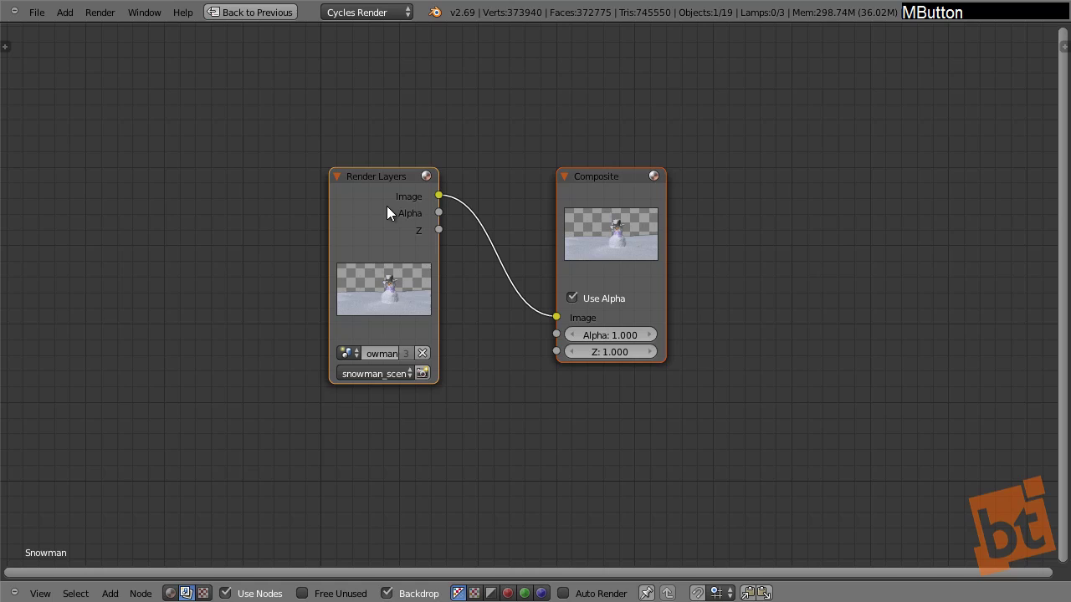
Duplicate the Render Layers node and set the copy's scene to background
right_click(363, 204)
key("shift+d")
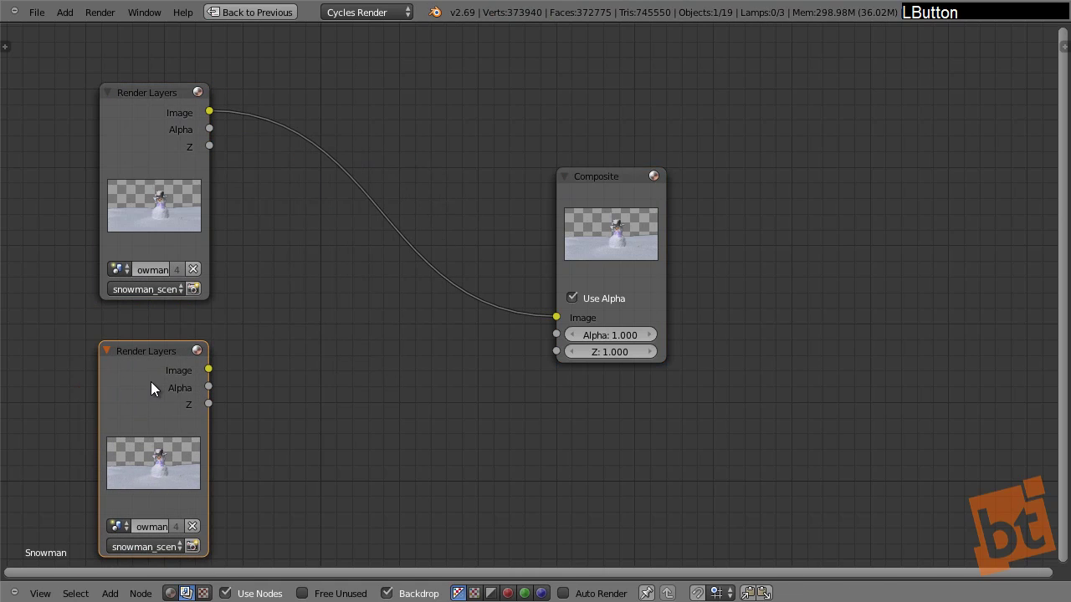
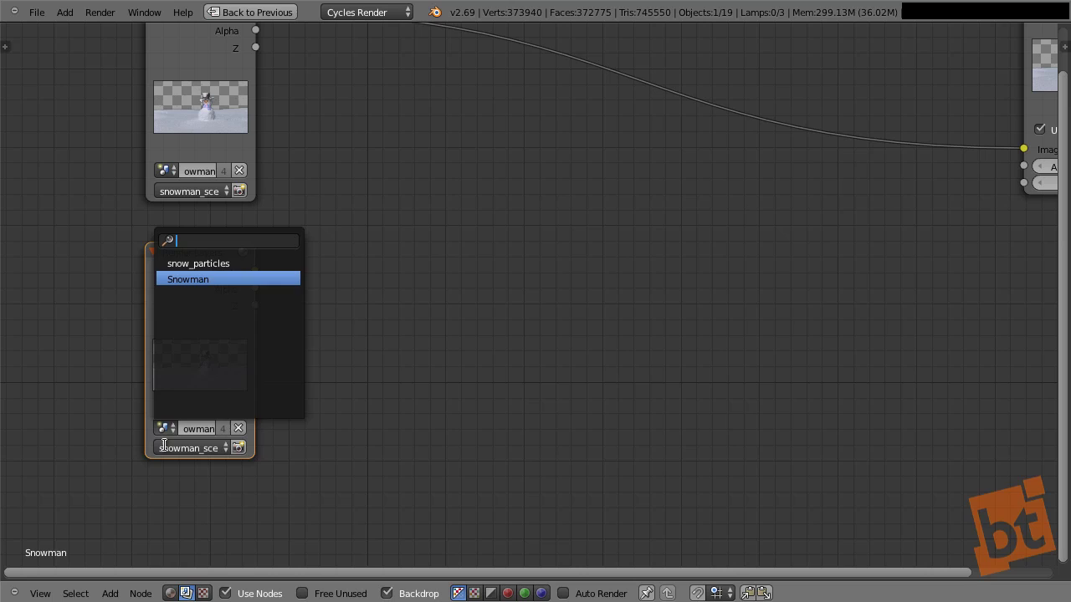
left_click(174, 455)
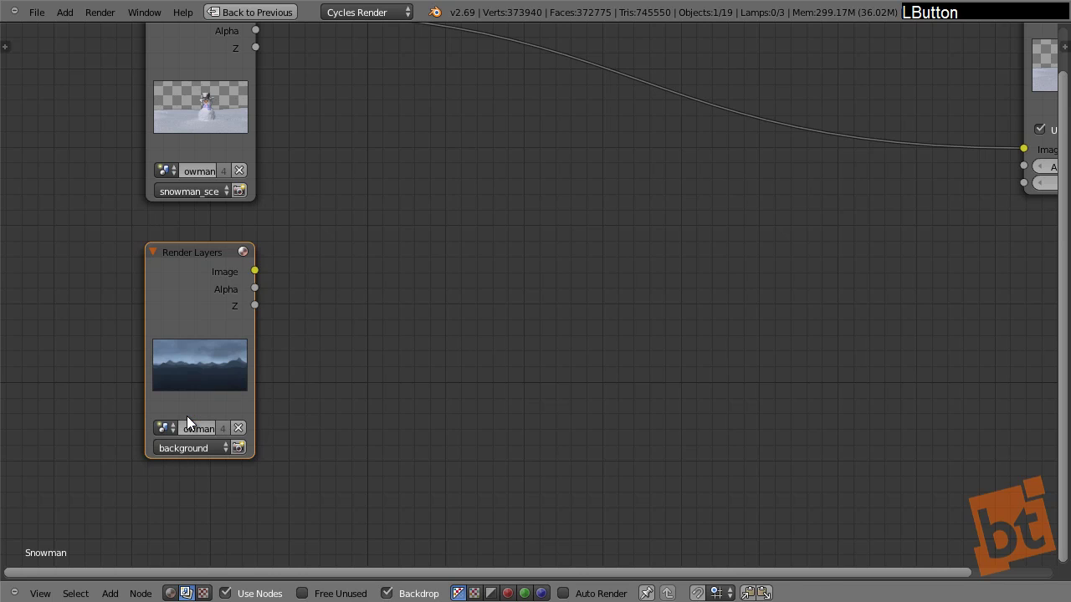
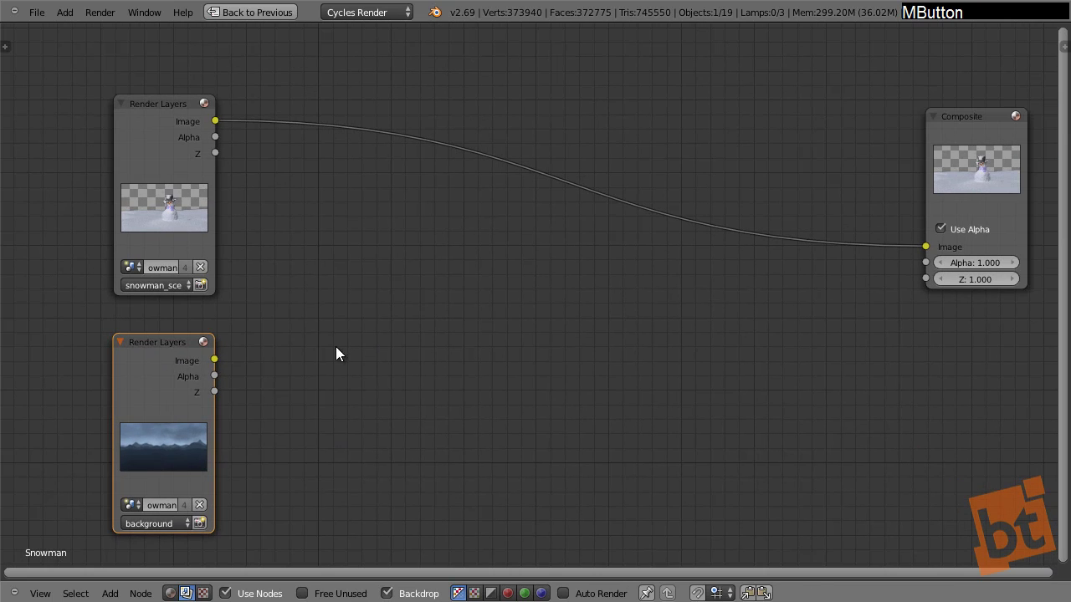
Add an Alpha Over node layering the snowman over the background and preview it as backdrop
key("shift+a")
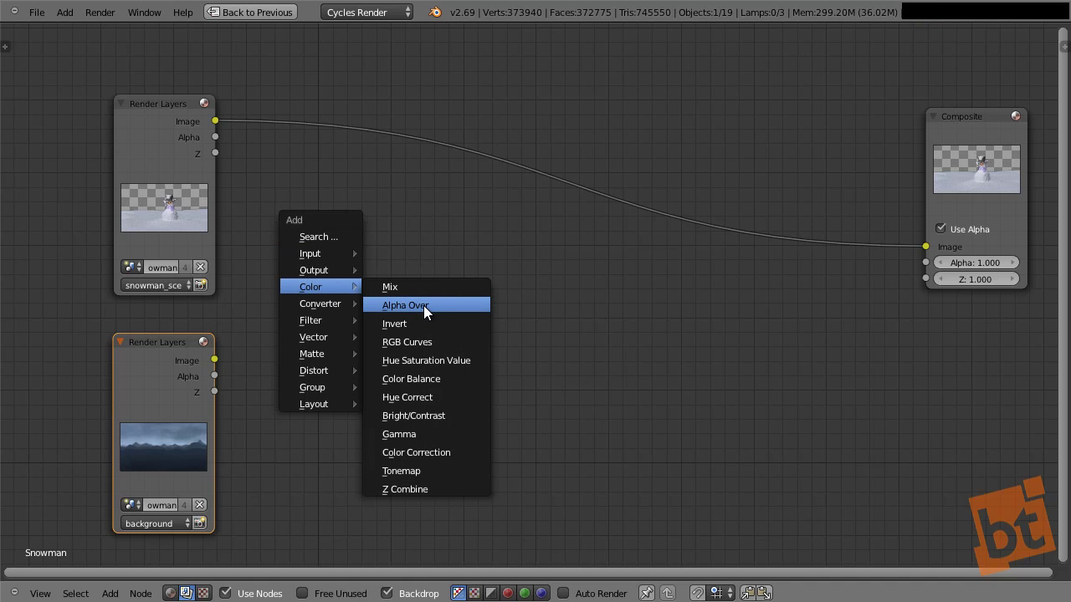
left_click(428, 311)
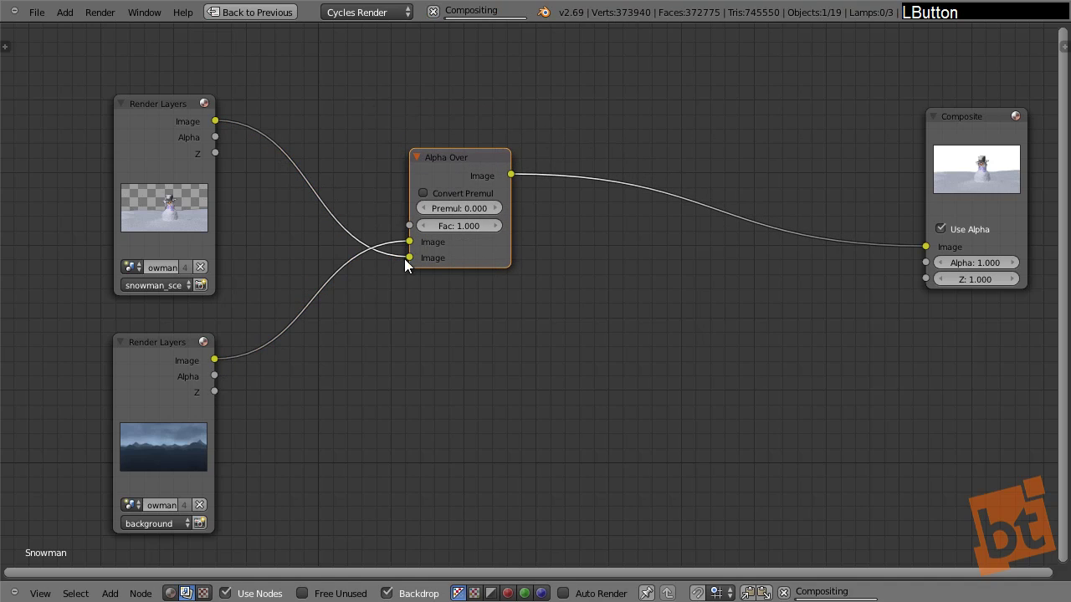
left_click(467, 168)
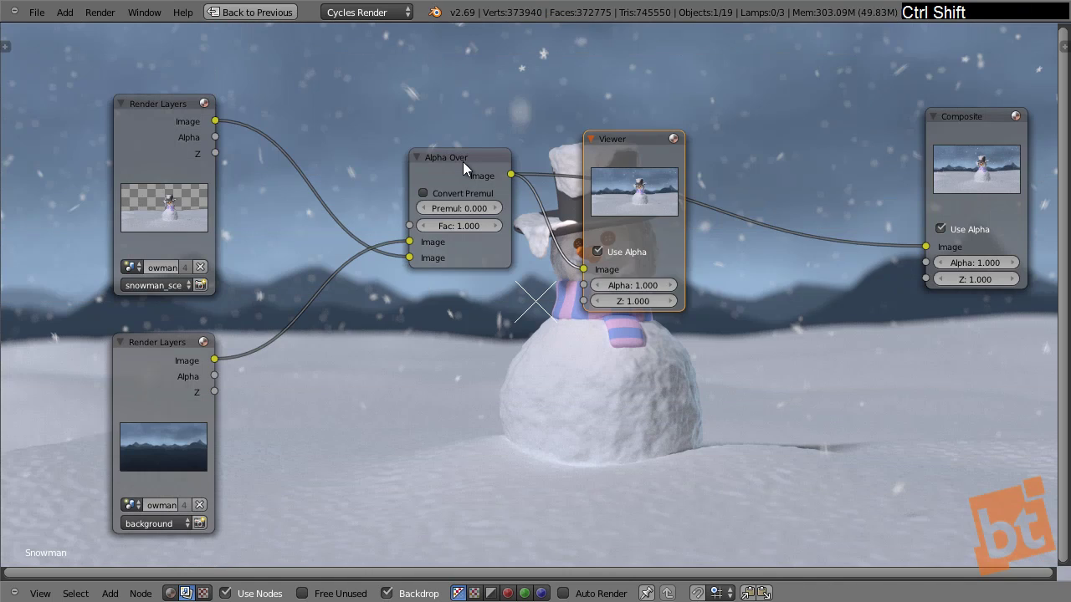
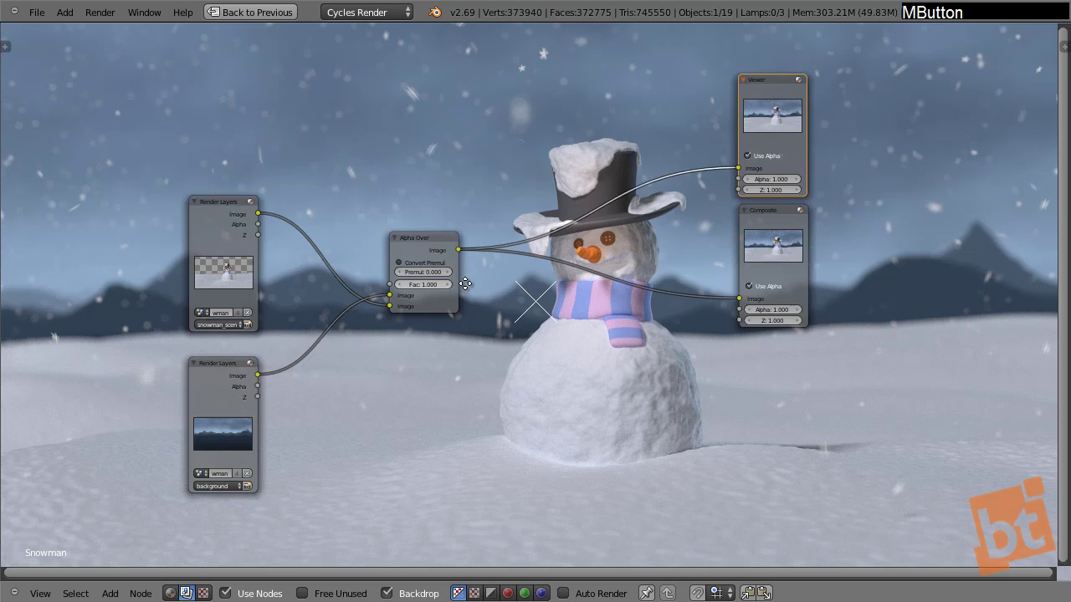
left_click(507, 216)
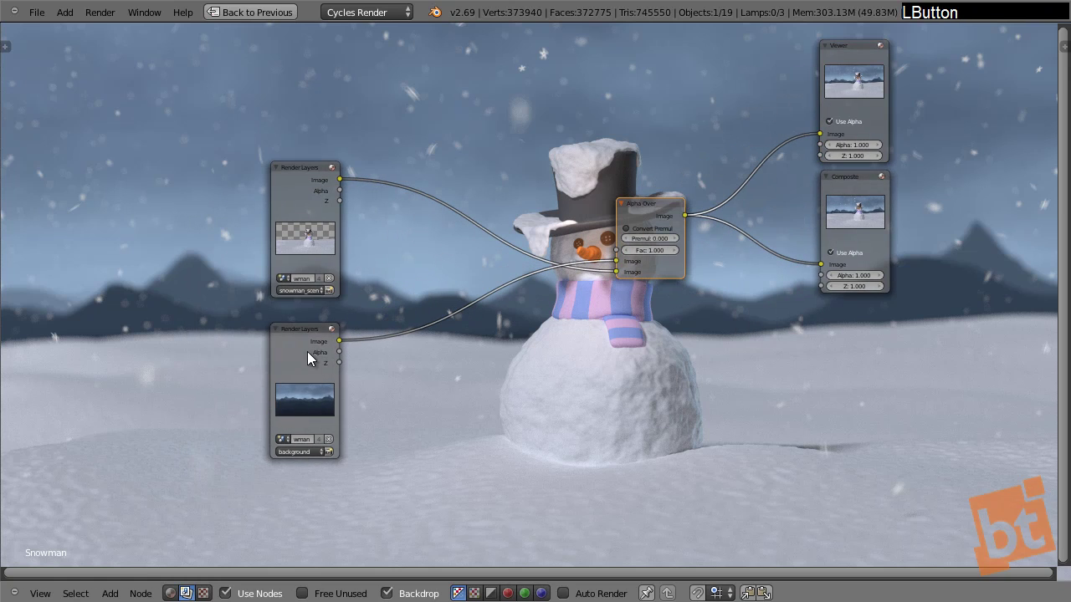
key("shift+a")
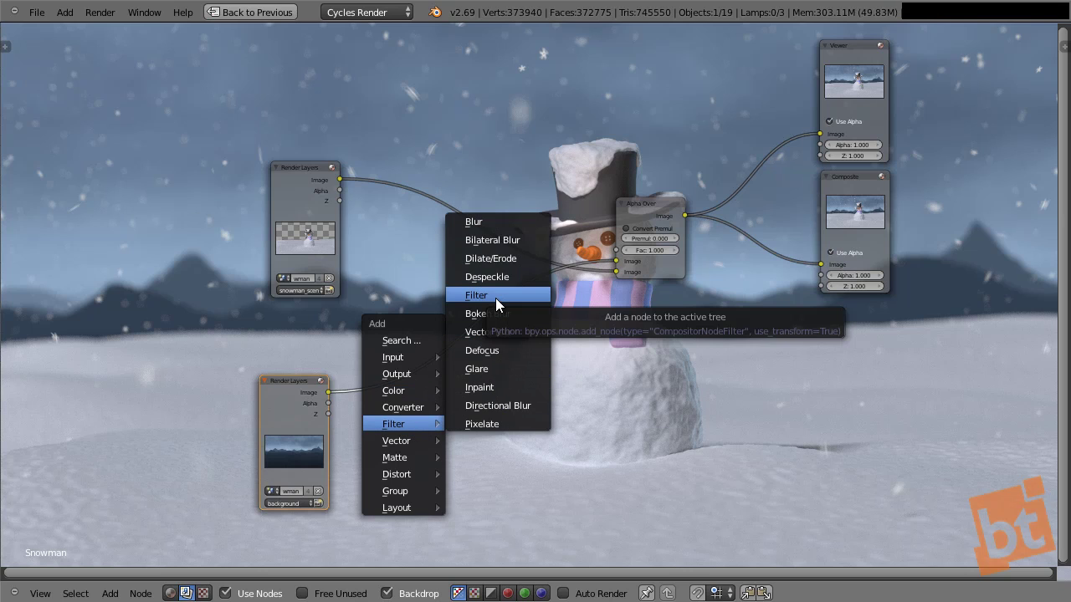
Add a Blur node on the background Render Layers link and set its size to X 10, Y 10
left_click(496, 233)
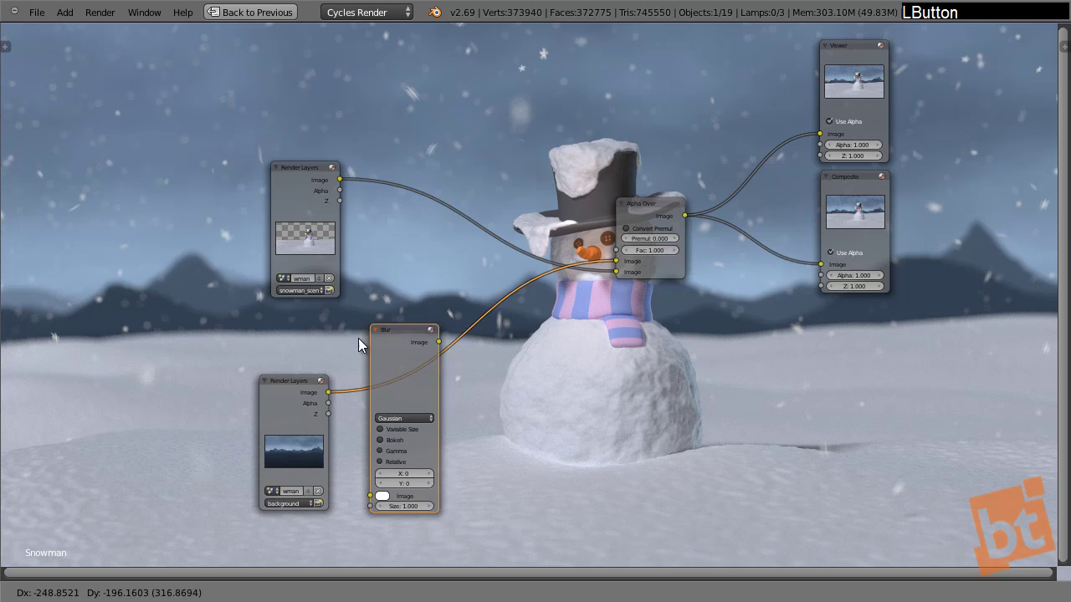
key("F9")
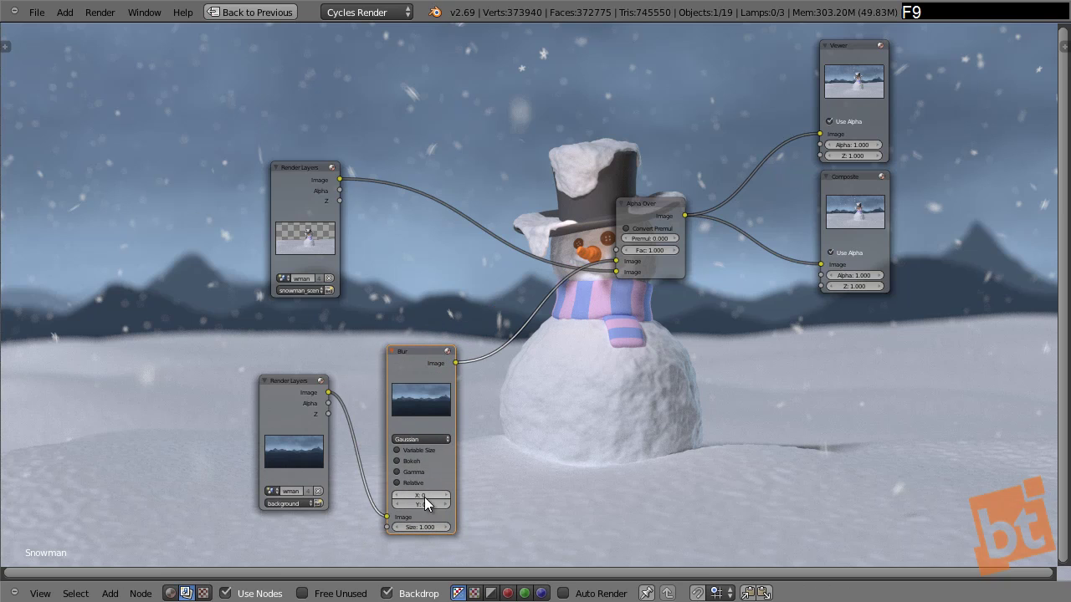
left_click(423, 494)
key("2")
key("Tab")
key("2")
key("Return")
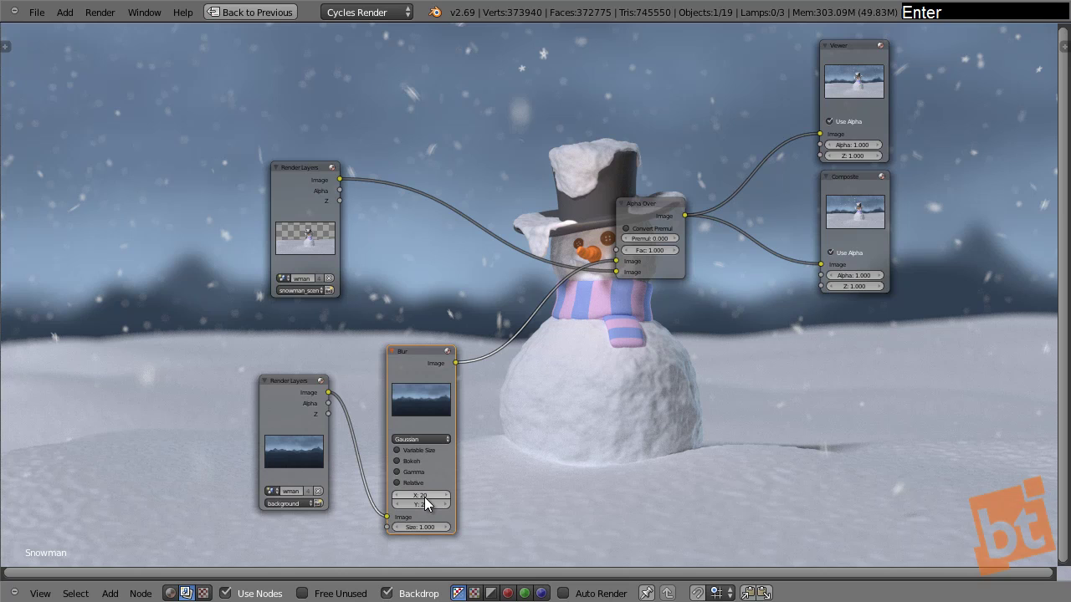
left_click(431, 506)
key("1")
key("0")
key("Tab")
key("1")
key("0")
key("Return")
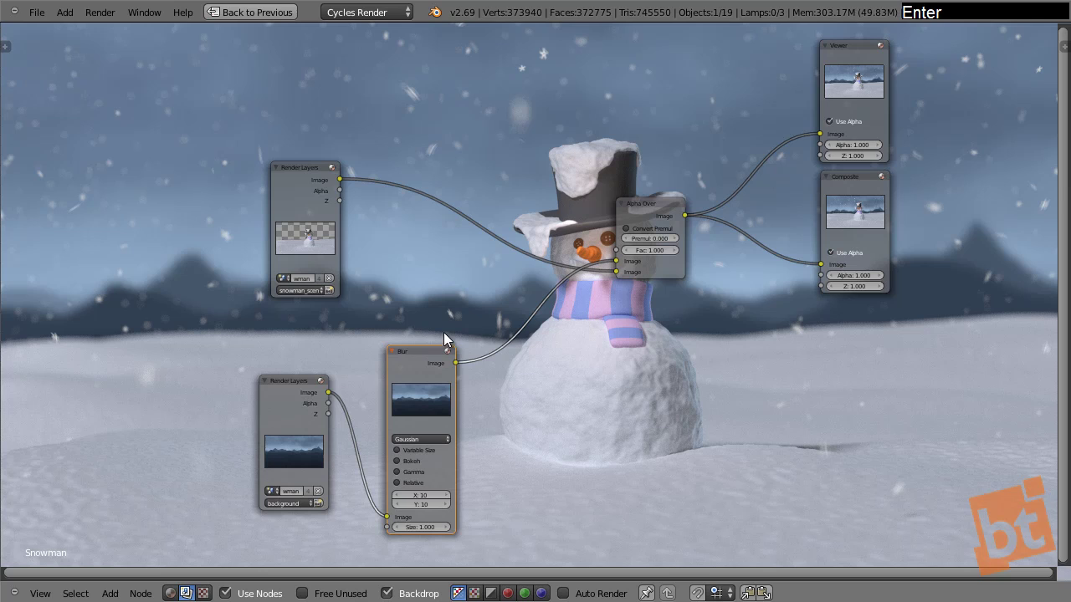
Tidy the layout by moving the Blur and background Render Layers nodes, then select the snowman Render Layers node
left_click(425, 364)
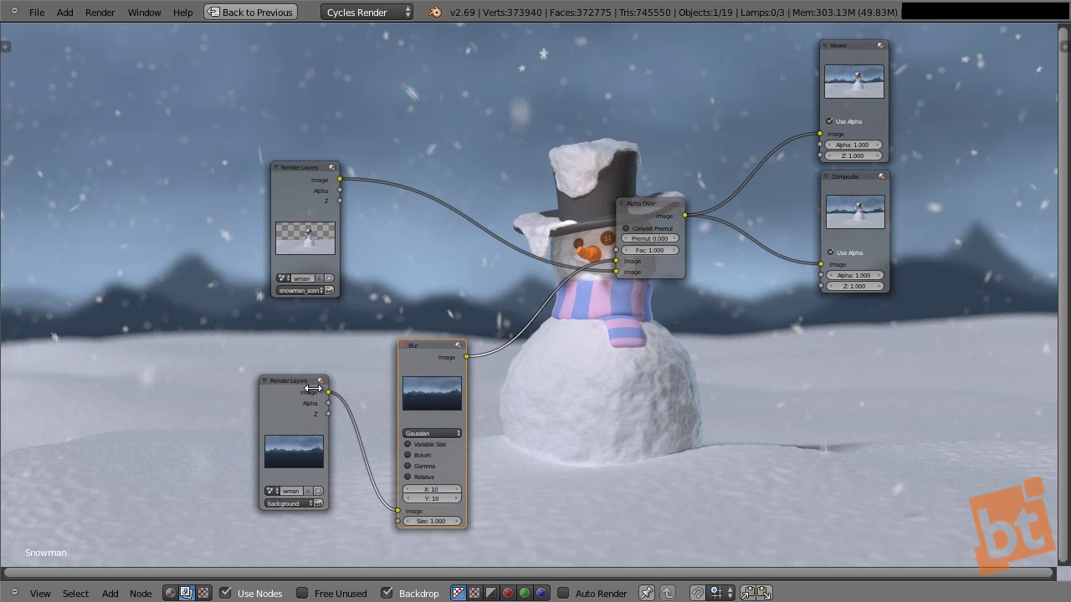
left_click(301, 375)
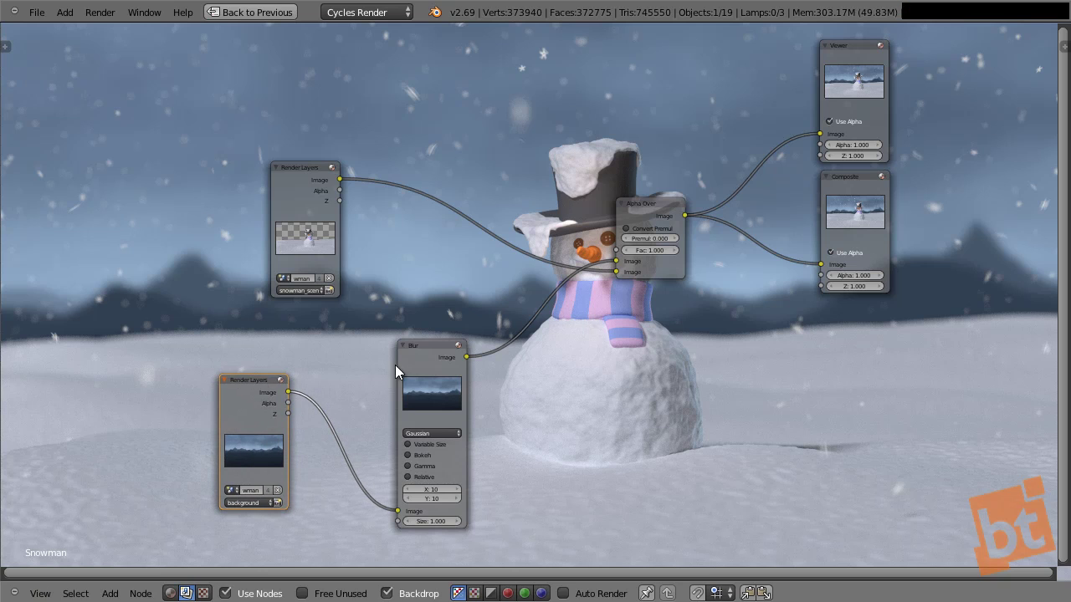
left_click(377, 368)
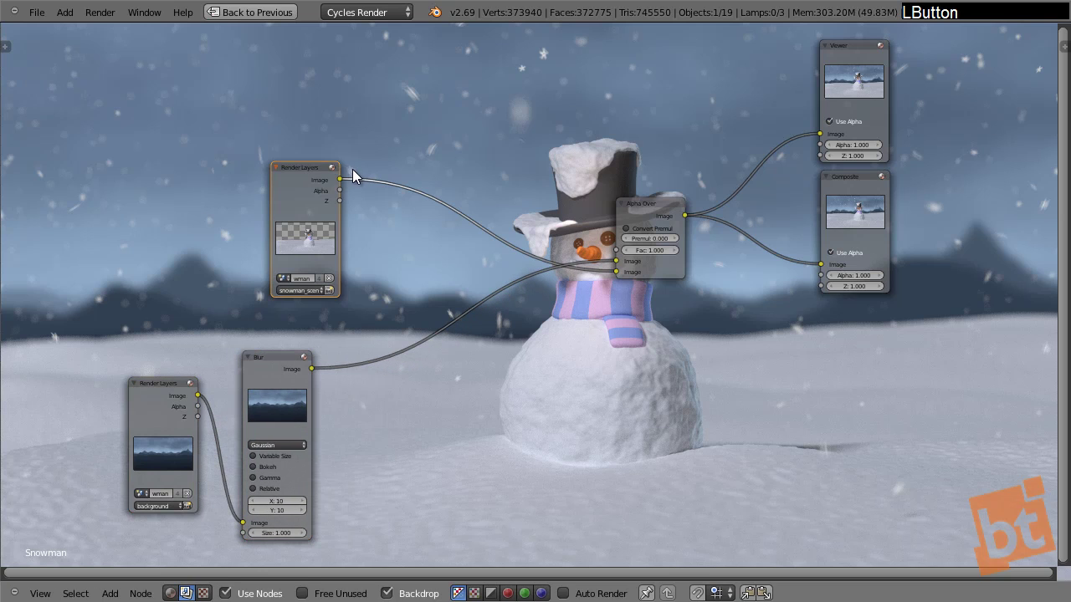
Add an RGB Curves node after the Blur and brighten it with a point near the dark end
key("shift+a")
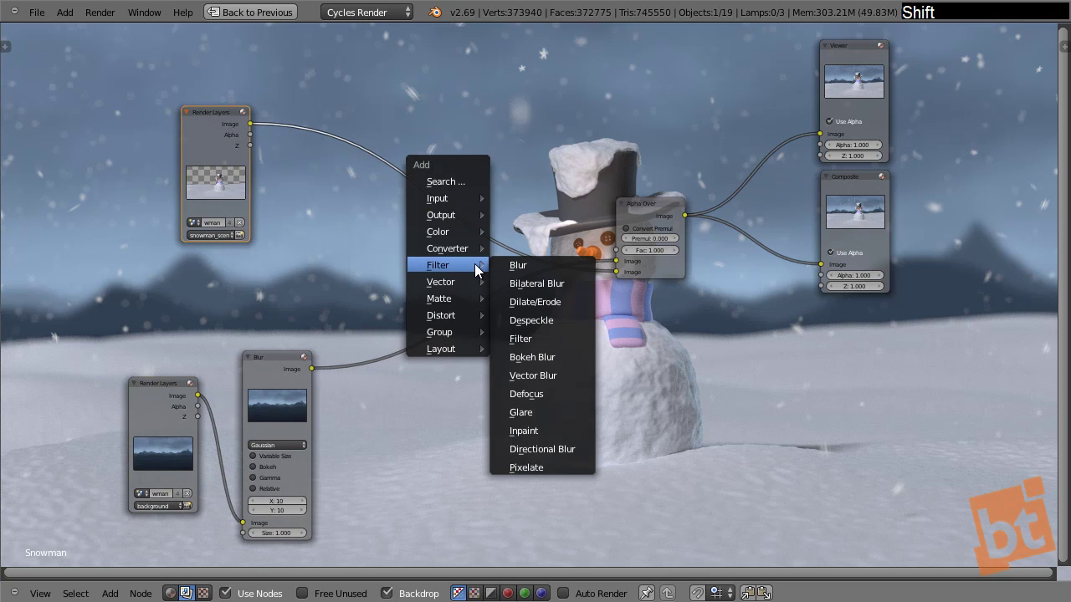
left_click(282, 370)
key("shift+a")
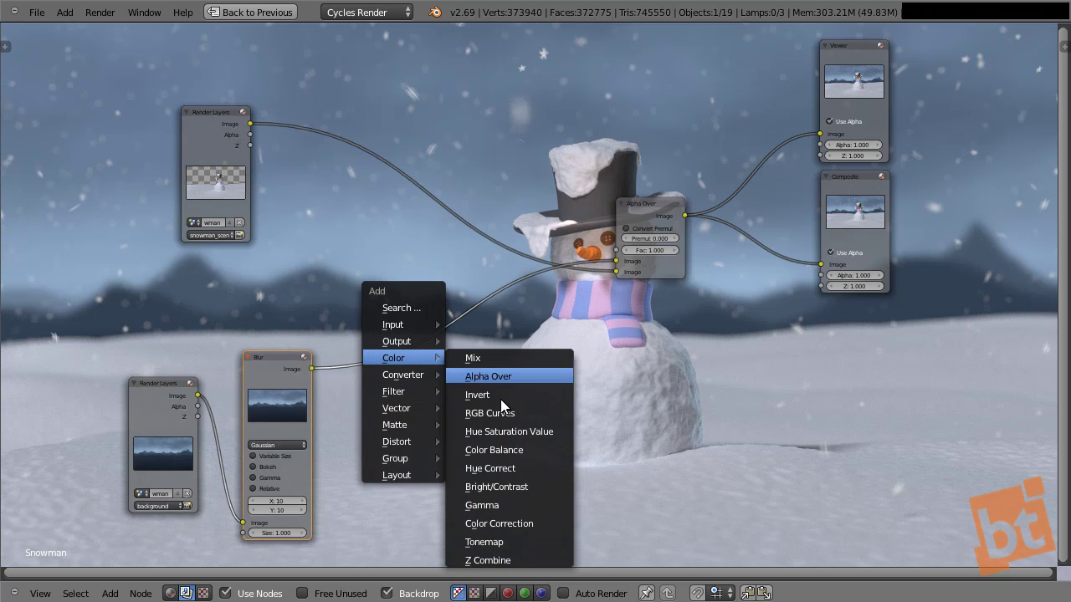
left_click(508, 420)
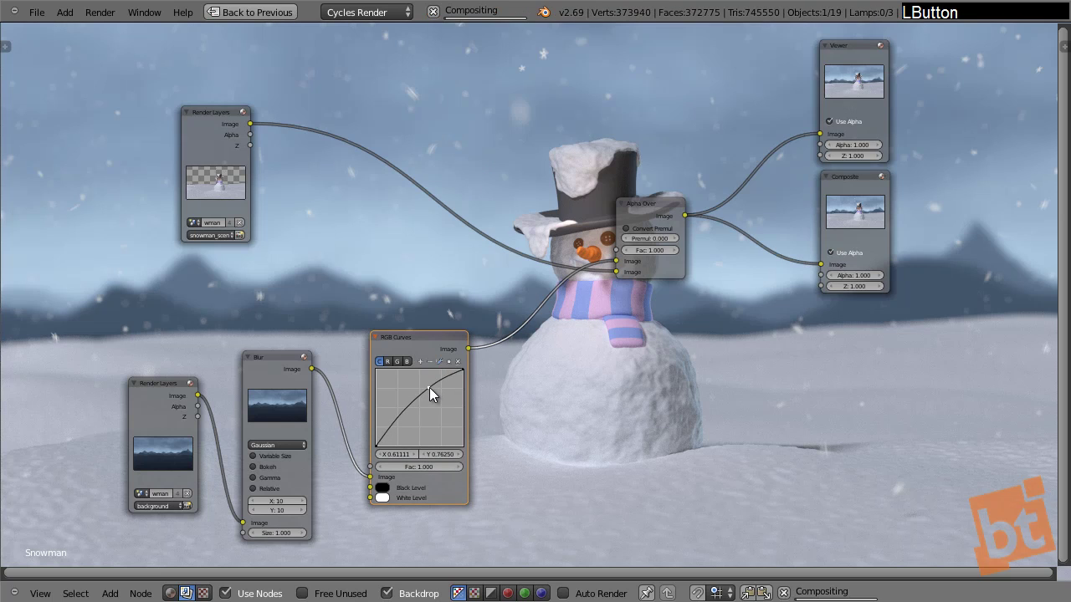
left_click(394, 435)
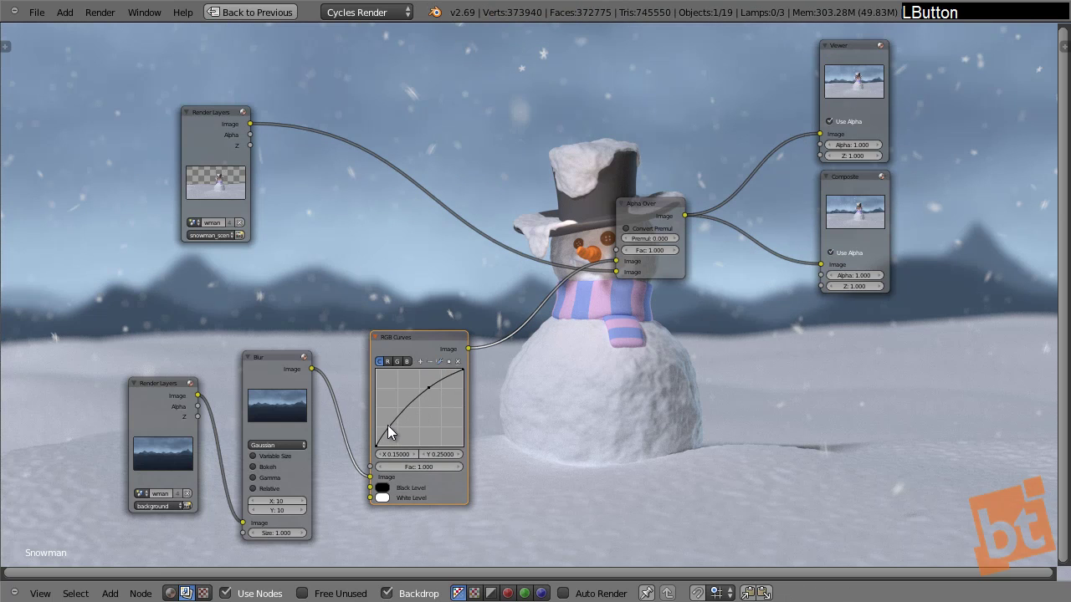
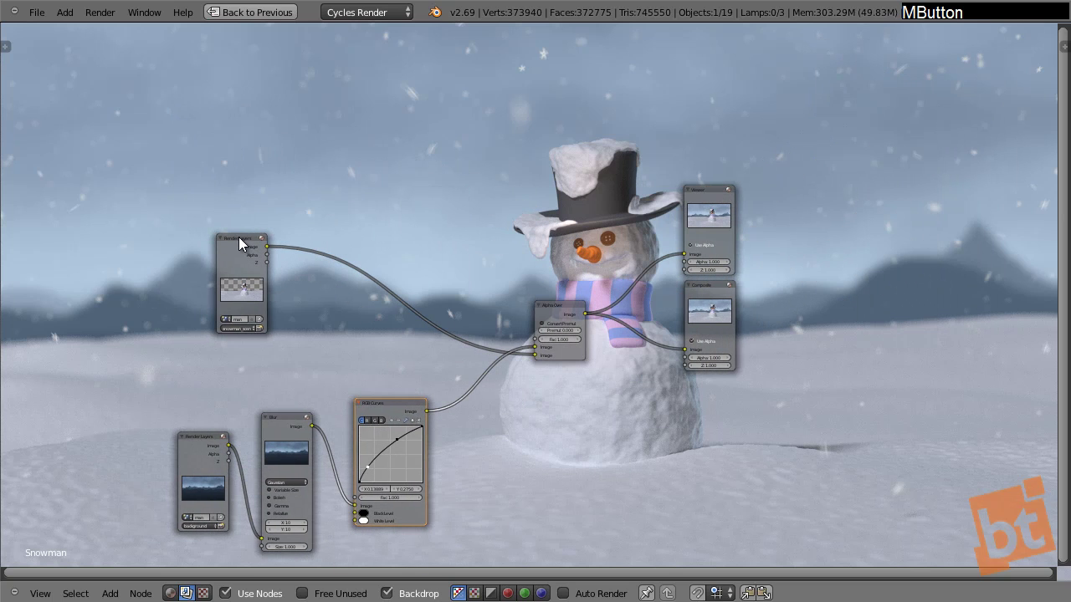
Add a second RGB Curves node after the snowman Render Layers and adjust its blue and red channels
left_click(246, 246)
key("shift+a")
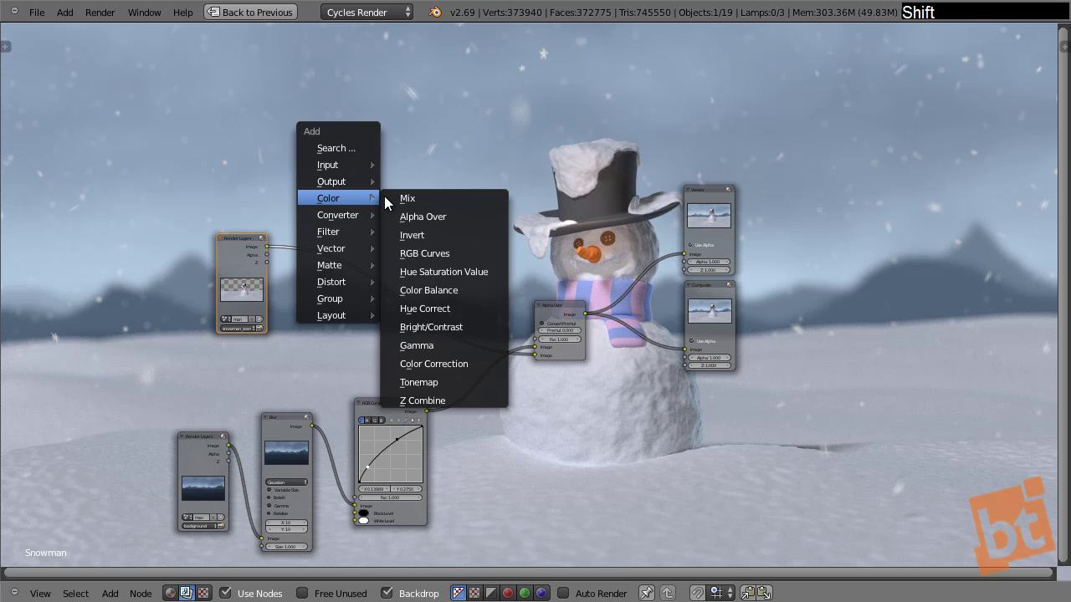
left_click(456, 259)
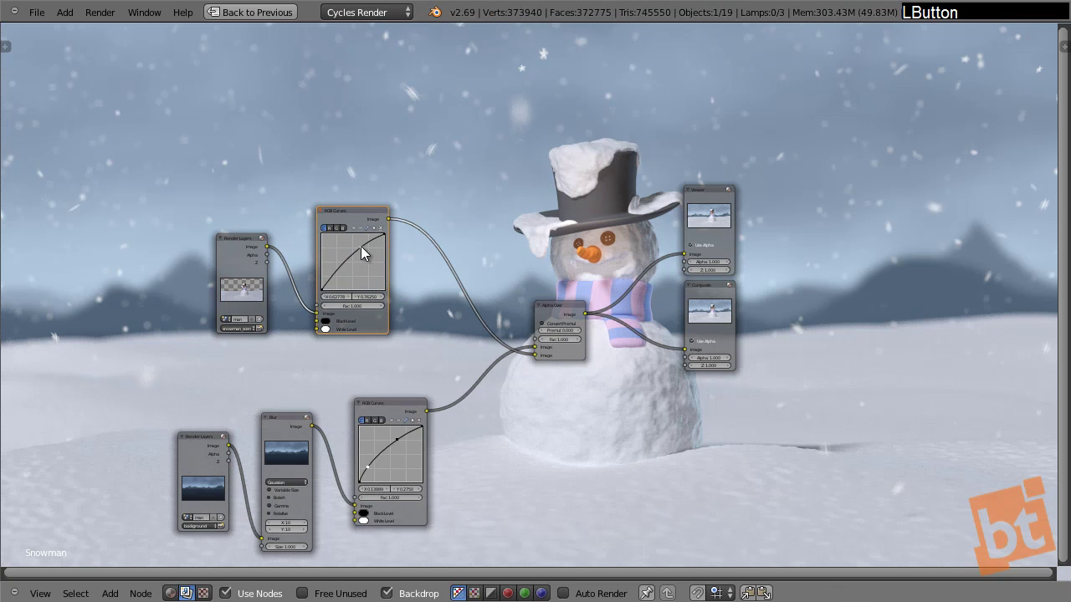
left_click(348, 235)
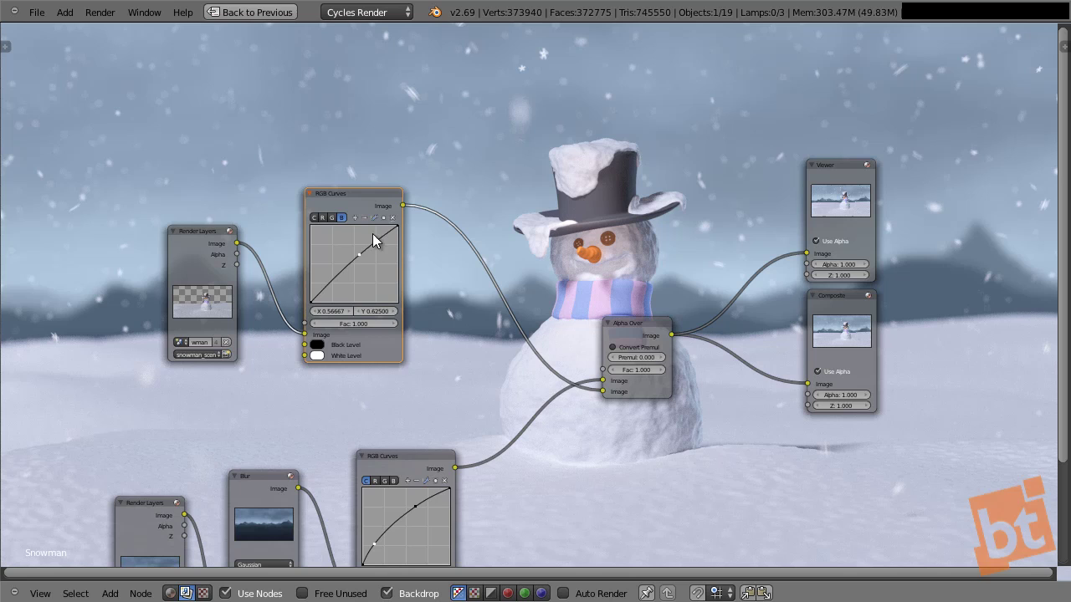
left_click(327, 227)
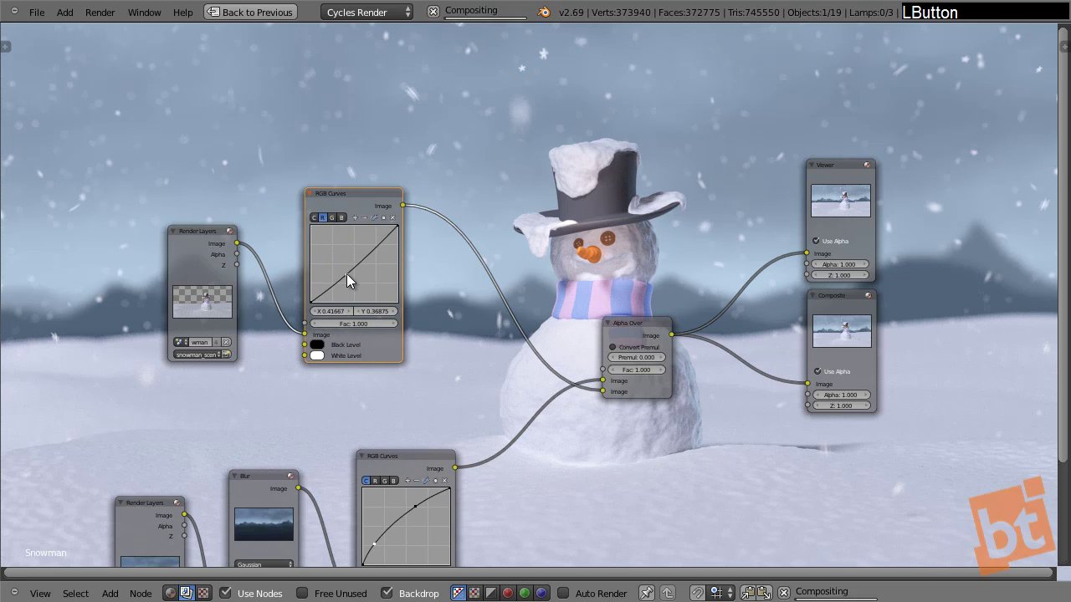
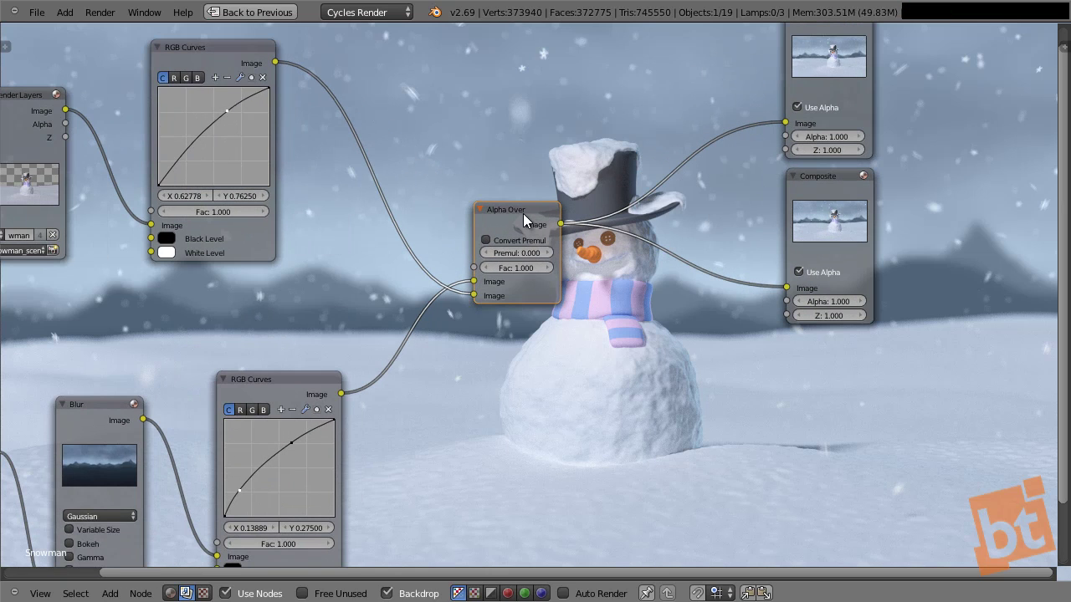
key("shift+a")
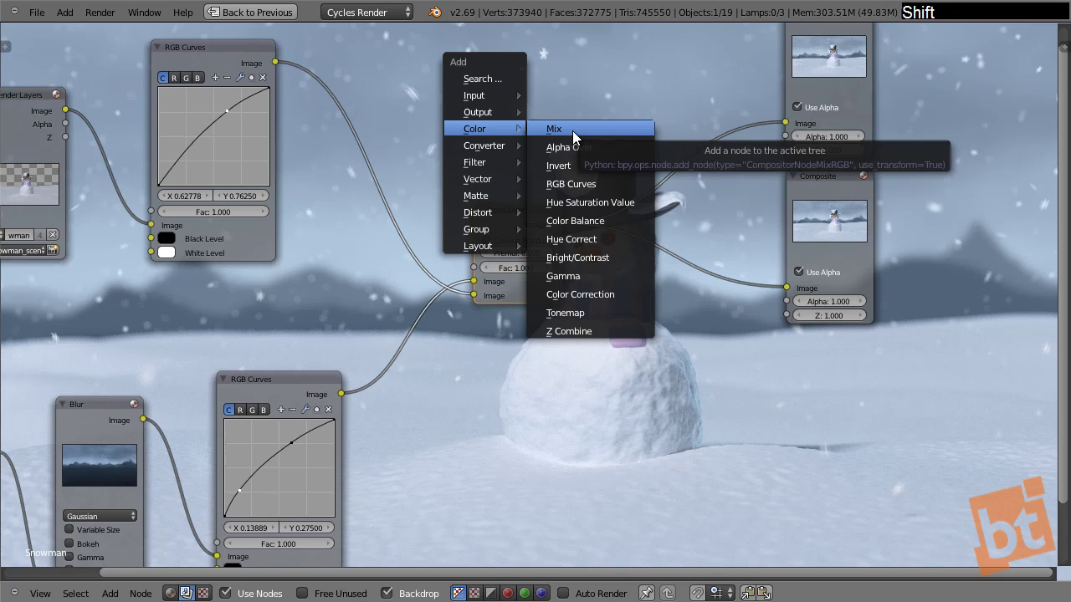
left_click(577, 136)
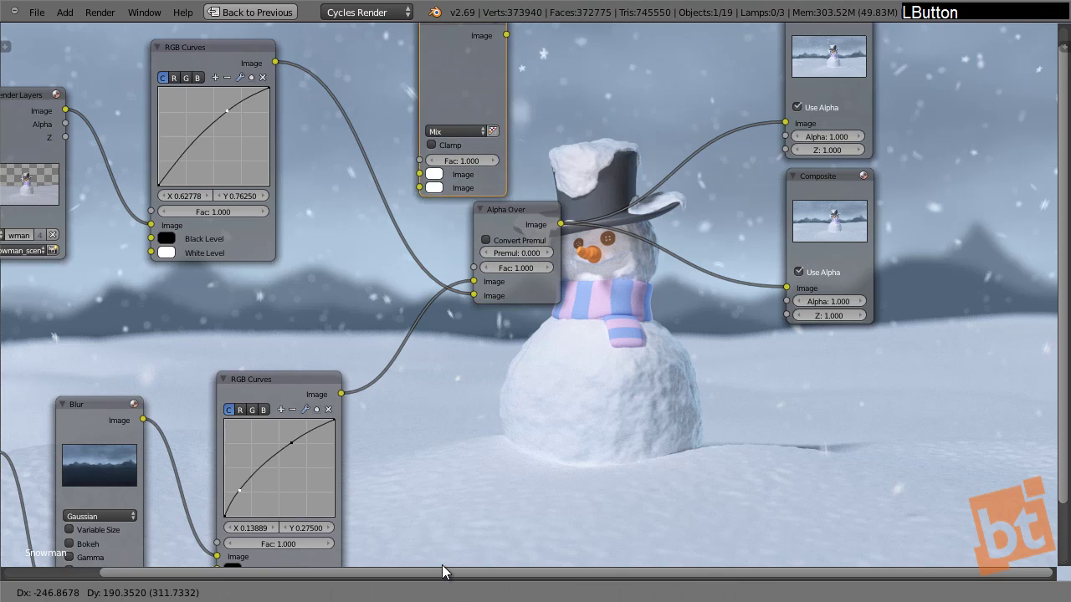
left_click(476, 565)
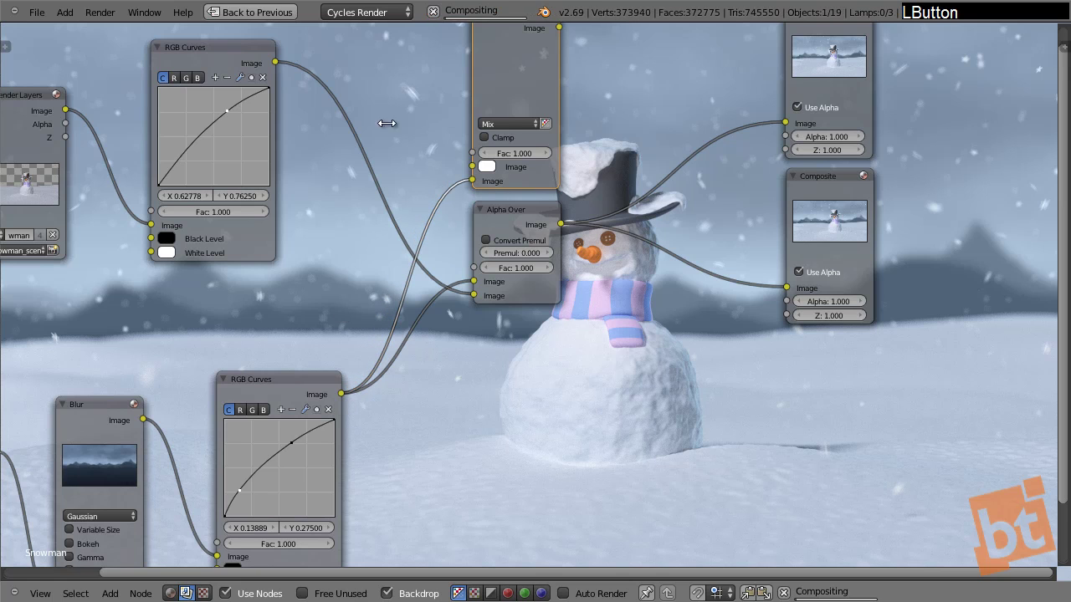
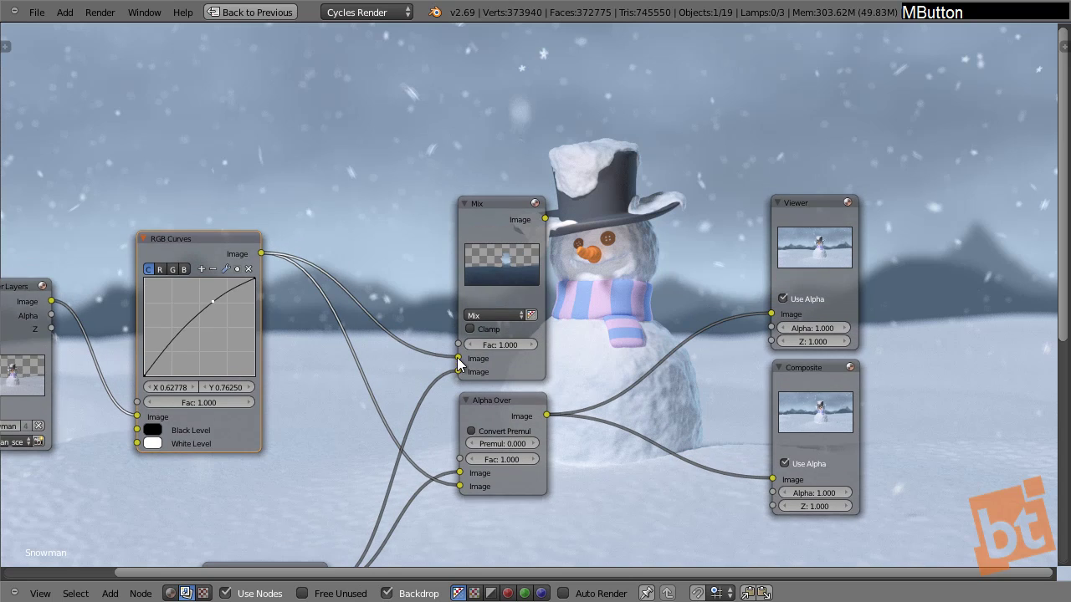
left_click(447, 370)
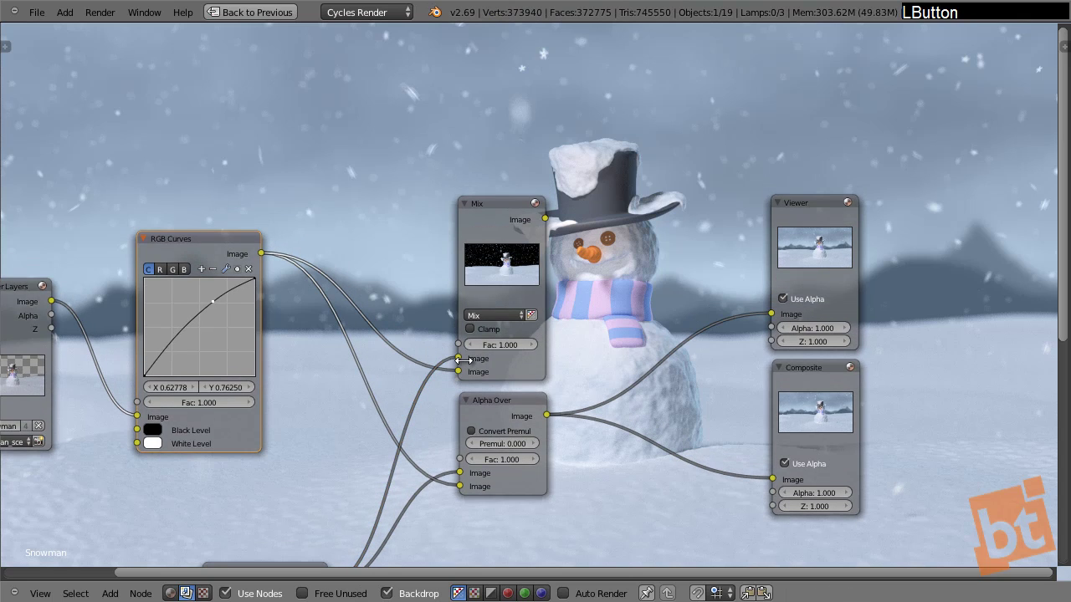
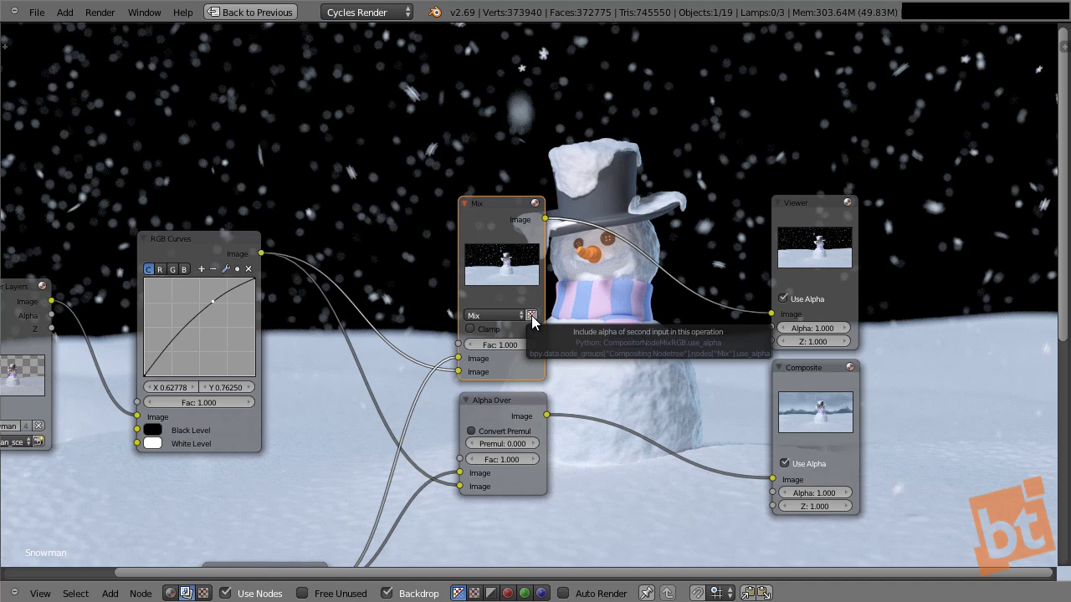
left_click(539, 325)
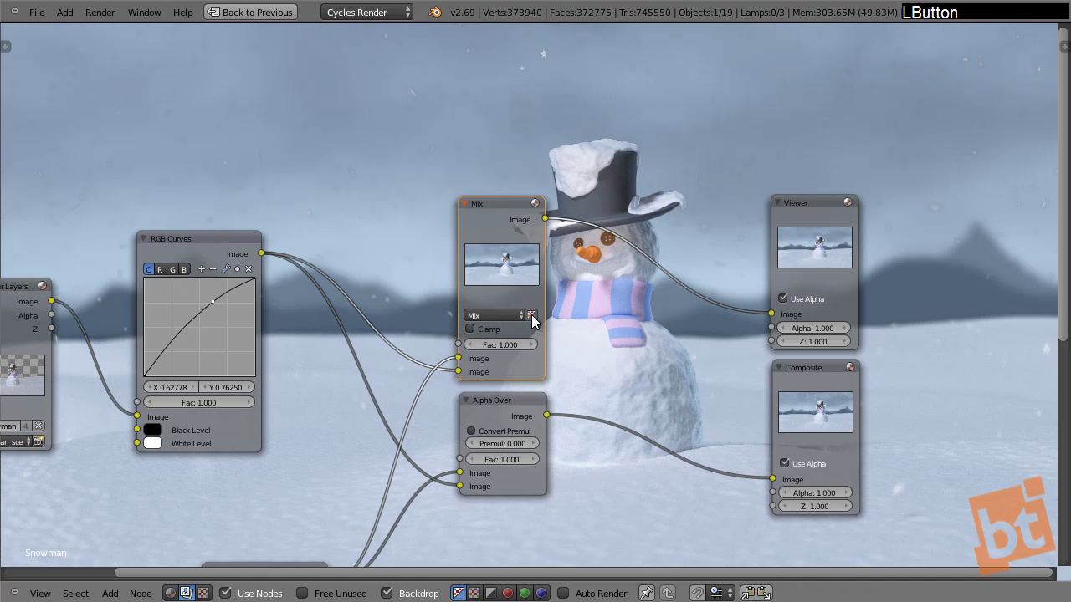
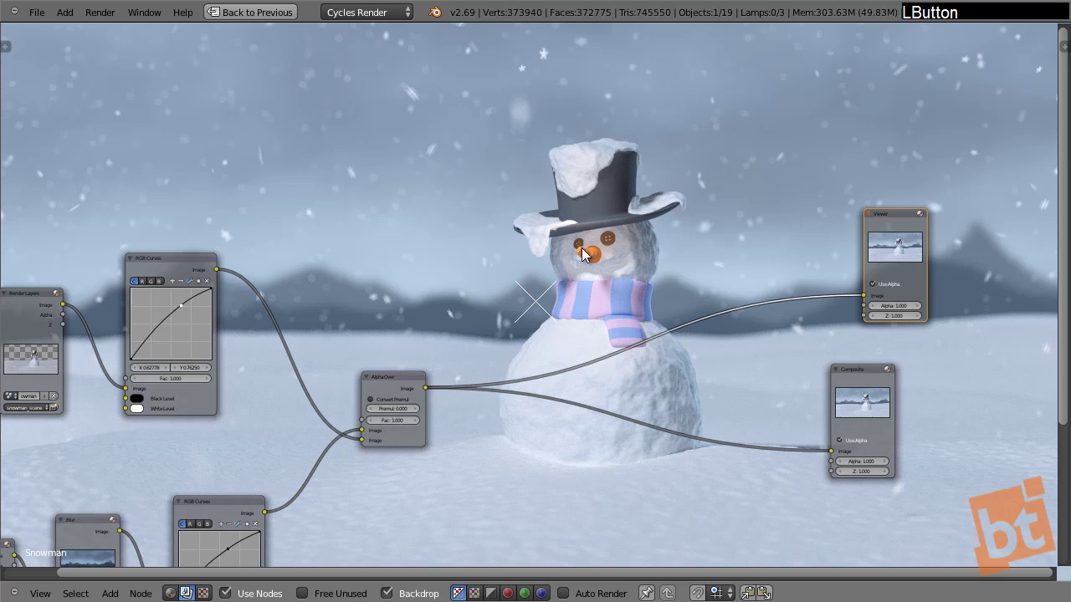
Select the RGB Curves node near the snowman and bring up the Add node menu
key("shift+a")
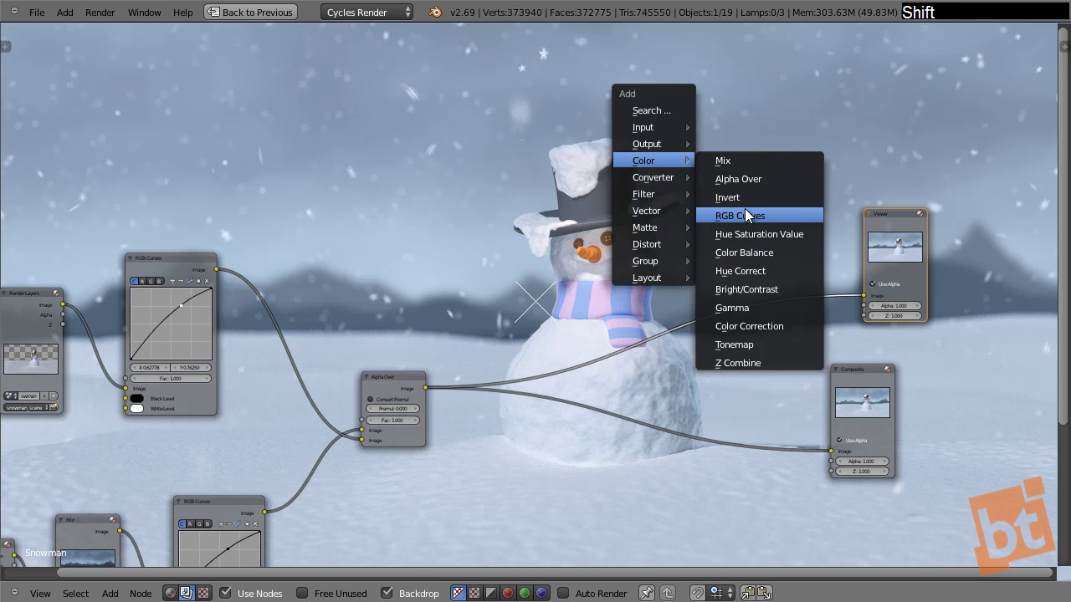
left_click(750, 214)
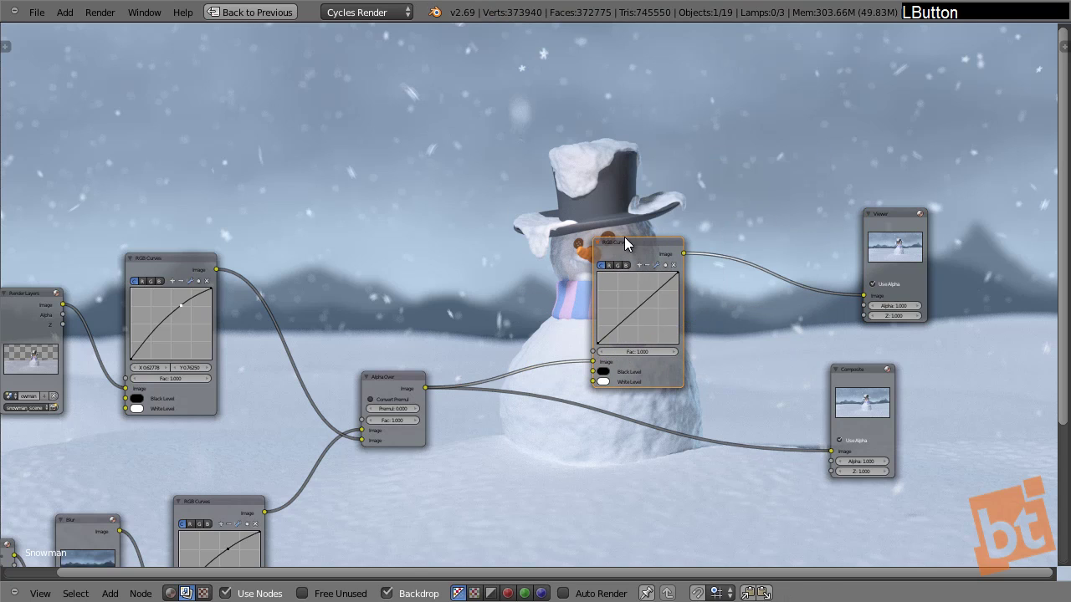
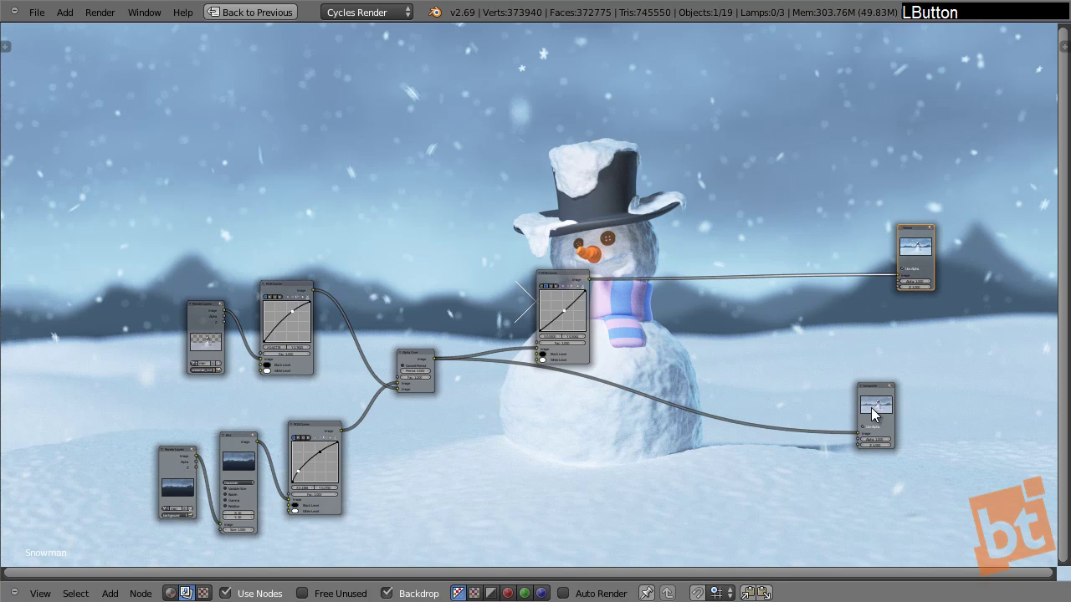
Add a Lens Distortion node after RGB Curves with Distort 0.1, Dispersion 0.02 and Fit enabled
key("shift+a")
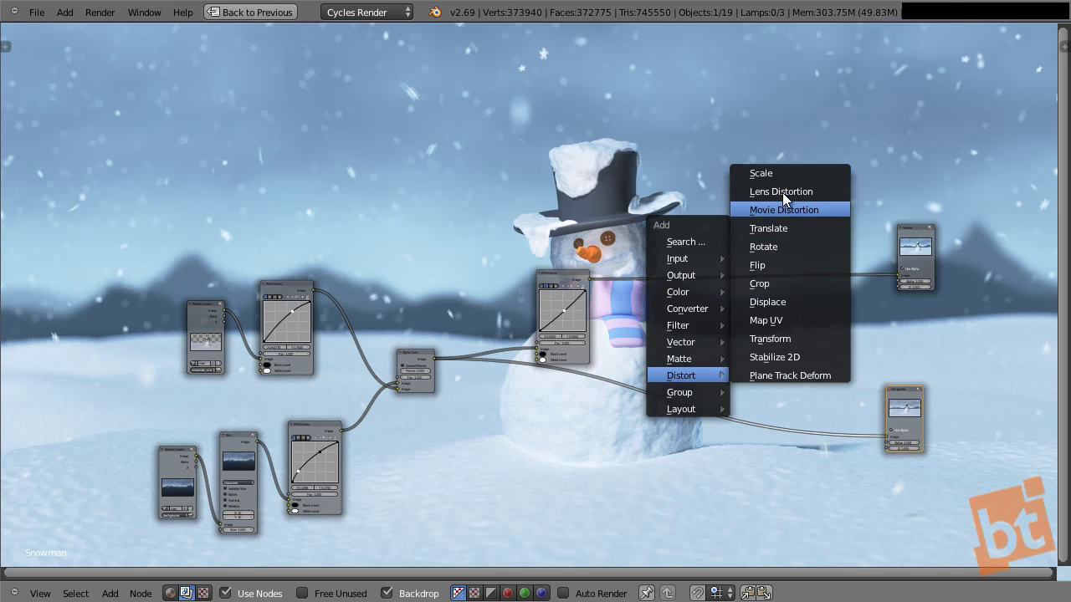
left_click(787, 196)
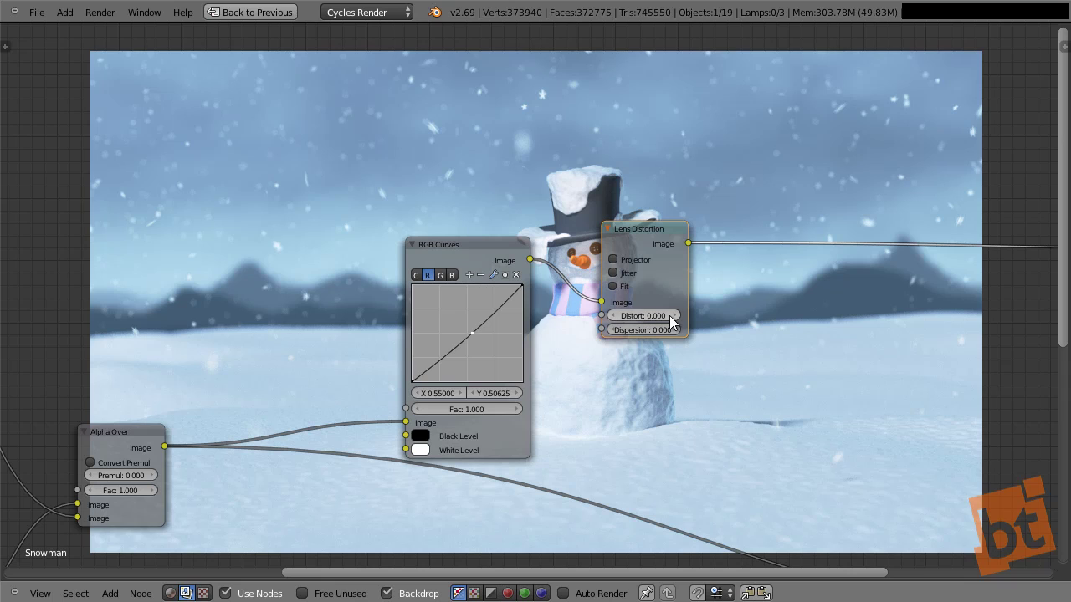
left_click(682, 325)
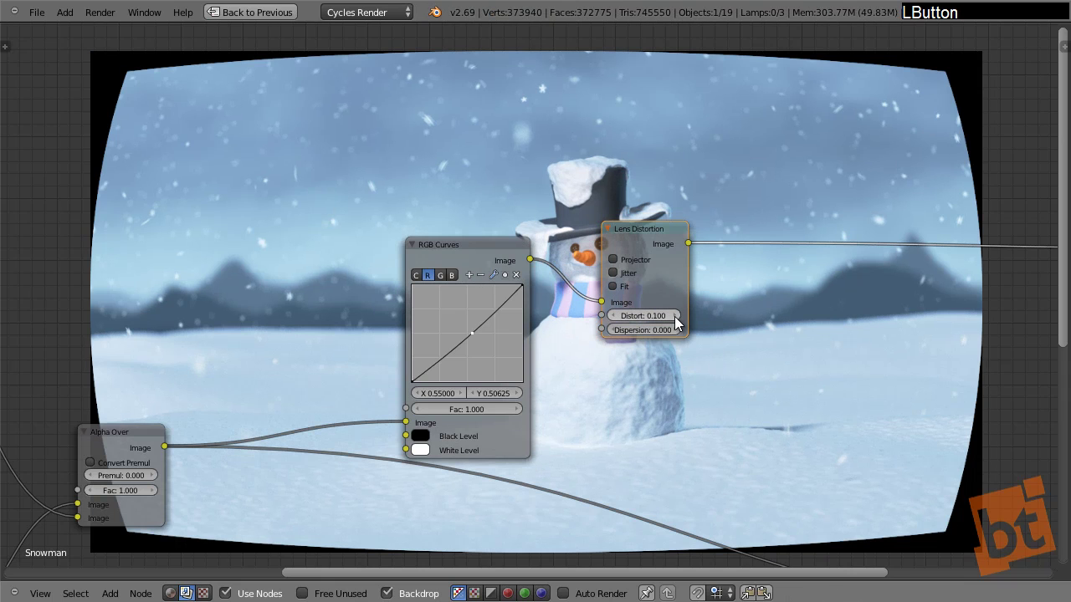
left_click(683, 337)
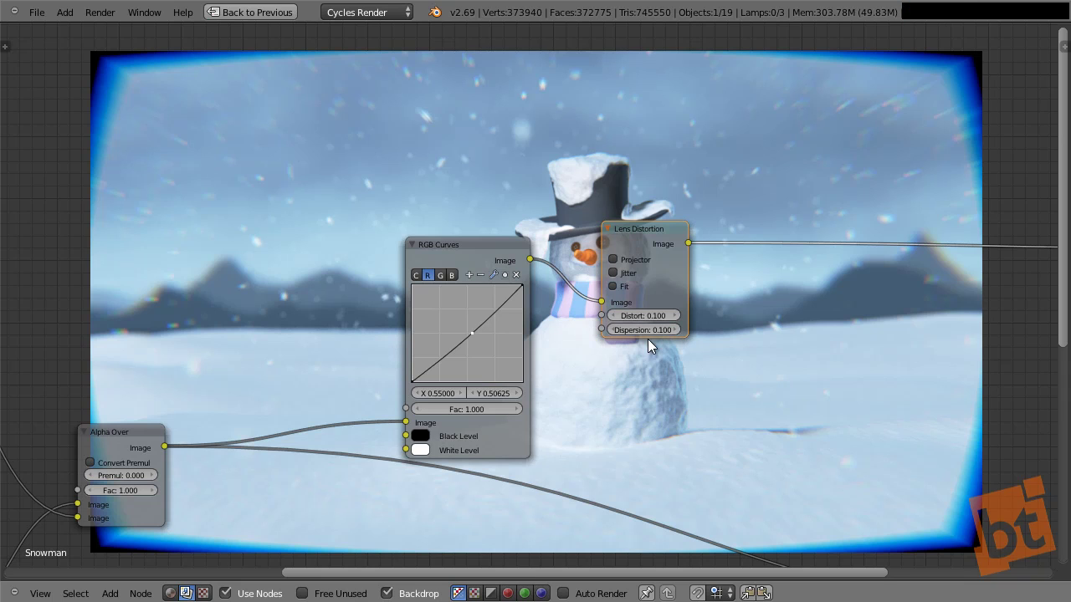
left_click(649, 335)
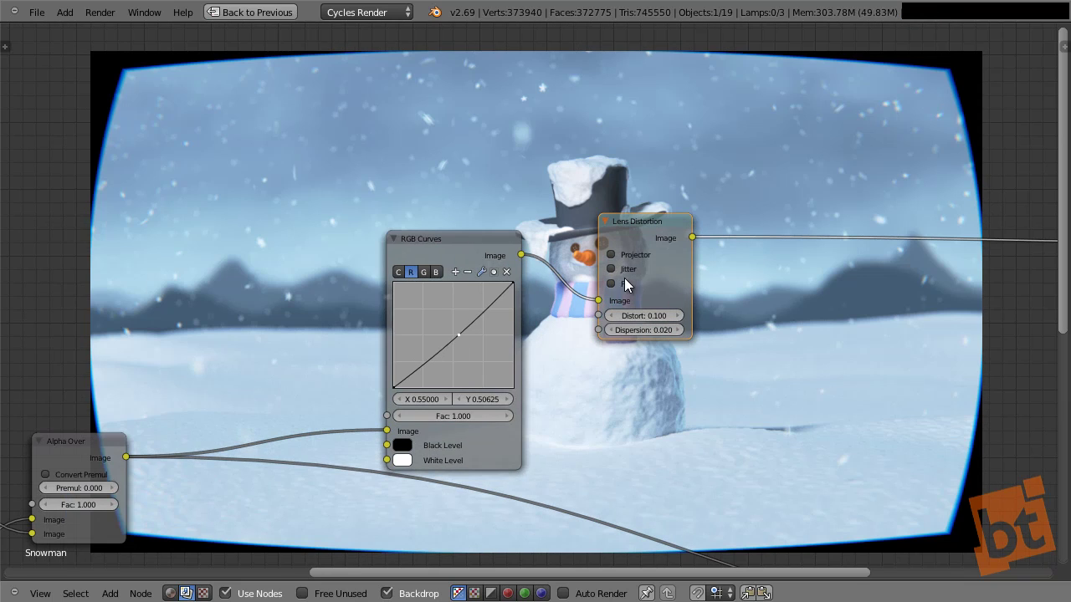
left_click(615, 290)
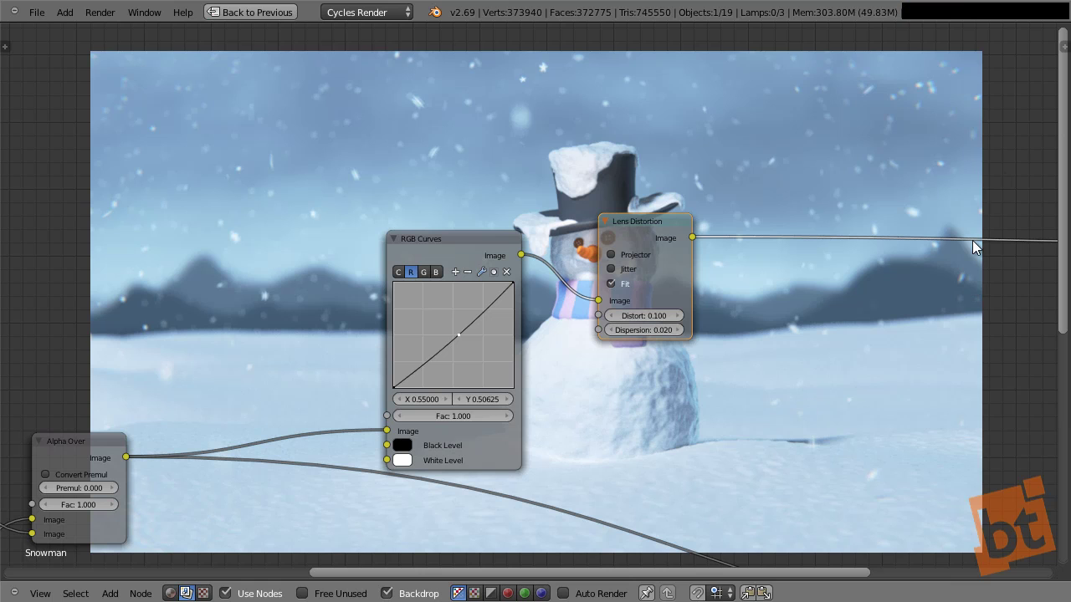
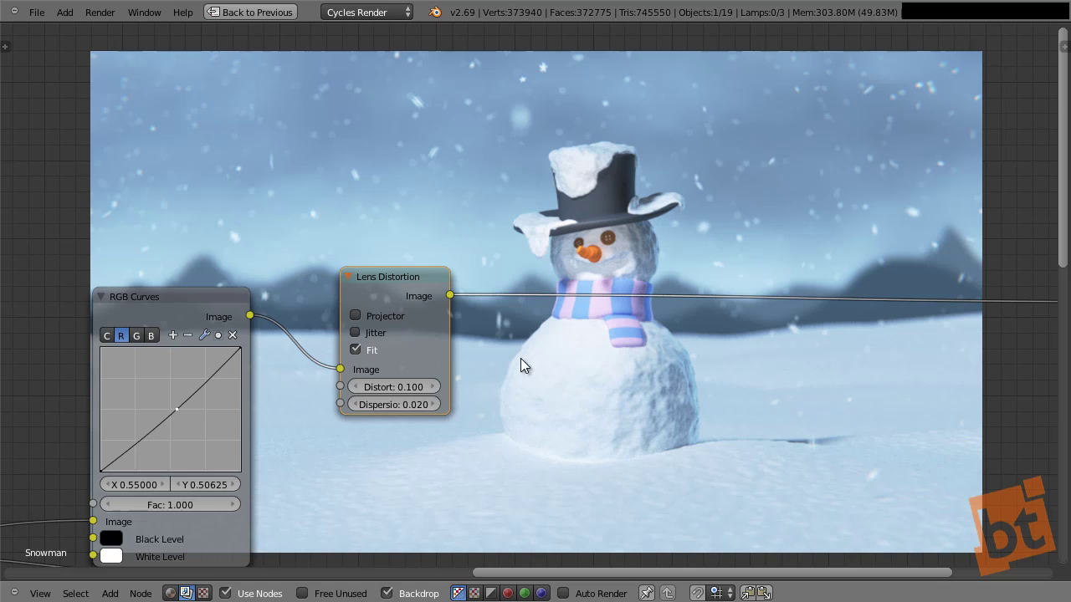
Insert a Mix node after Lens Distortion with its second colour set to black
key("shift+a")
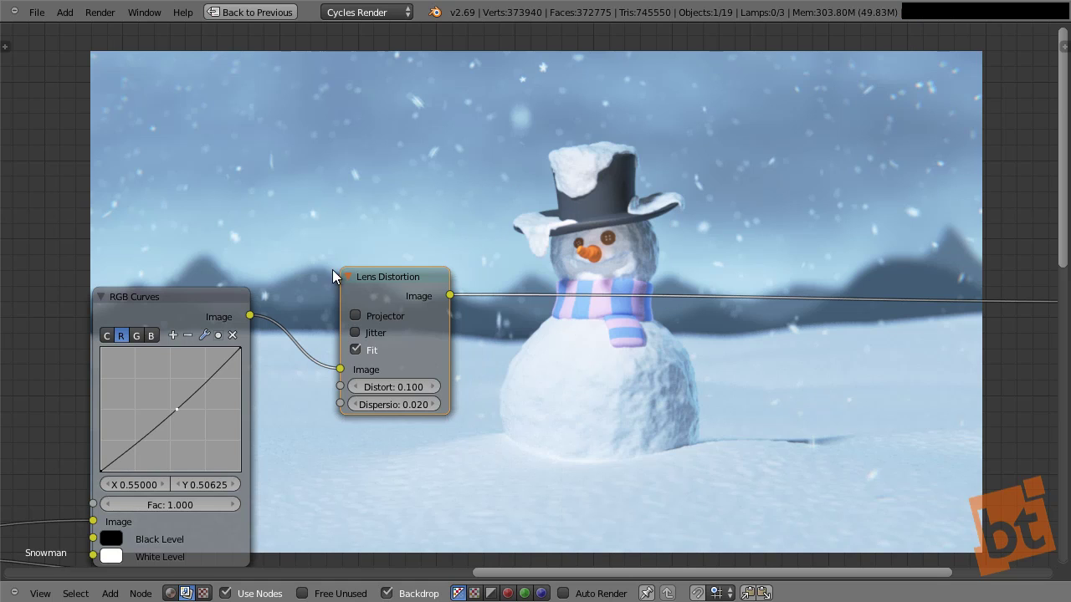
key("shift+a")
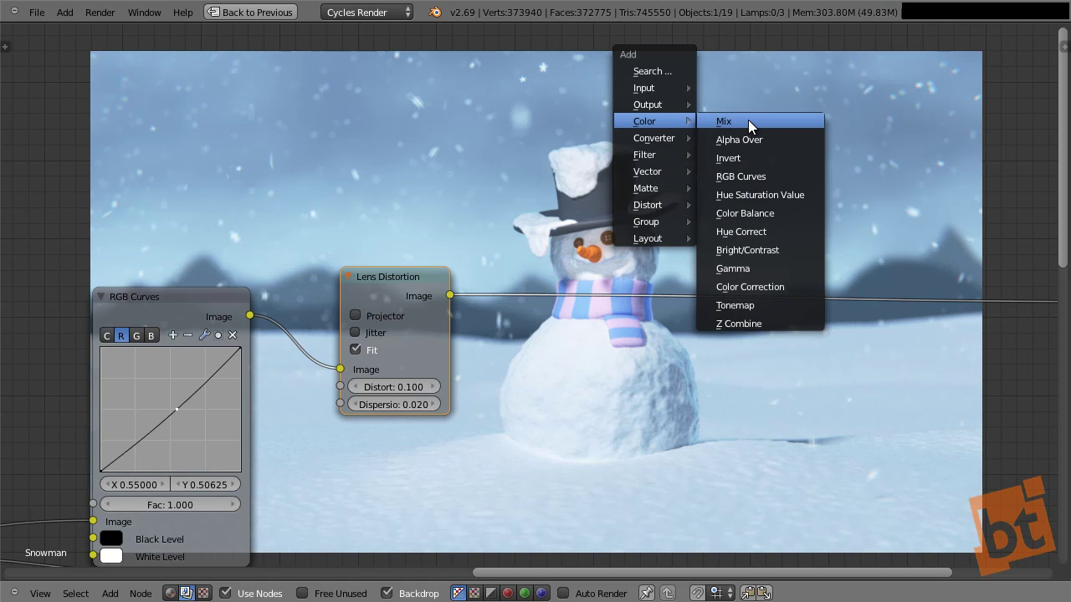
left_click(752, 124)
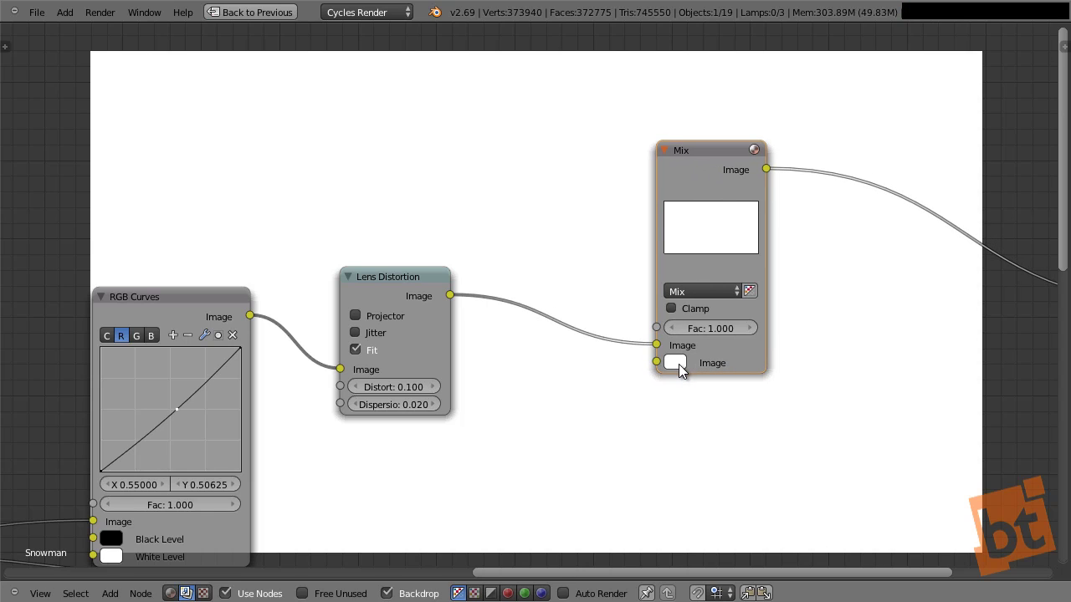
left_click(685, 374)
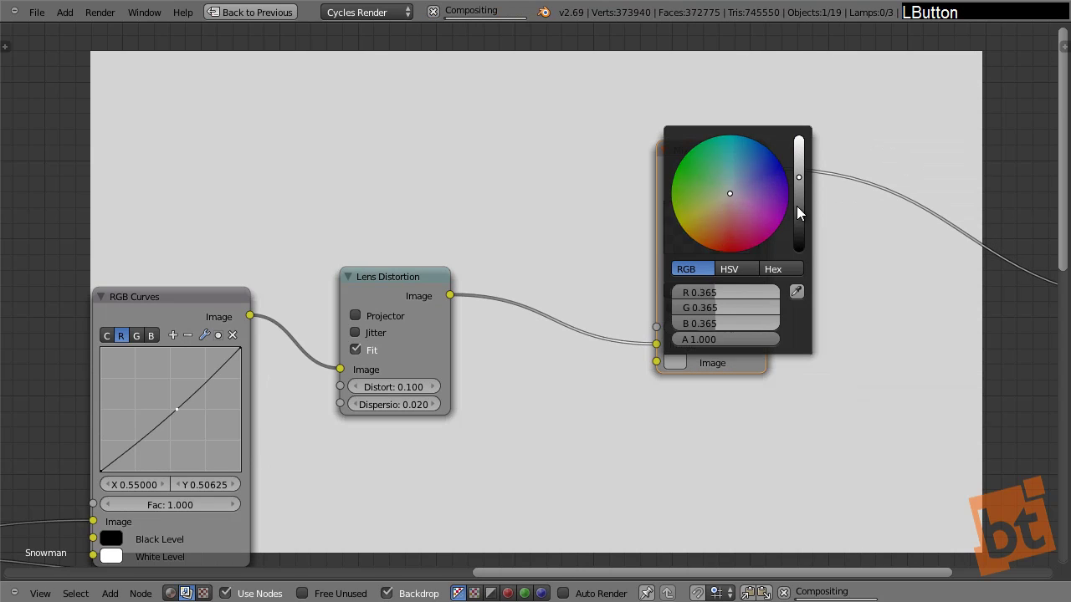
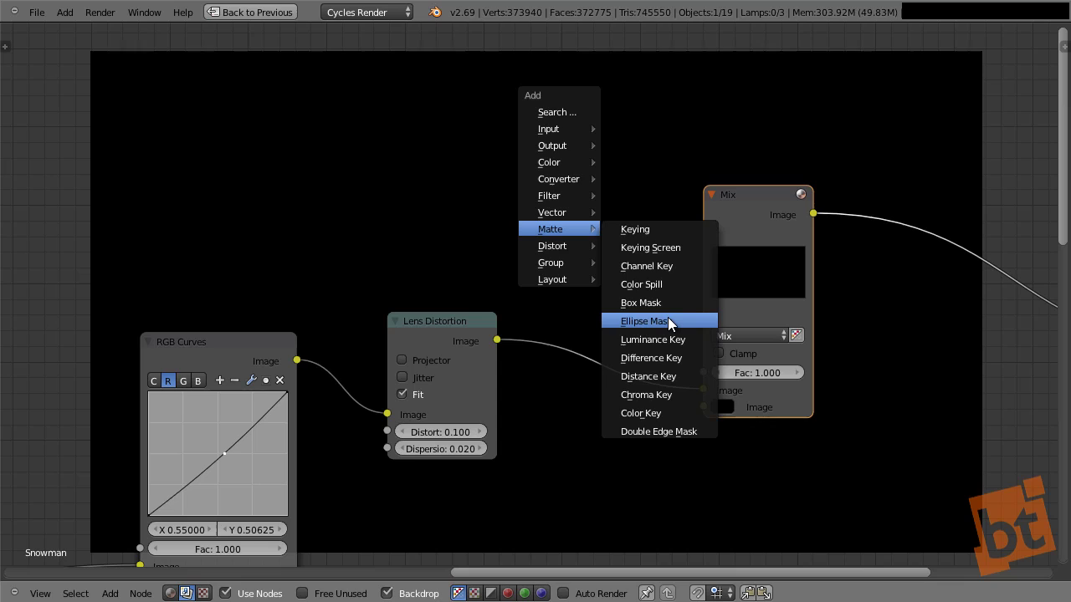
Add an Ellipse Mask 0.927 wide by 0.536 tall and feed it into the Mix factor
left_click(674, 324)
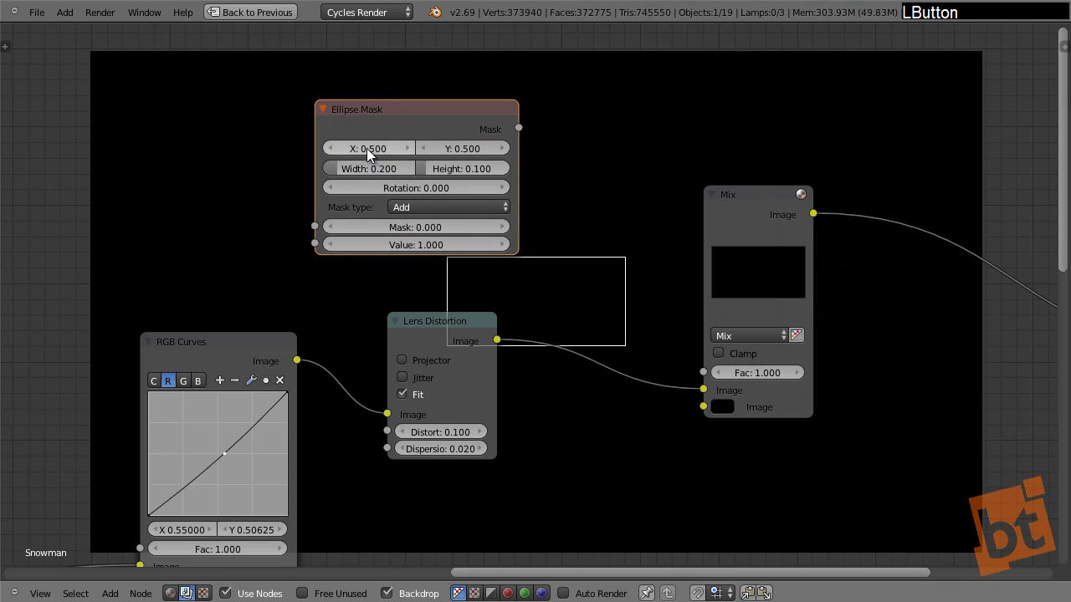
left_click(369, 171)
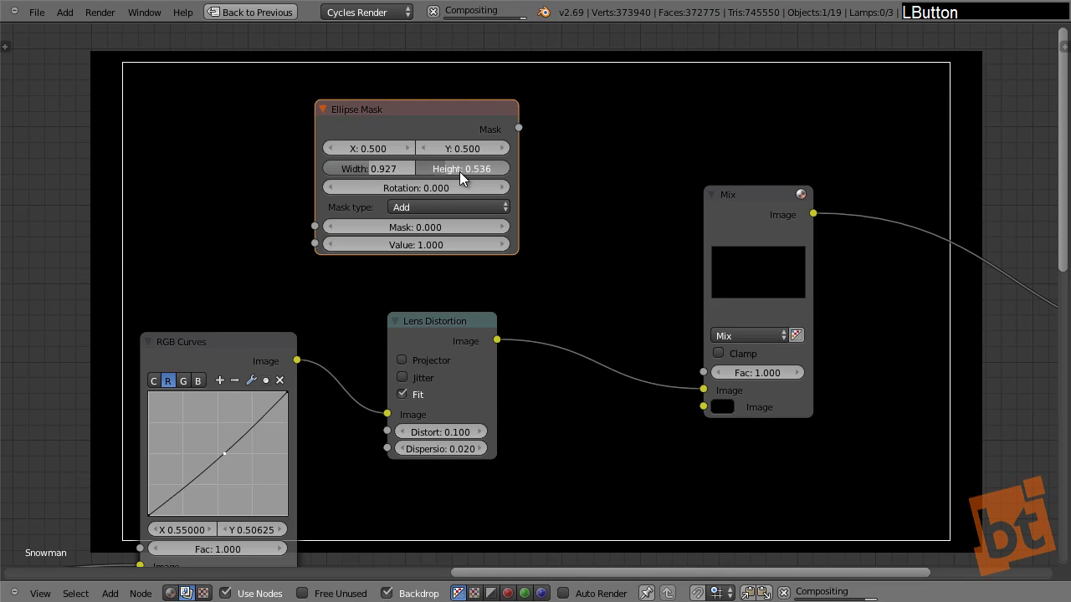
left_click(430, 211)
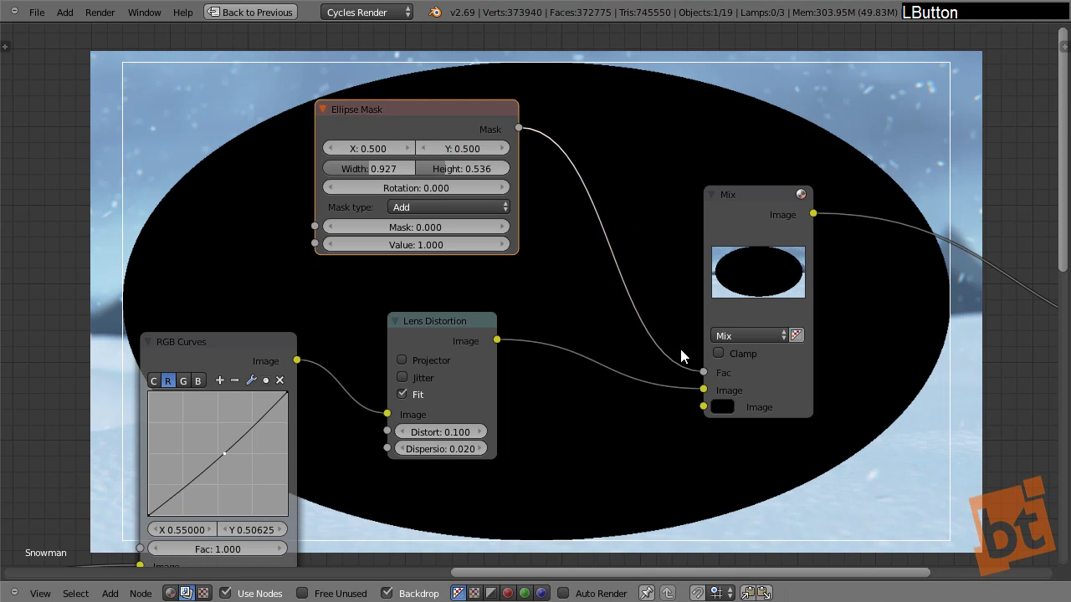
left_click(425, 208)
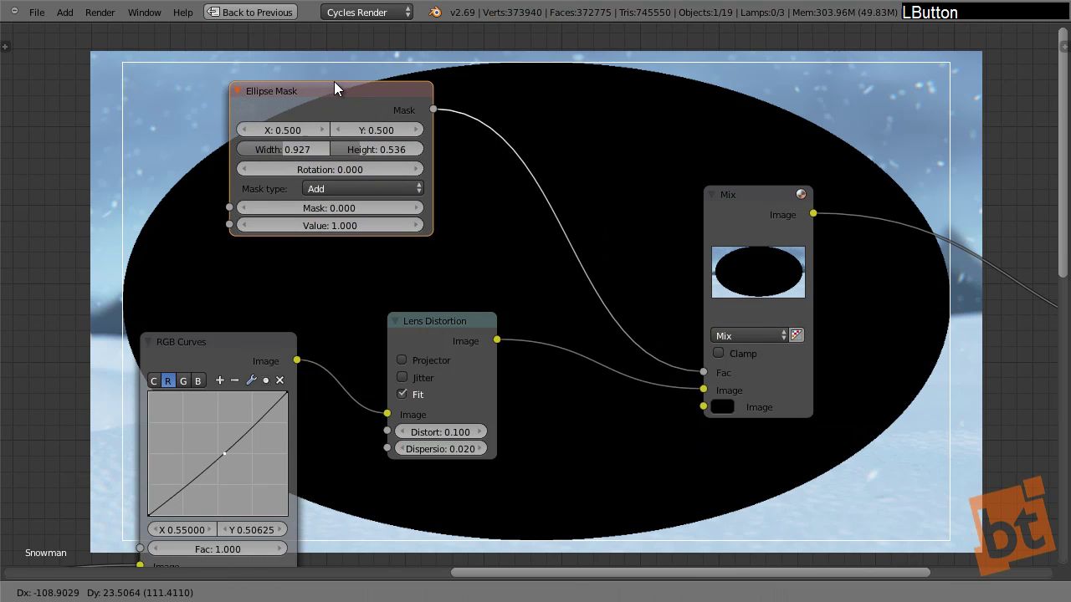
Insert an Invert node on the mask-to-Mix connection
key("shift+a")
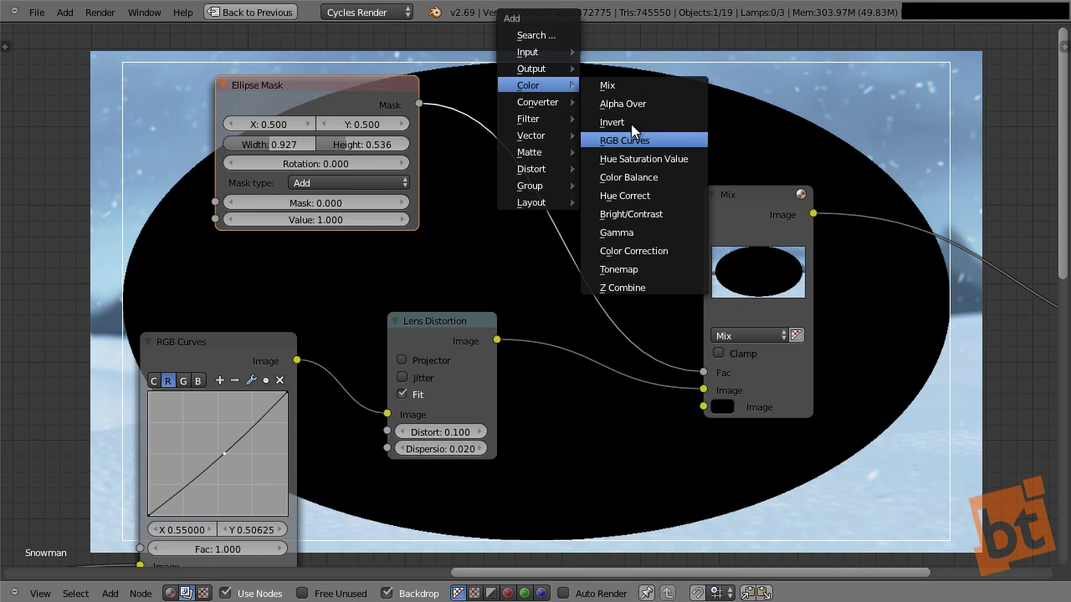
left_click(661, 125)
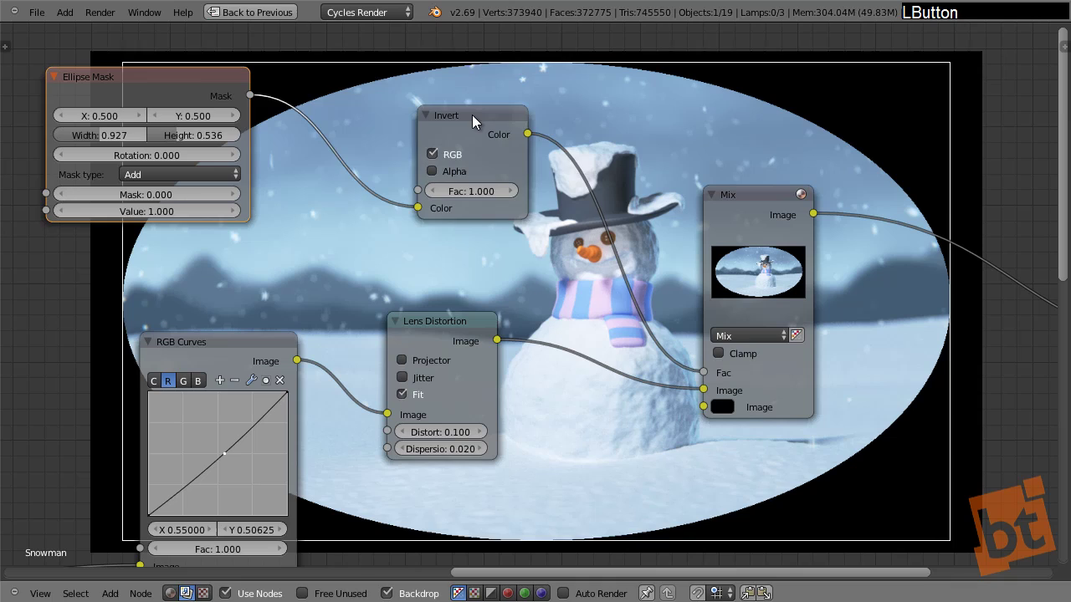
Add a Gaussian Blur of X 370, Y 240 after the Invert node
key("shift+a")
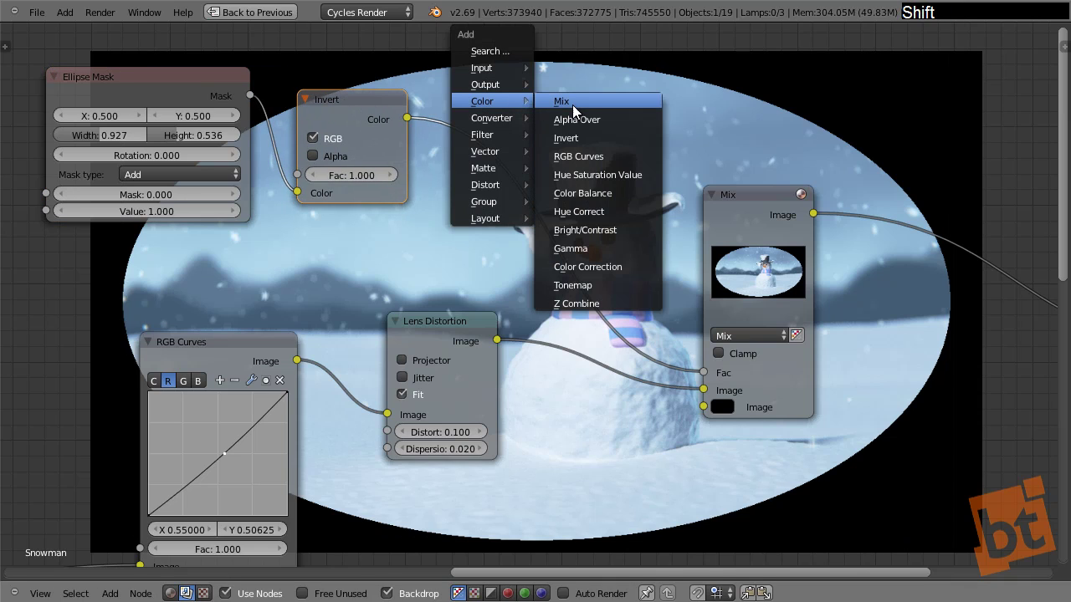
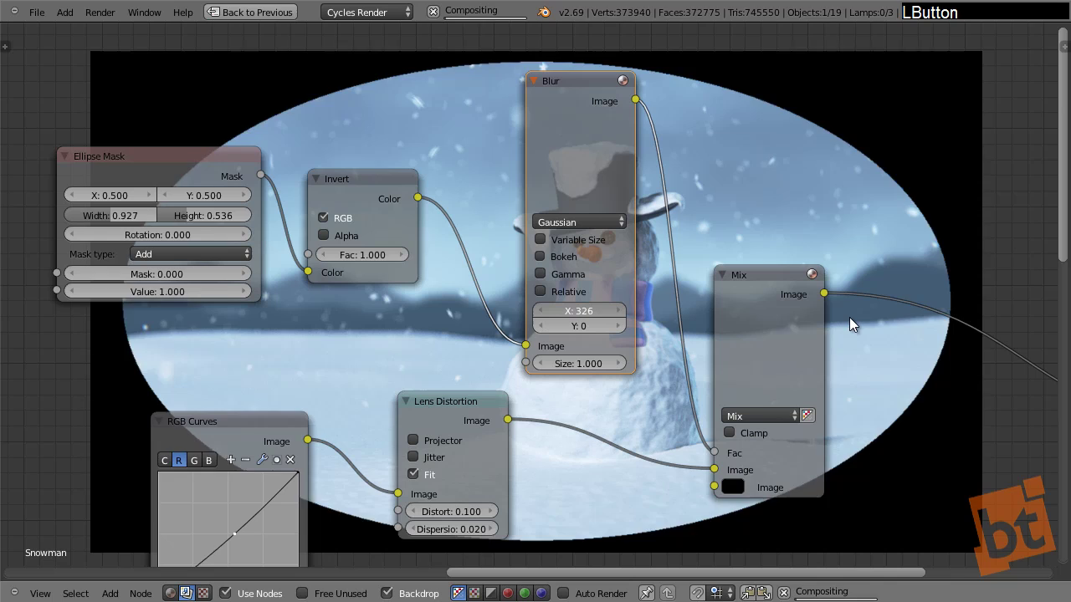
left_click(591, 343)
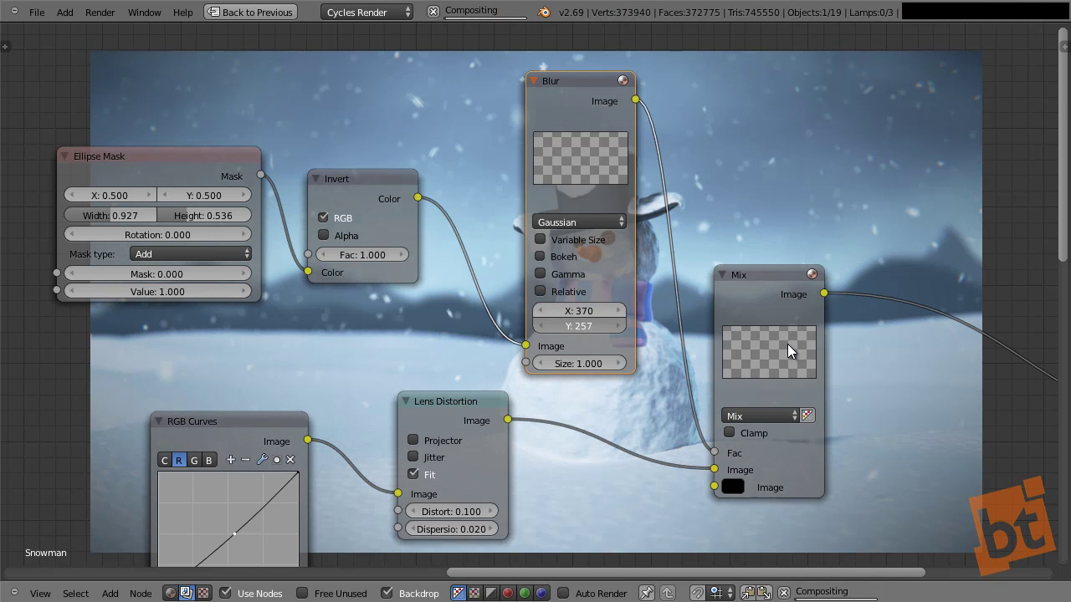
left_click(578, 95)
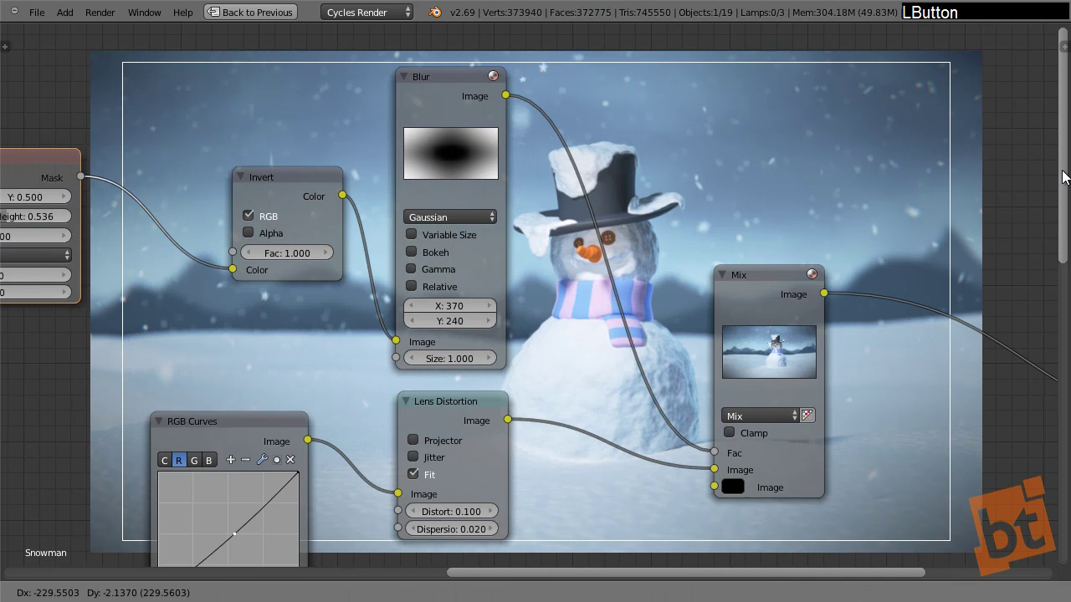
Insert RGB Curves on the blurred mask link, with points near (0.22, 0.21) and (0.68, 0.70)
key("shift+a")
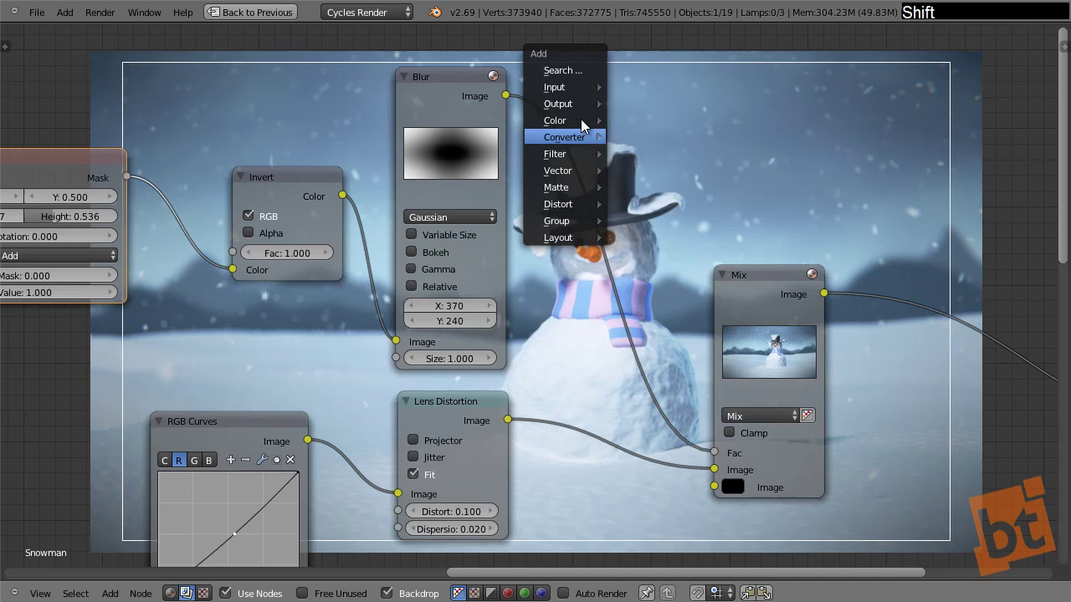
left_click(670, 178)
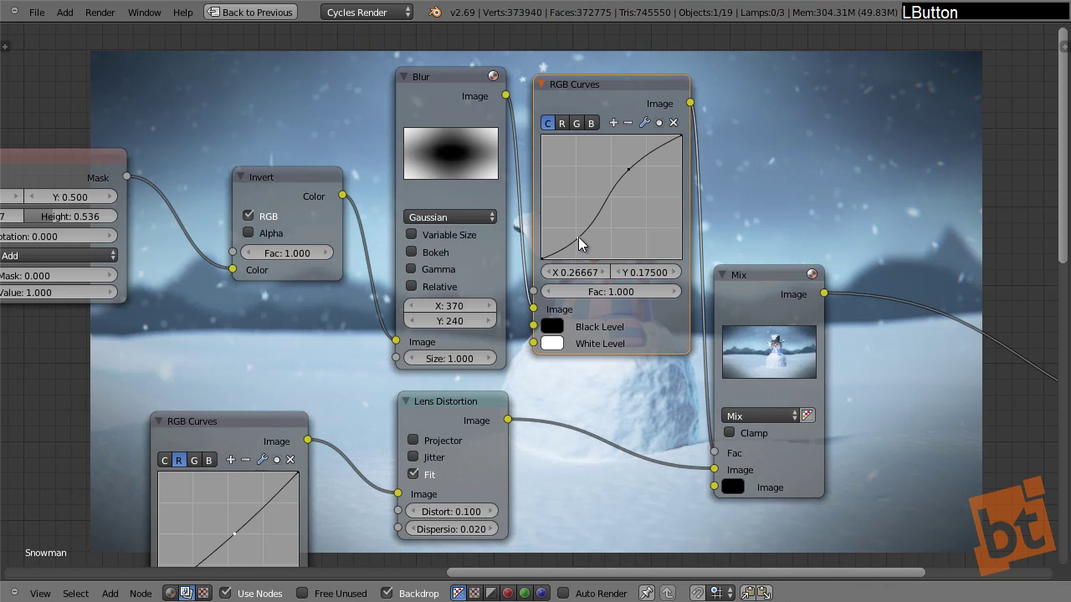
left_click(584, 243)
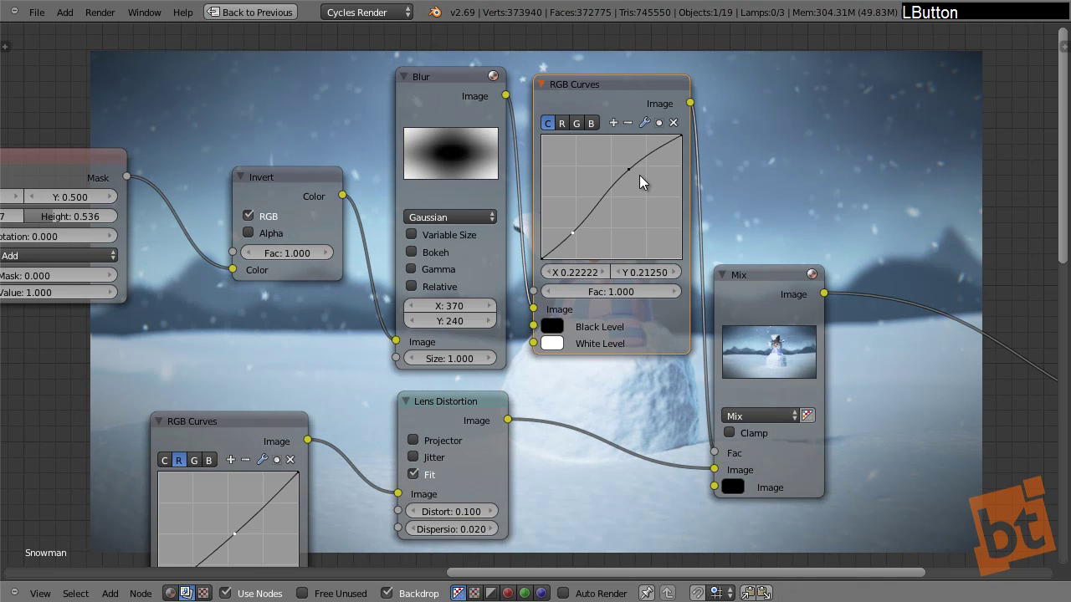
left_click(639, 173)
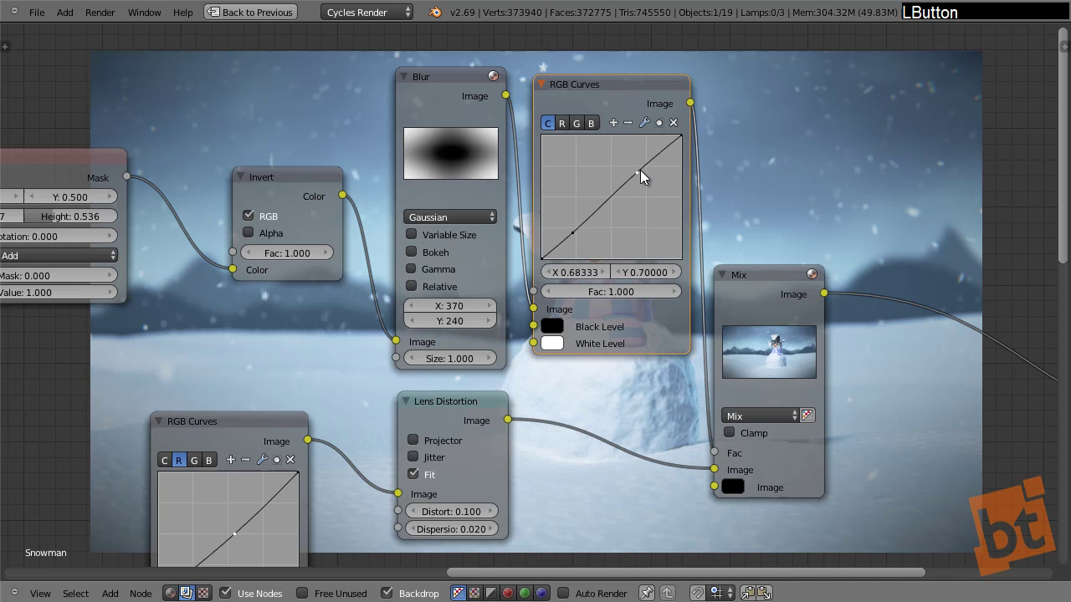